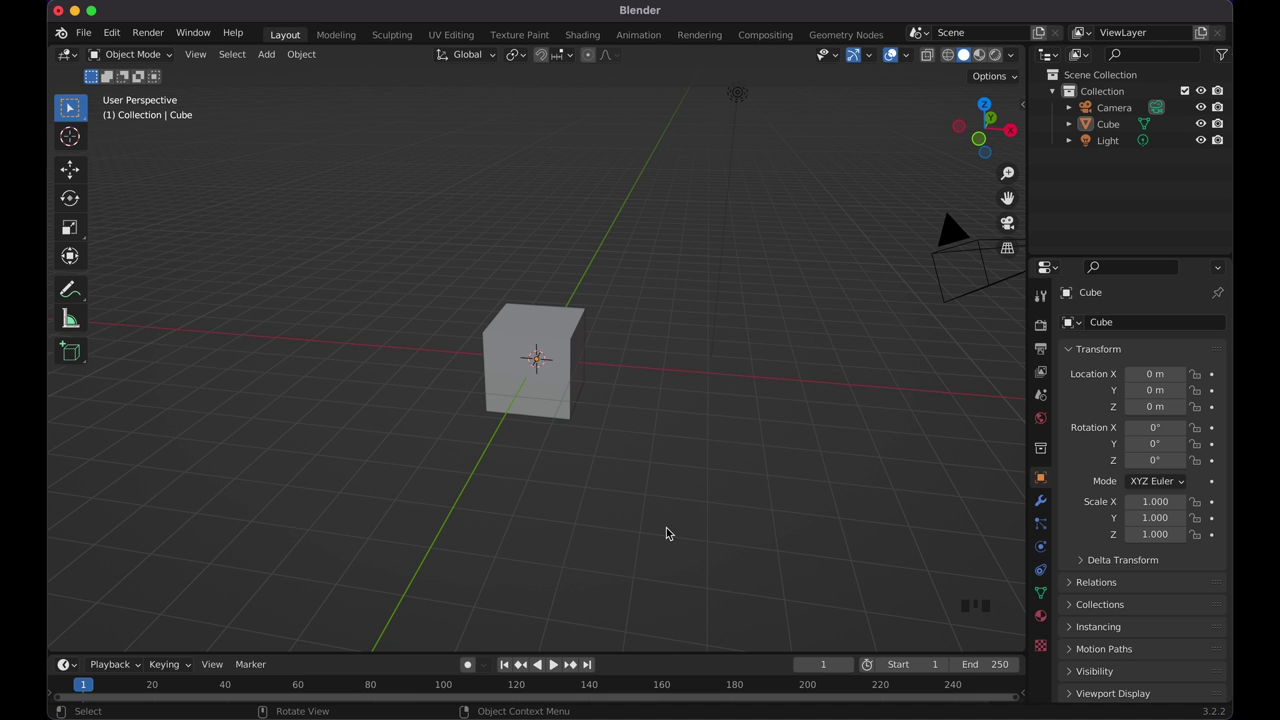
Step: Delete the default cube, add a plane at the origin and scale it by 2
{"action": "left_click", "coordinate": [569, 351]}
{"action": "key", "text": "x"}
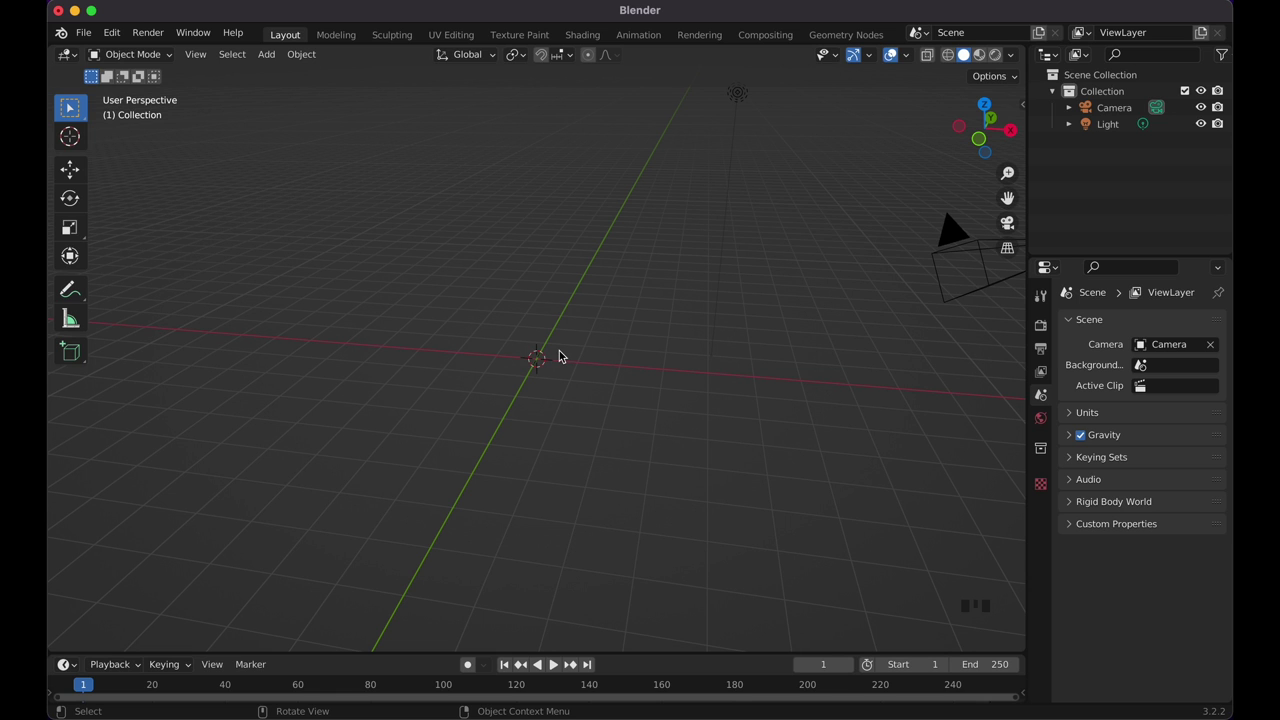
{"action": "key", "text": "shift+a"}
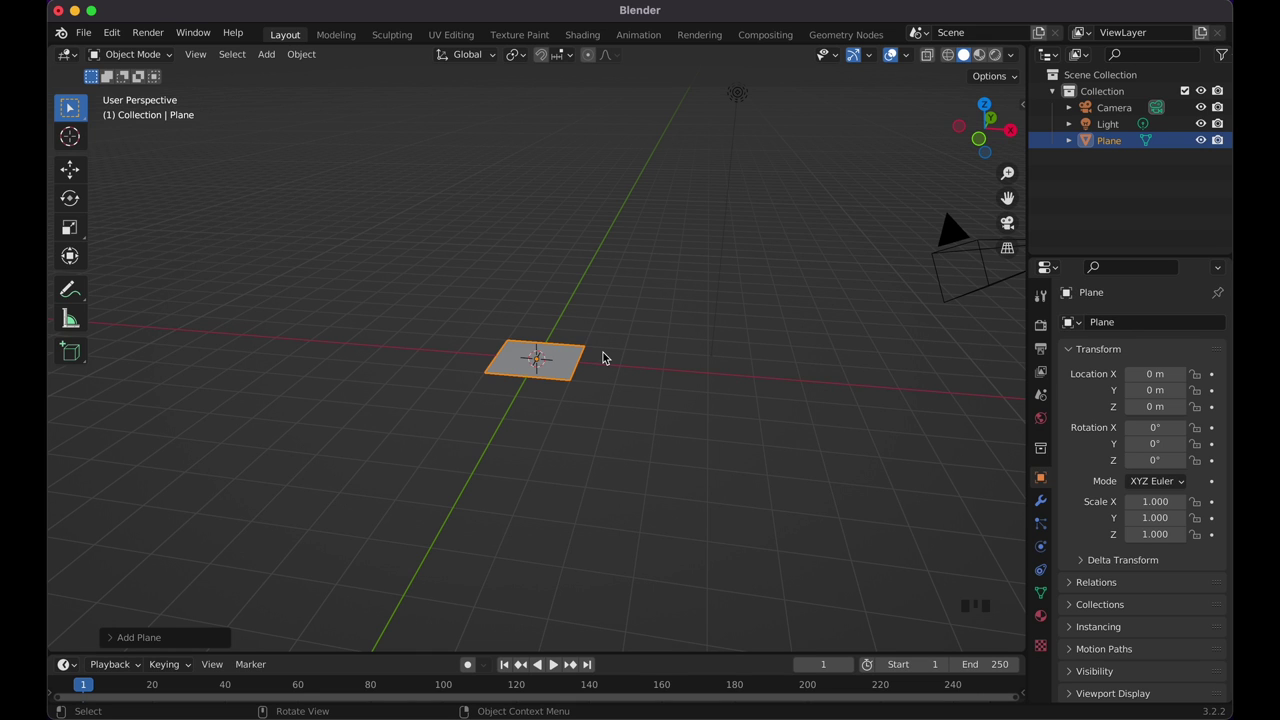
{"action": "key", "text": "s"}
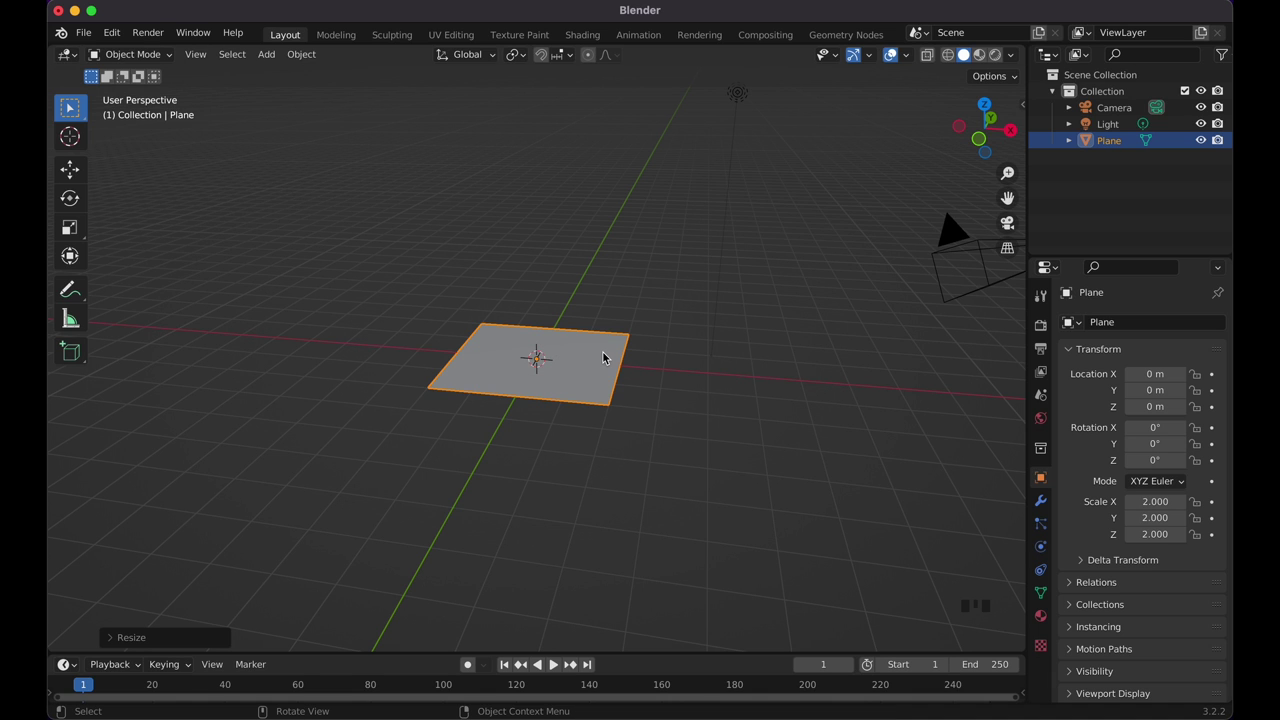
Step: Extrude the plane upward about 1.5 m into a solid box-like block
{"action": "key", "text": "Tab"}
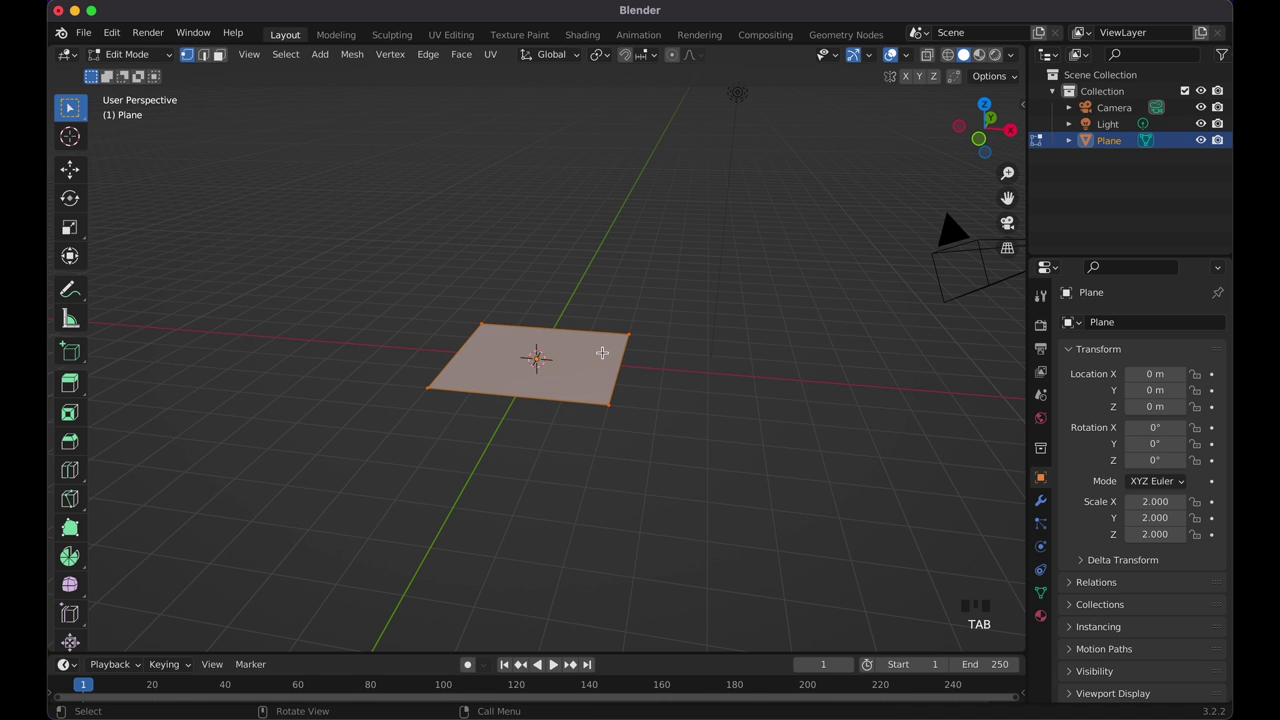
{"action": "key", "text": "e"}
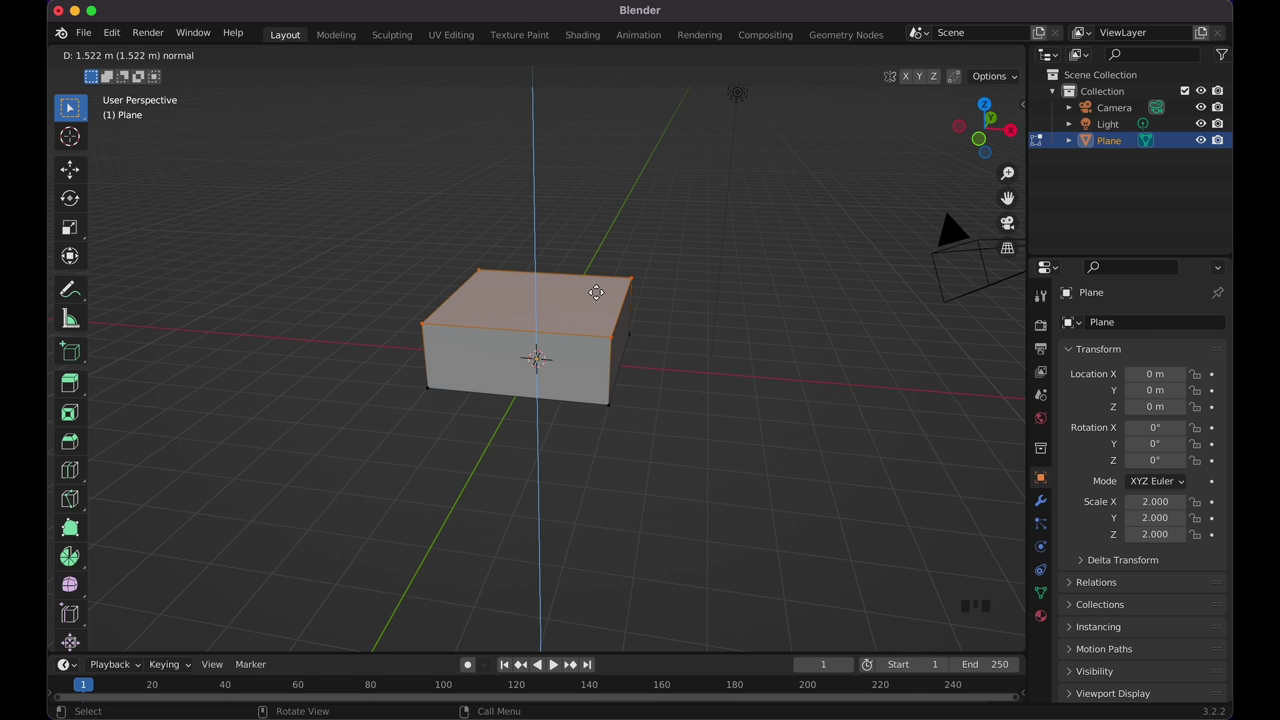
{"action": "key", "text": "Tab"}
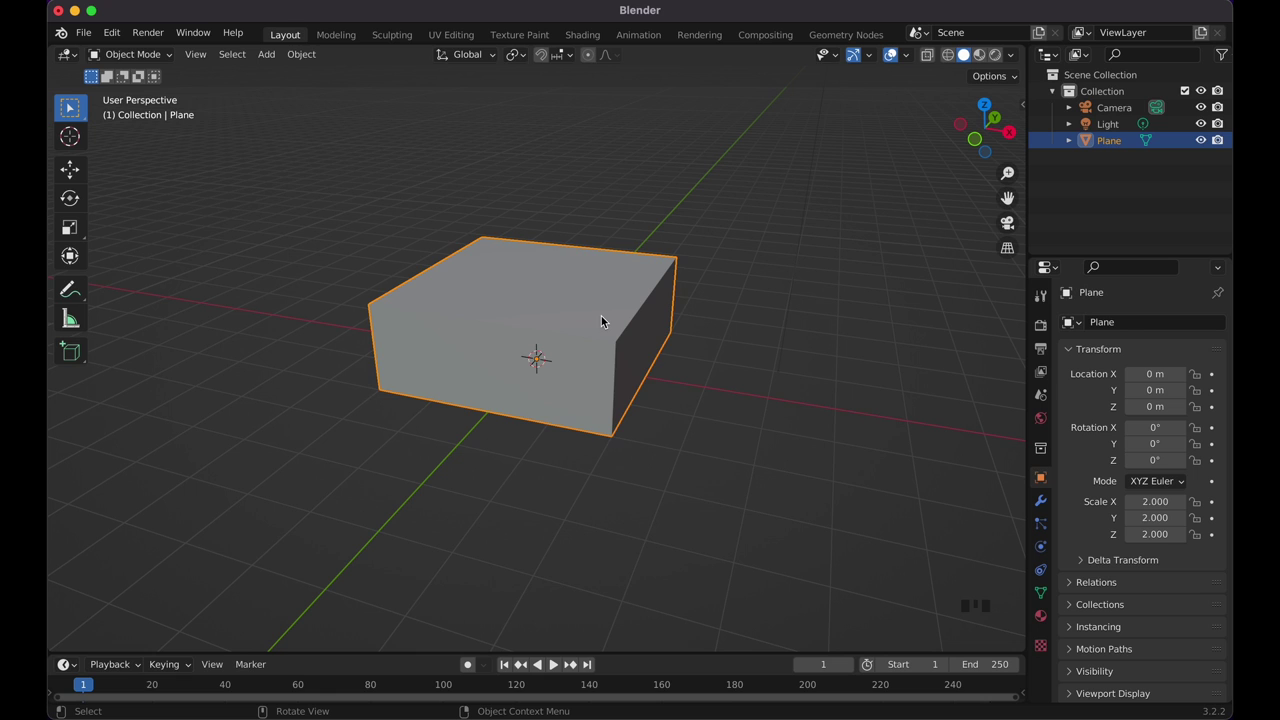
{"action": "key", "text": "Tab"}
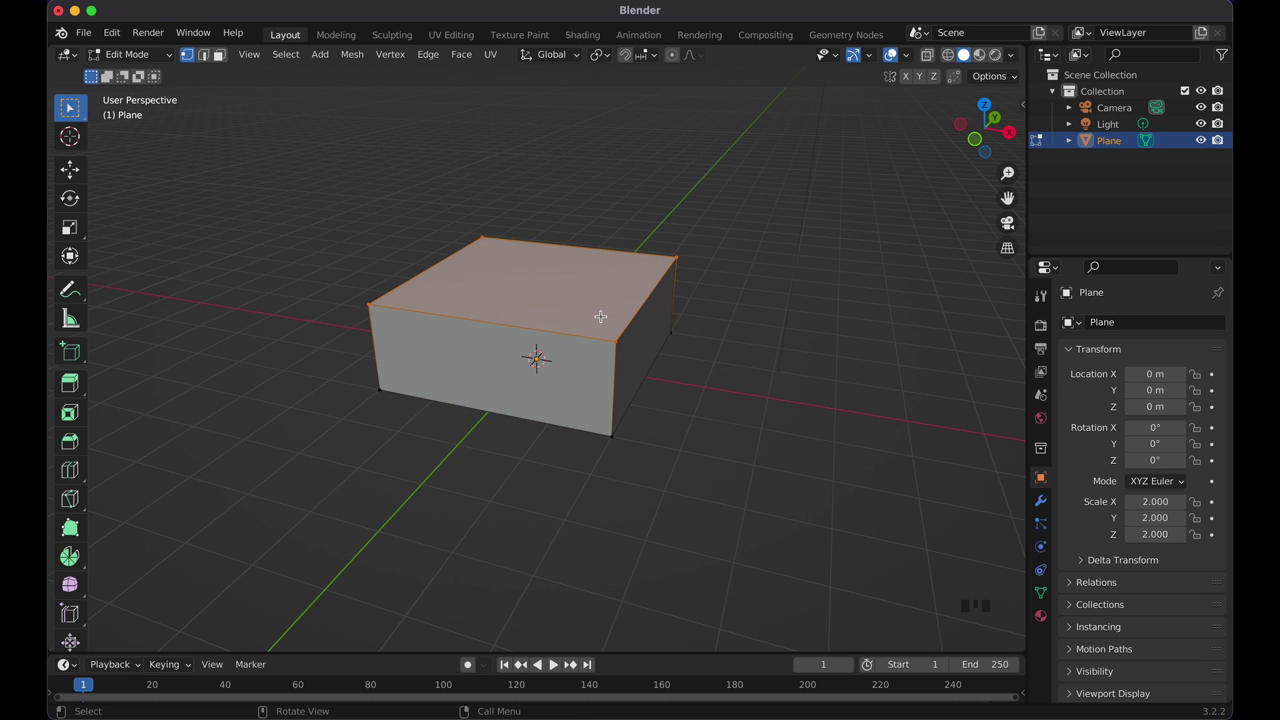
Step: Add two loop cuts in each direction to split the slab into a three-by-three grid
{"action": "key", "text": "r"}
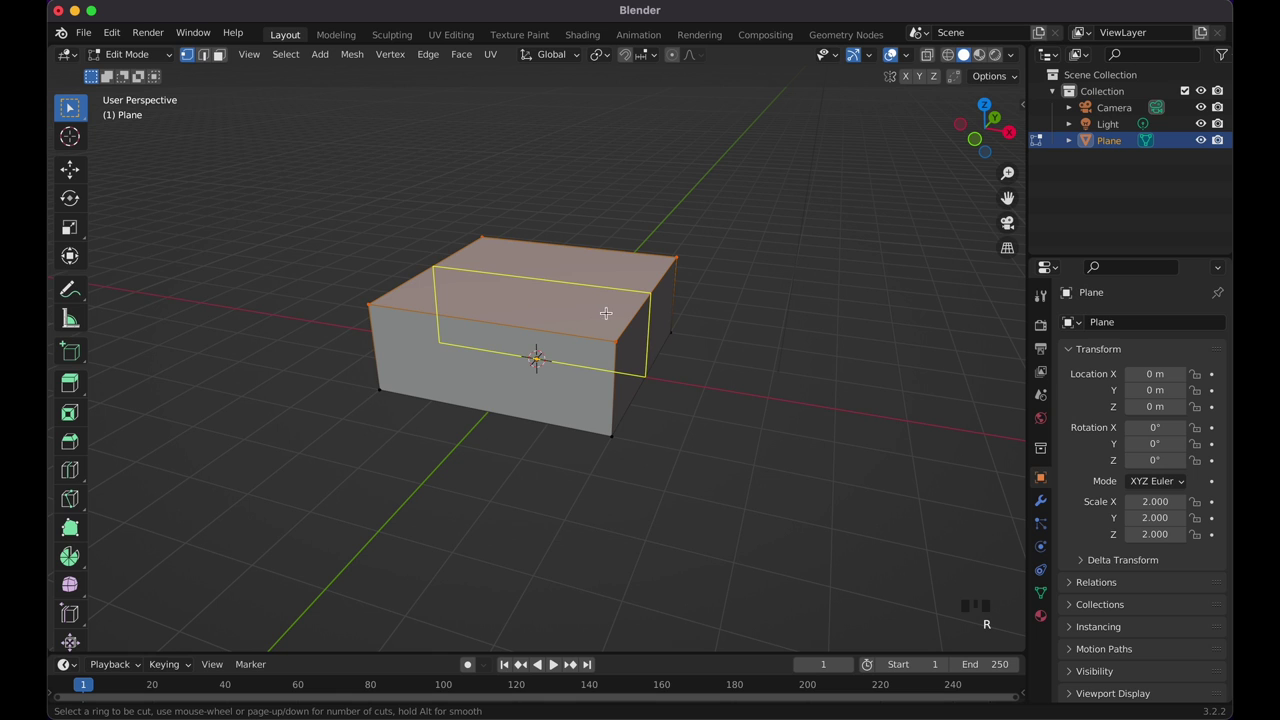
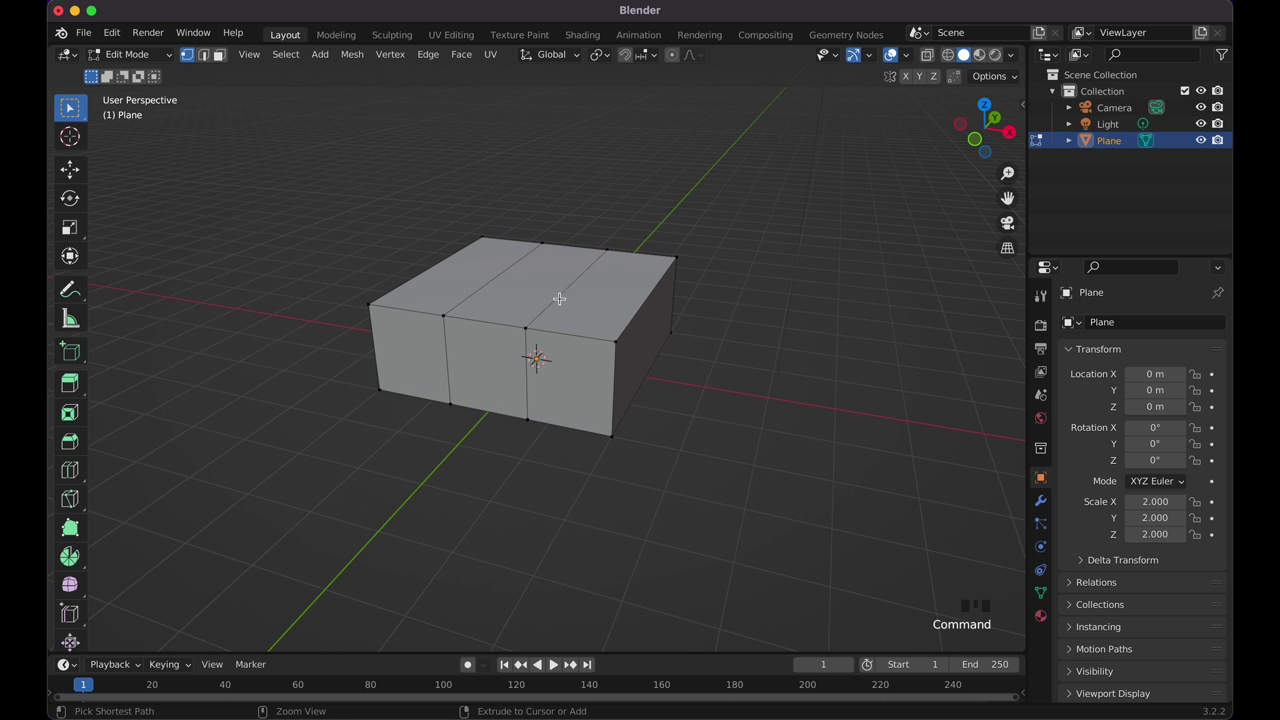
{"action": "key", "text": "r"}
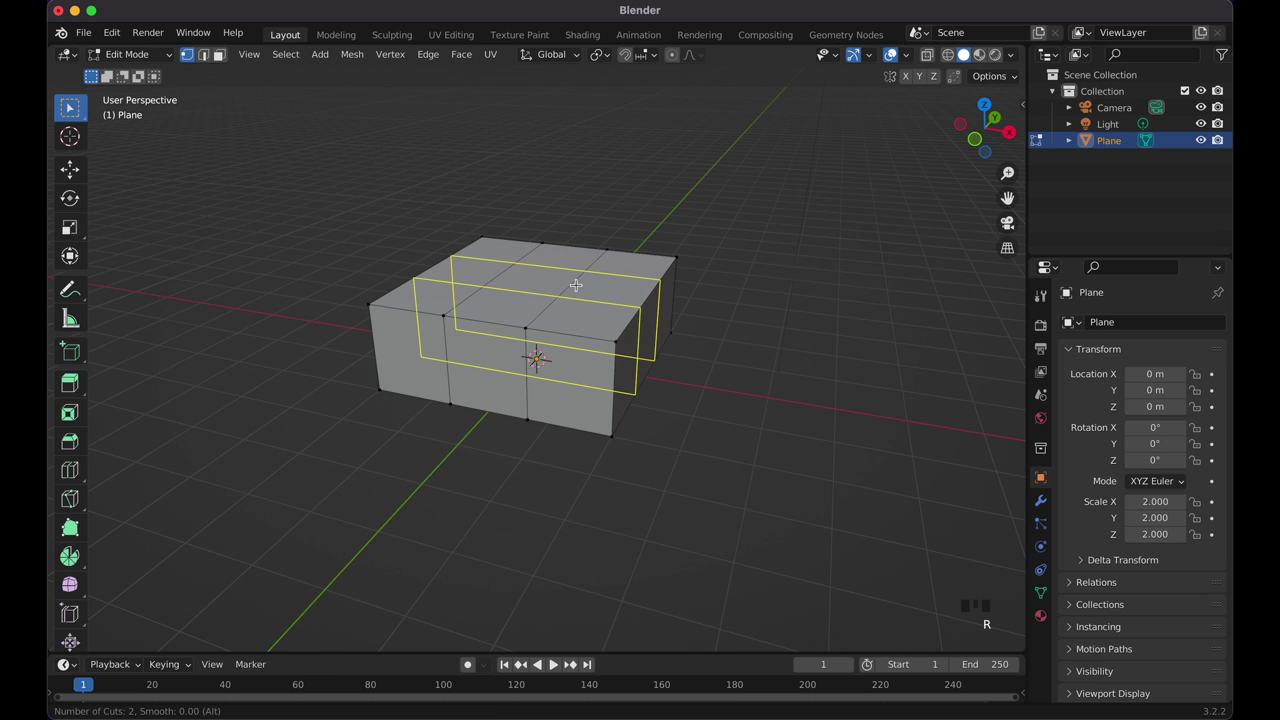
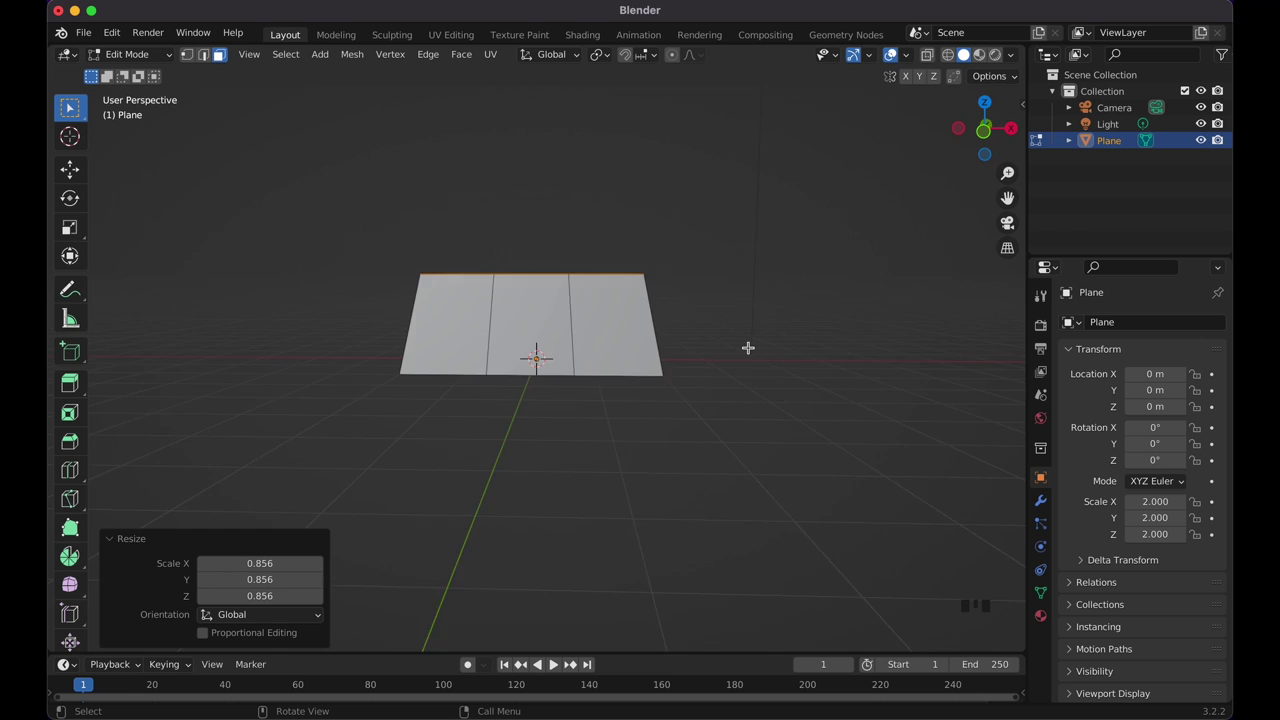
Step: From top view, shrink the top faces to about 0.856 so the sides slope steeper
{"action": "key", "text": "KP_7"}
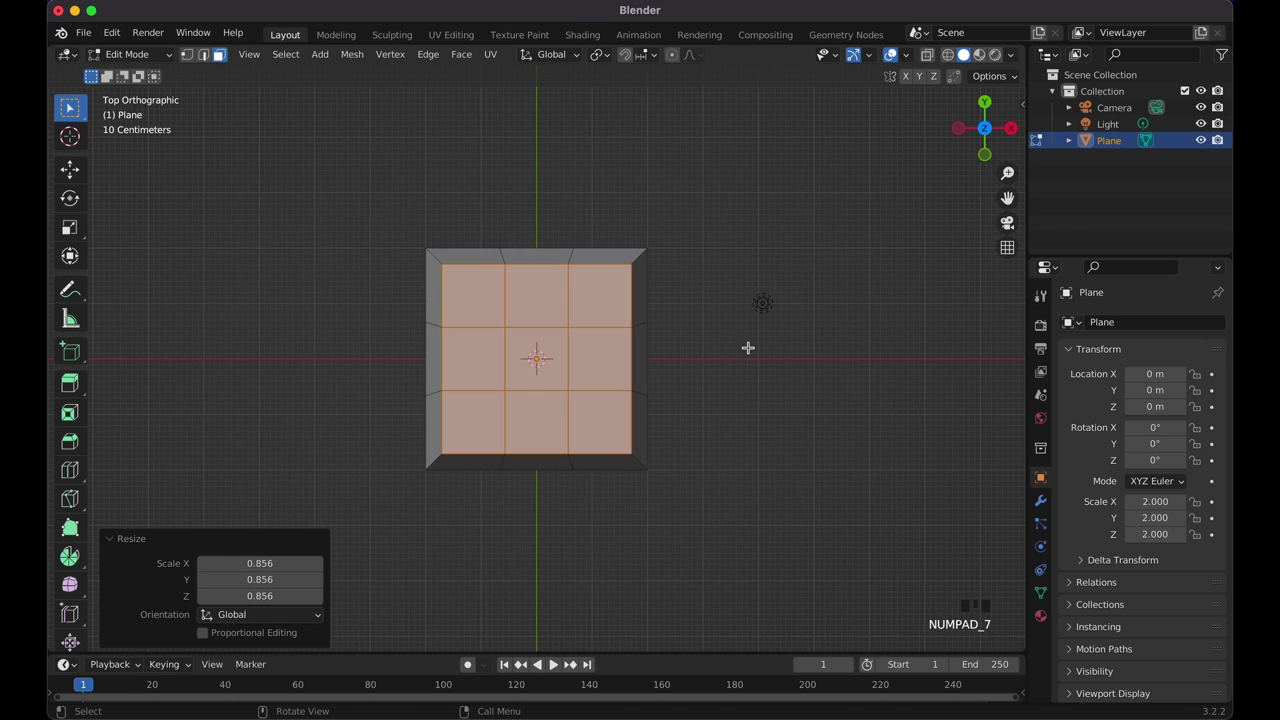
{"action": "key", "text": "s"}
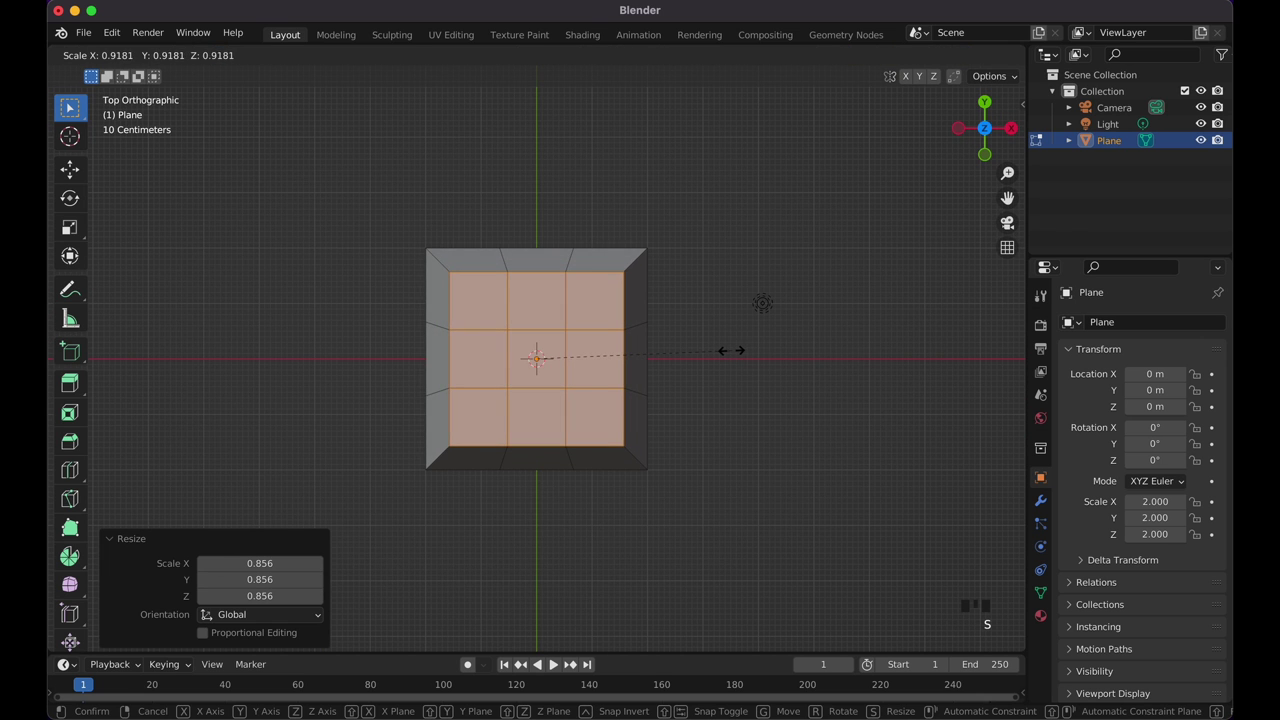
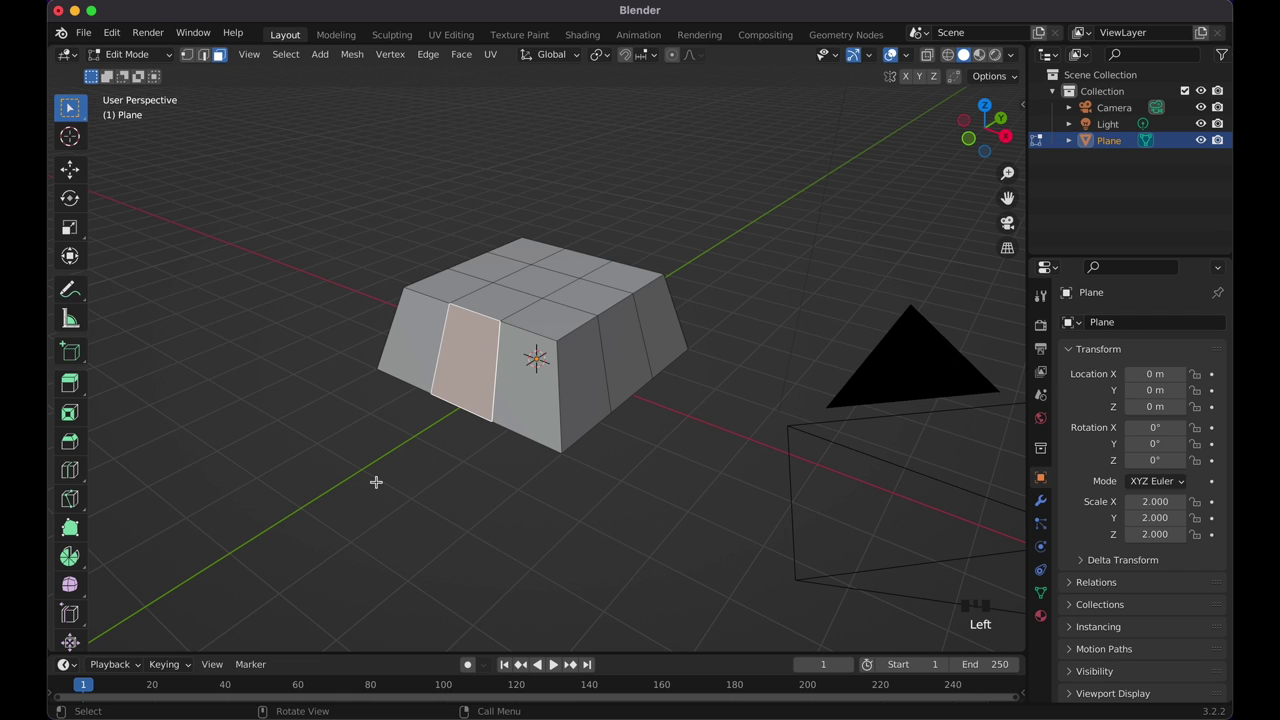
Step: Extrude the middle side faces 0.5 m outward into protruding blocks
{"action": "key", "text": "e"}
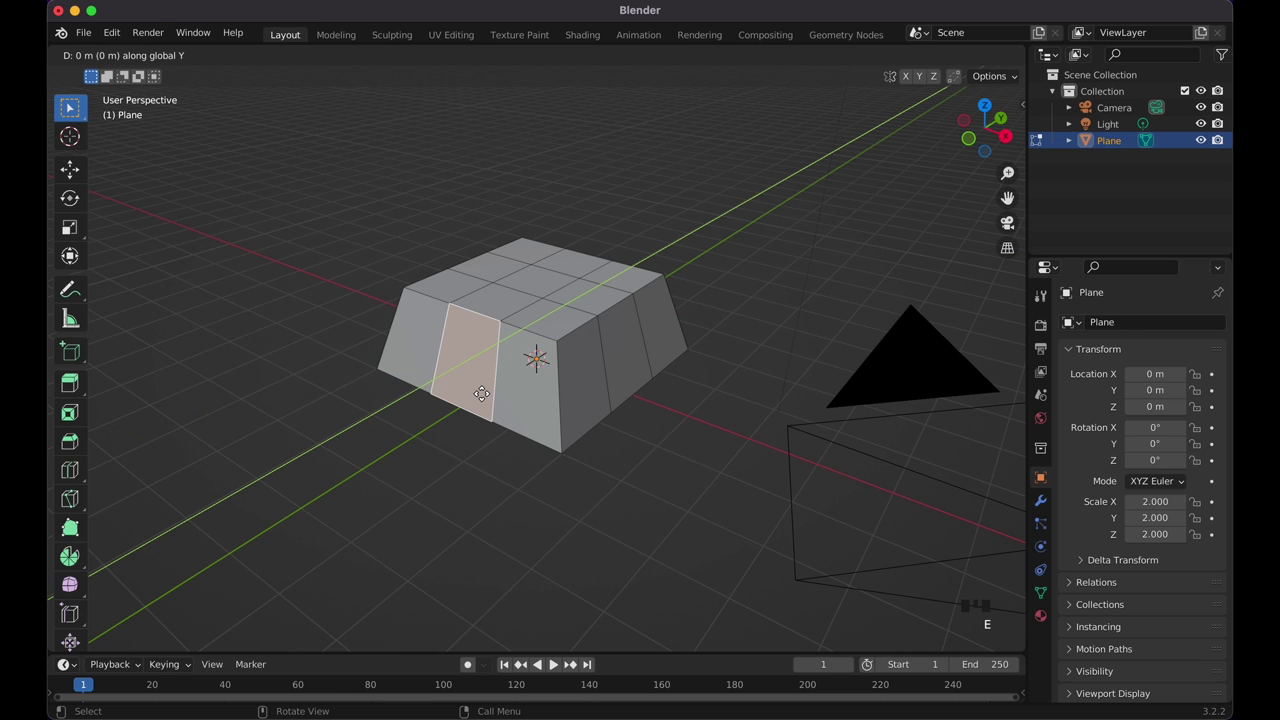
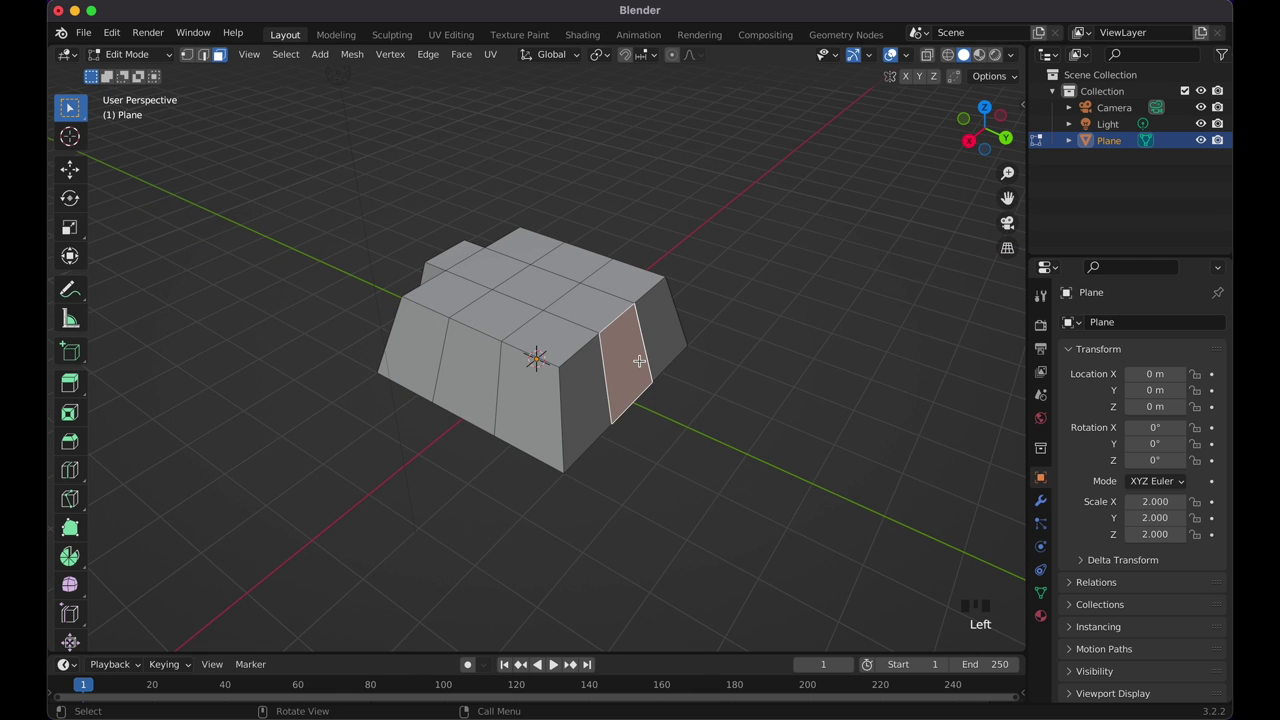
{"action": "key", "text": "e"}
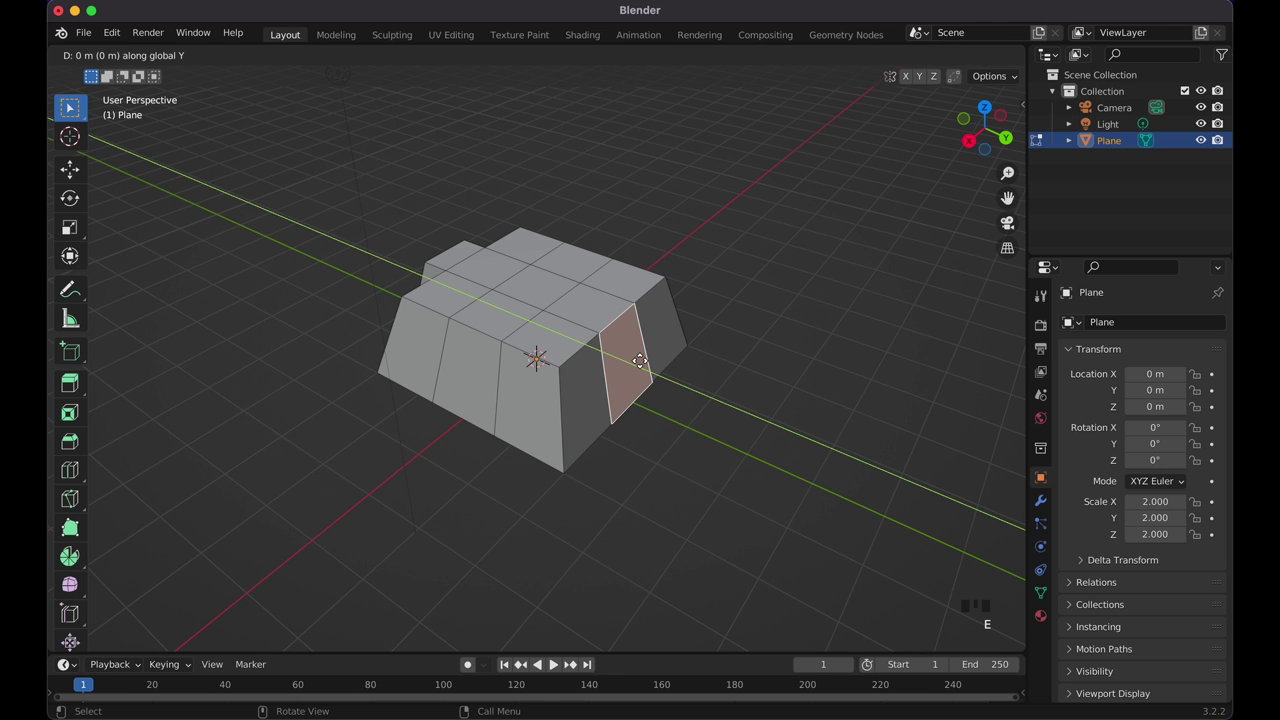
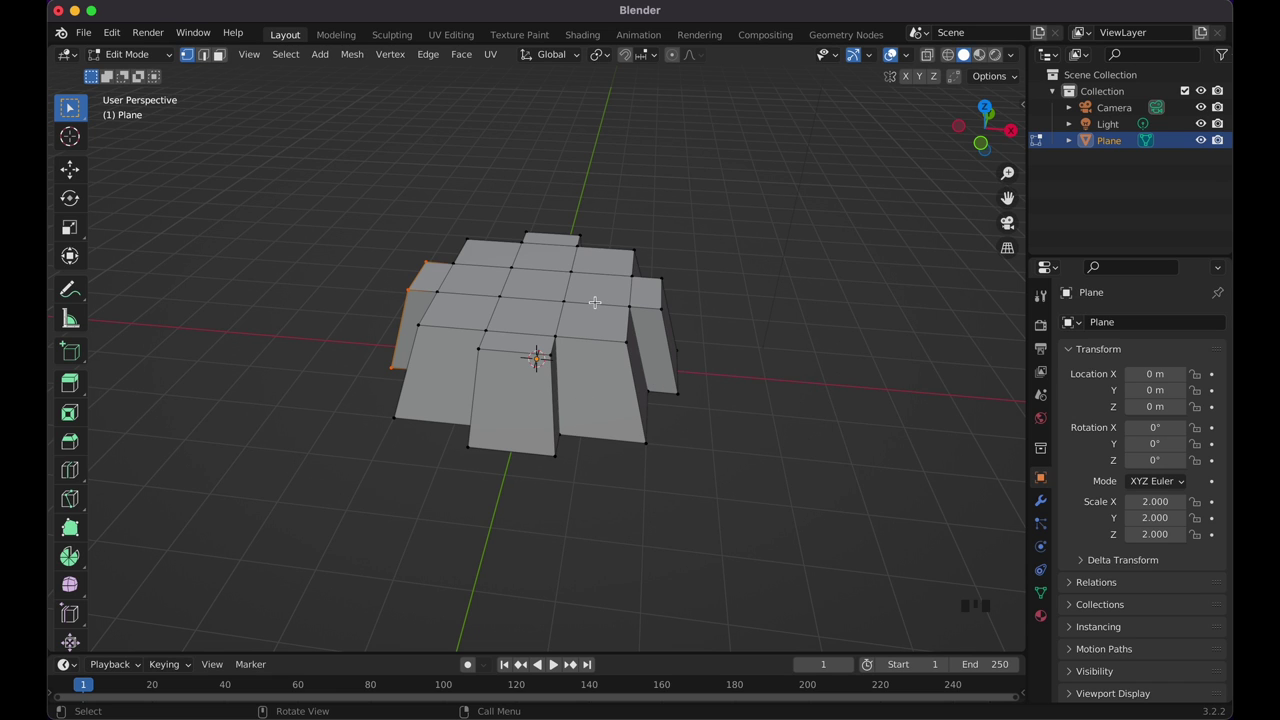
Step: Add three more loop cuts across the base to divide it into extra panels
{"action": "key", "text": "r"}
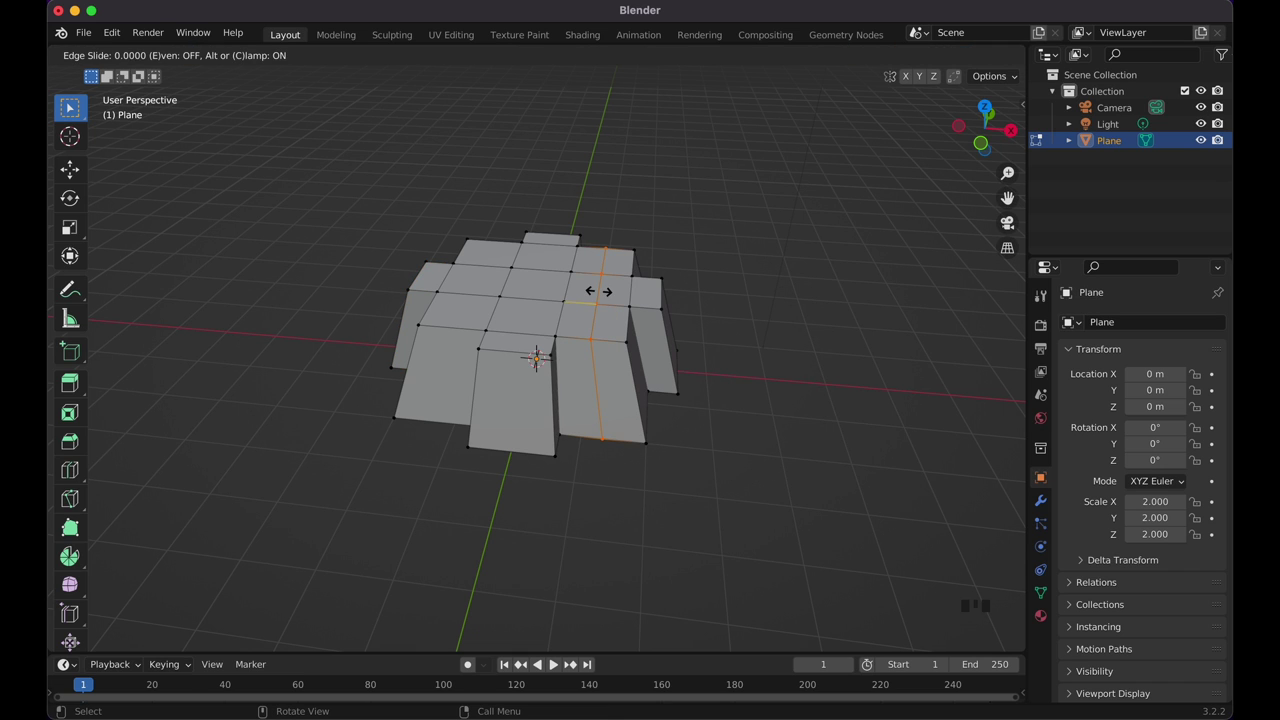
{"action": "key", "text": "r"}
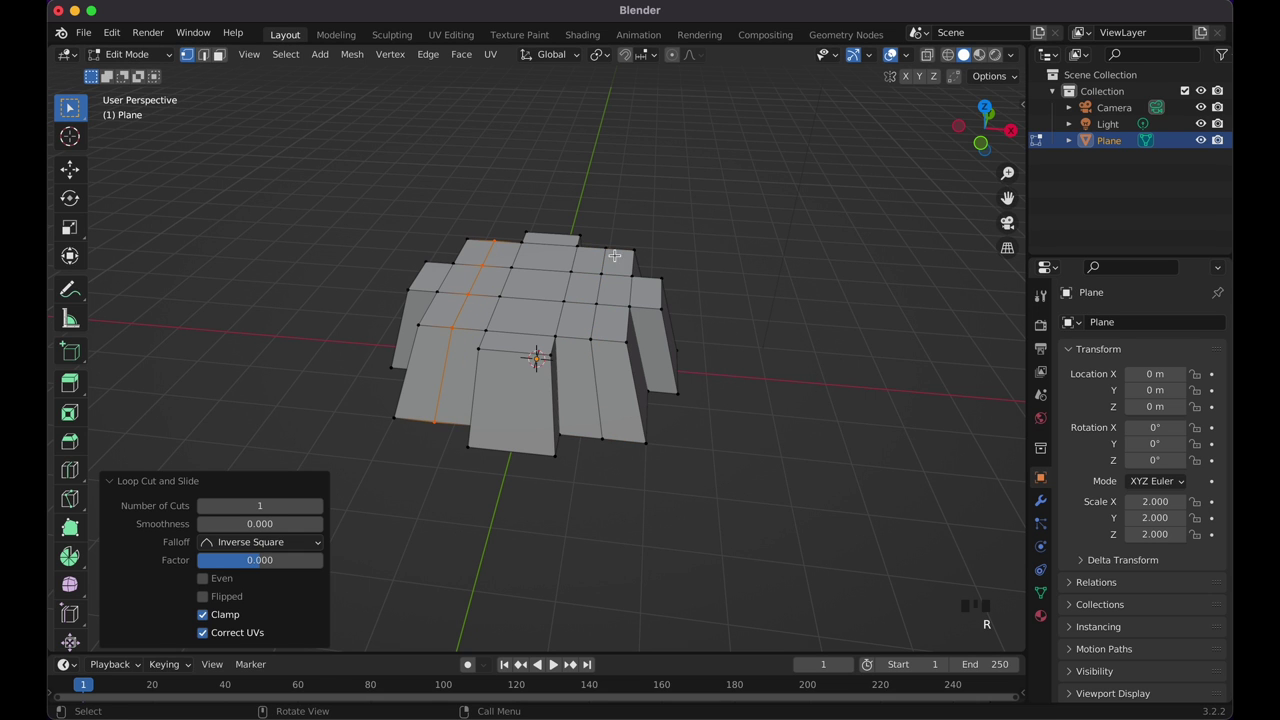
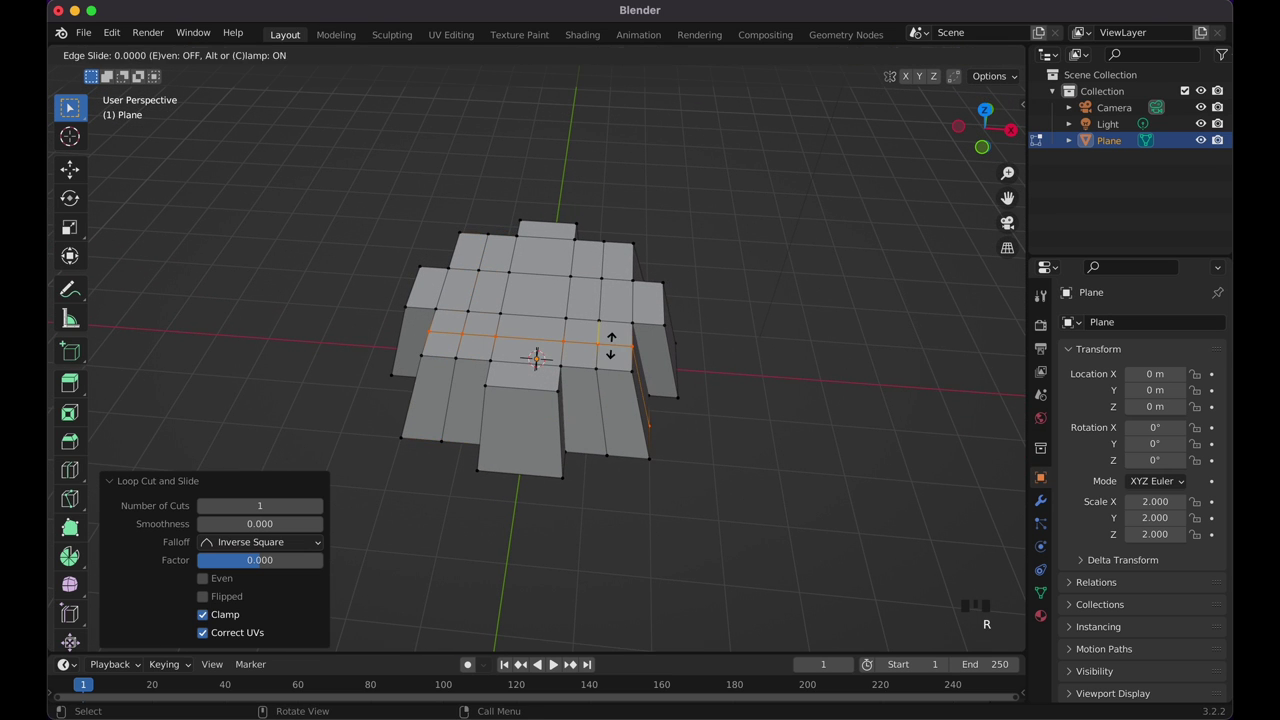
{"action": "key", "text": "r"}
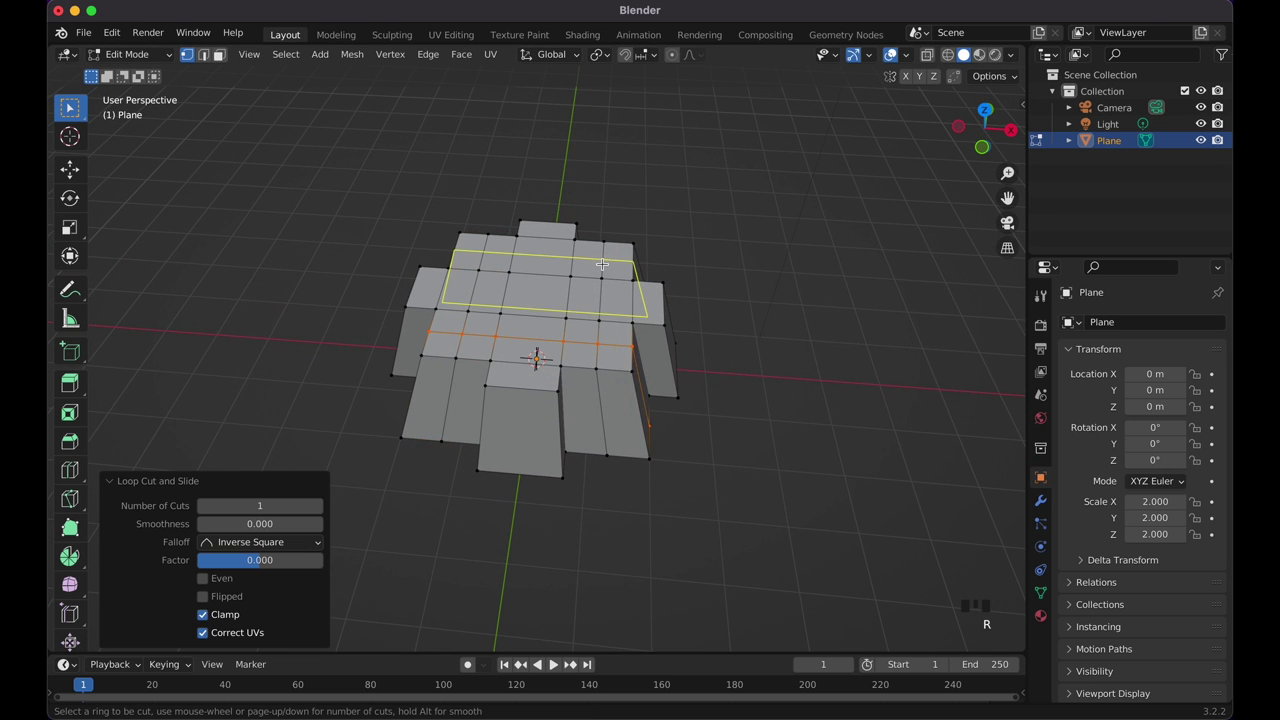
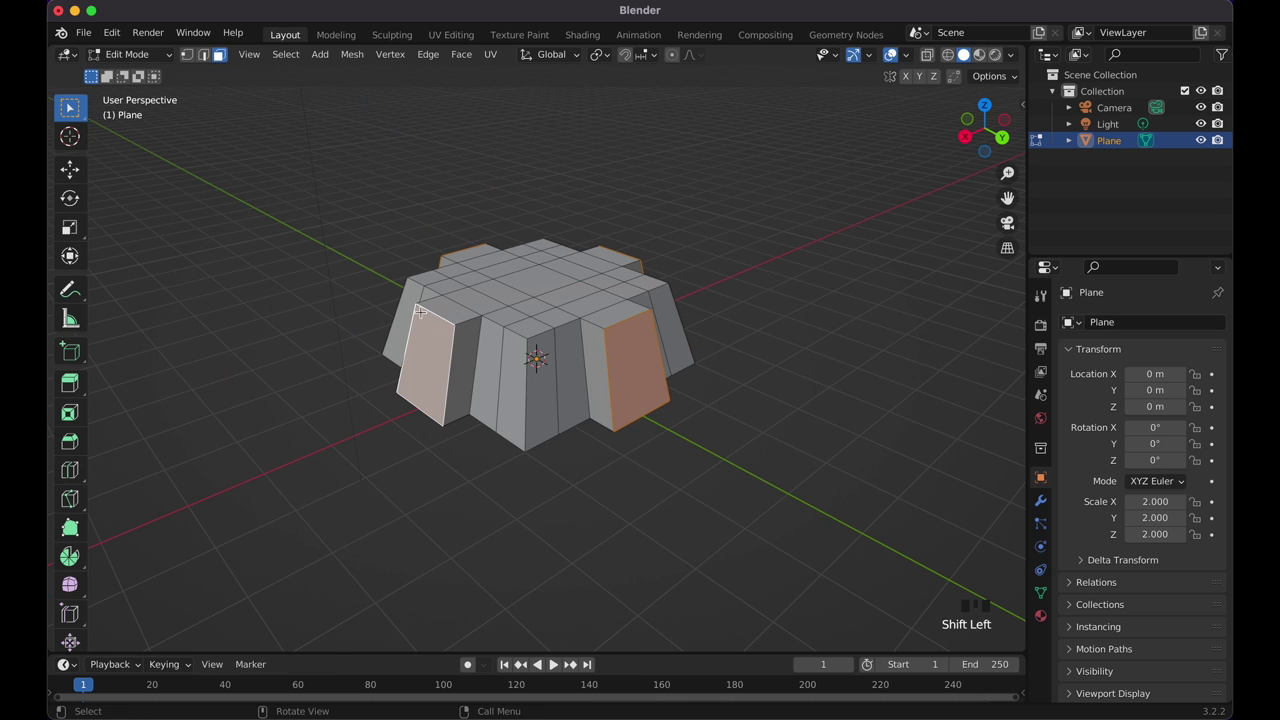
Step: Inset the side panels, extrude and push them inward into sunken recesses, then leave Edit Mode
{"action": "key", "text": "i"}
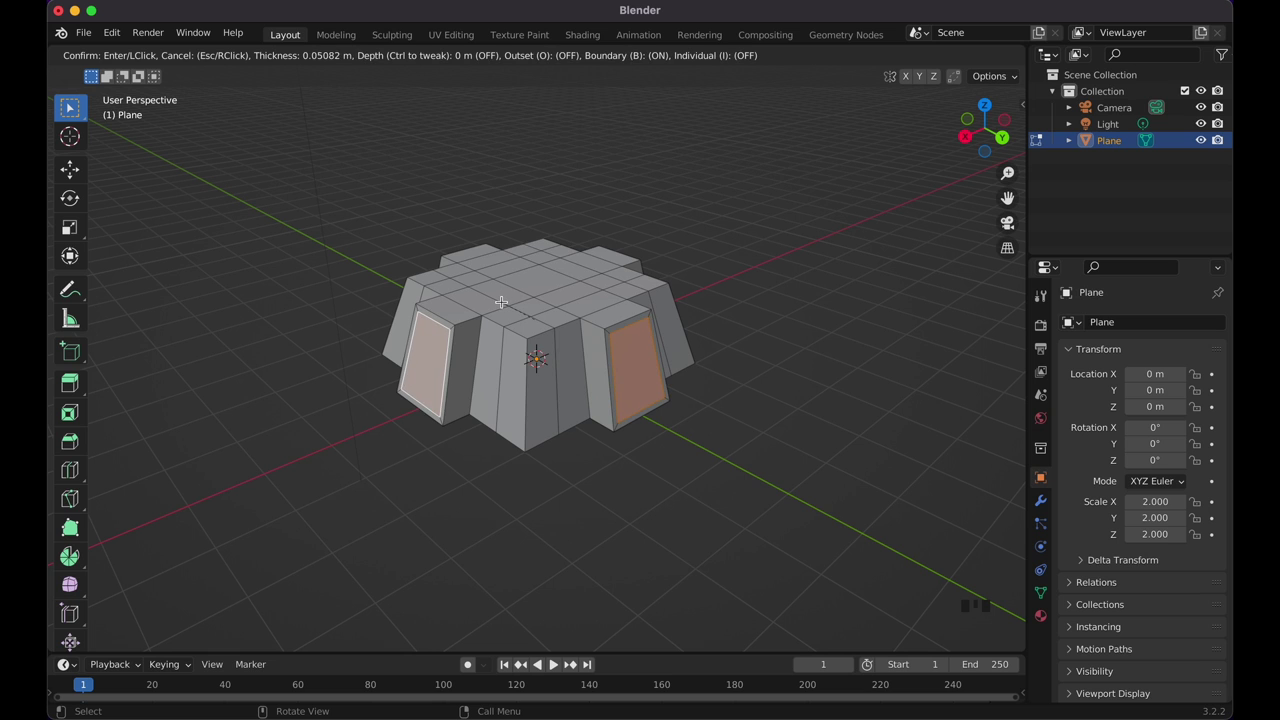
{"action": "key", "text": "e"}
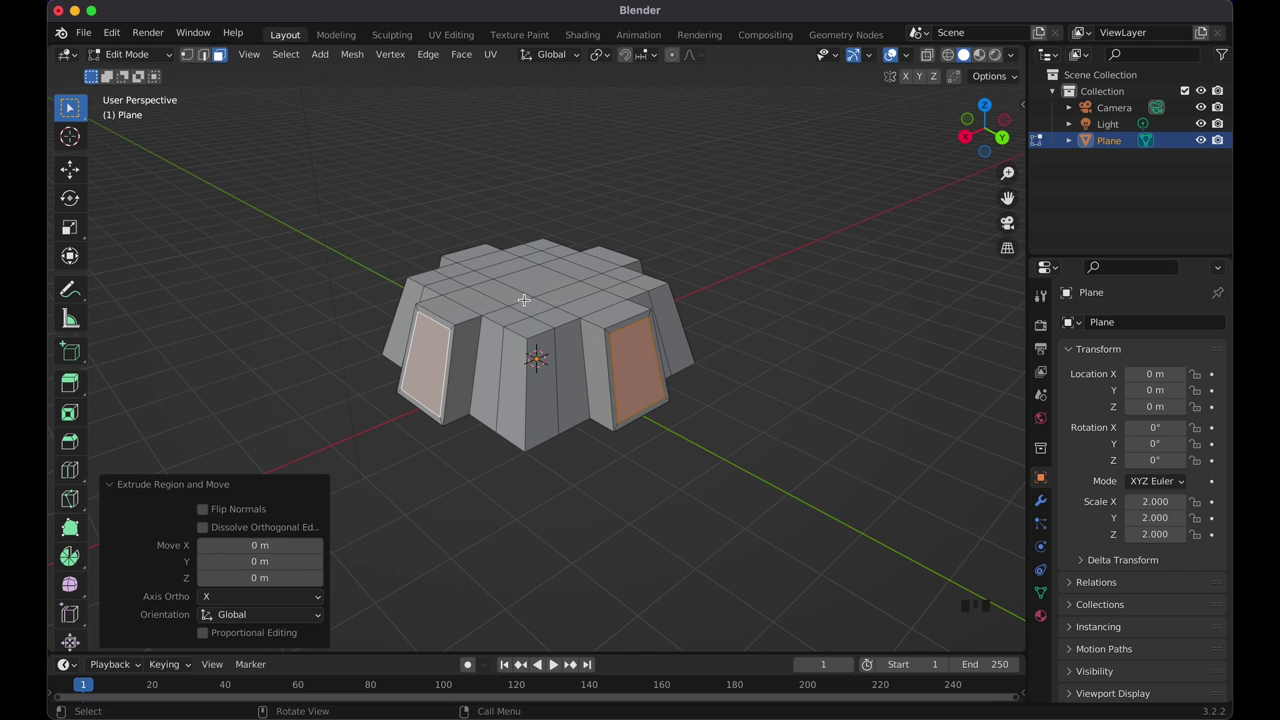
{"action": "key", "text": "alt+e"}
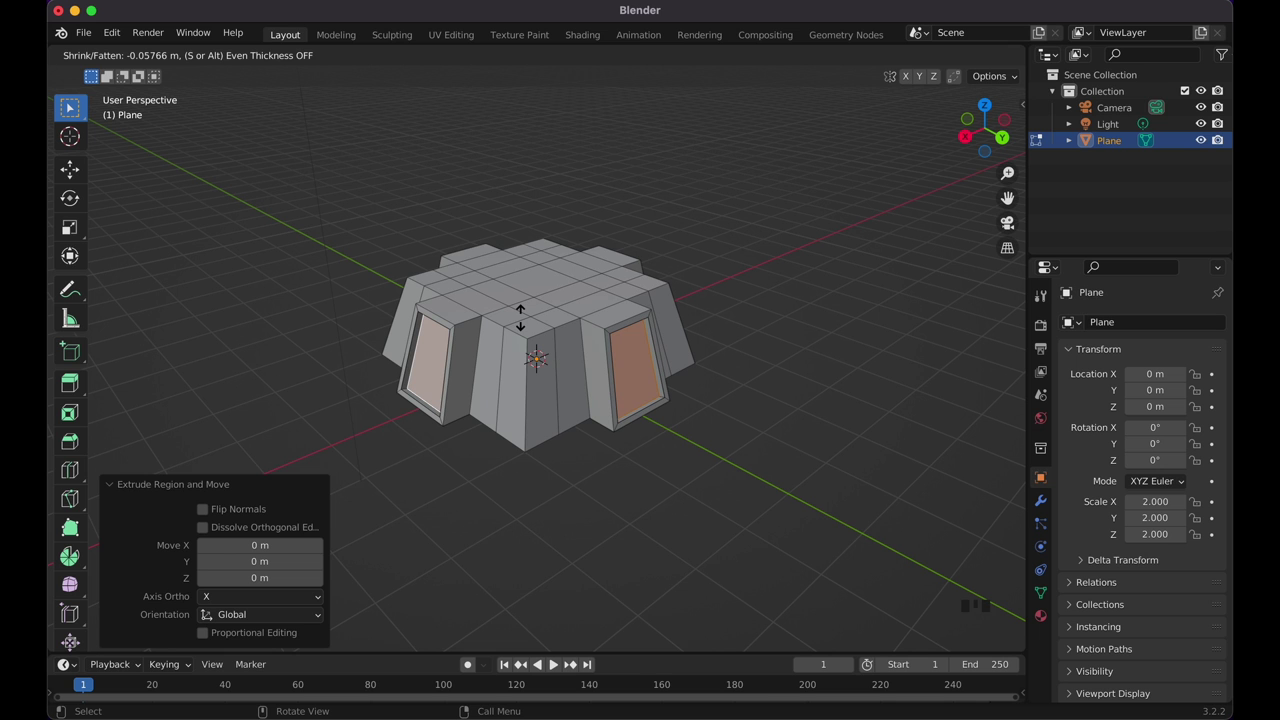
{"action": "key", "text": "Tab"}
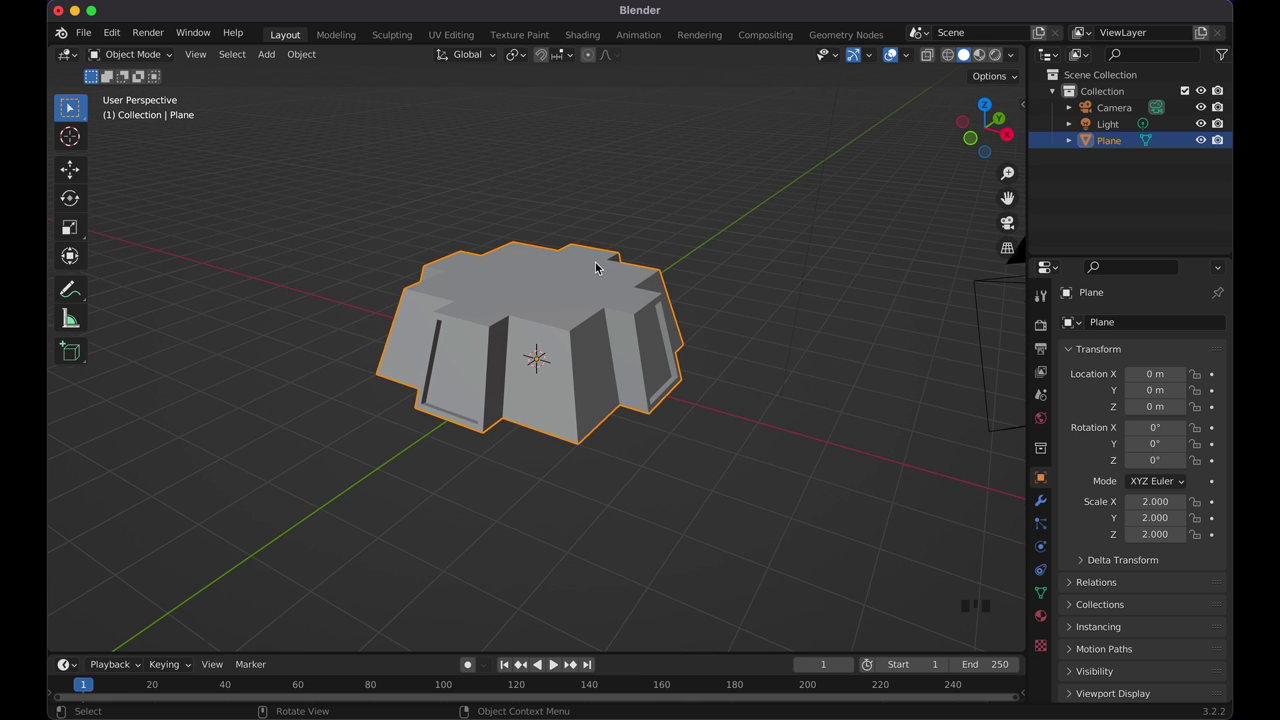
{"action": "key", "text": "KP_0"}
{"action": "key", "text": "KP_0"}
{"action": "left_click", "coordinate": [630, 237]}
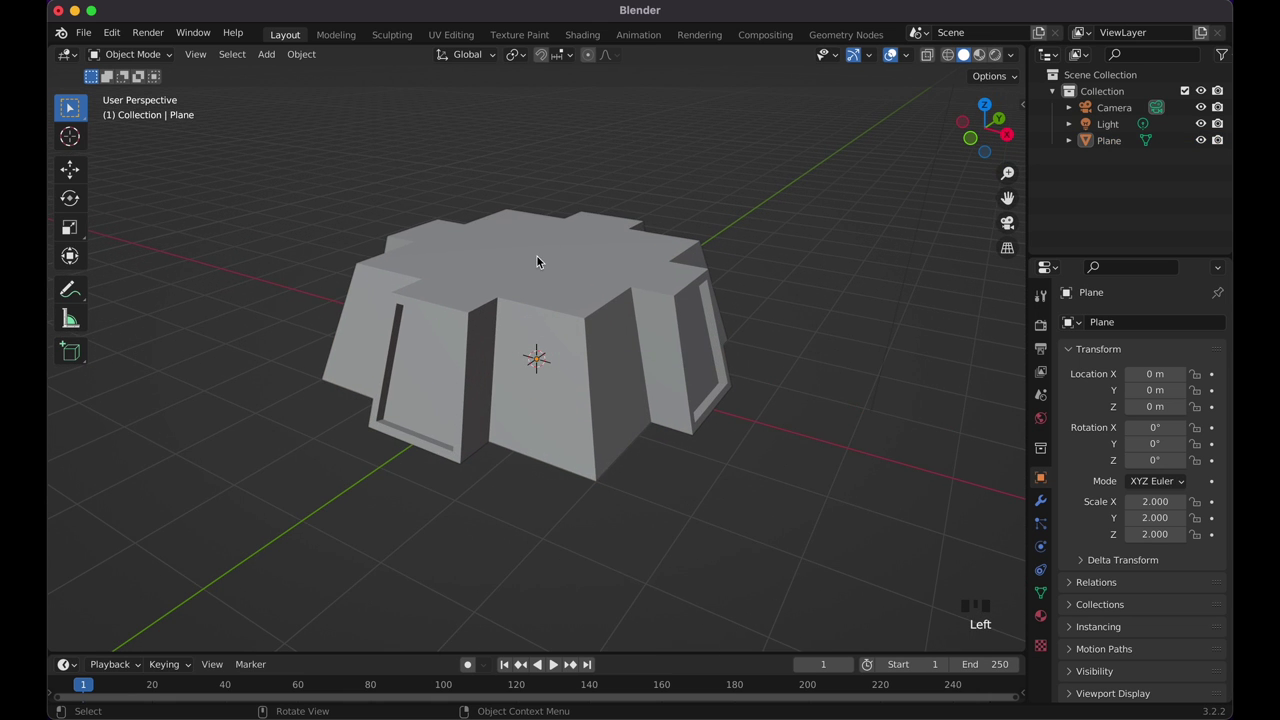
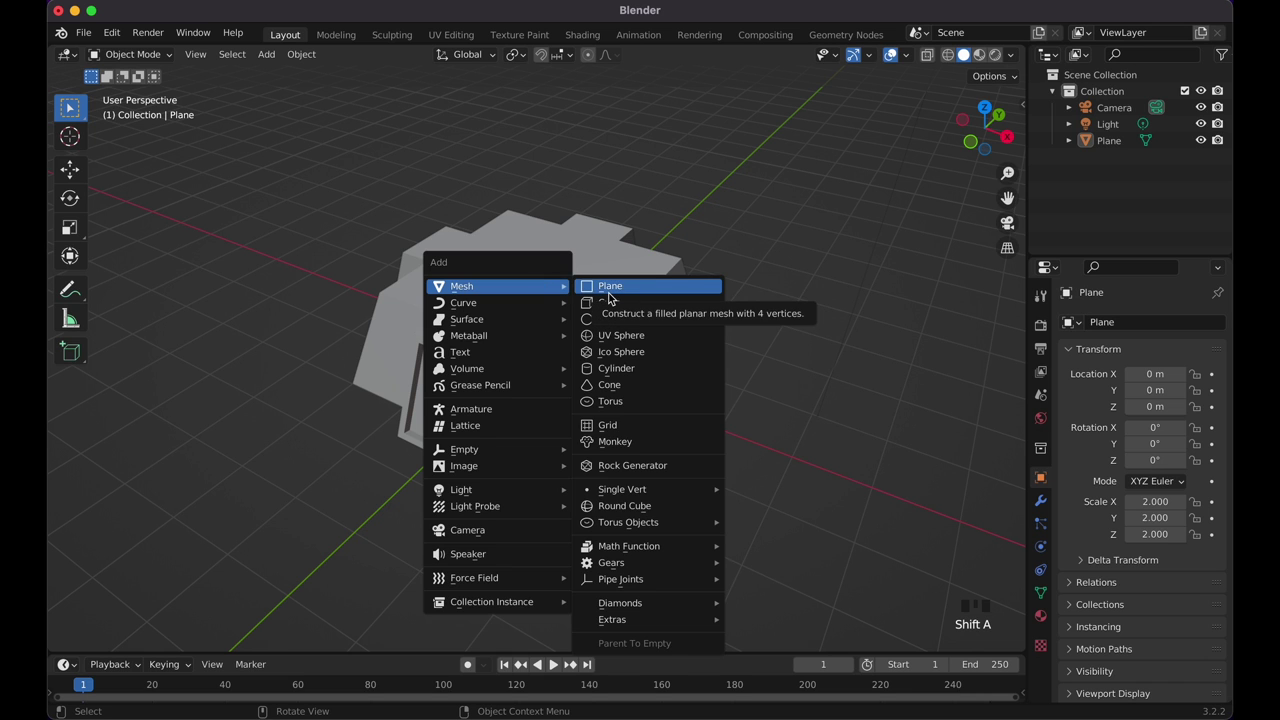
Step: Extrude the new top plane about 0.38 m upward into a raised slab and view it from above
{"action": "key", "text": "Tab"}
{"action": "key", "text": "e"}
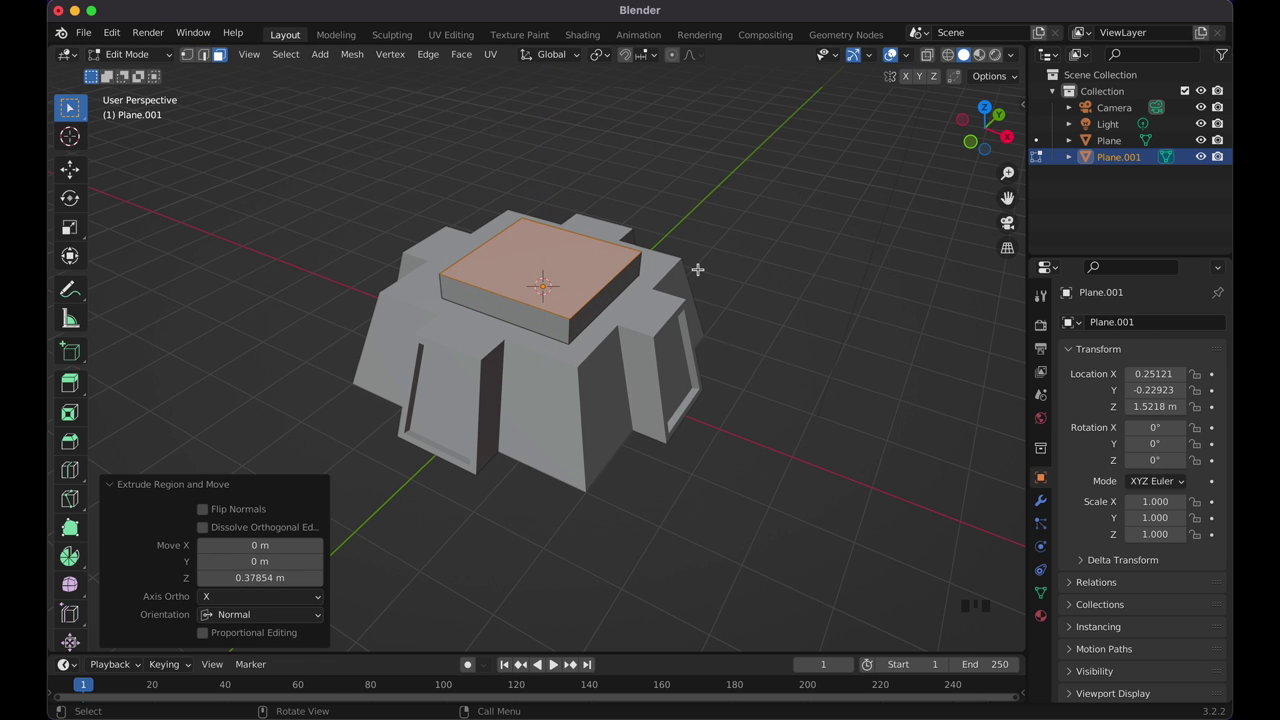
{"action": "key", "text": "Tab"}
{"action": "key", "text": "KP_7"}
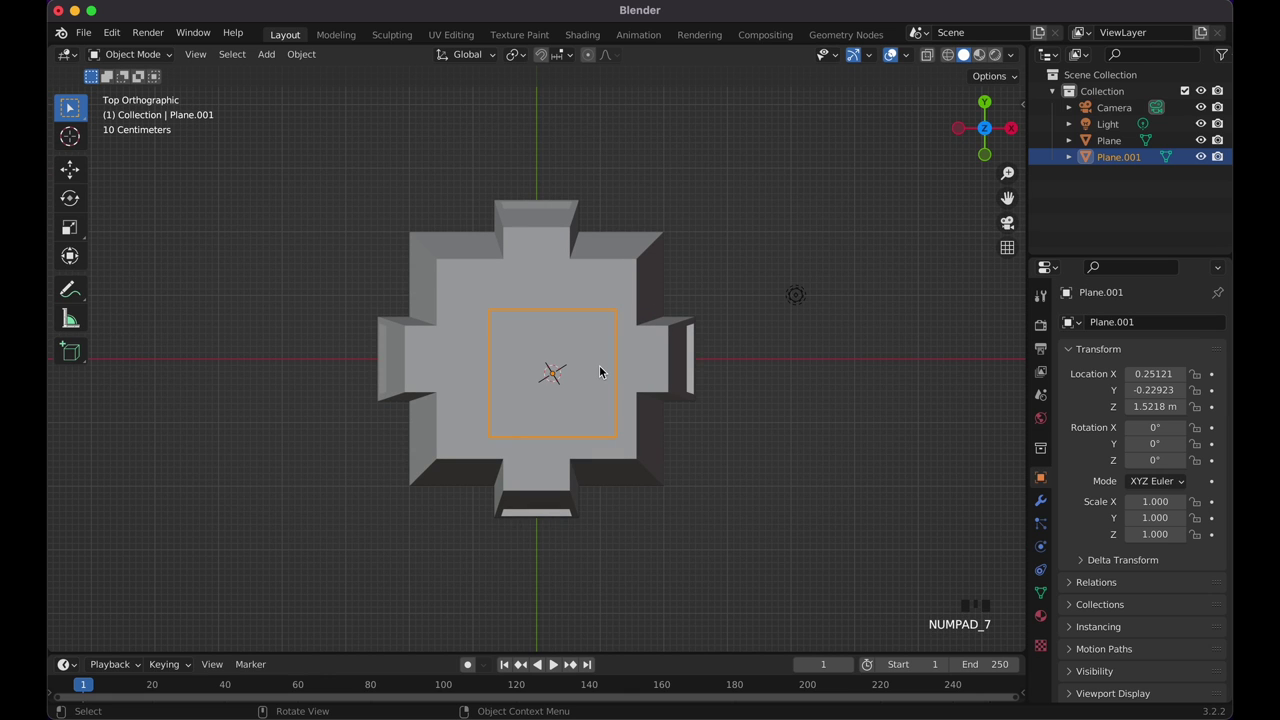
Step: In wireframe, move the slab to the centre of the base, then scale it by 1.25
{"action": "key", "text": "shift+z"}
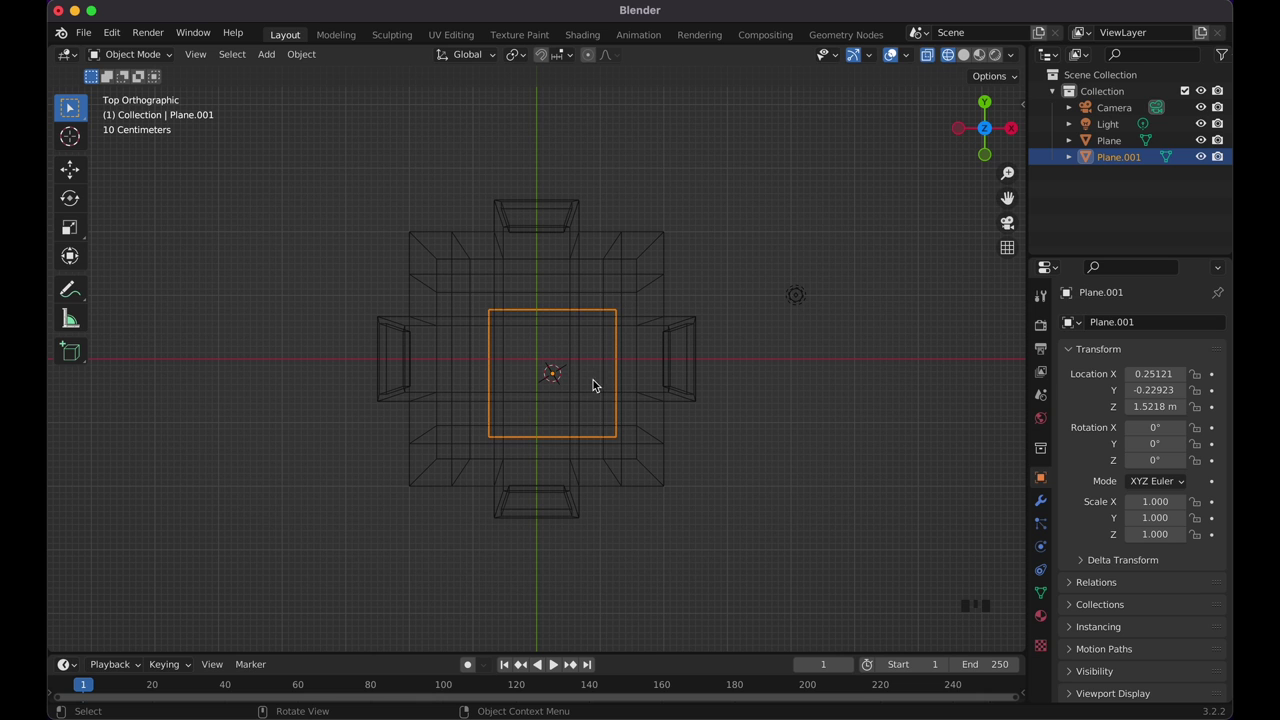
{"action": "key", "text": "g"}
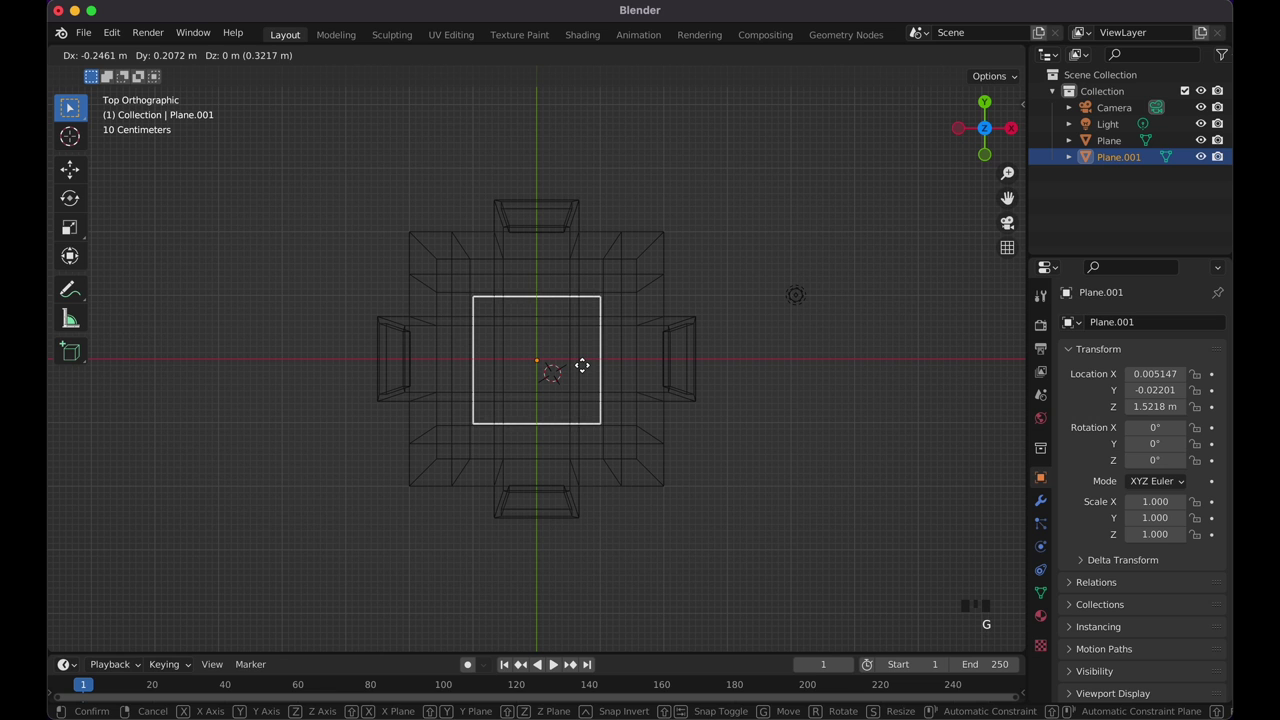
{"action": "key", "text": "Tab"}
{"action": "key", "text": "Tab"}
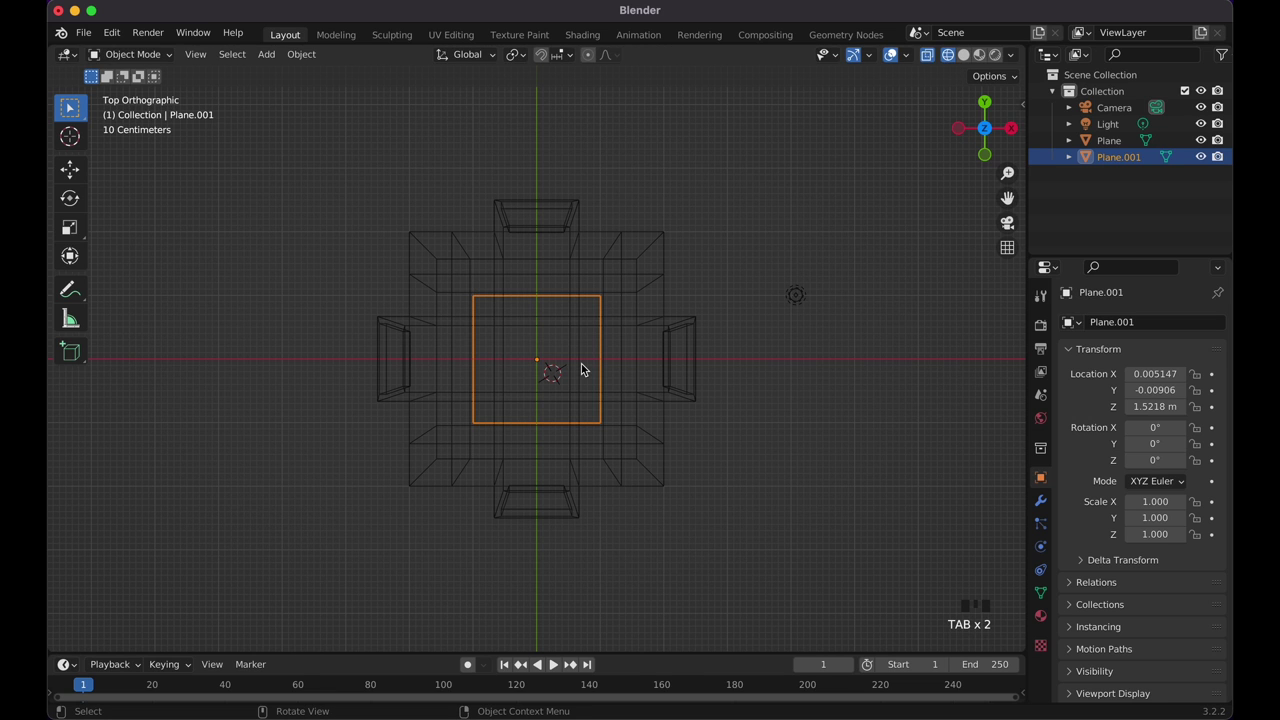
{"action": "key", "text": "shift+z"}
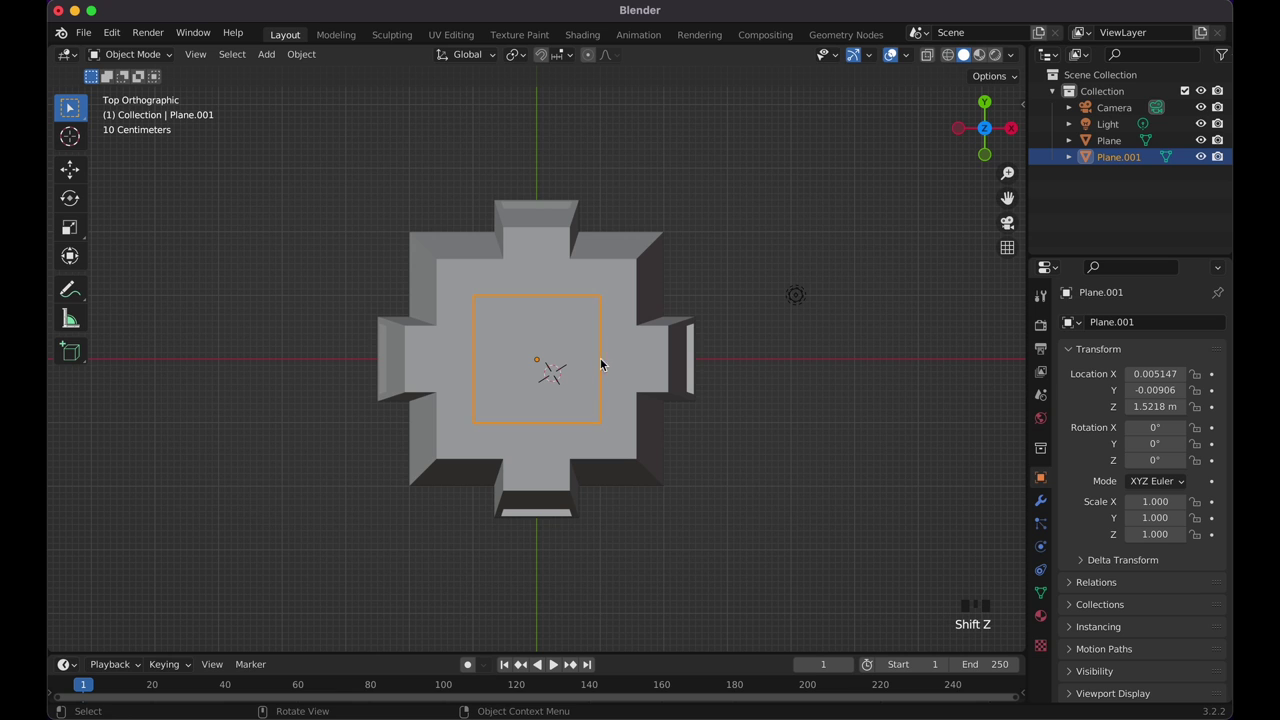
{"action": "key", "text": "s"}
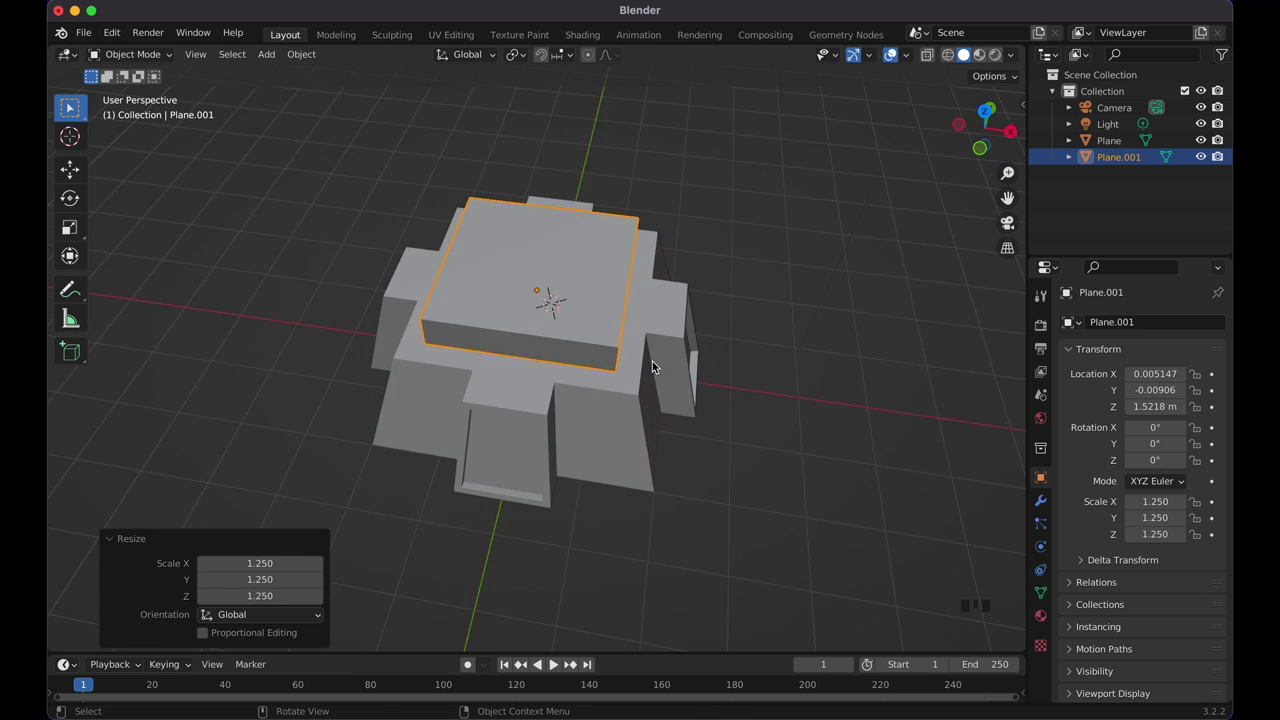
Step: Raise the slab's top face about 0.18 m and scale it inward to taper the sides
{"action": "key", "text": "Tab"}
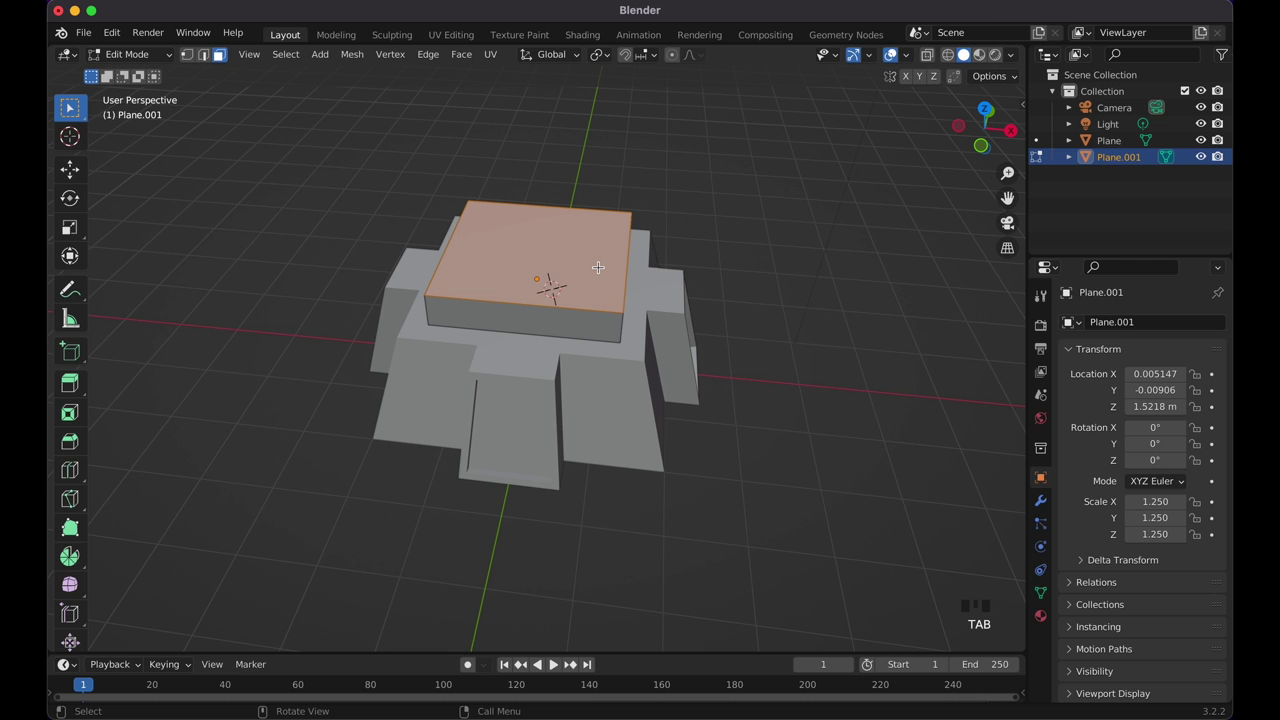
{"action": "key", "text": "g"}
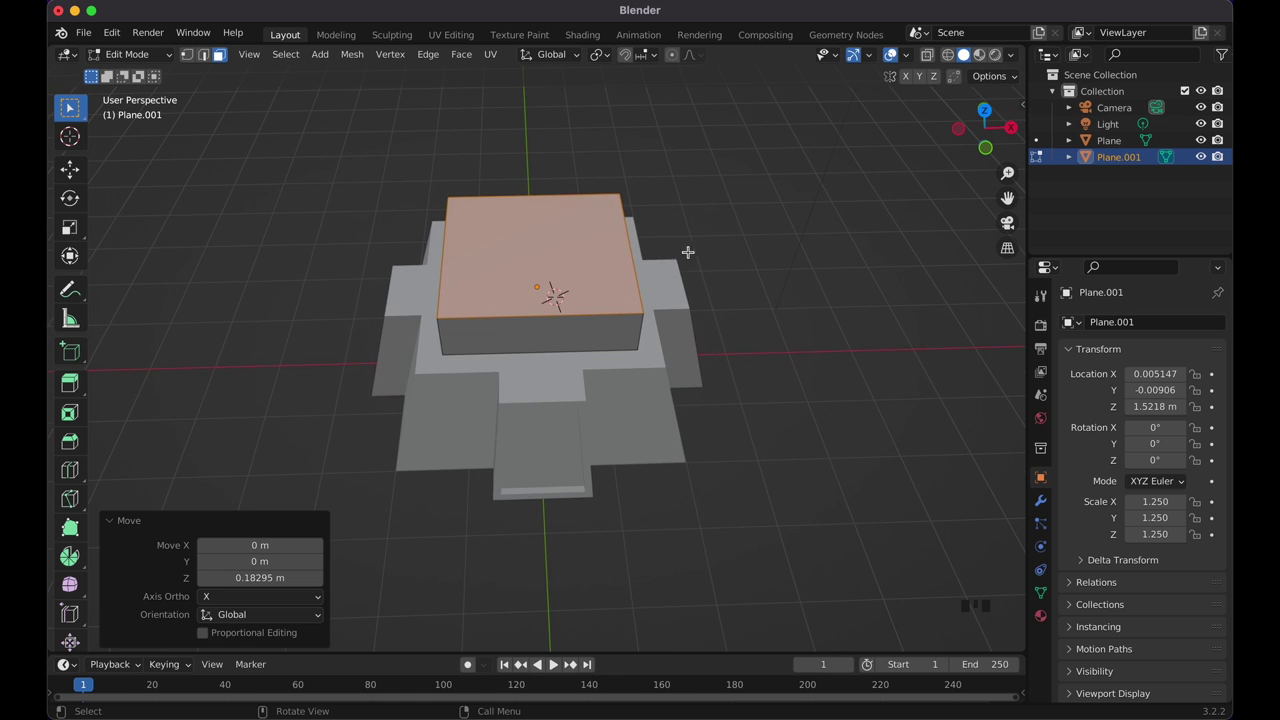
{"action": "key", "text": "s"}
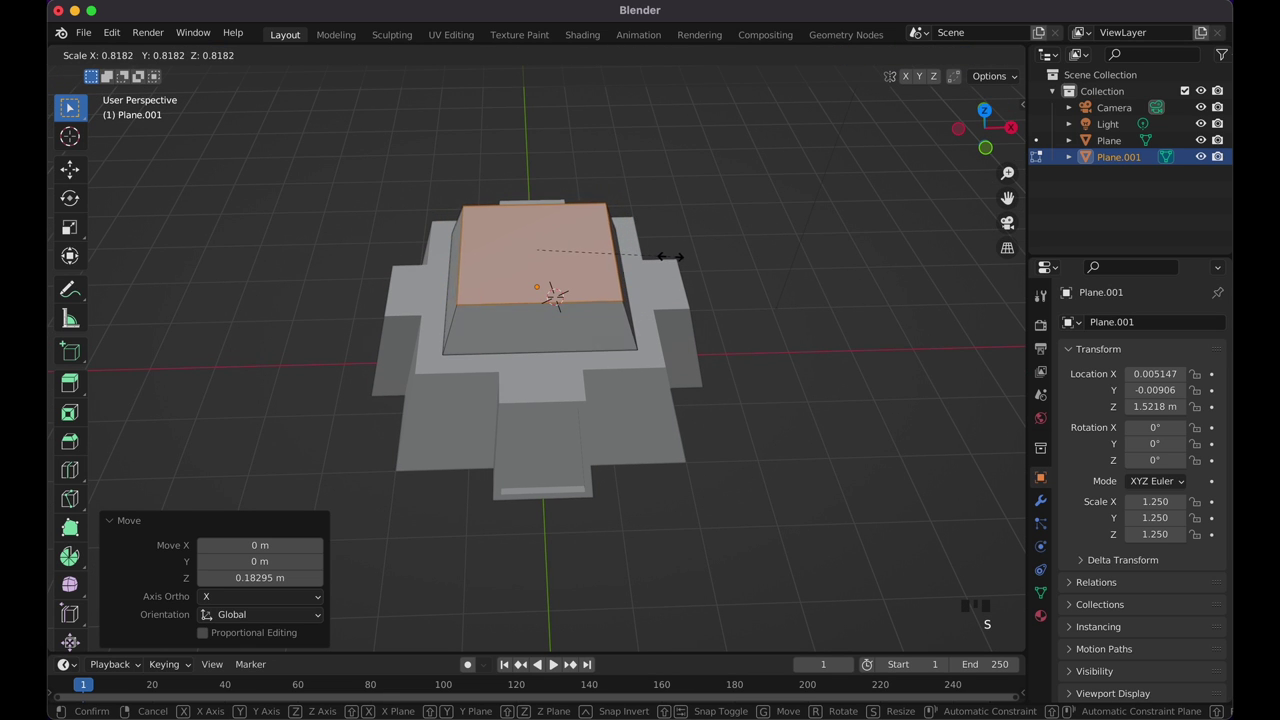
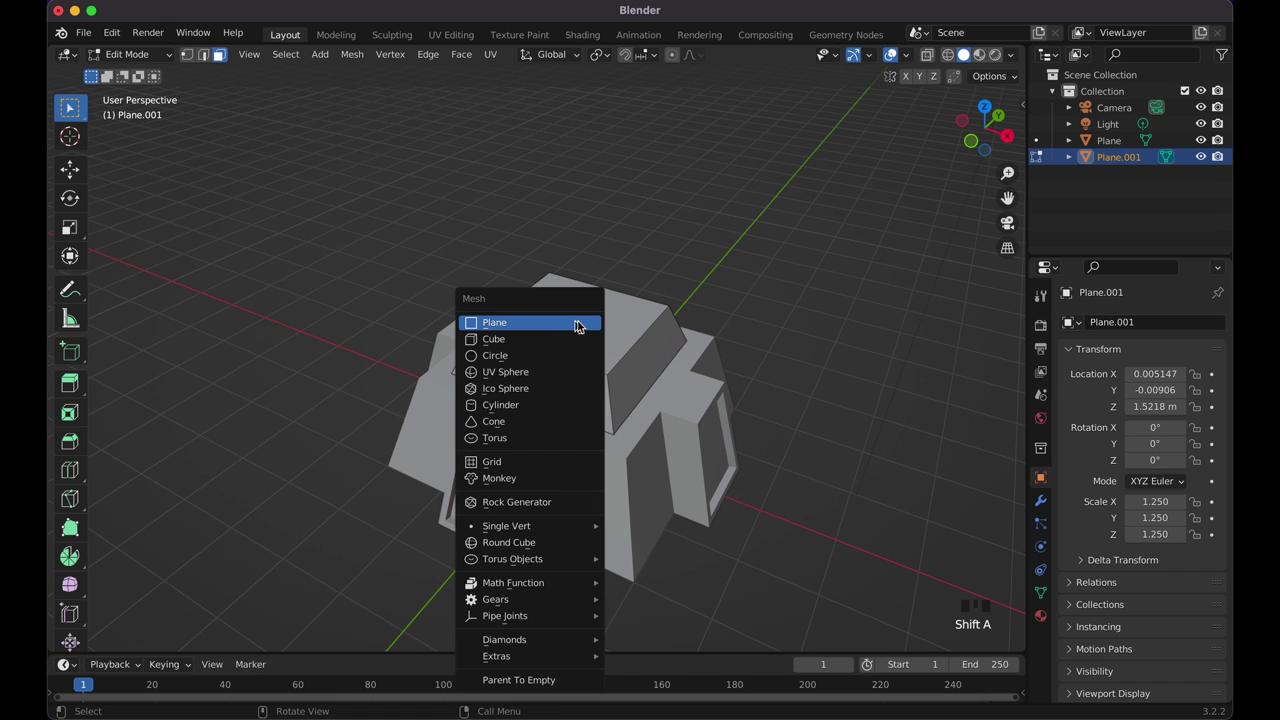
Step: Add a cylinder neck and lift it about 3.18 m onto the tapered block
{"action": "left_click_drag", "start_coordinate": [146, 57], "coordinate": [580, 318]}
{"action": "key", "text": "shift+a"}
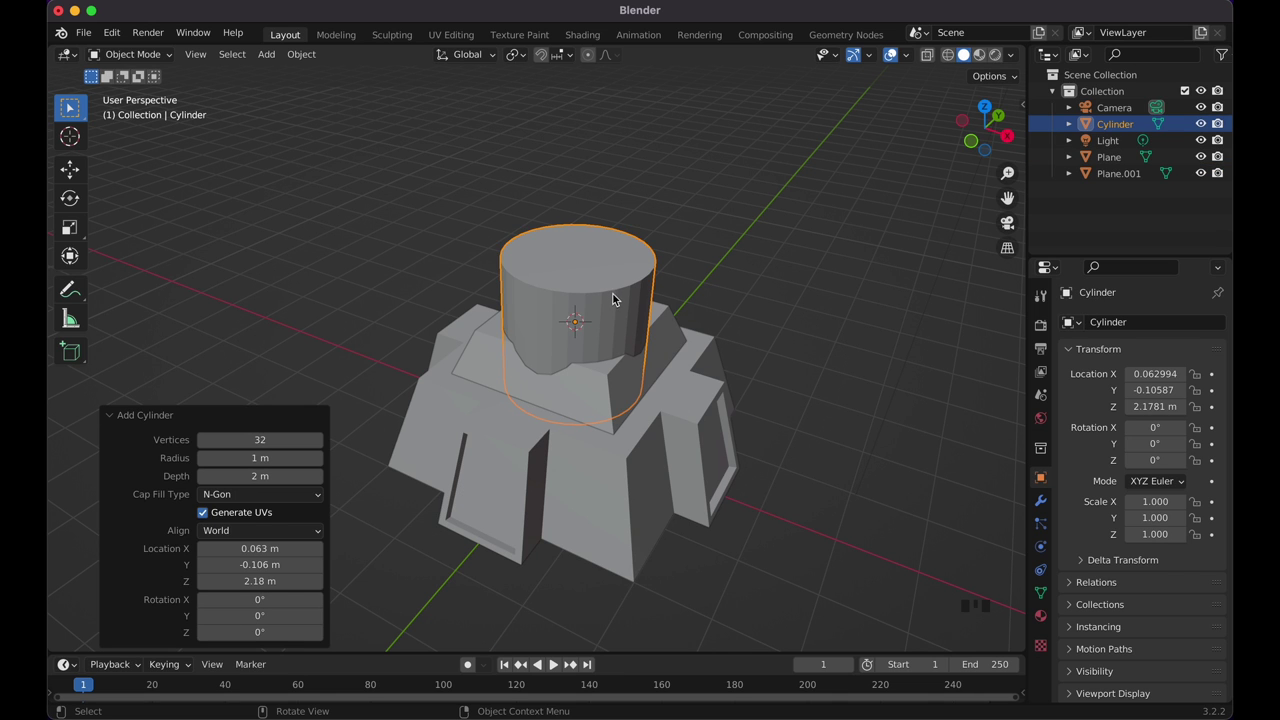
{"action": "key", "text": "g"}
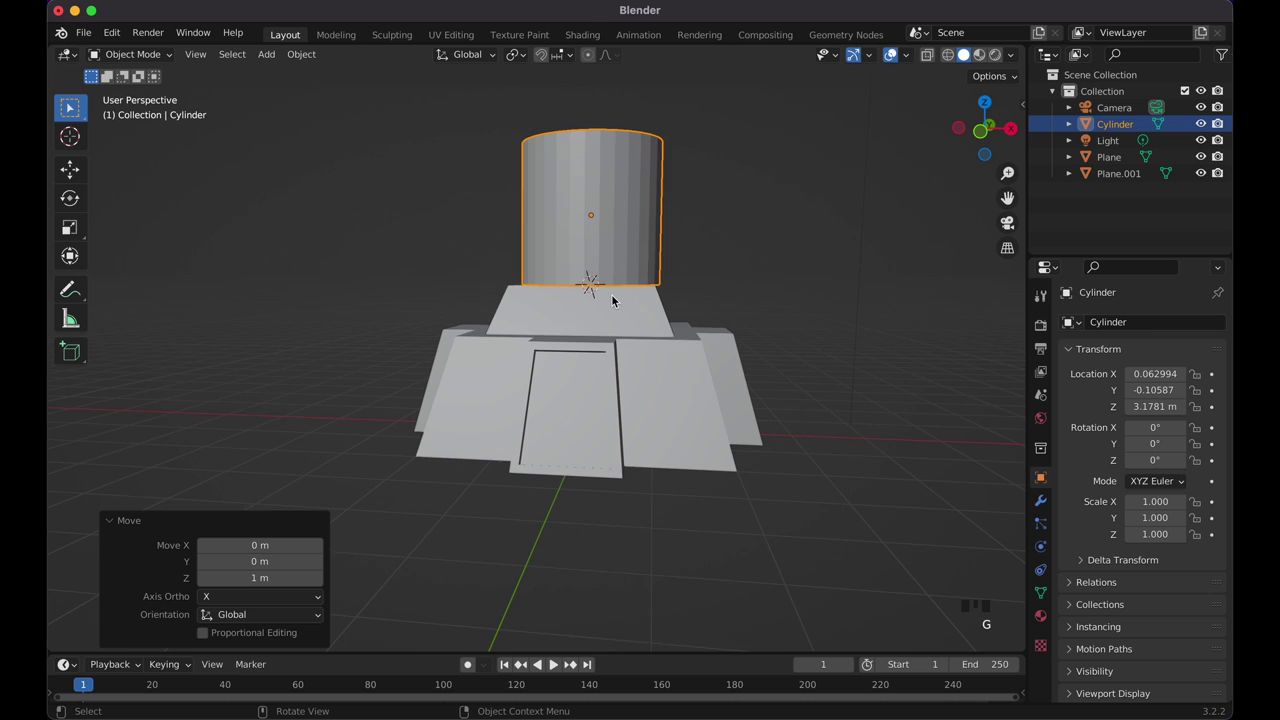
{"action": "key", "text": "KP_7"}
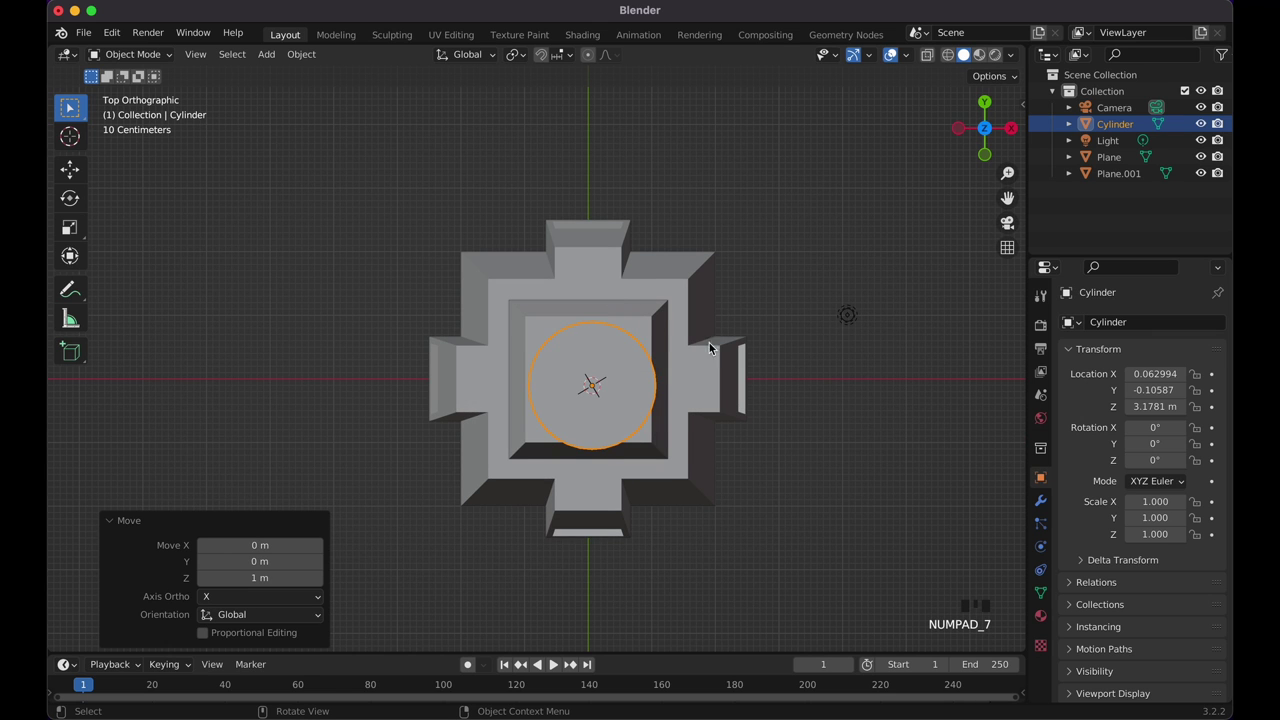
Step: Shrink the cylinder to about 0.848 and recentre it over the base, checking in wireframe
{"action": "key", "text": "s"}
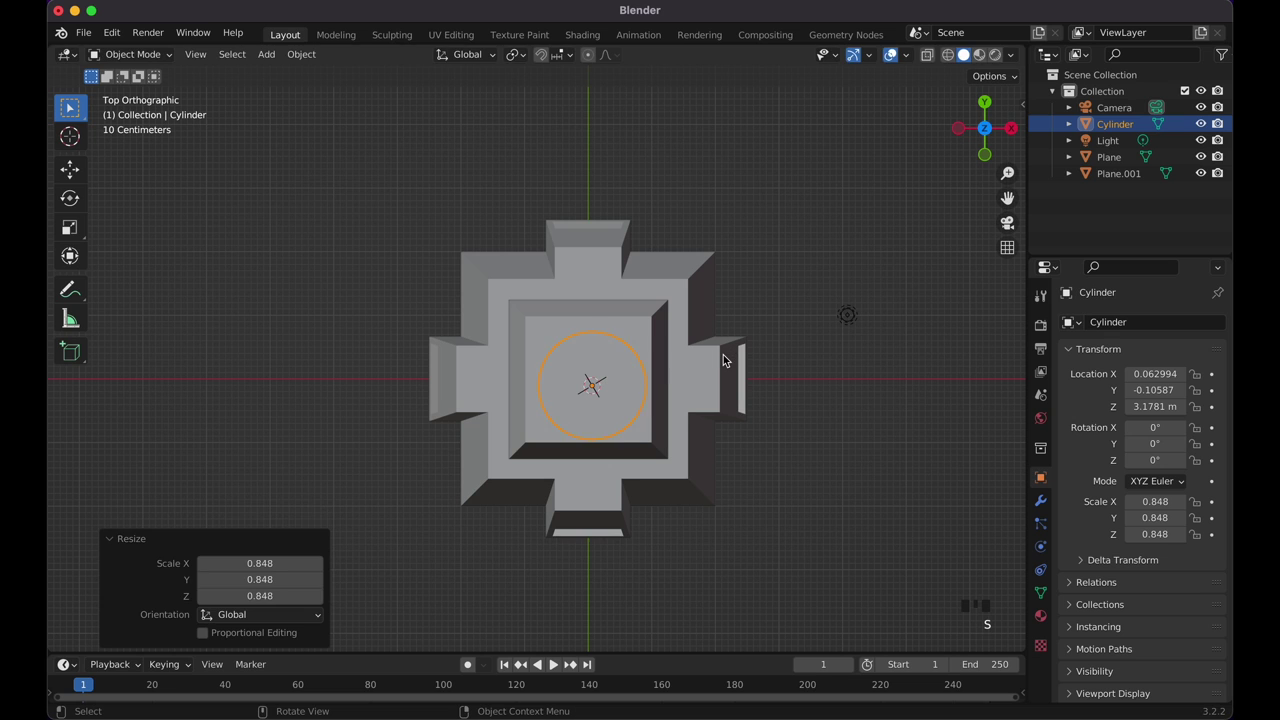
{"action": "key", "text": "shift+z"}
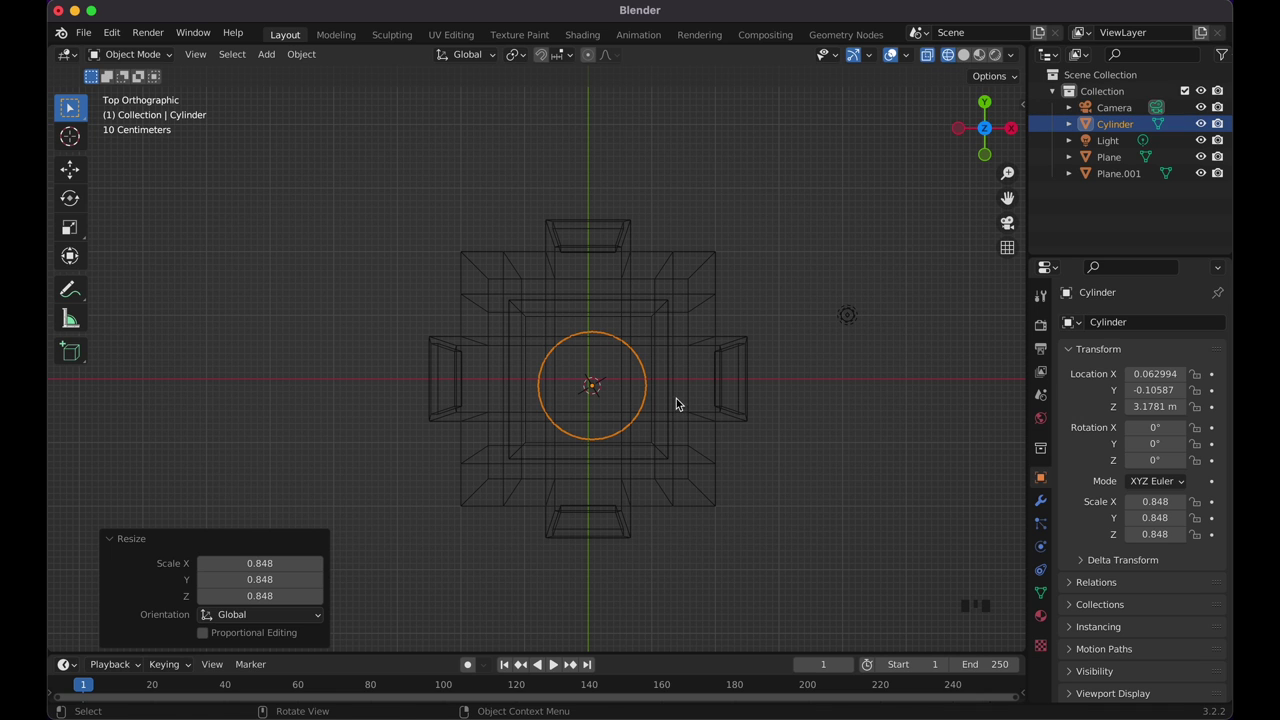
{"action": "key", "text": "g"}
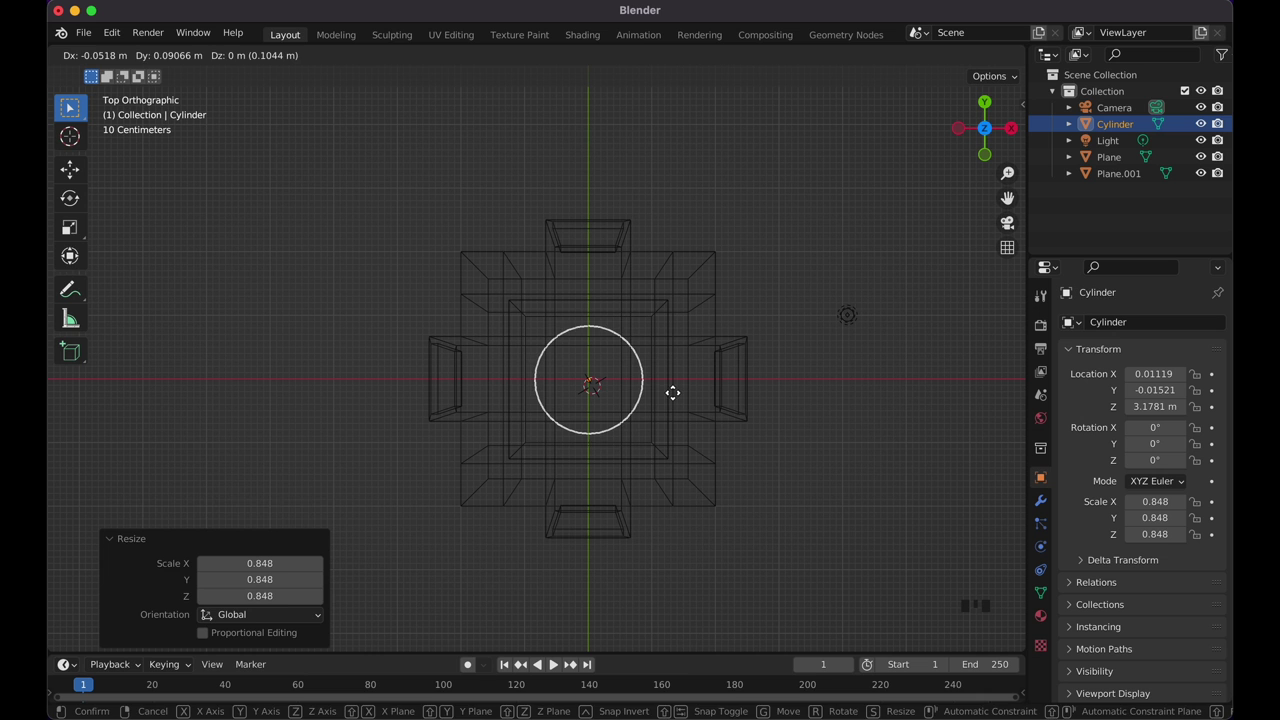
{"action": "key", "text": "shift+z"}
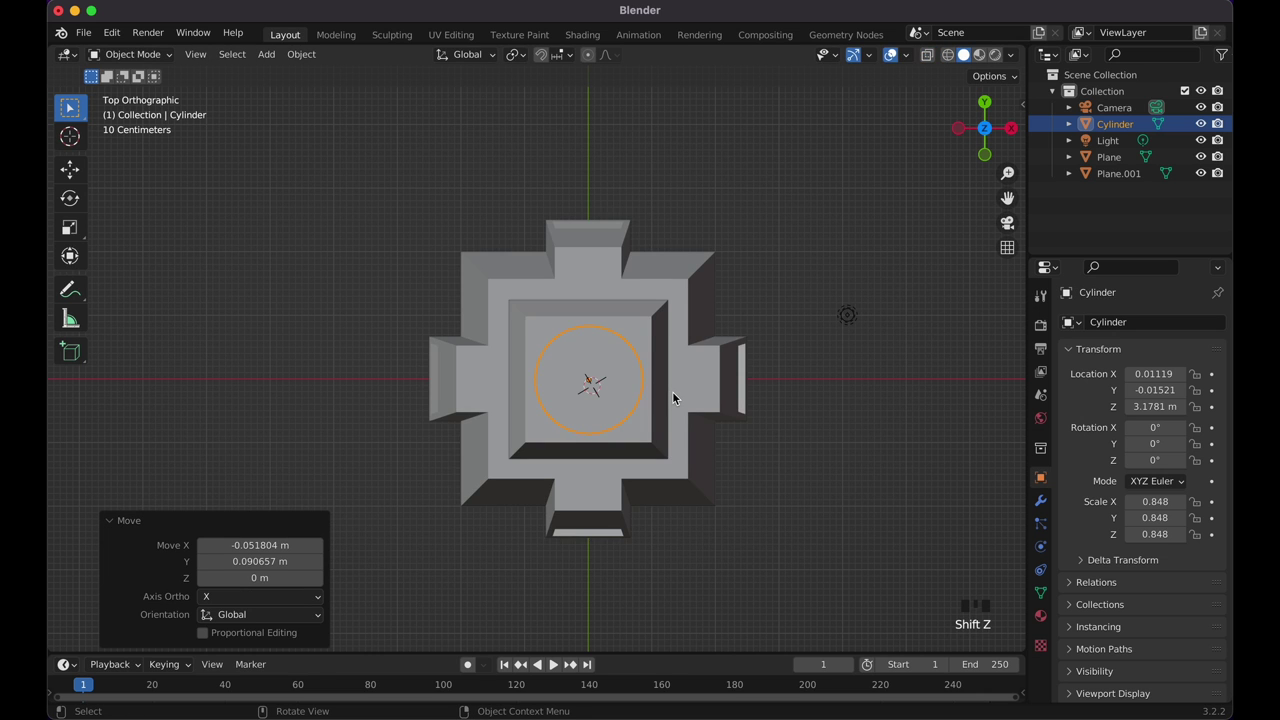
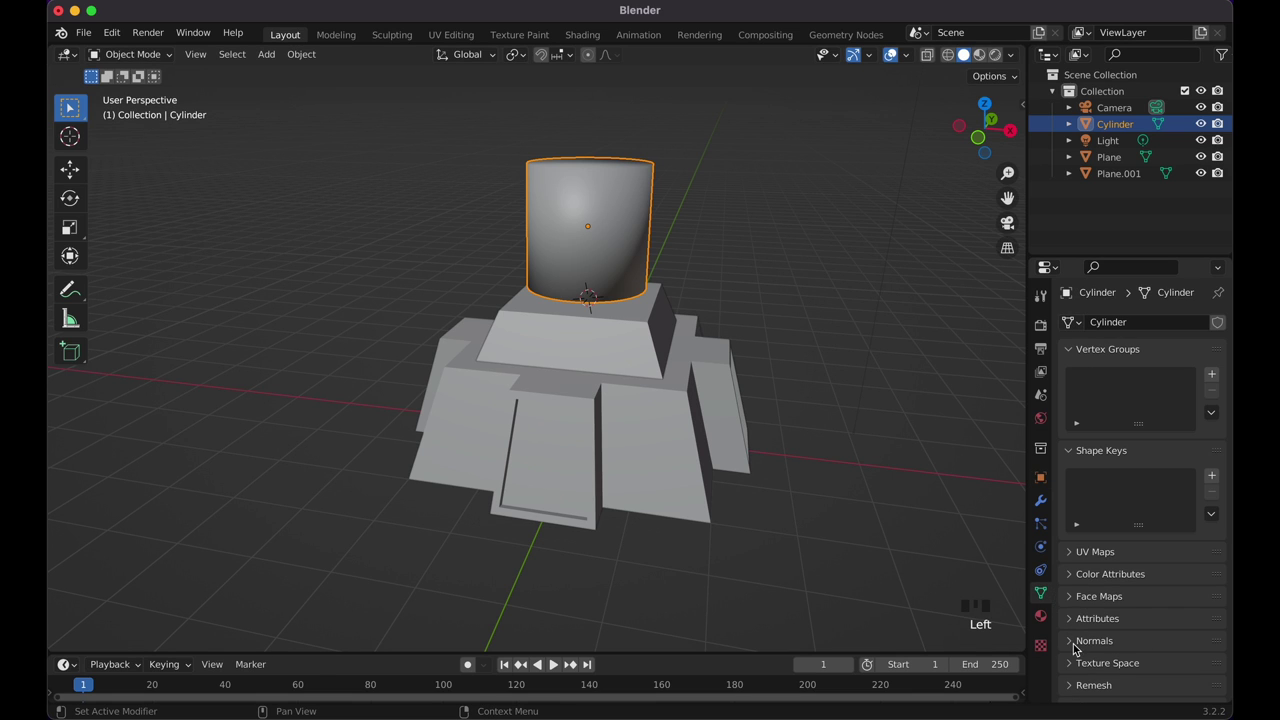
Step: Enable Auto Smooth in the cylinder's Object Data Normals settings
{"action": "left_click_drag", "start_coordinate": [1076, 643], "coordinate": [1139, 678]}
{"action": "left_click", "coordinate": [793, 301]}
{"action": "key", "text": "KP_1"}
{"action": "left_click", "coordinate": [614, 213]}
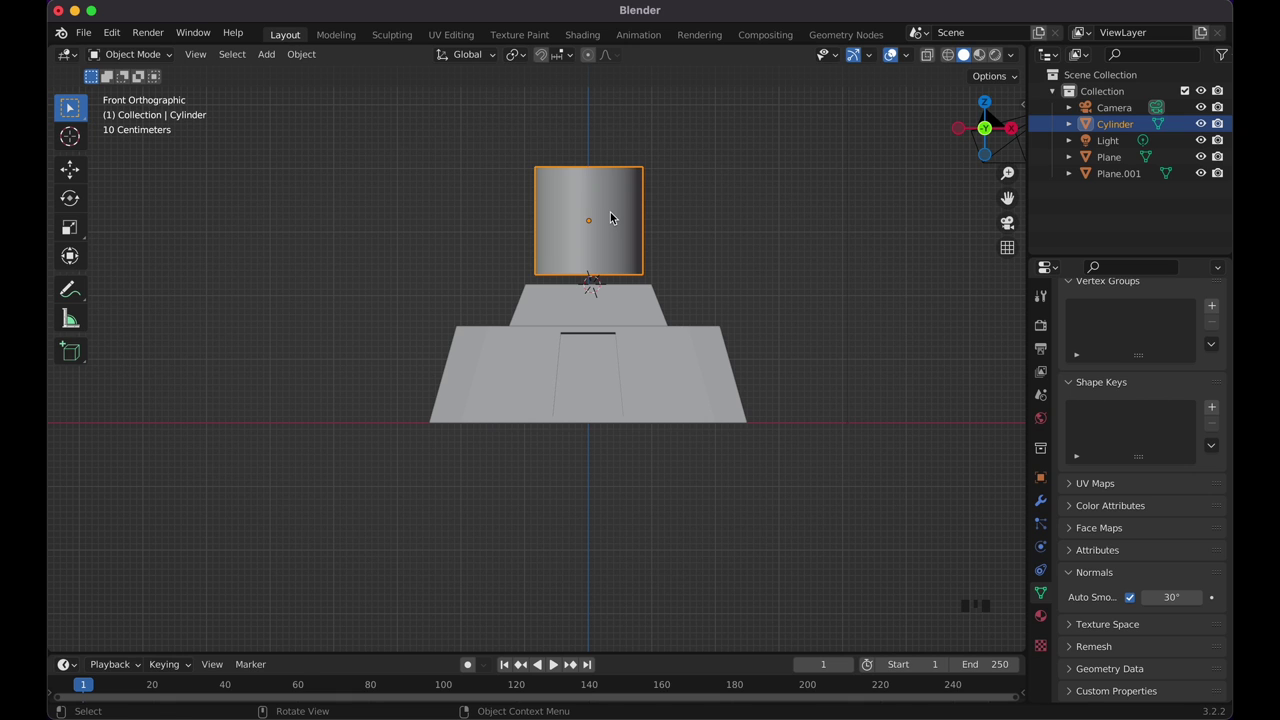
Step: Lower the cylinder neck so it settles onto the tapered block
{"action": "key", "text": "g"}
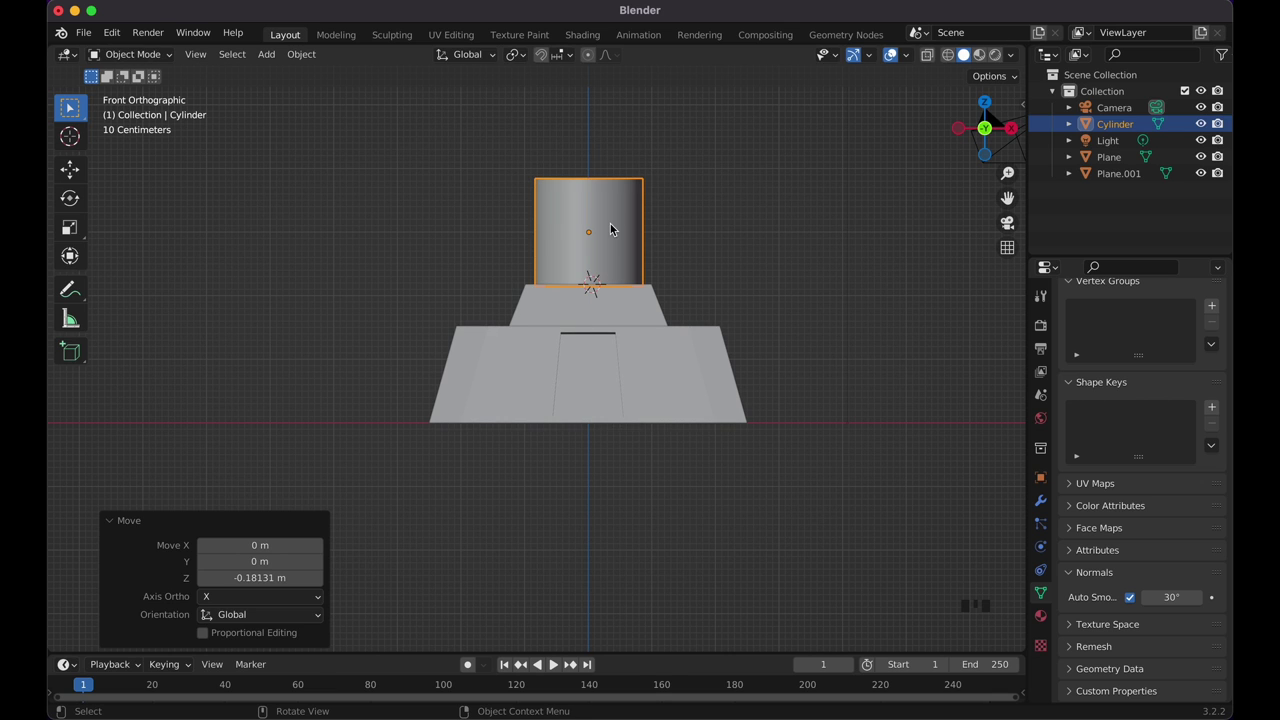
{"action": "key", "text": "shift+z"}
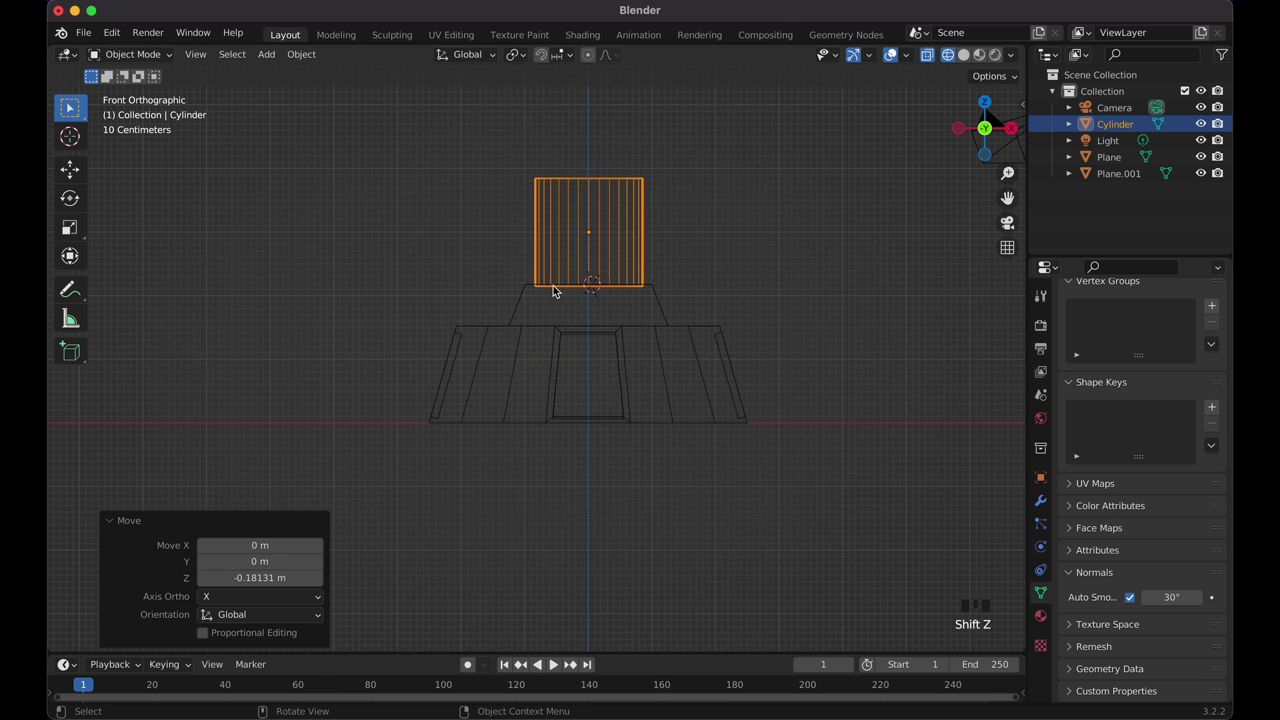
{"action": "key", "text": "shift+z"}
{"action": "left_click", "coordinate": [681, 273]}
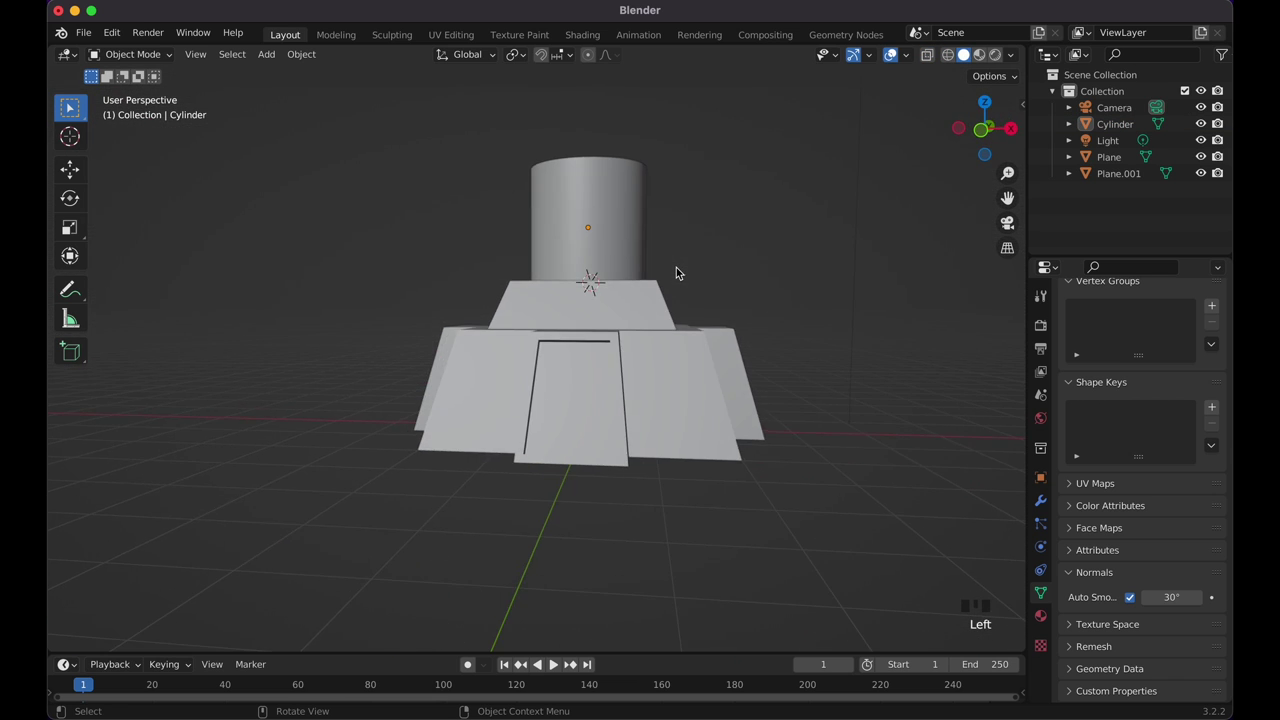
{"action": "left_click", "coordinate": [606, 282]}
Step: Make the neck slimmer and stretch it taller (Z about 1.09), ready to add a new mesh
{"action": "key", "text": "s"}
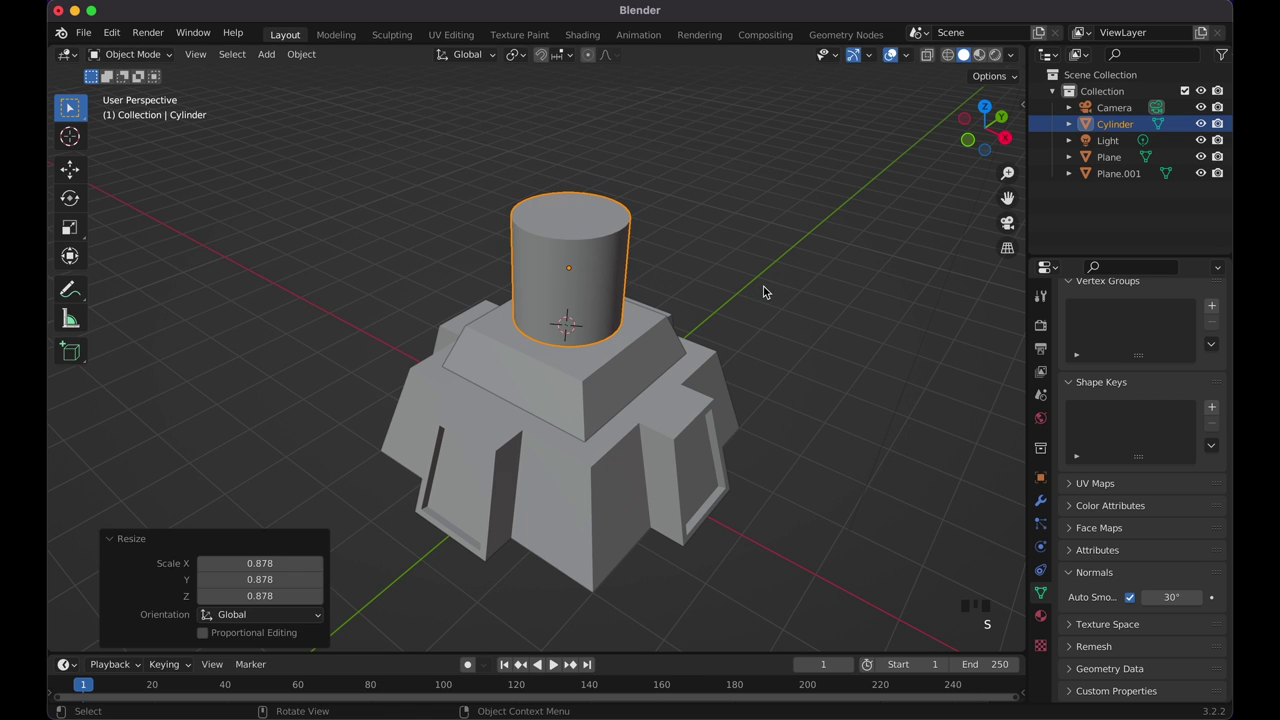
{"action": "key", "text": "s"}
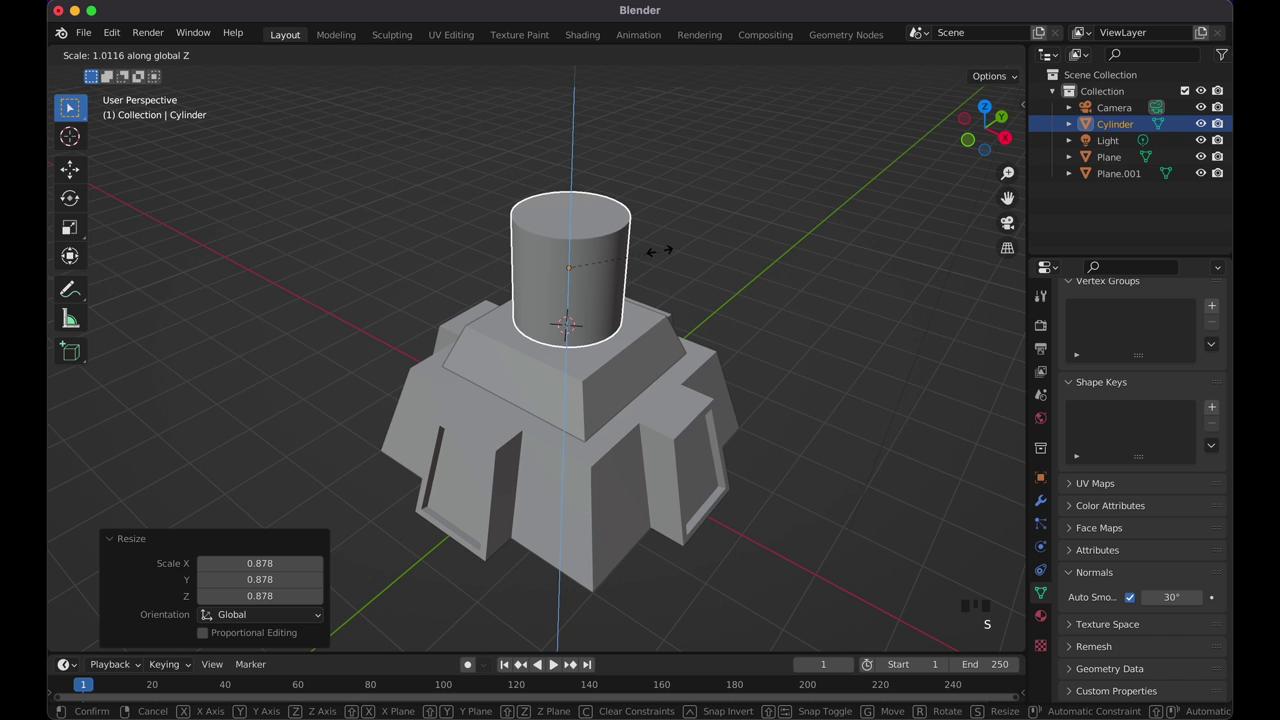
{"action": "key", "text": "KP_1"}
{"action": "key", "text": "g"}
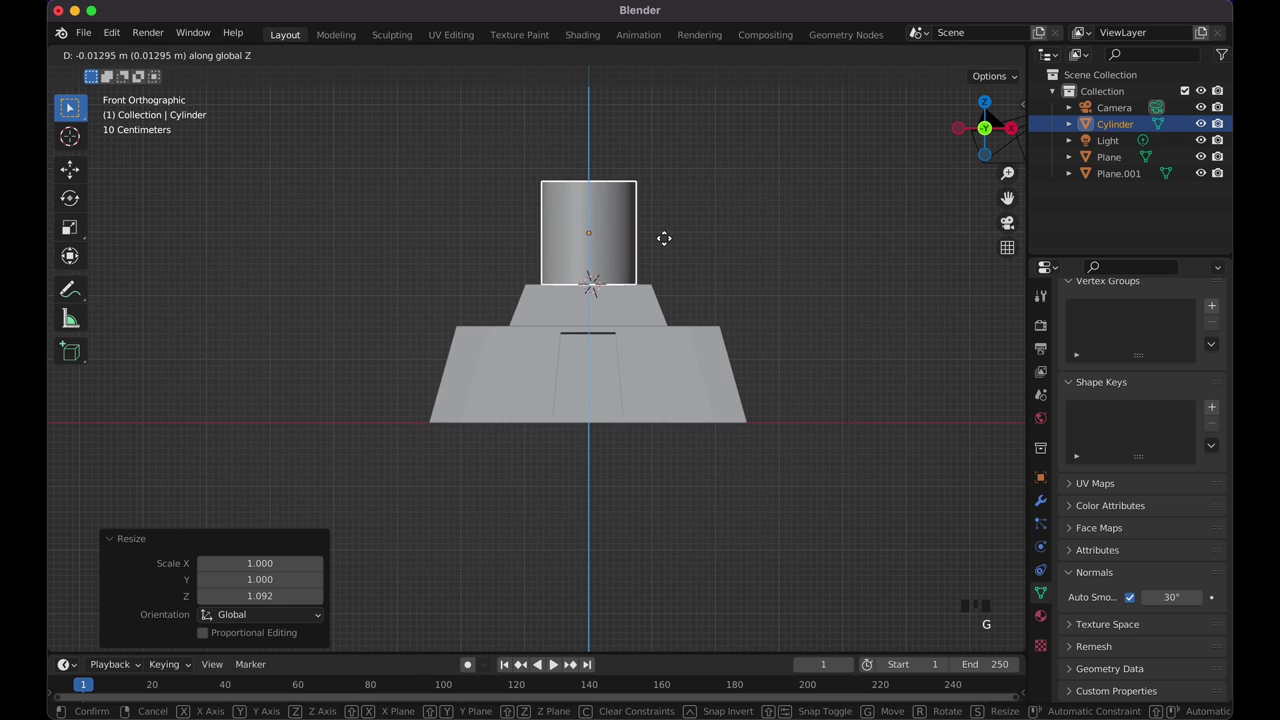
{"action": "left_click", "coordinate": [722, 233]}
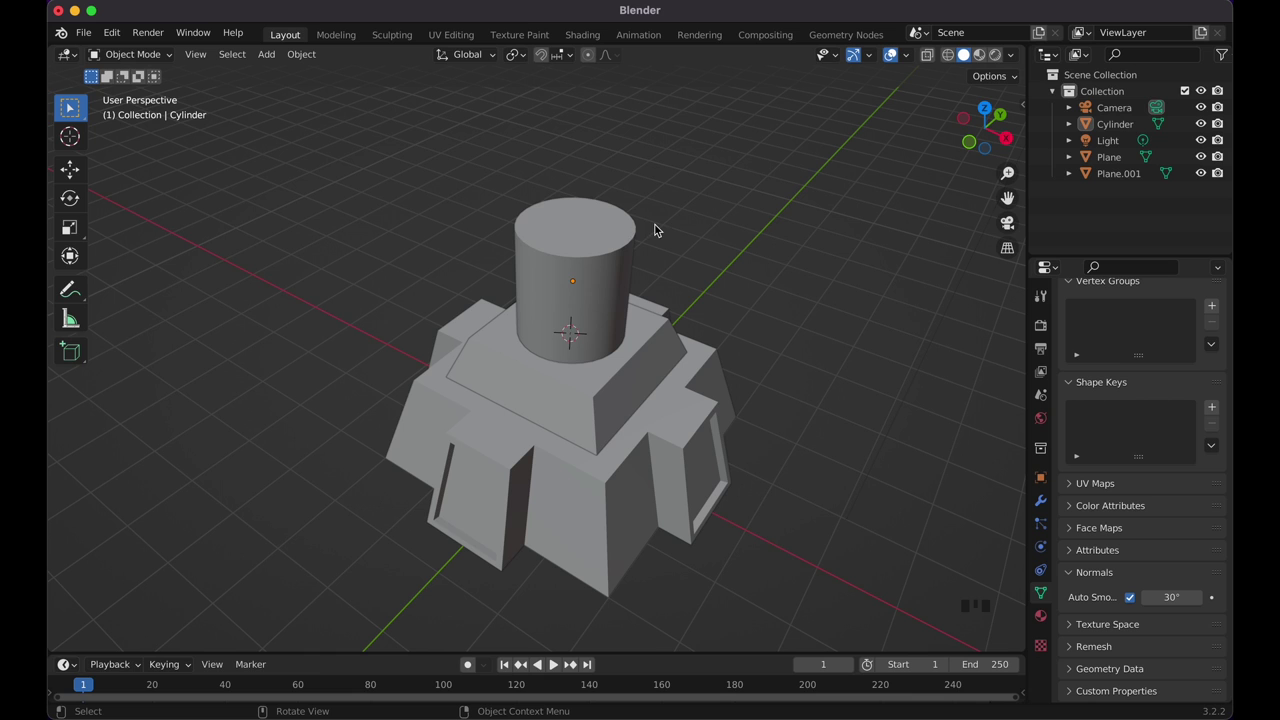
{"action": "right_click", "coordinate": [580, 227]}
Step: Add a cube and raise it about 0.92 m to rest on the cylinder neck as the head
{"action": "key", "text": "shift+a"}
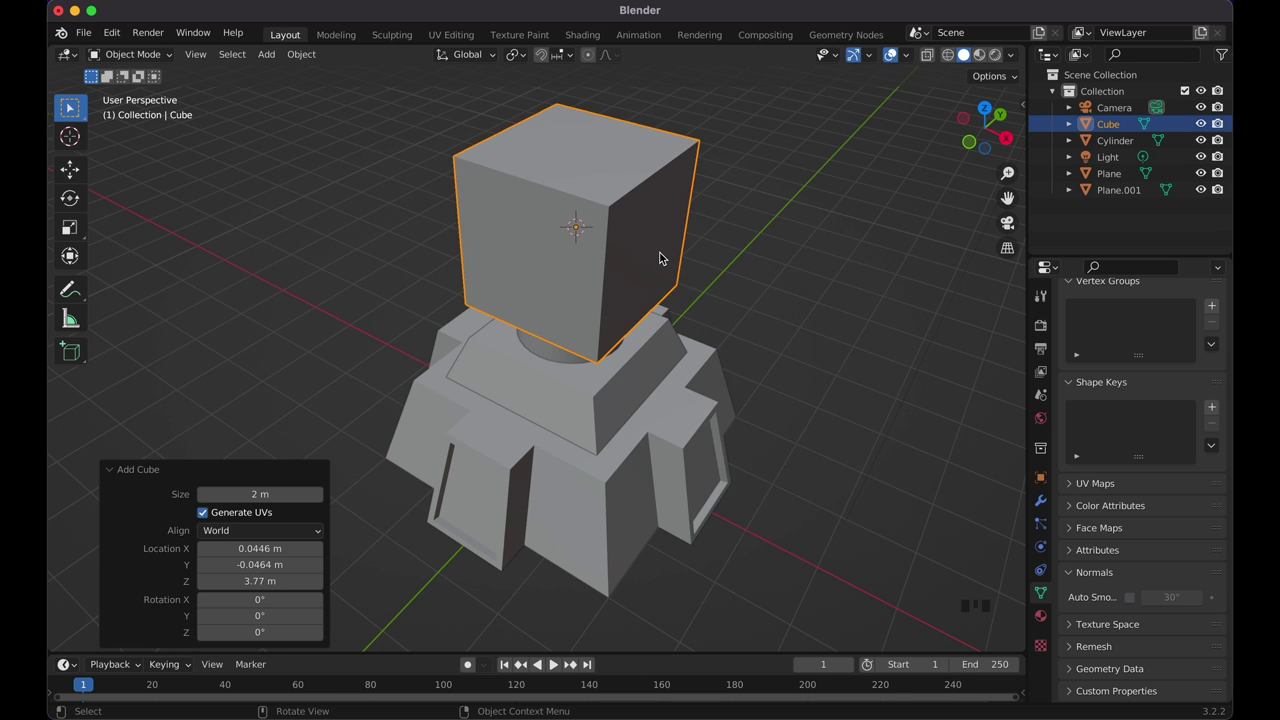
{"action": "key", "text": "g"}
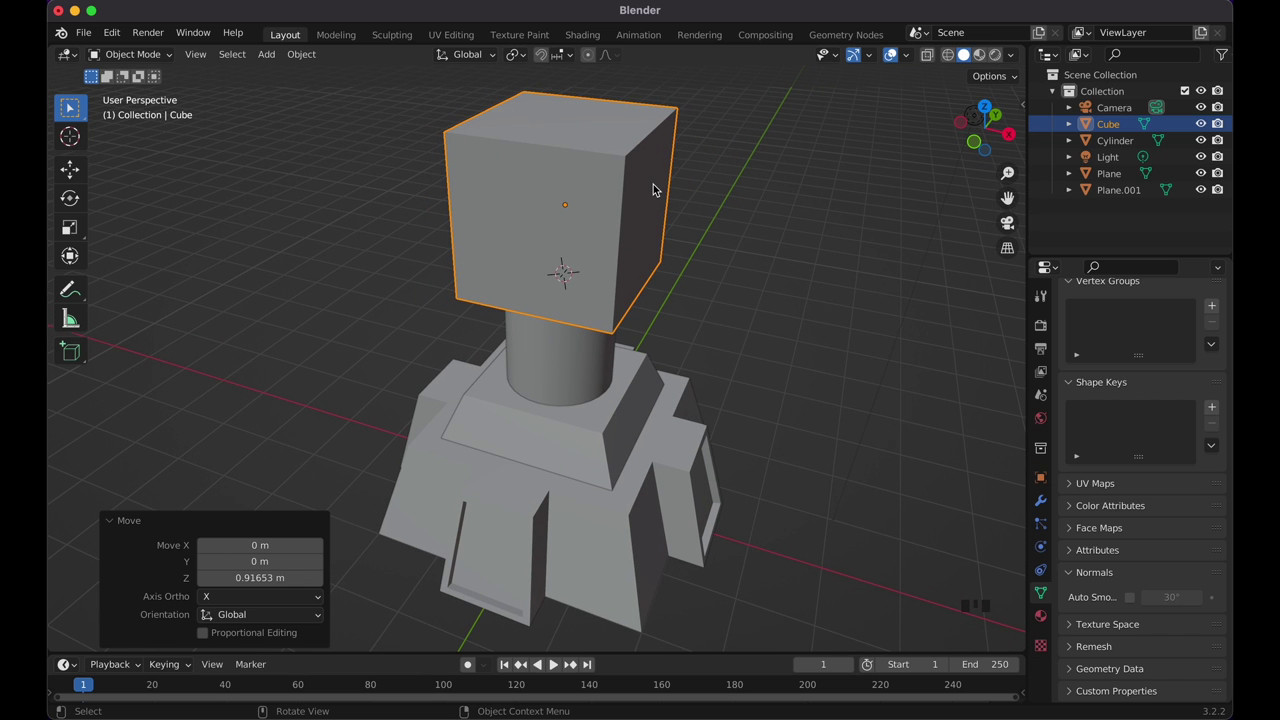
Step: Lengthen the head by pushing a face out and sink its inset front face inward
{"action": "key", "text": "Tab"}
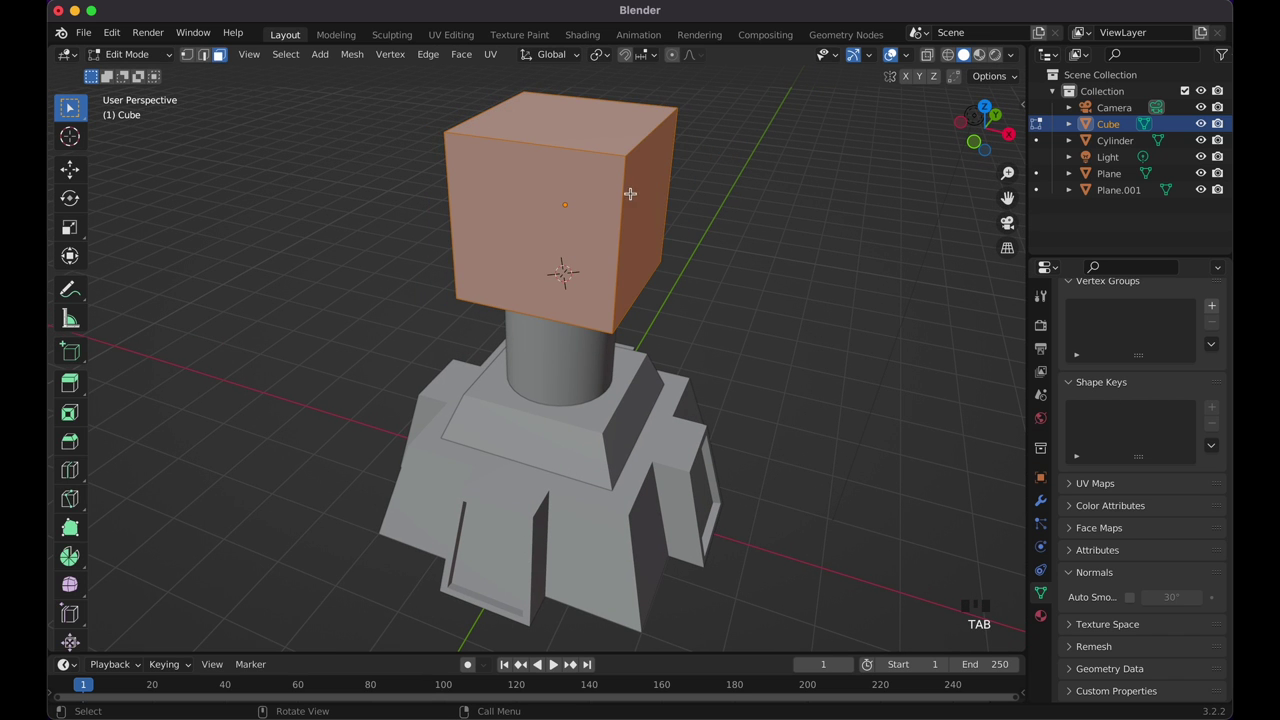
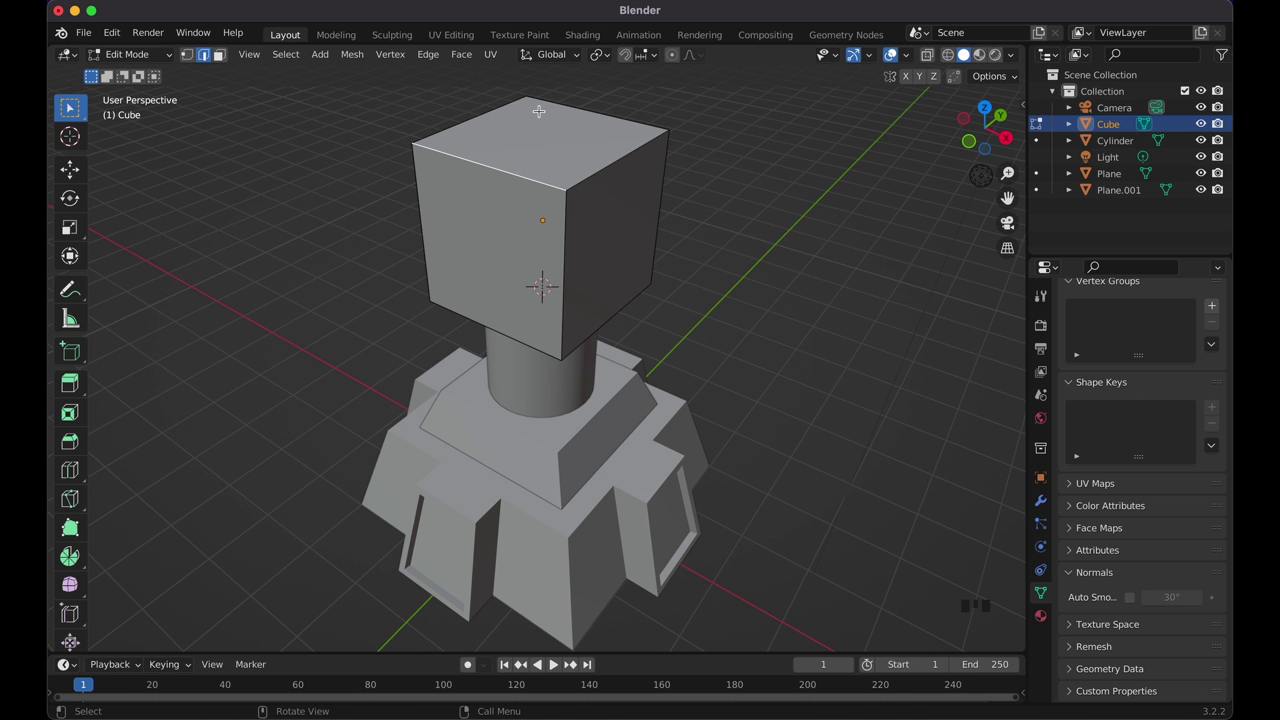
{"action": "key", "text": "g"}
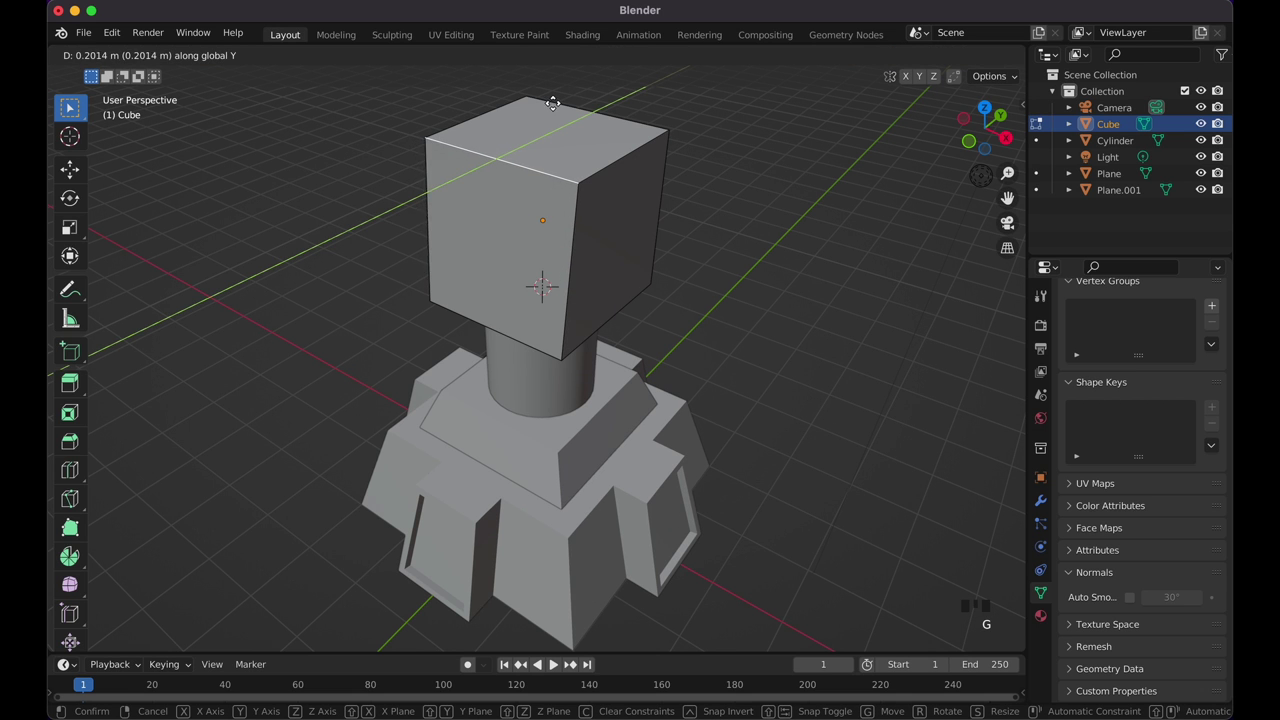
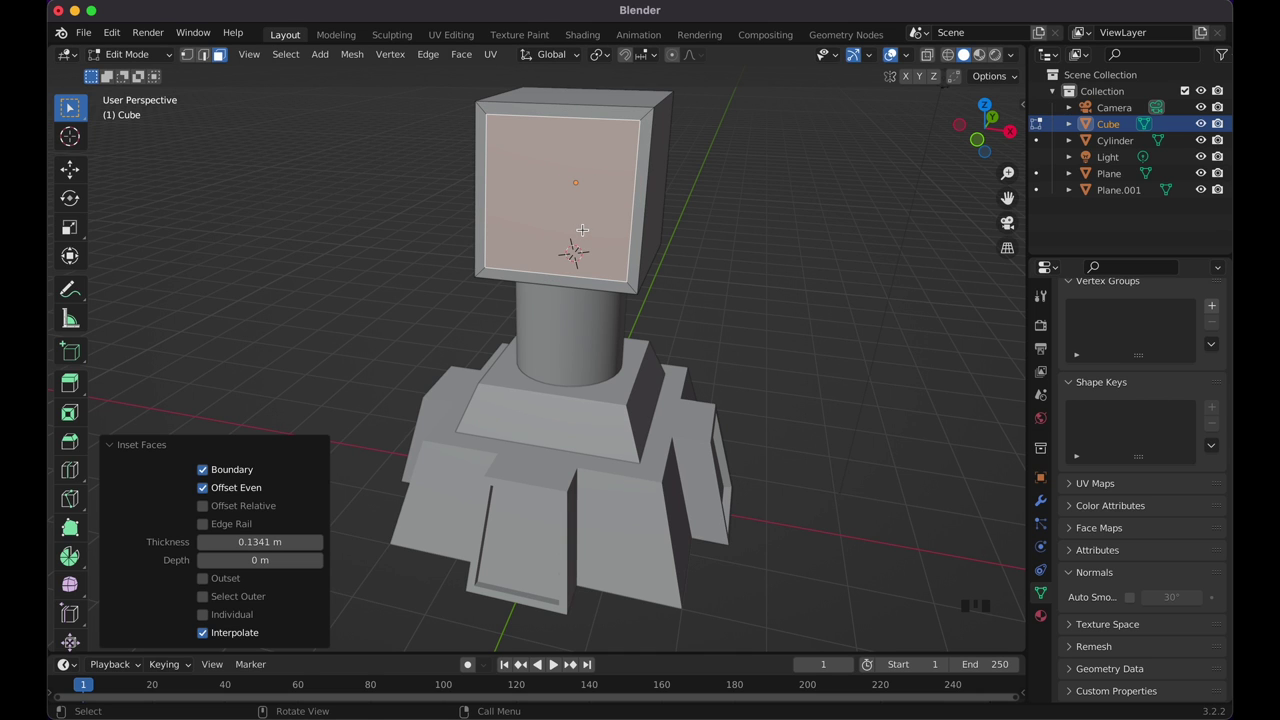
{"action": "key", "text": "alt+e"}
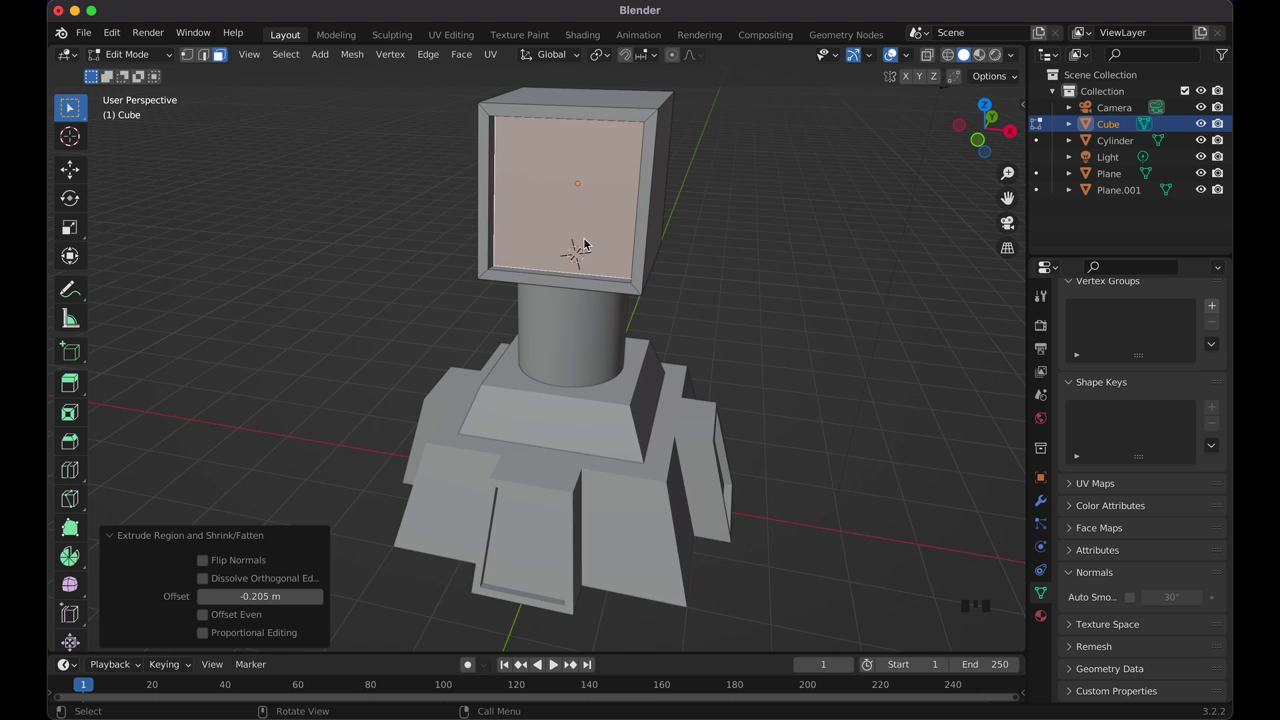
{"action": "key", "text": "Tab"}
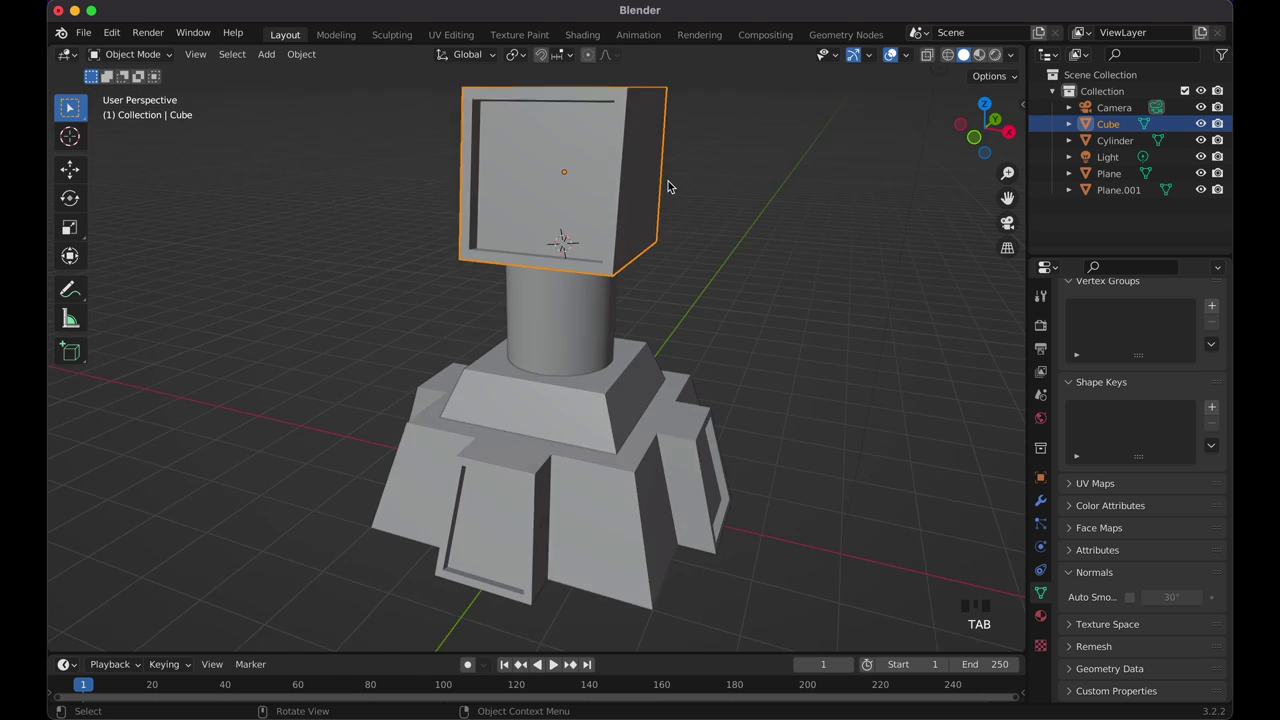
Step: Scale the head's top edge and front face slightly to frame the sunken panel
{"action": "key", "text": "Tab"}
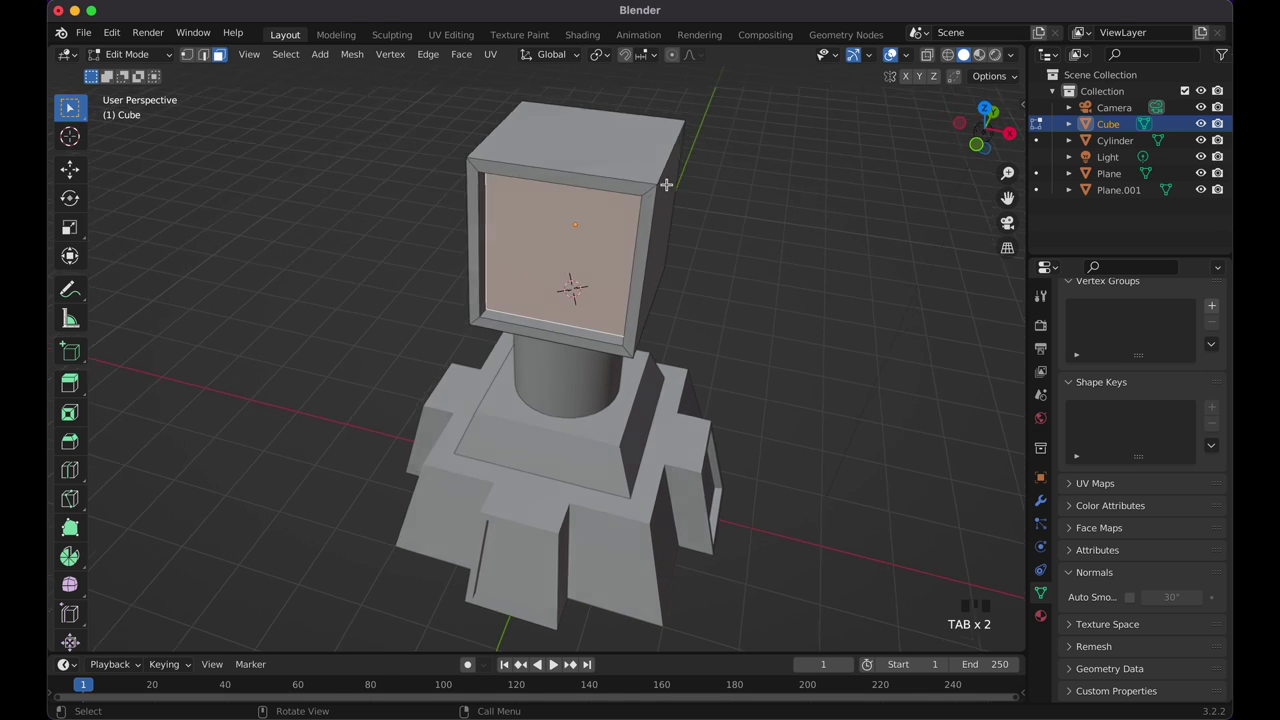
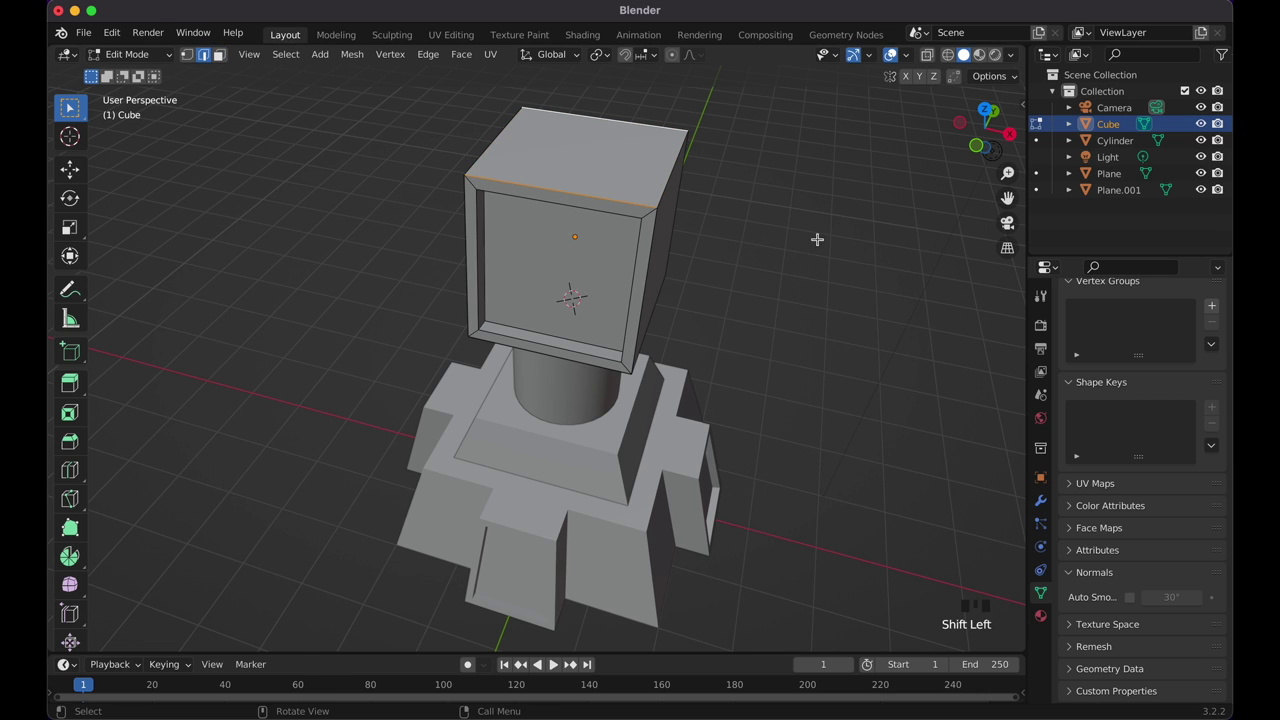
{"action": "key", "text": "s"}
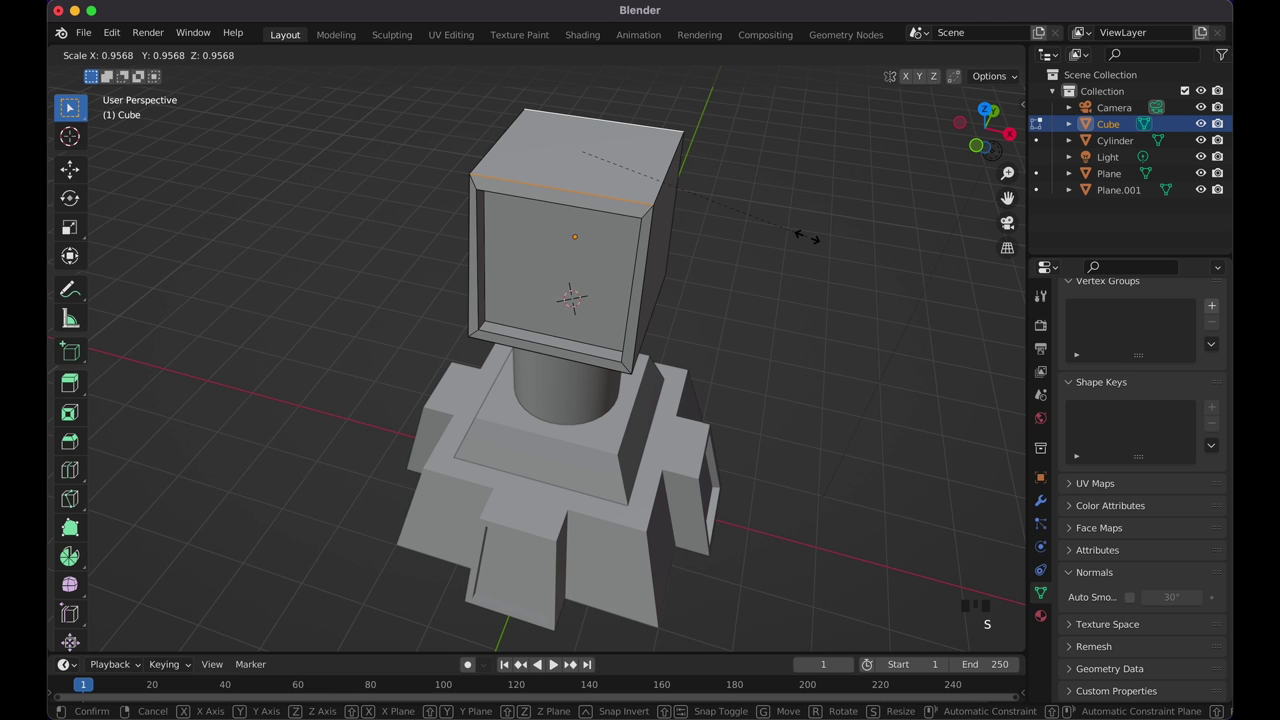
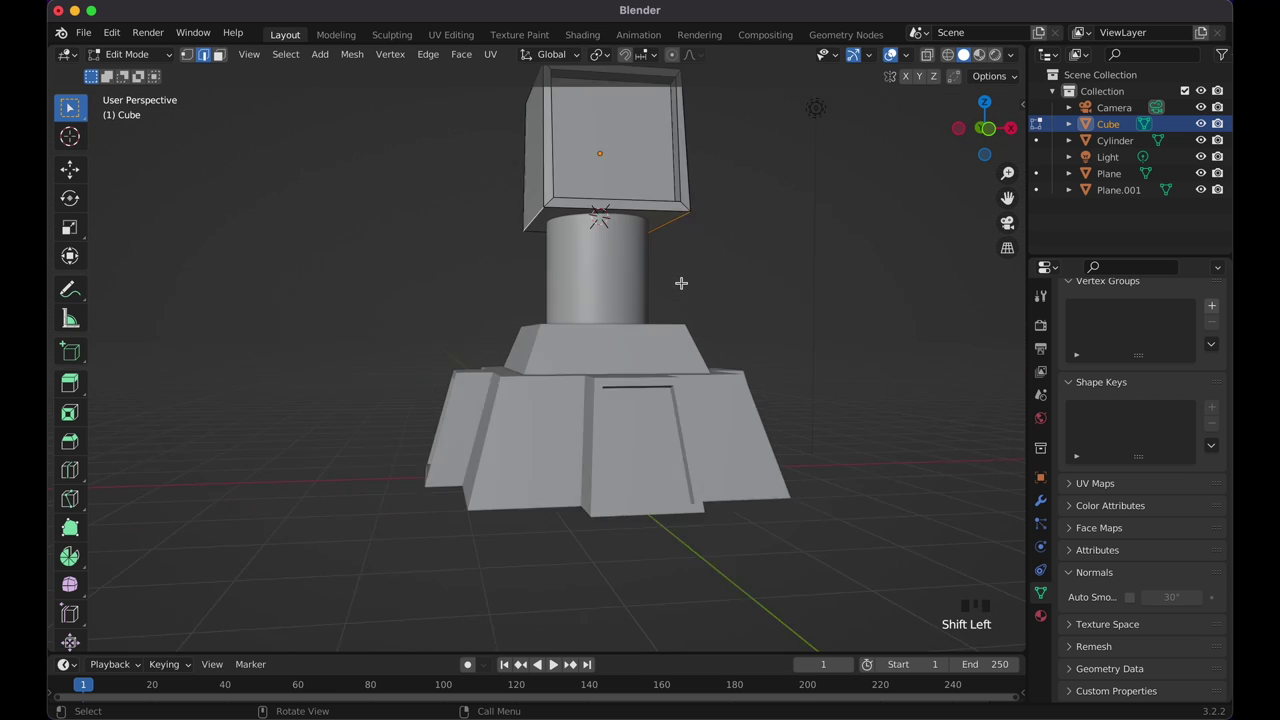
{"action": "key", "text": "s"}
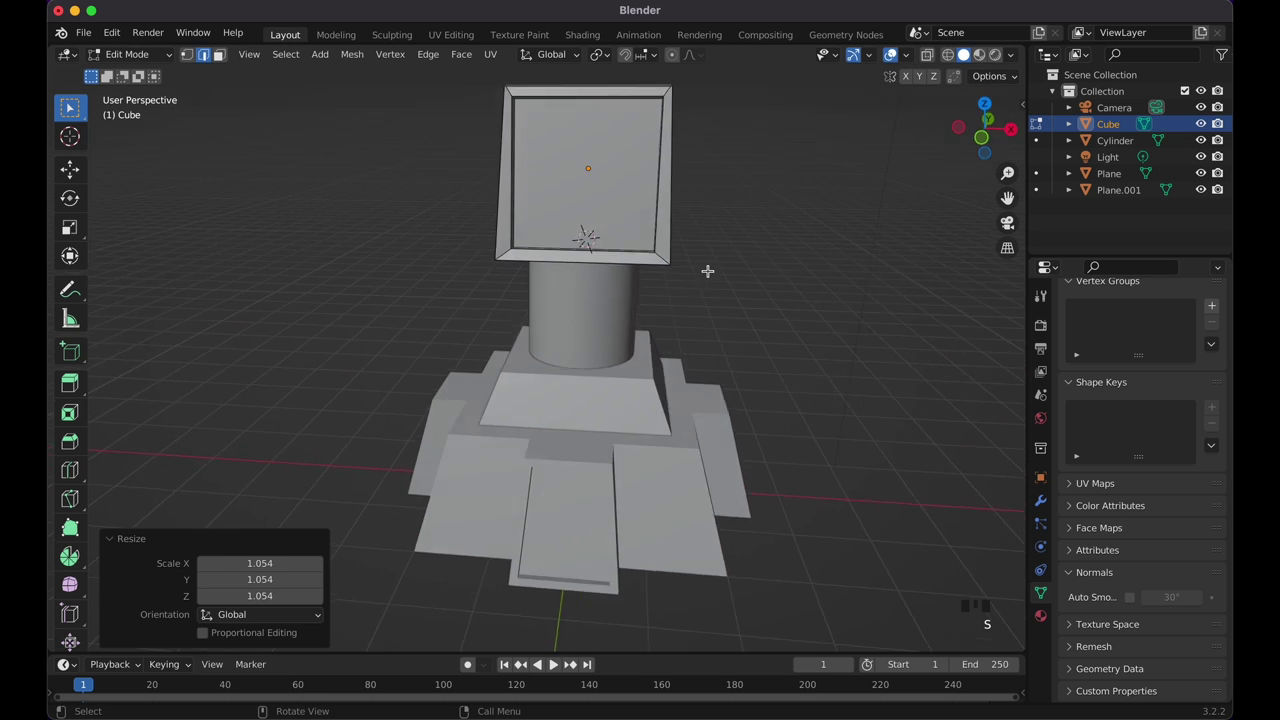
{"action": "key", "text": "Tab"}
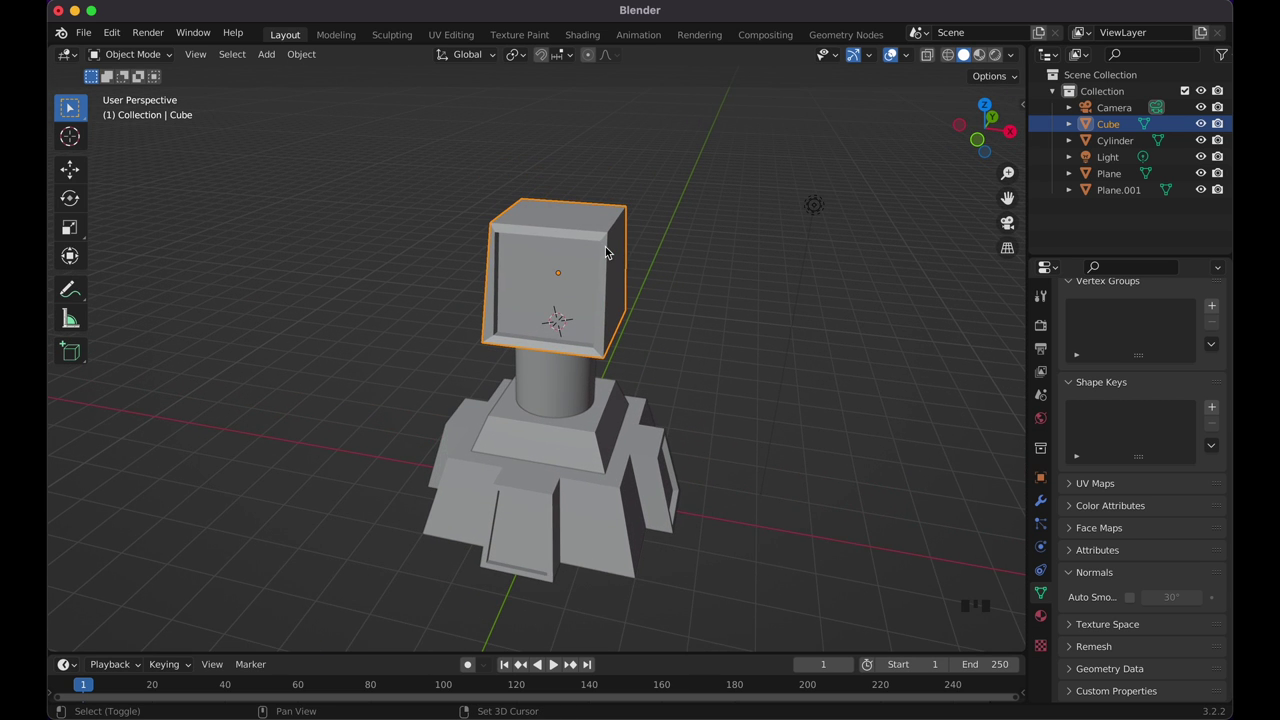
Step: Shrink the head slightly and inspect it from front and top in wireframe
{"action": "key", "text": "s"}
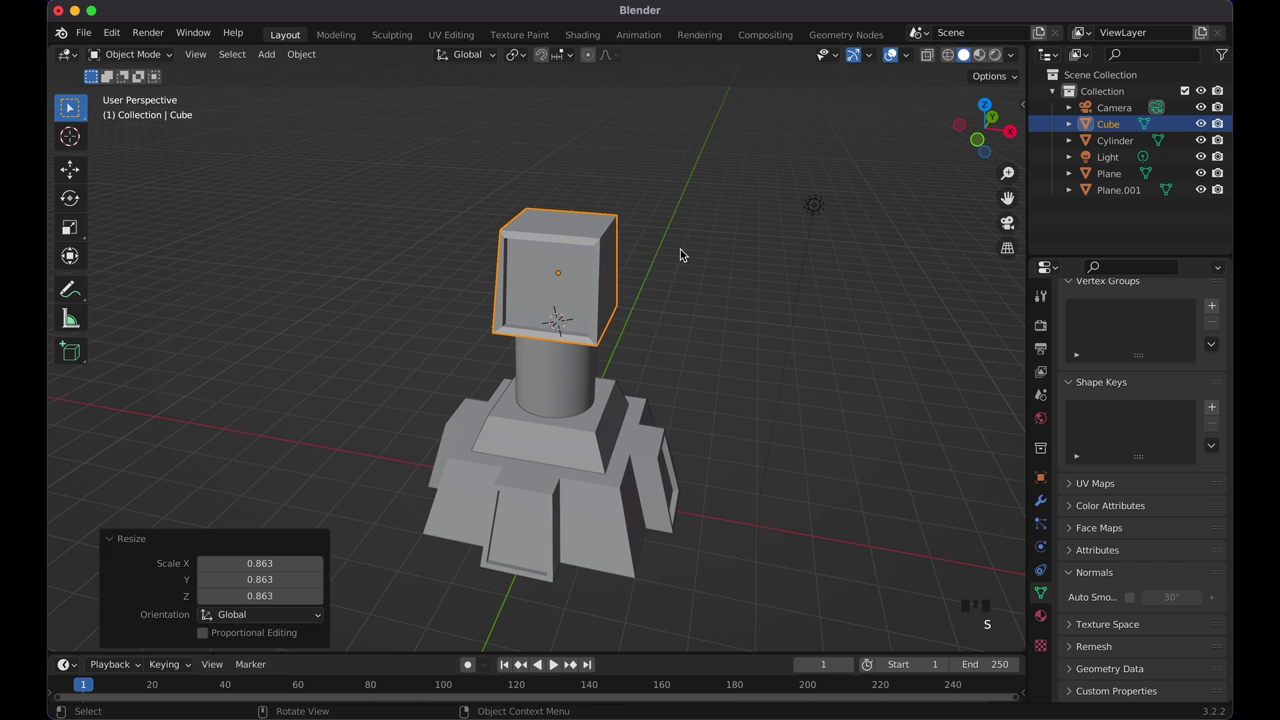
{"action": "key", "text": "KP_1"}
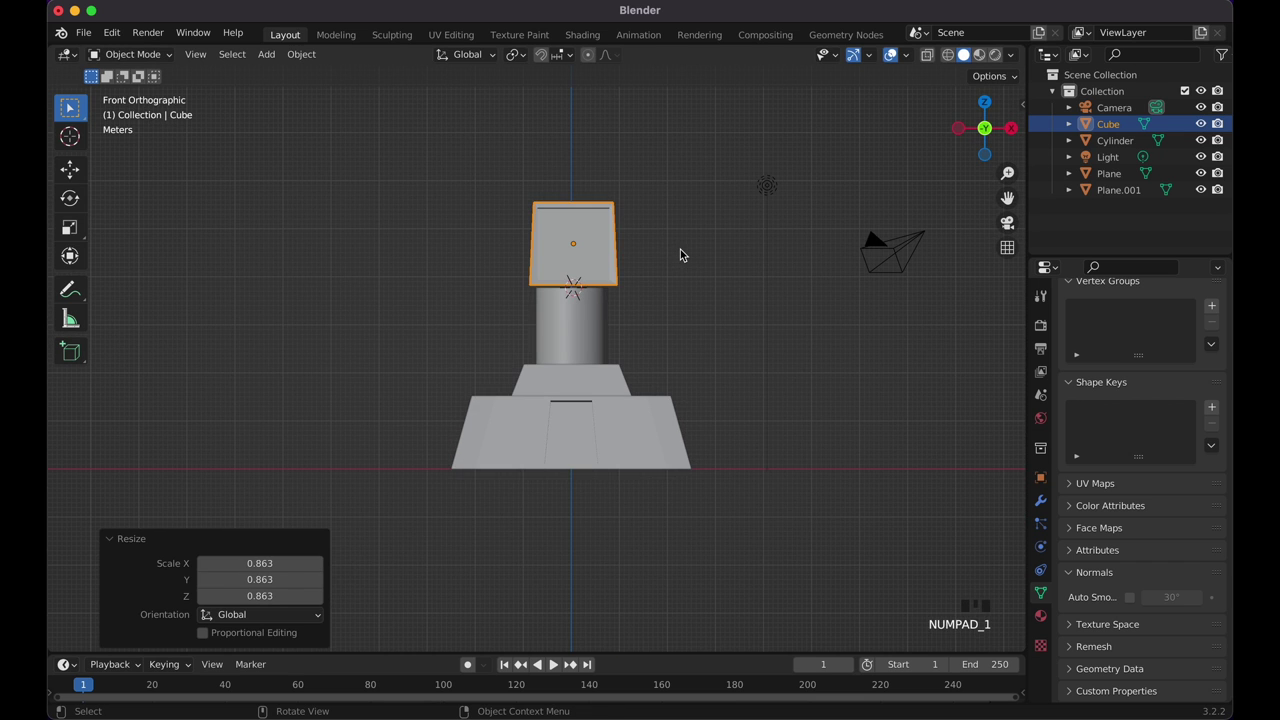
{"action": "key", "text": "shift+z"}
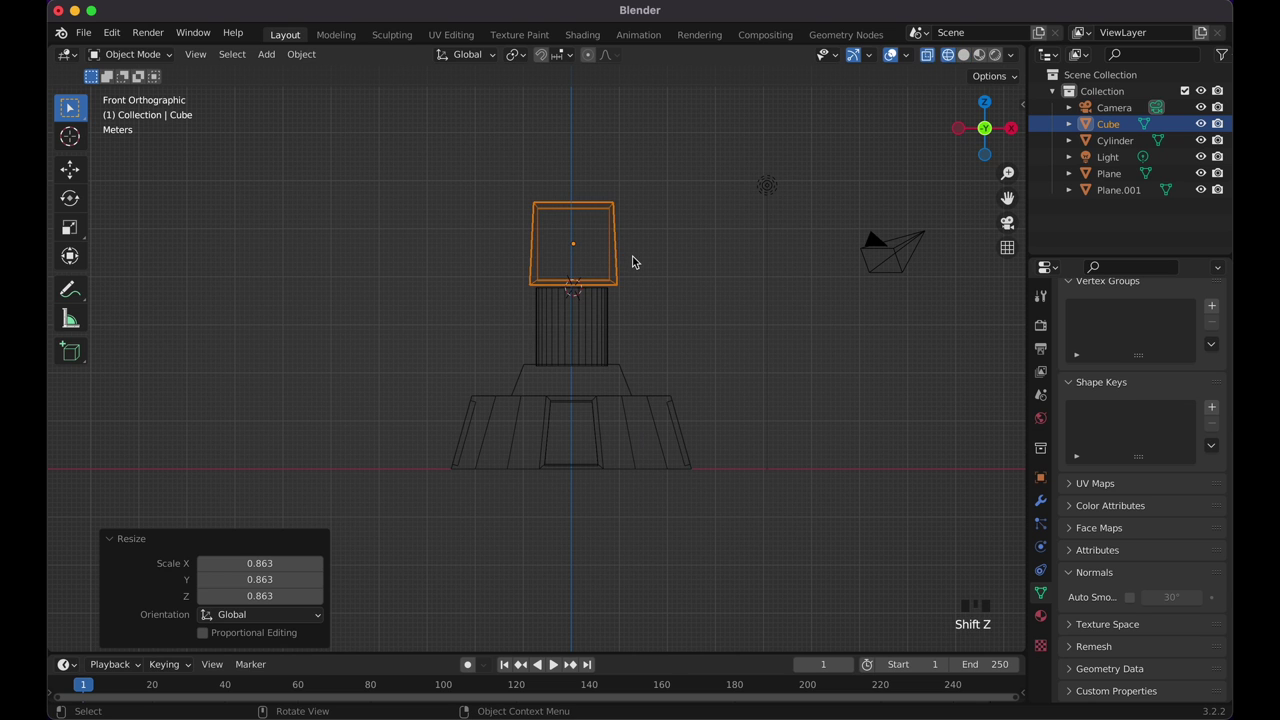
{"action": "key", "text": "KP_7"}
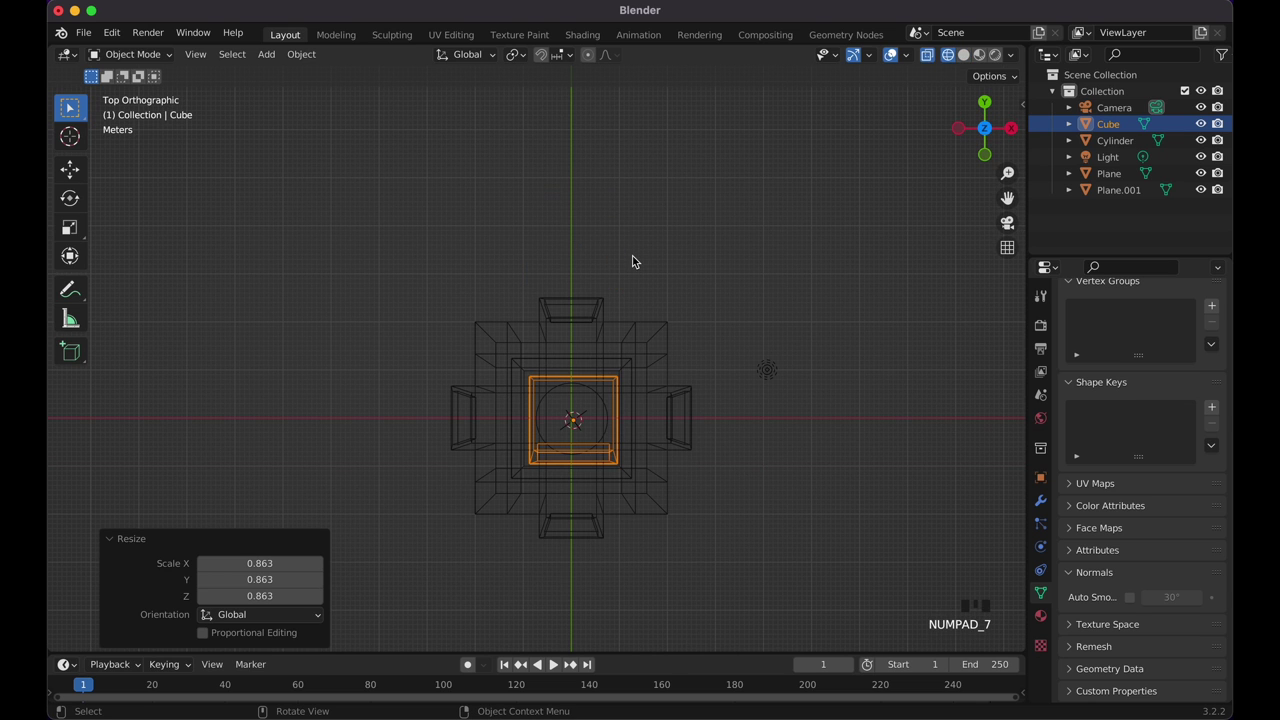
Step: Nudge the head in X and Y to centre it over the cylinder neck
{"action": "key", "text": "g"}
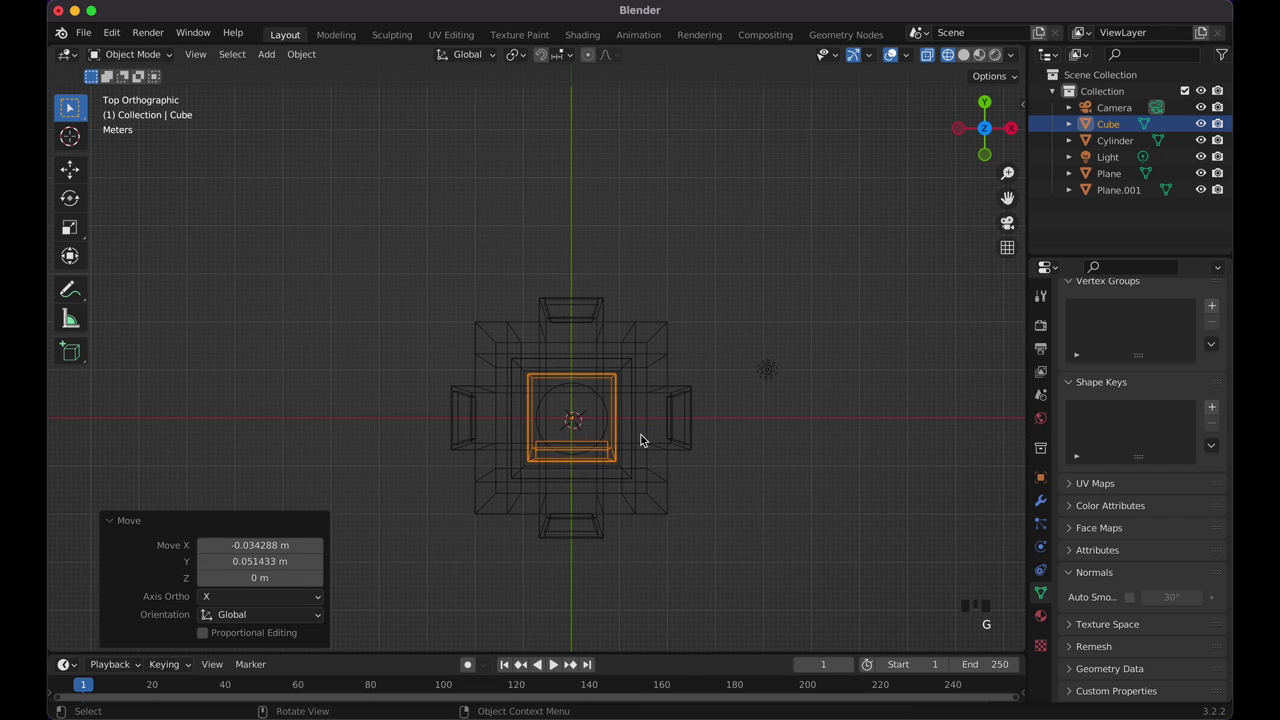
{"action": "key", "text": "KP_1"}
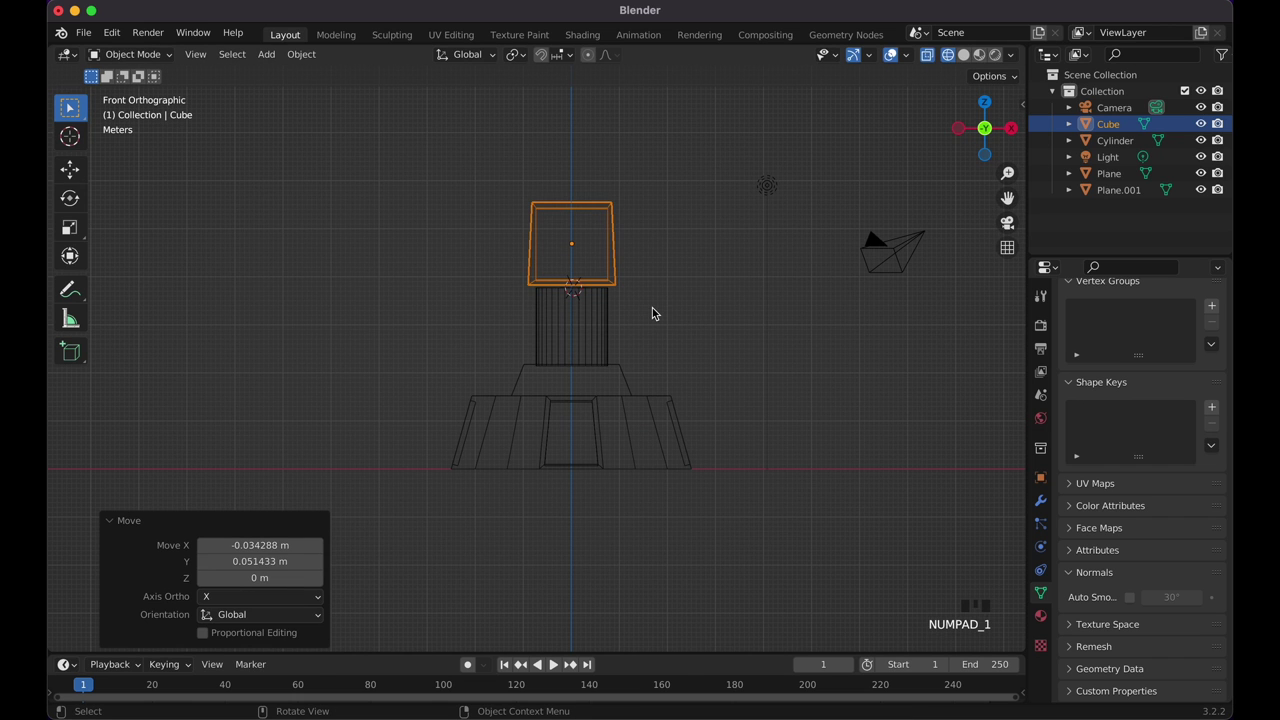
{"action": "key", "text": "shift+z"}
{"action": "left_click", "coordinate": [658, 310]}
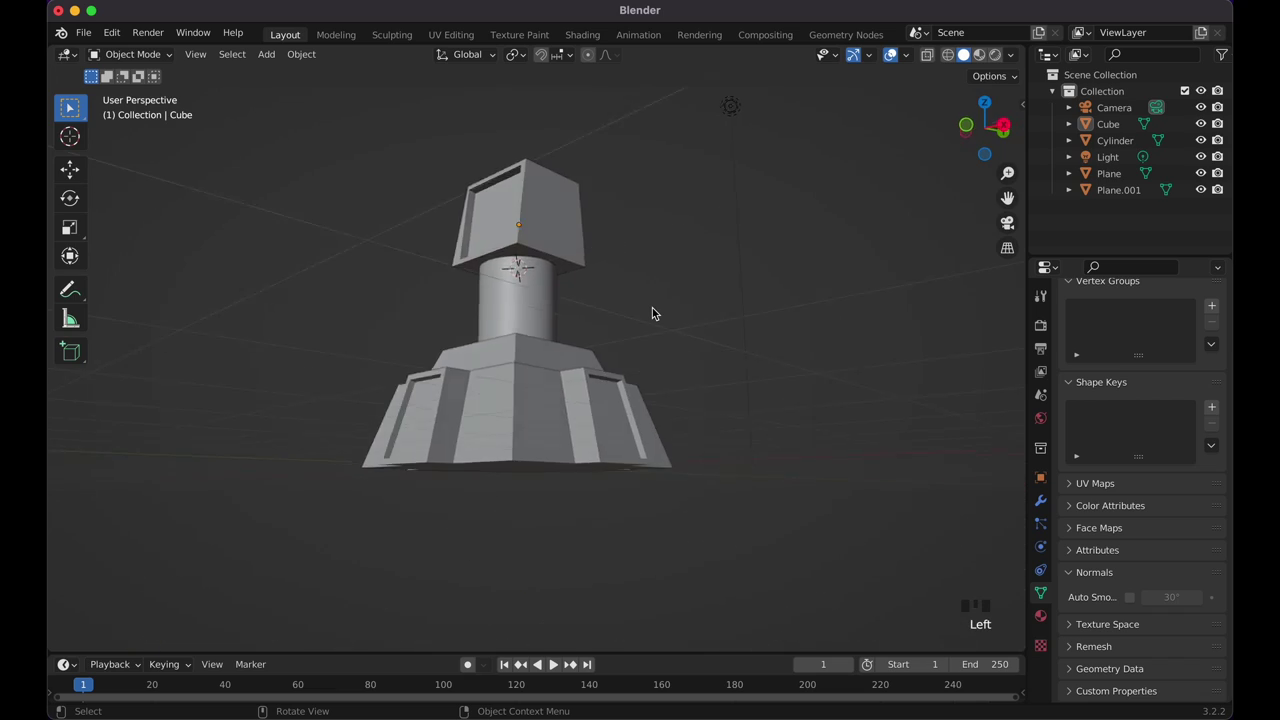
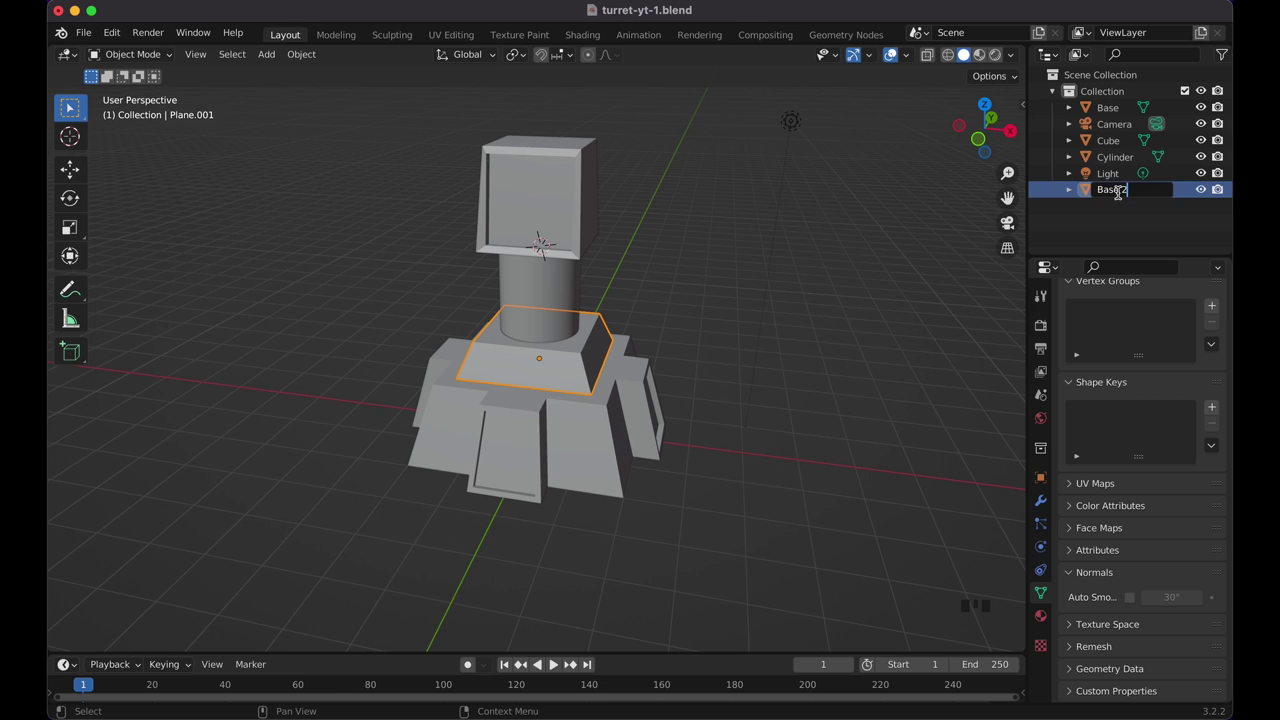
Step: Save as turret-yt-1.blend and rename the parts Base, Base 2, Base 3 and Top in the Outliner
{"action": "left_click", "coordinate": [571, 310]}
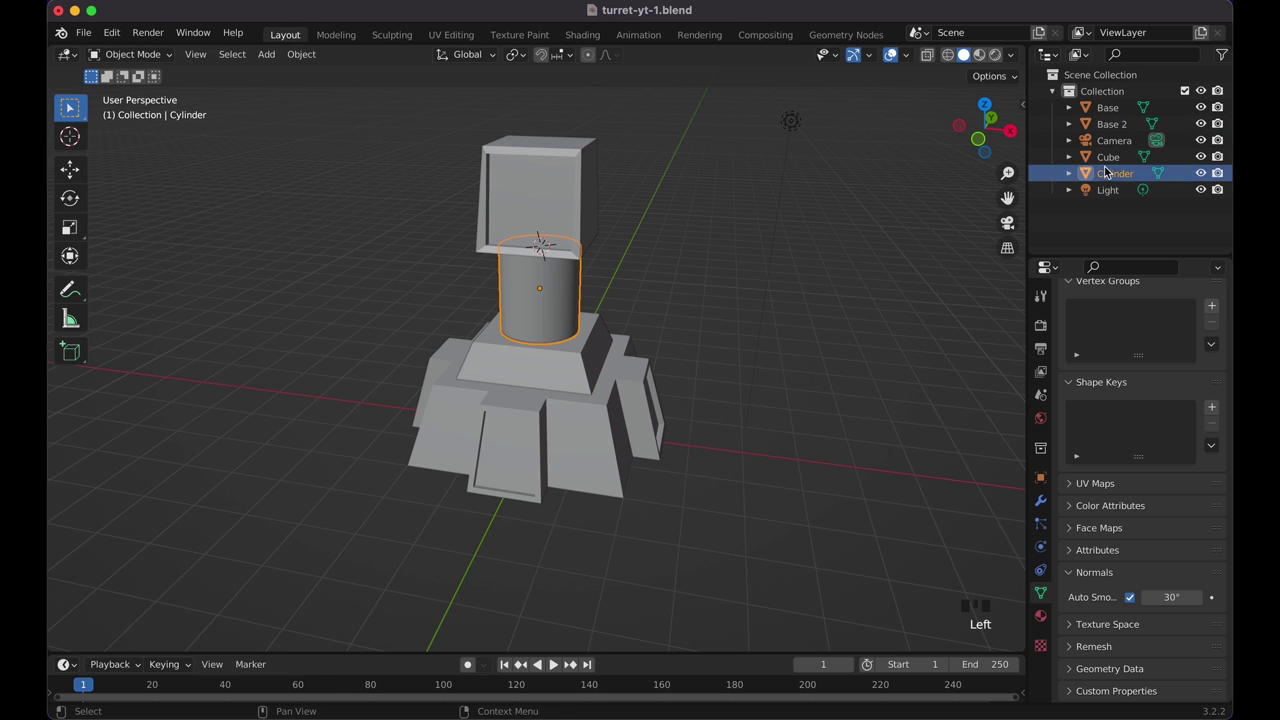
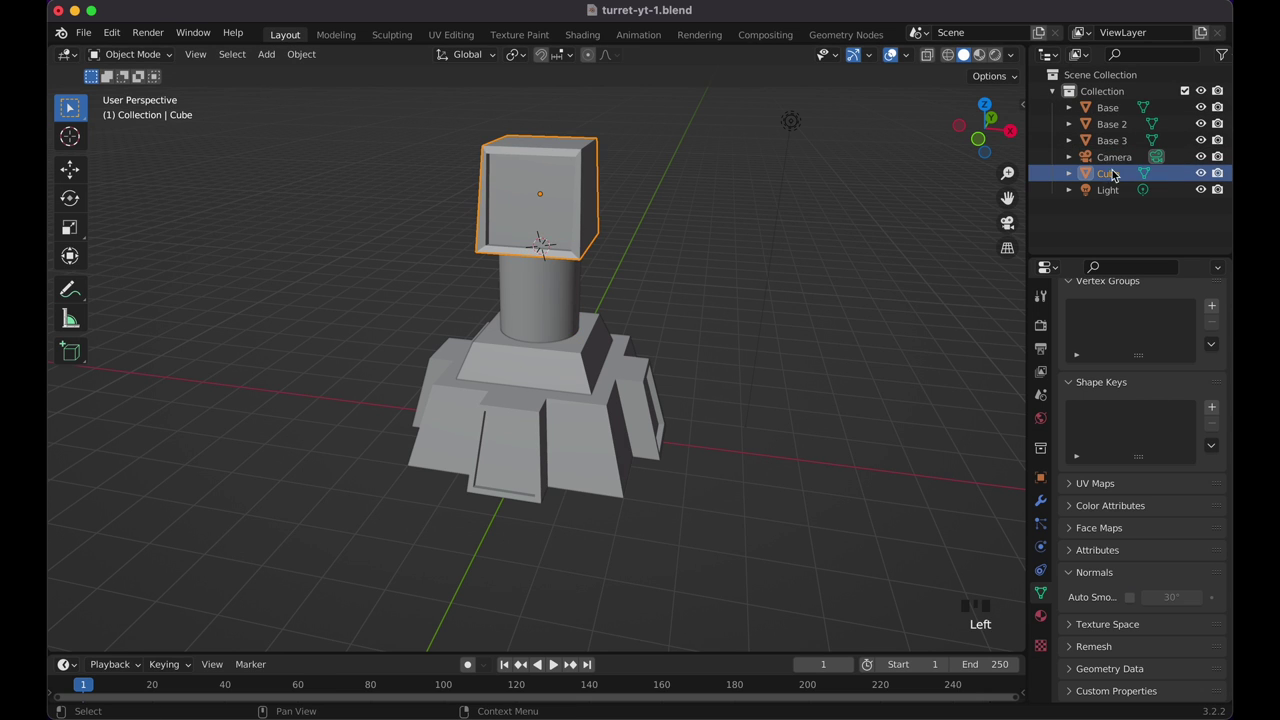
{"action": "left_click_drag", "start_coordinate": [1113, 175], "coordinate": [964, 212]}
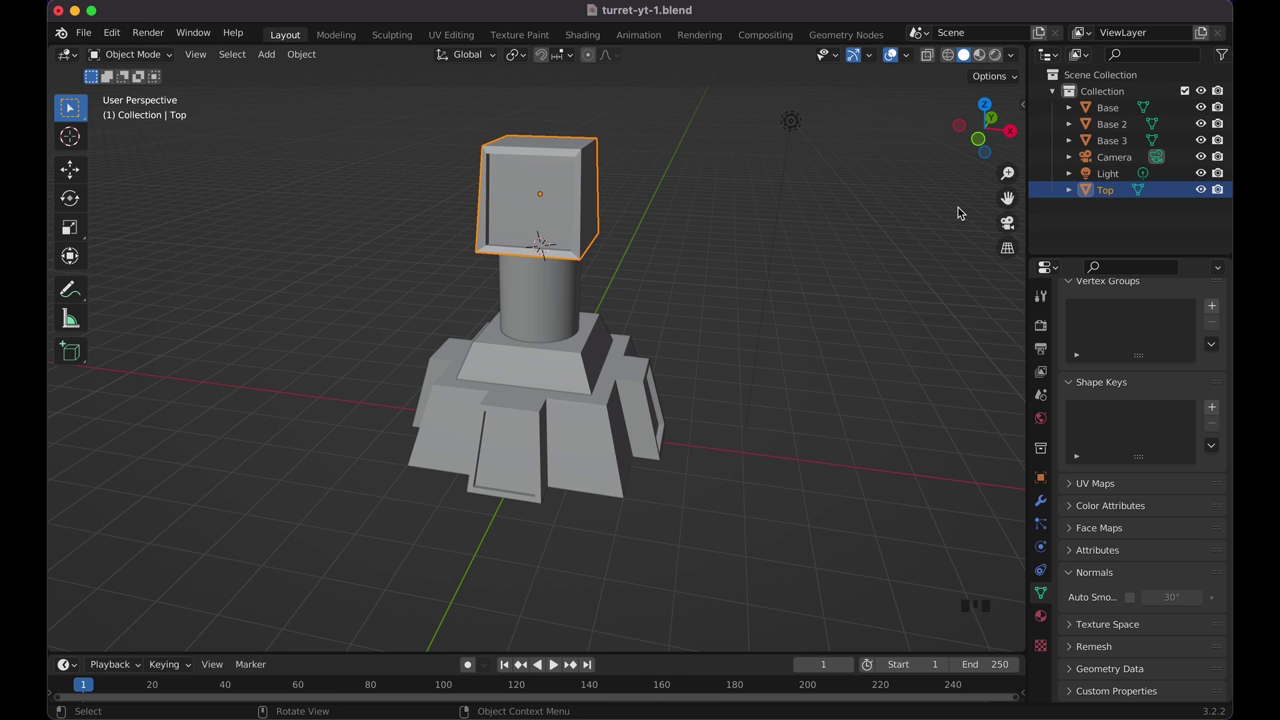
{"action": "left_click", "coordinate": [790, 351]}
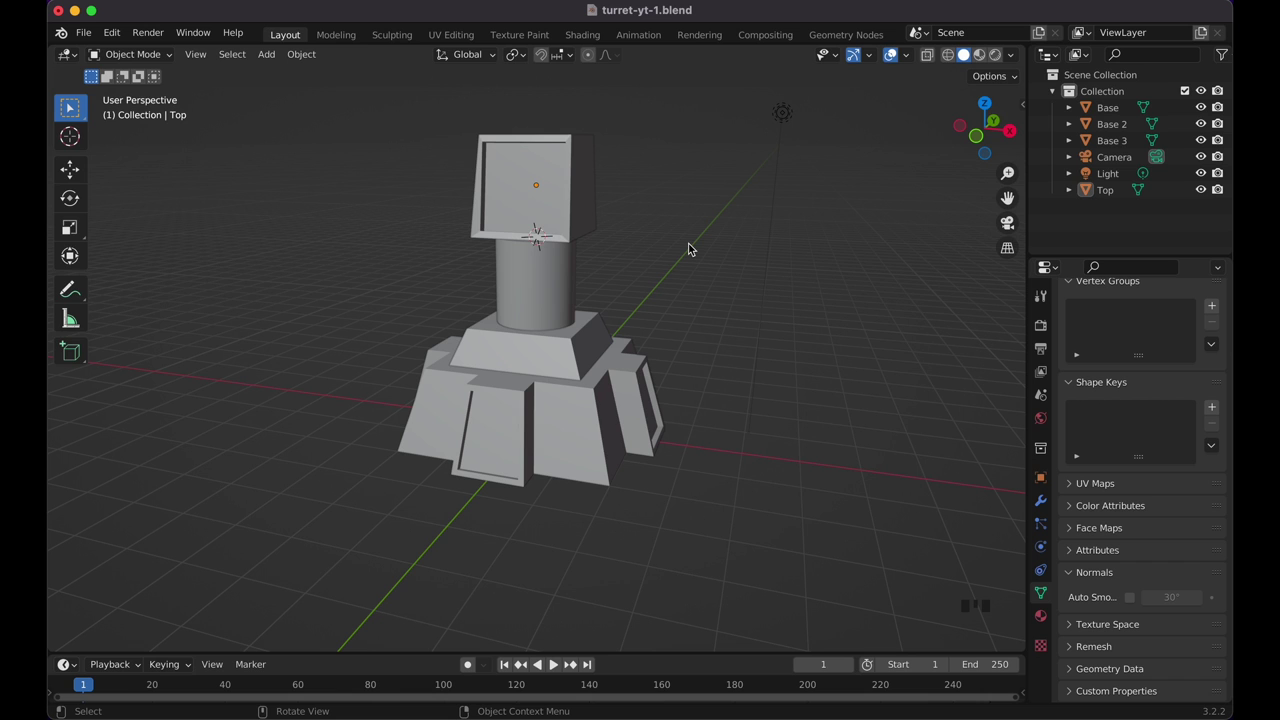
Step: Turn the head about 5.5 degrees around the vertical axis and place the 3D cursor at its side
{"action": "left_click", "coordinate": [566, 187]}
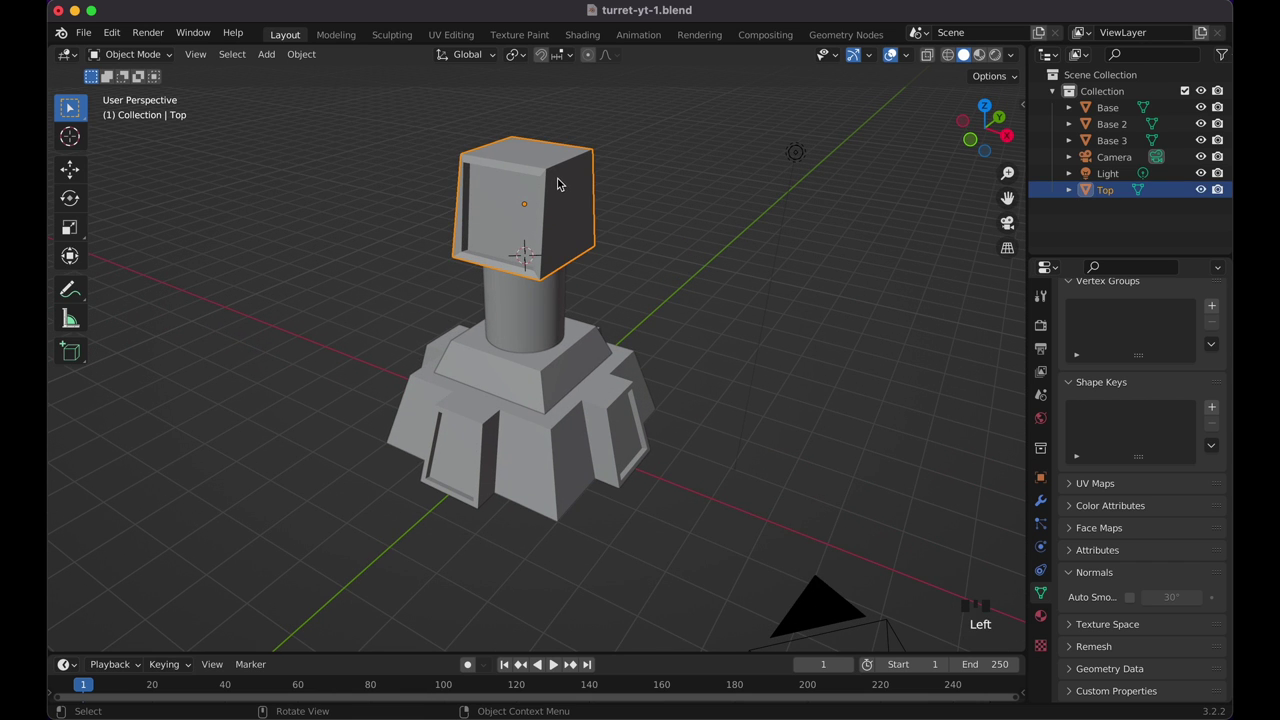
{"action": "key", "text": "r"}
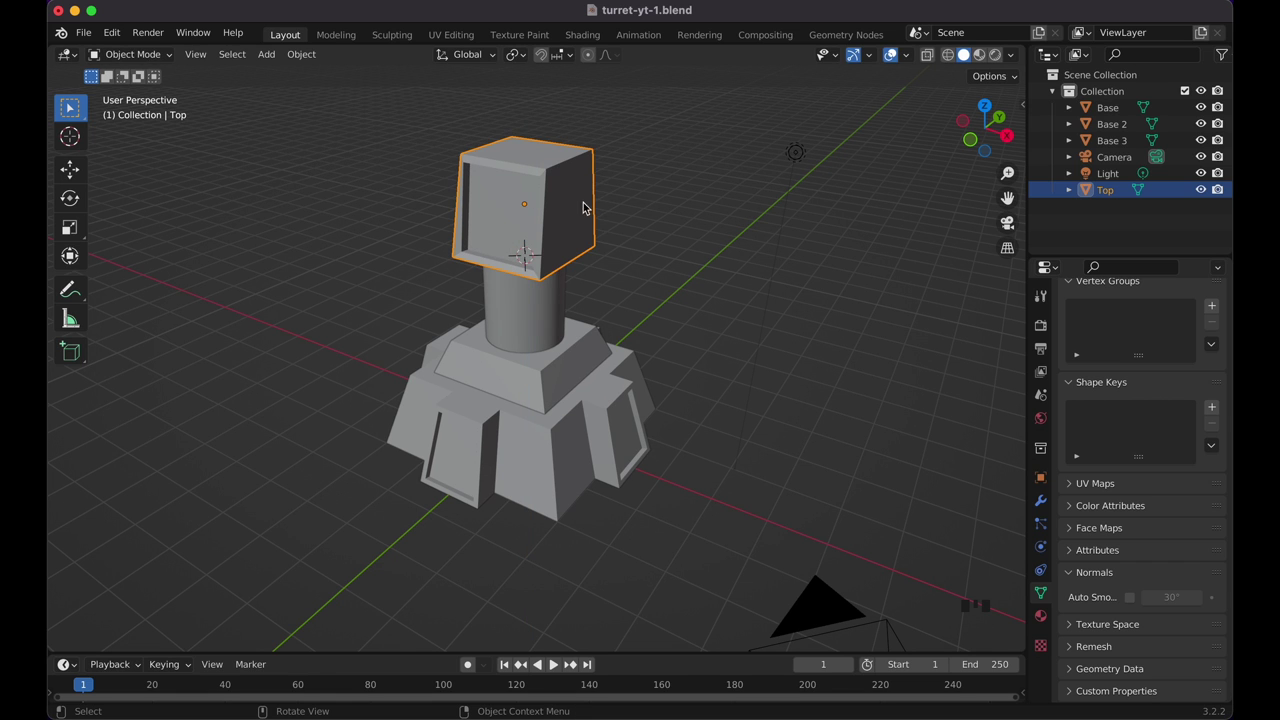
{"action": "right_click", "coordinate": [575, 217]}
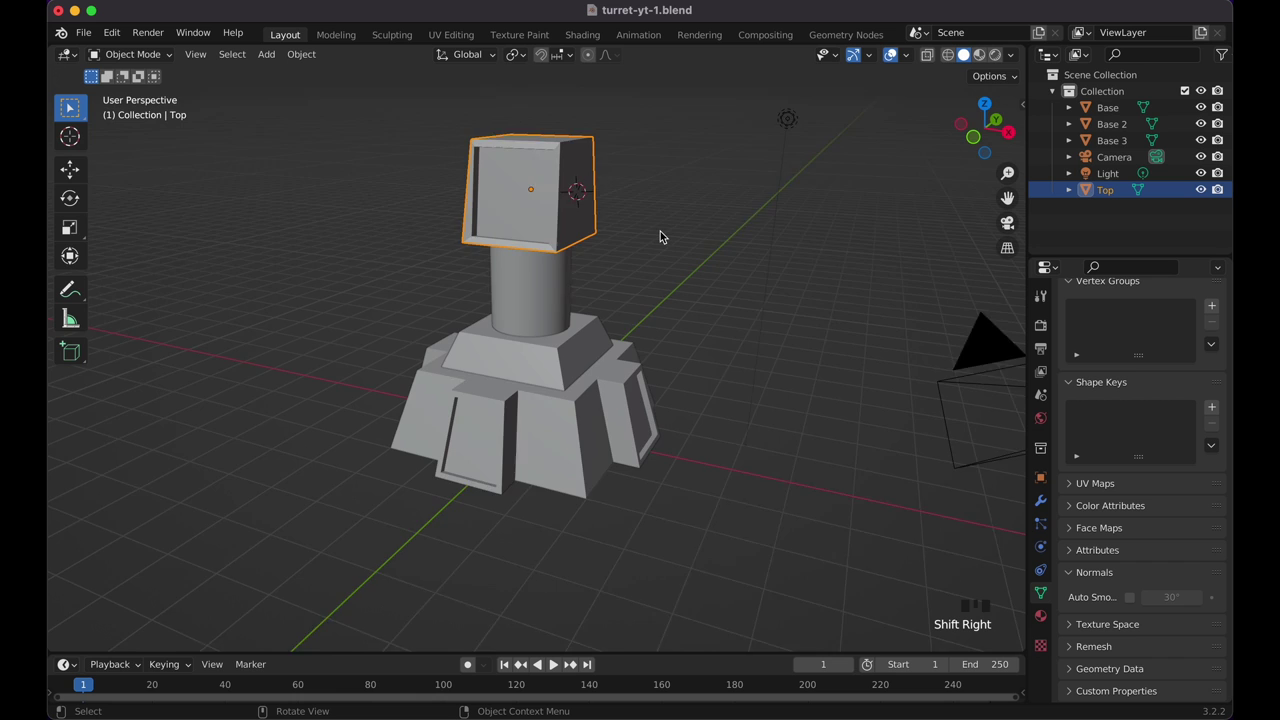
Step: Add a small cube, shrink it and slide it sideways along X beside the head
{"action": "key", "text": "shift+Right"}
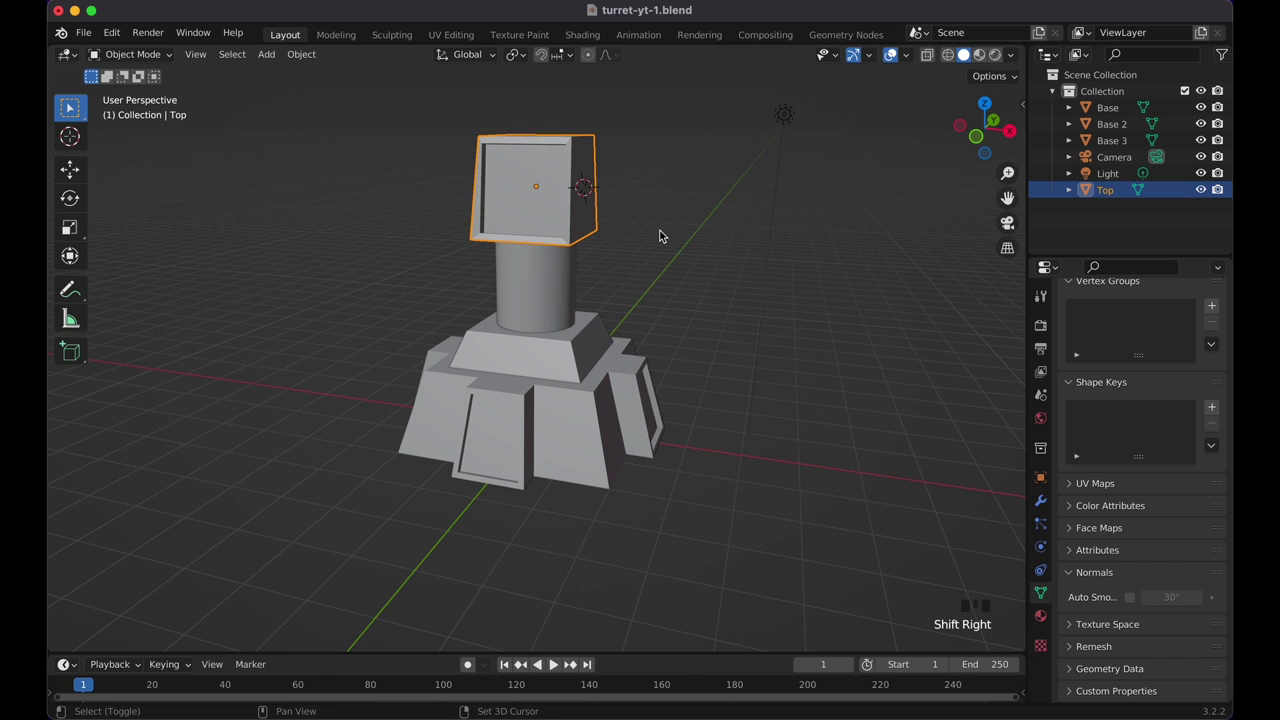
{"action": "key", "text": "shift+a"}
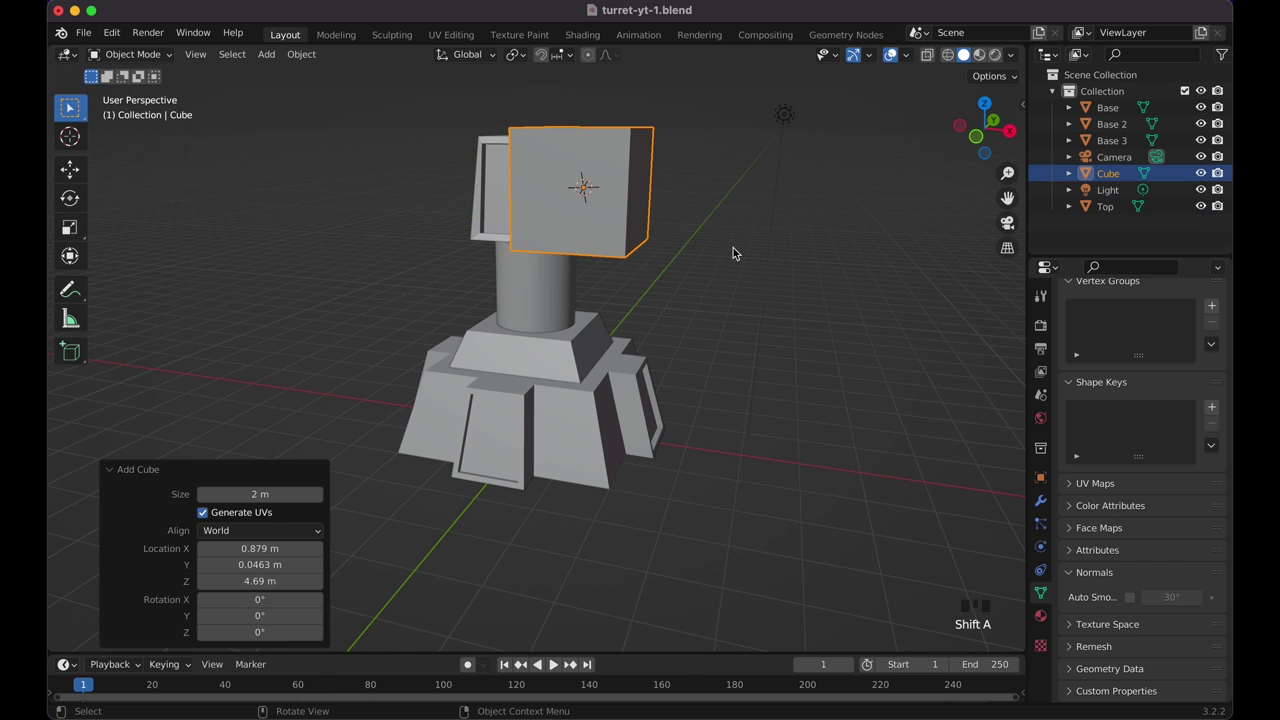
{"action": "middle_click", "coordinate": [750, 186]}
{"action": "key", "text": "s"}
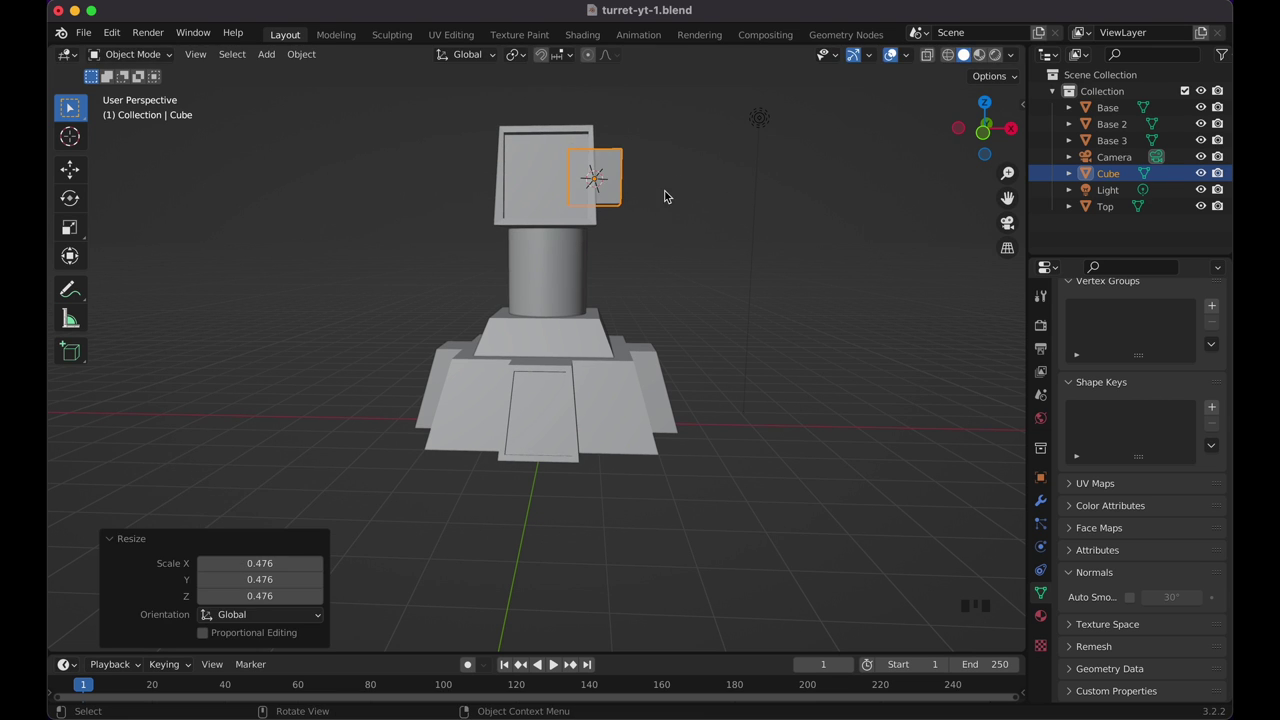
{"action": "key", "text": "g"}
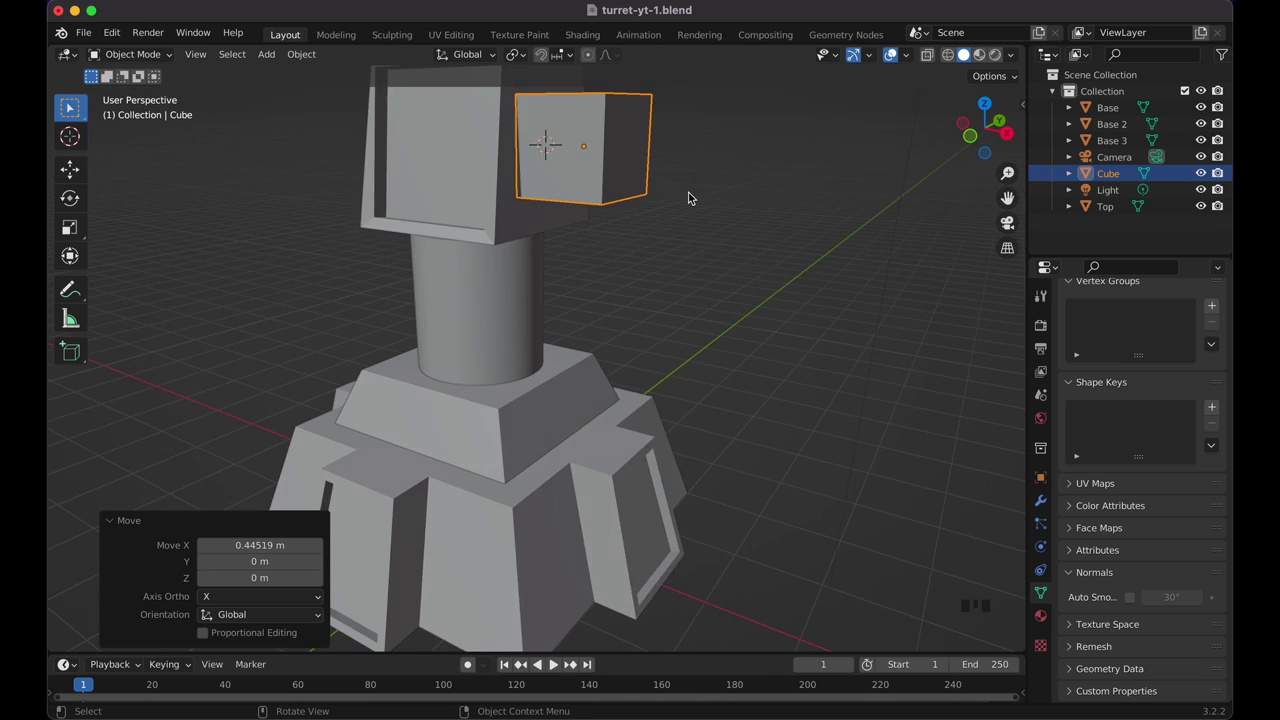
Step: Tilt the cube -10 then -5 degrees around X to follow the head's slope, checked from the side
{"action": "key", "text": "r"}
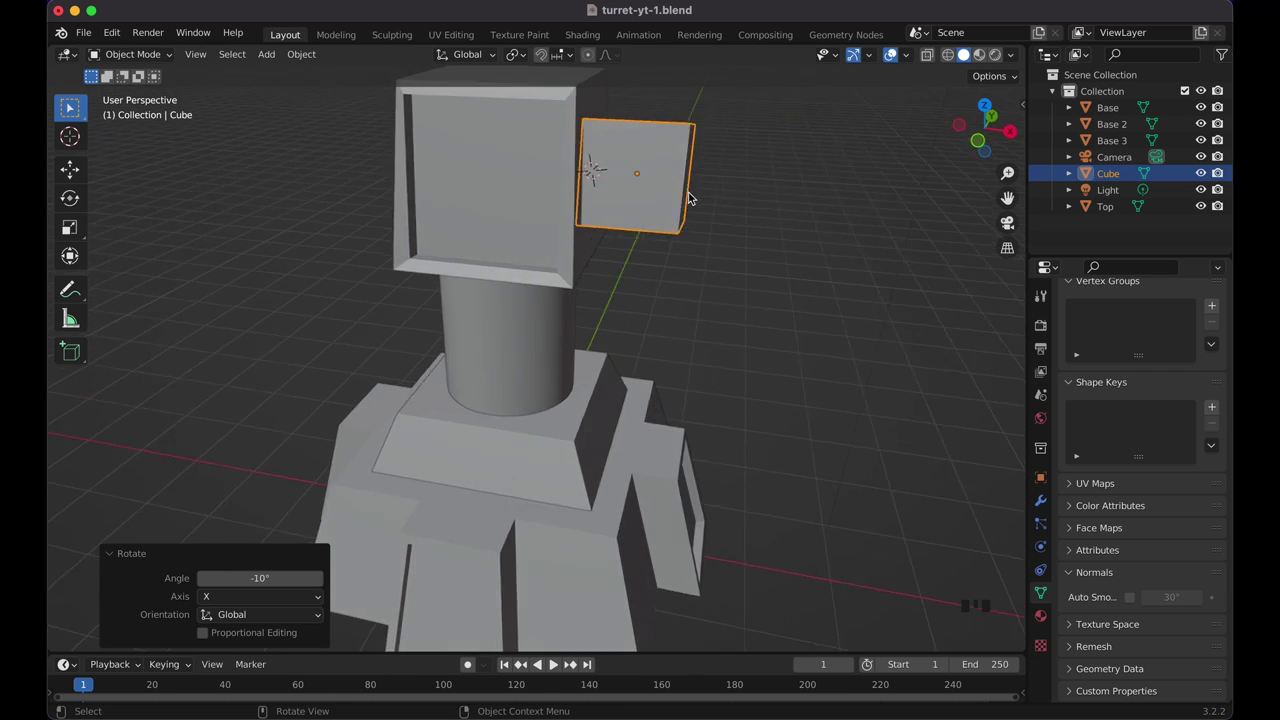
{"action": "key", "text": "KP_3"}
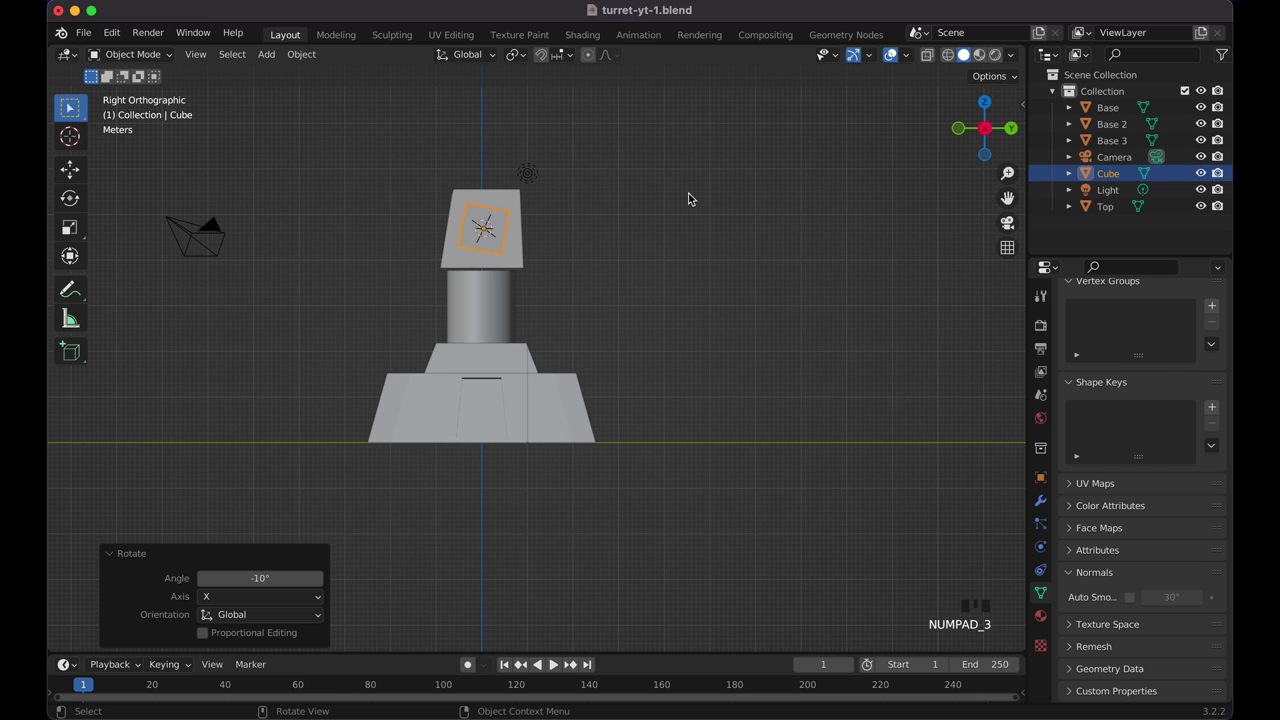
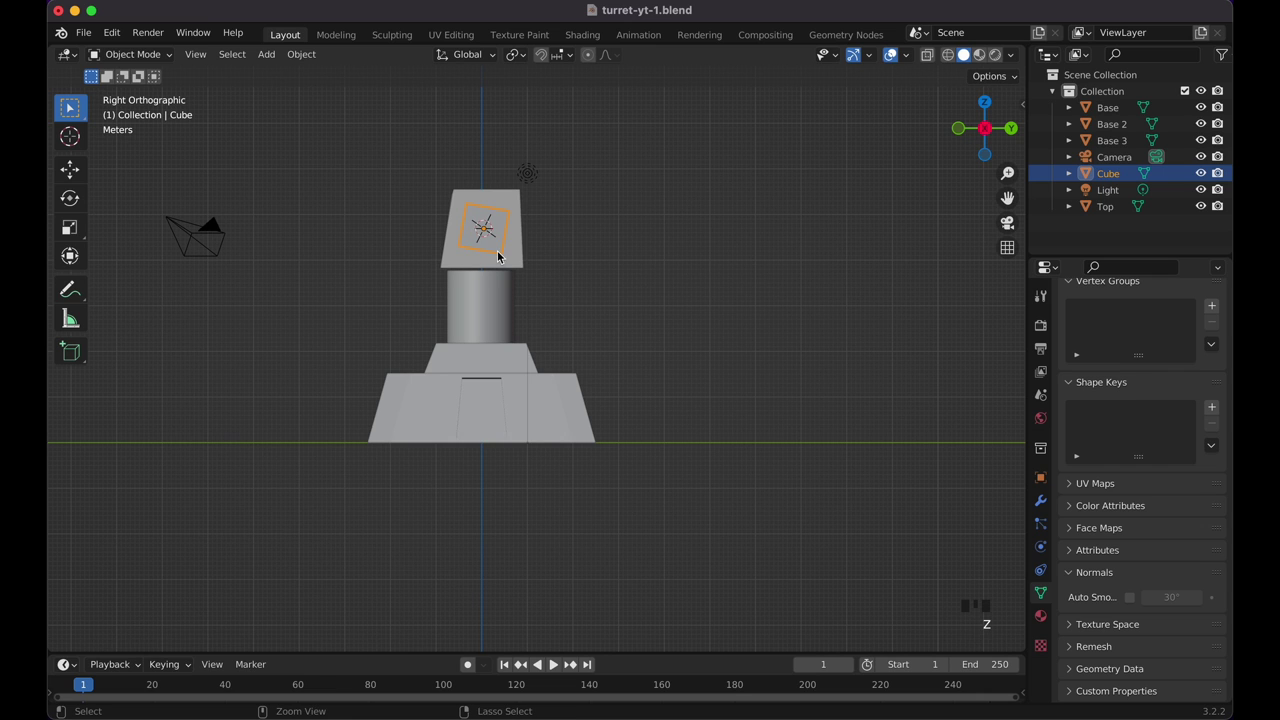
{"action": "key", "text": "z"}
{"action": "key", "text": "r"}
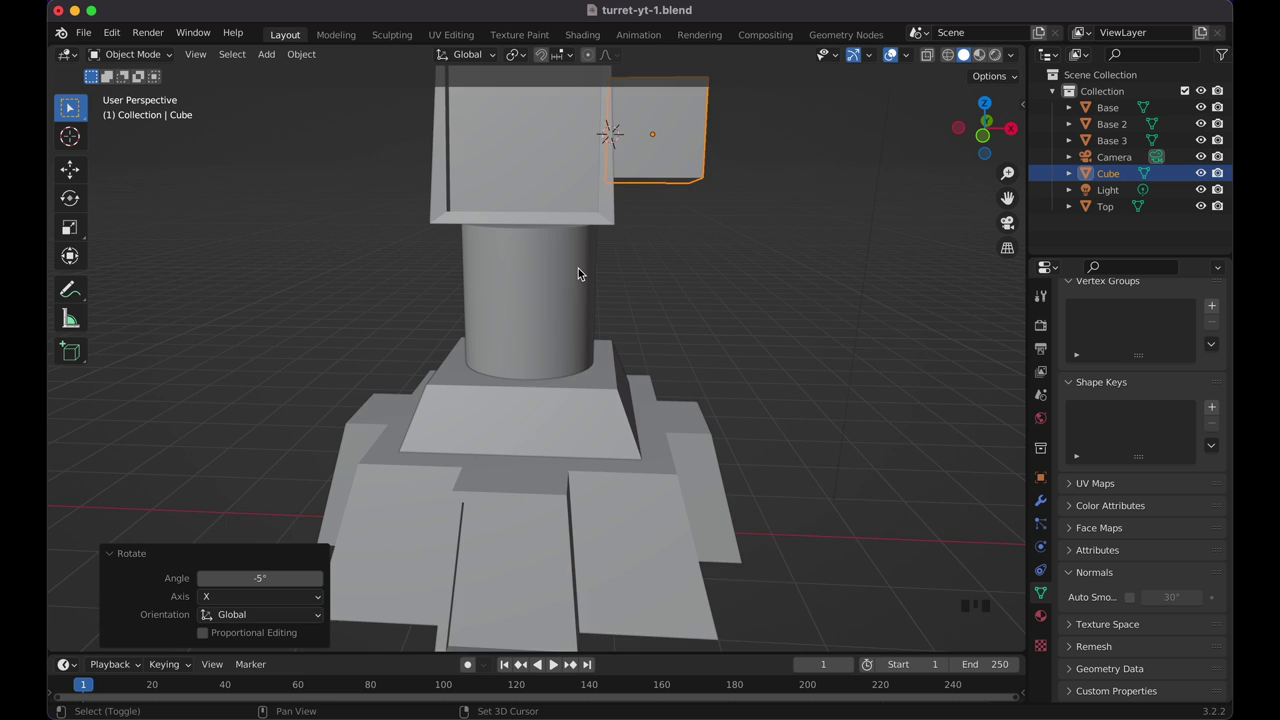
{"action": "left_click", "coordinate": [602, 239]}
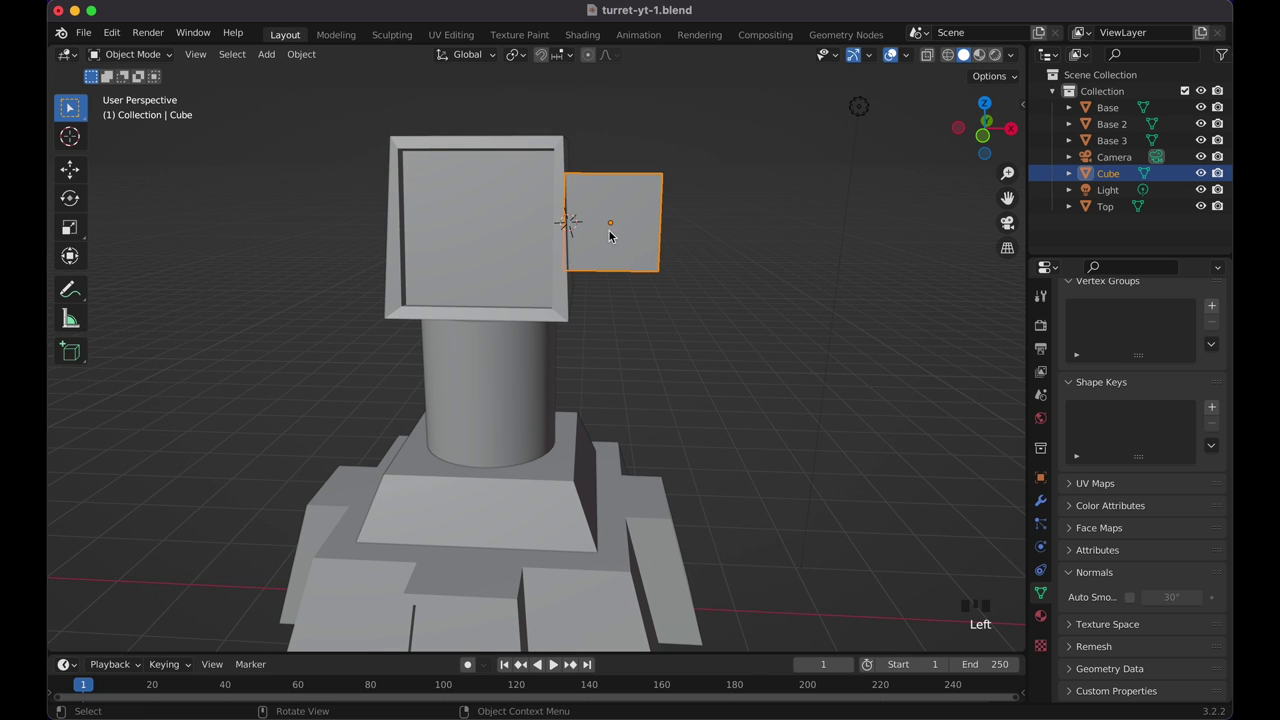
{"action": "left_click", "coordinate": [540, 318]}
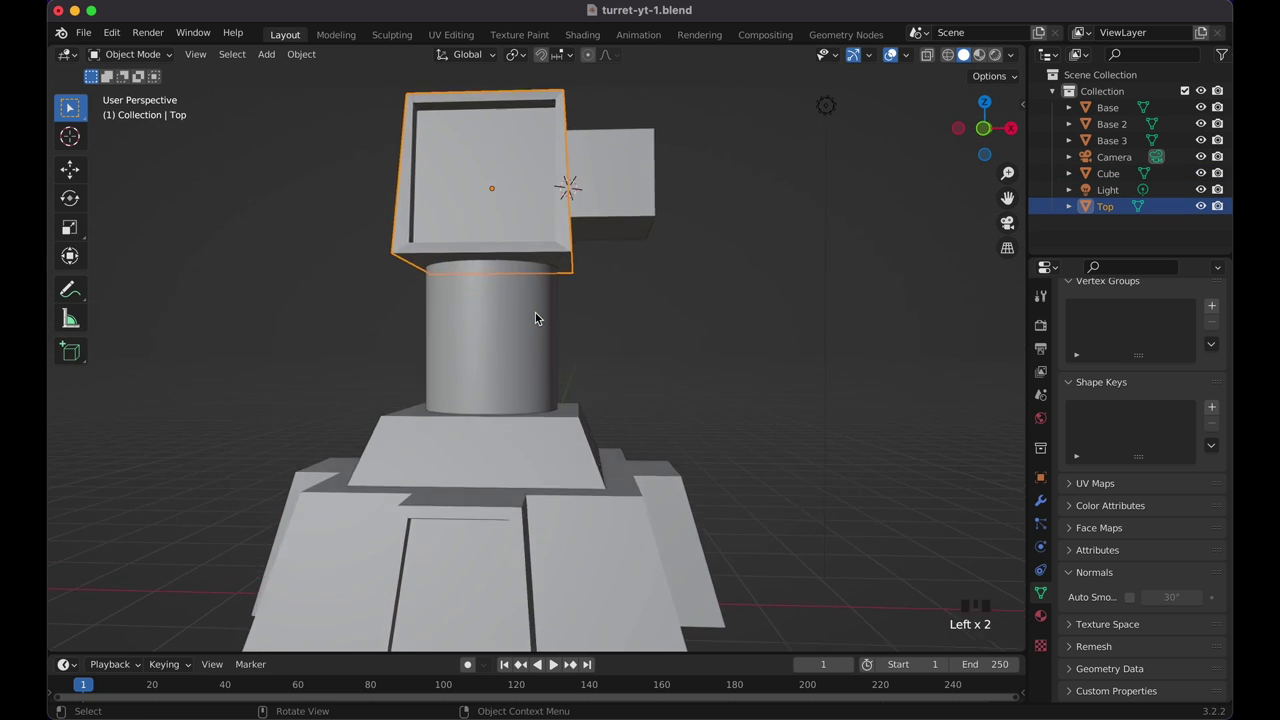
Step: Scale a lower edge of Top in to about 0.978, then show the turret in front-view wireframe
{"action": "key", "text": "Tab"}
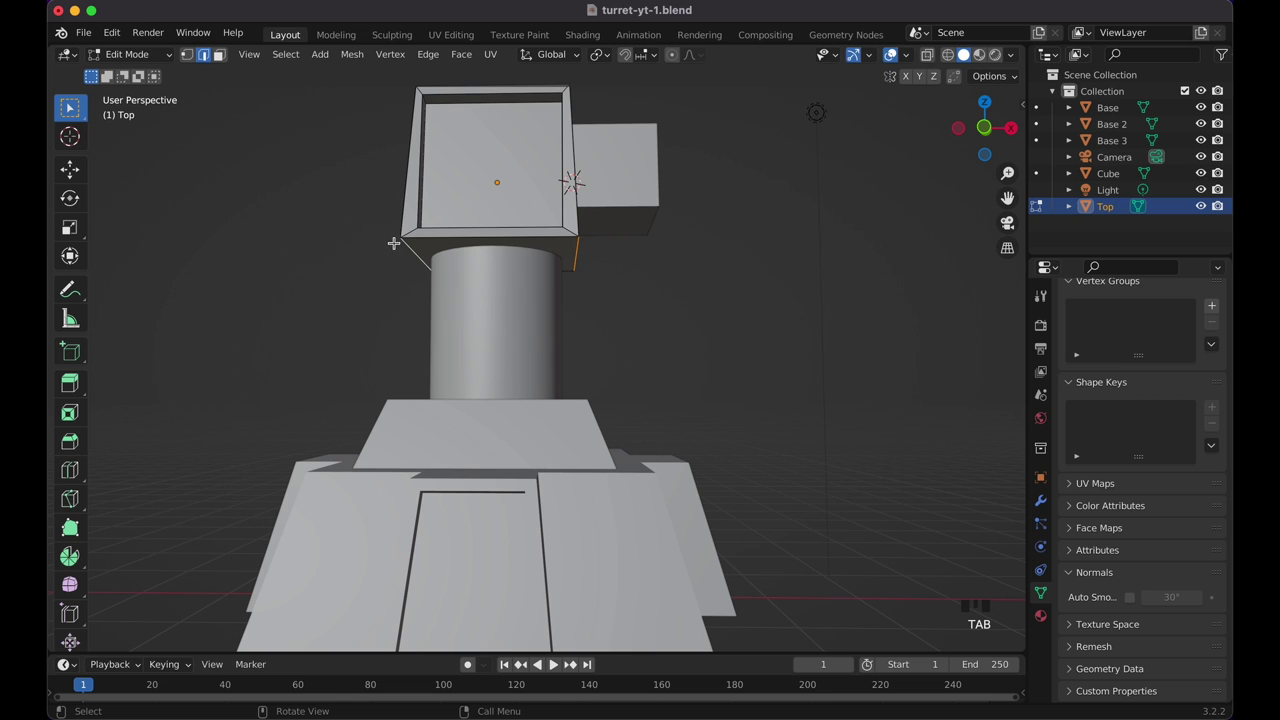
{"action": "key", "text": "s"}
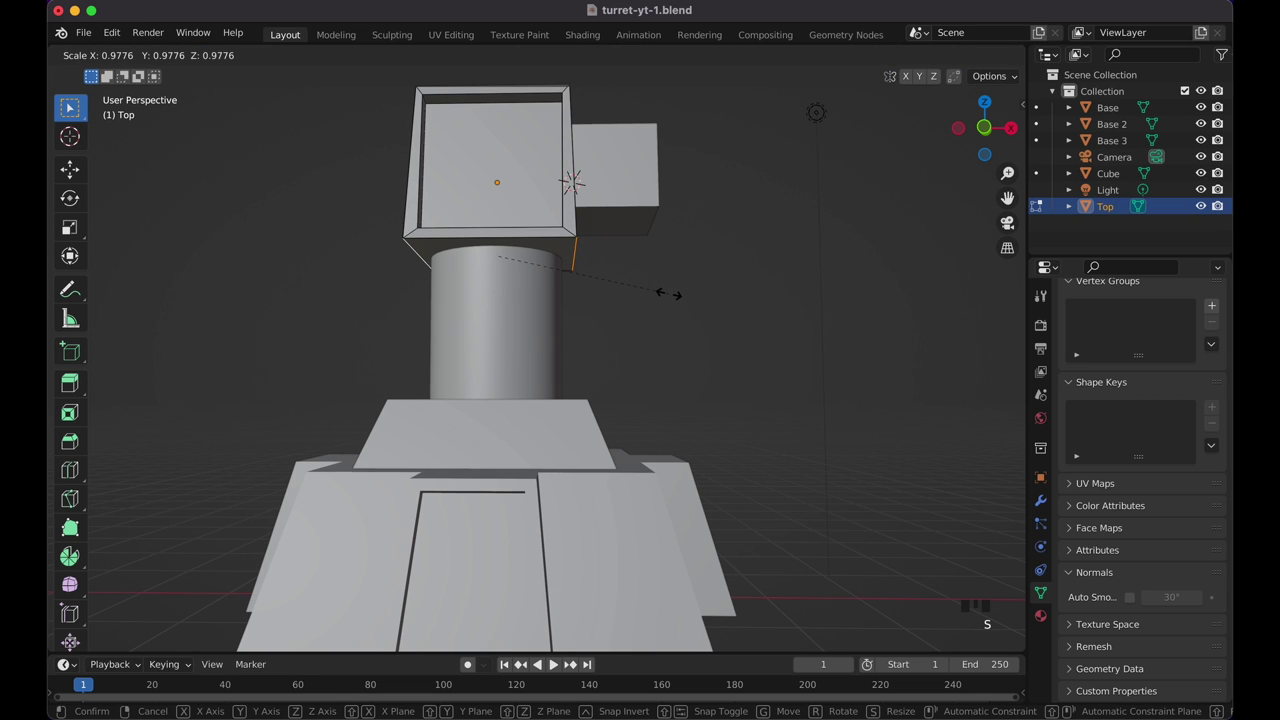
{"action": "key", "text": "Tab"}
{"action": "left_click", "coordinate": [615, 195]}
{"action": "key", "text": "KP_1"}
{"action": "key", "text": "shift+z"}
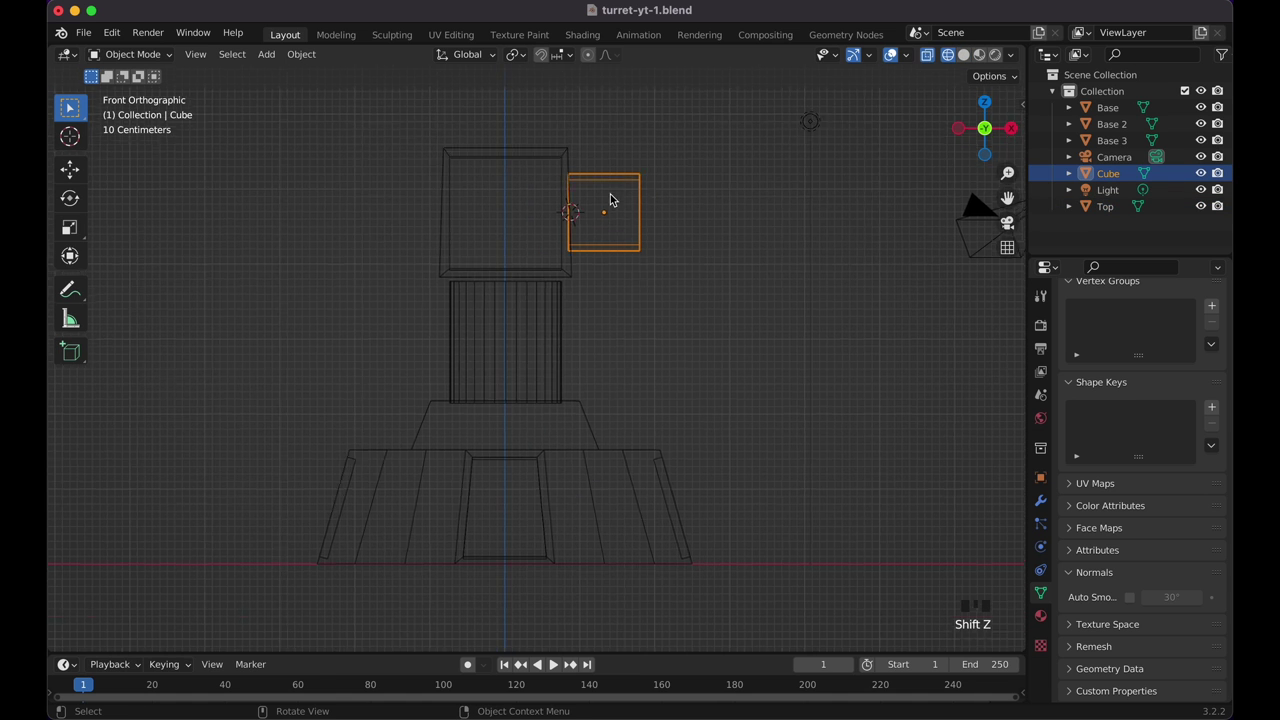
Step: Rename the small cube Laser I and stretch it about 3.22 times along Y
{"action": "key", "text": "shift+z"}
{"action": "left_click", "coordinate": [720, 302]}
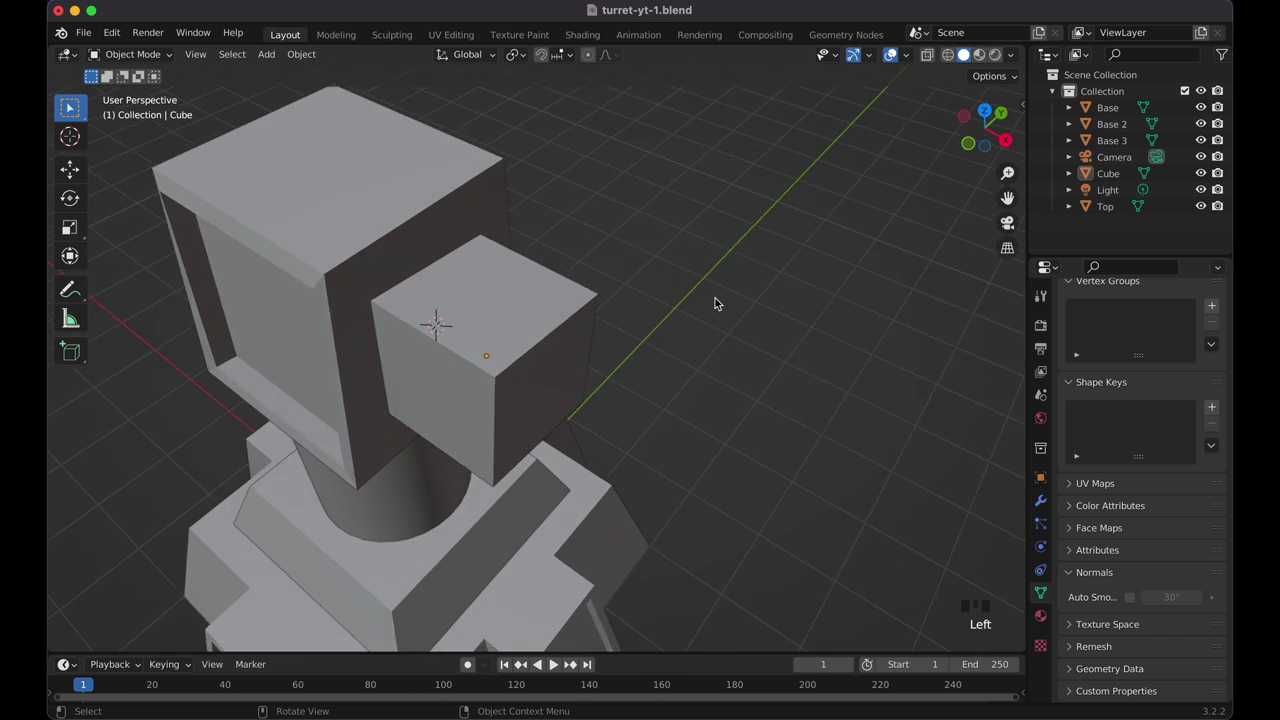
{"action": "left_click", "coordinate": [548, 346]}
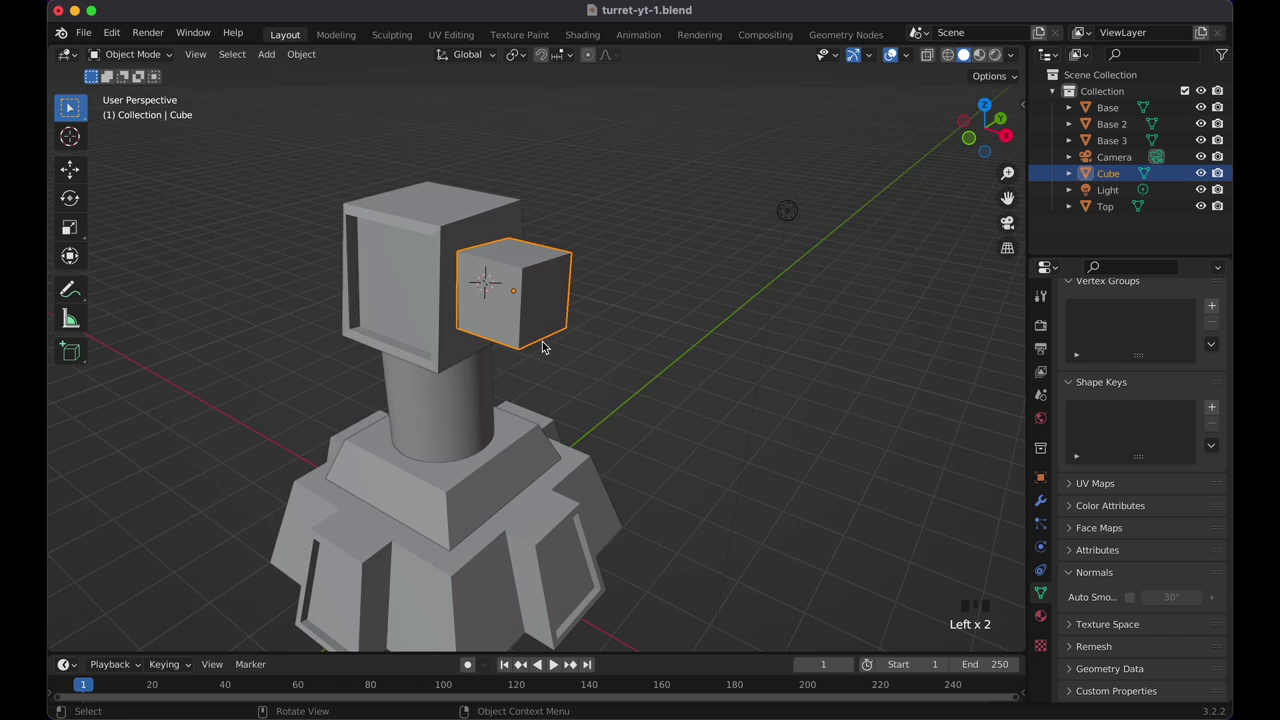
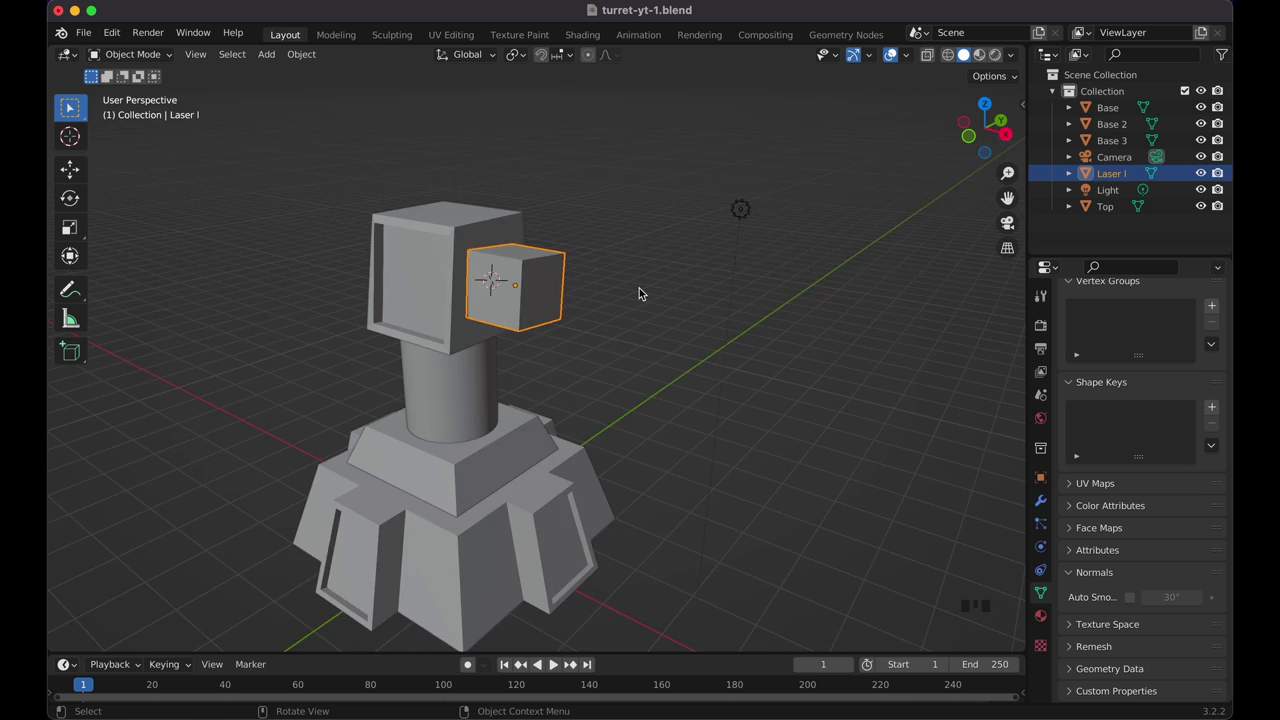
{"action": "key", "text": "s"}
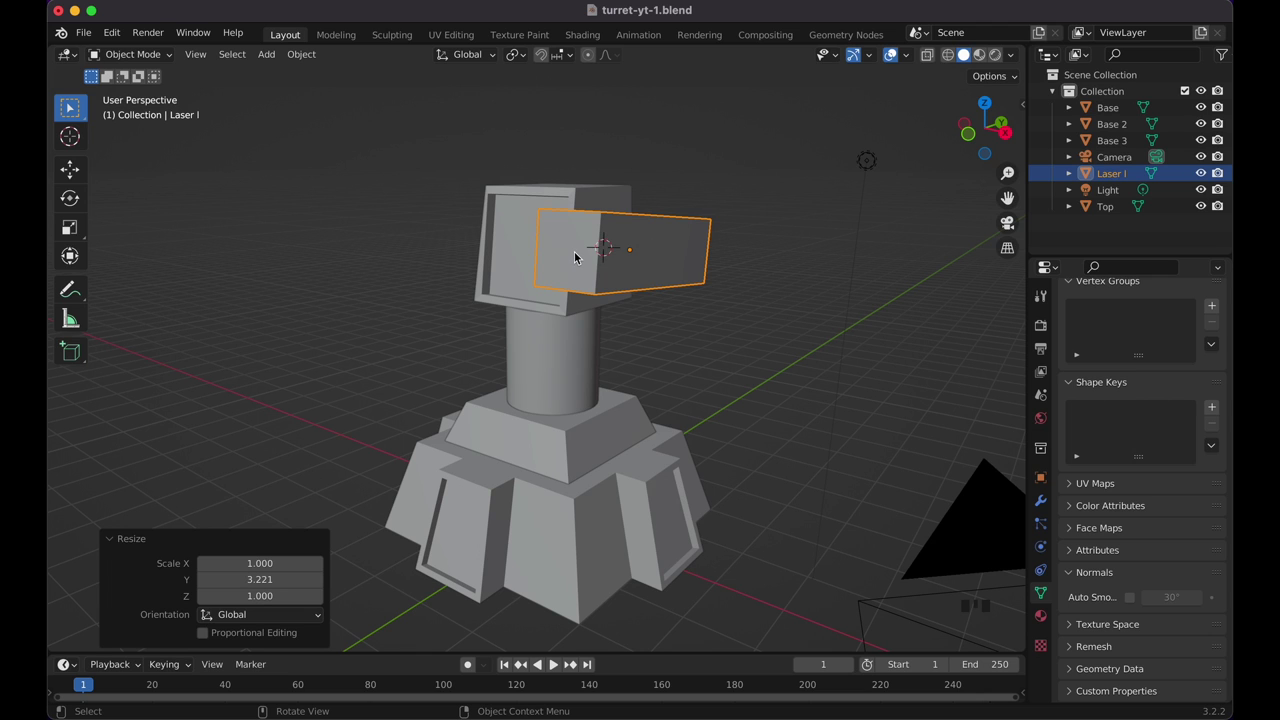
Step: Add a cylinder, rotate it 90 degrees on X to lie flat and scale it to 0.264 barrel thickness
{"action": "right_click", "coordinate": [575, 254]}
{"action": "key", "text": "shift+a"}
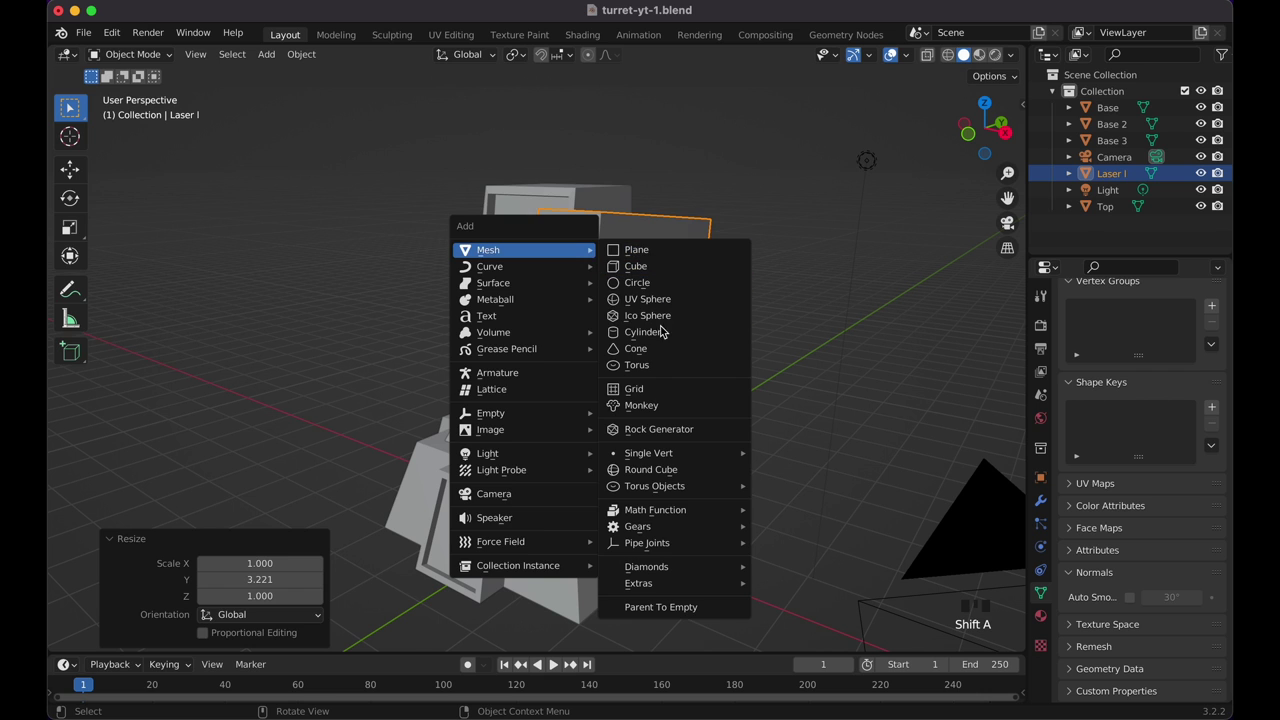
{"action": "left_click_drag", "start_coordinate": [600, 312], "coordinate": [1053, 613]}
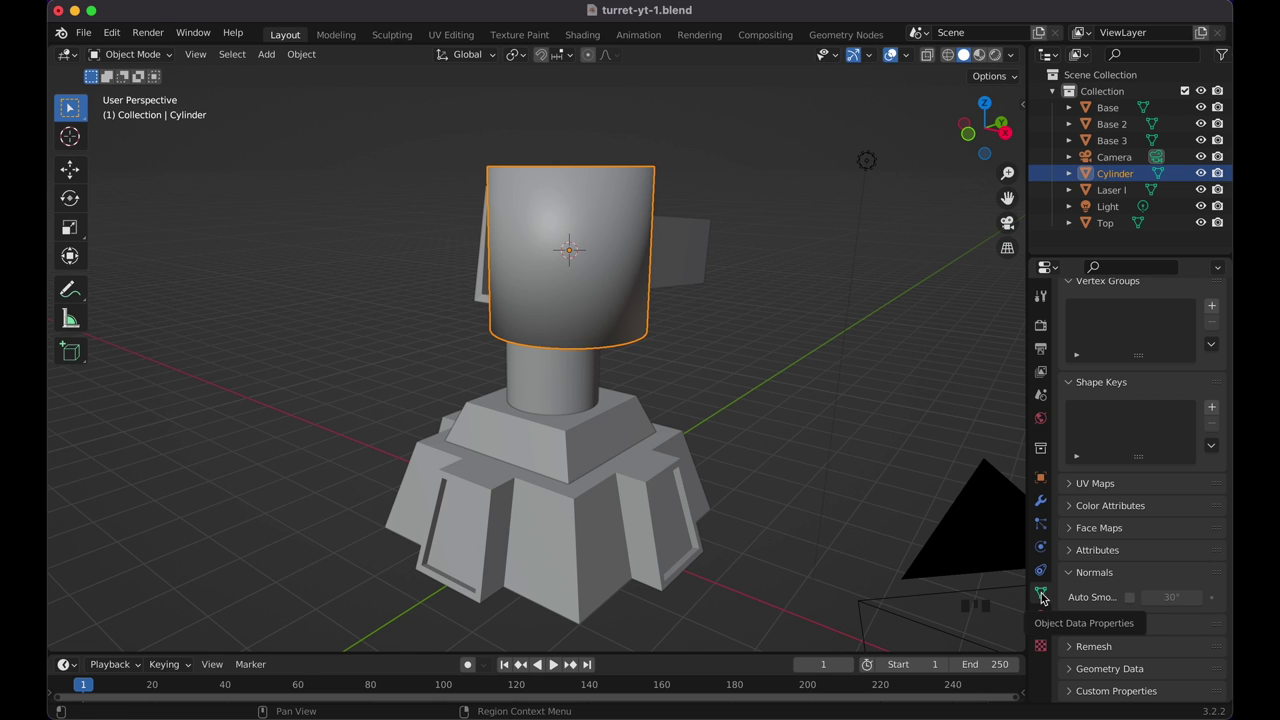
{"action": "left_click", "coordinate": [1135, 598]}
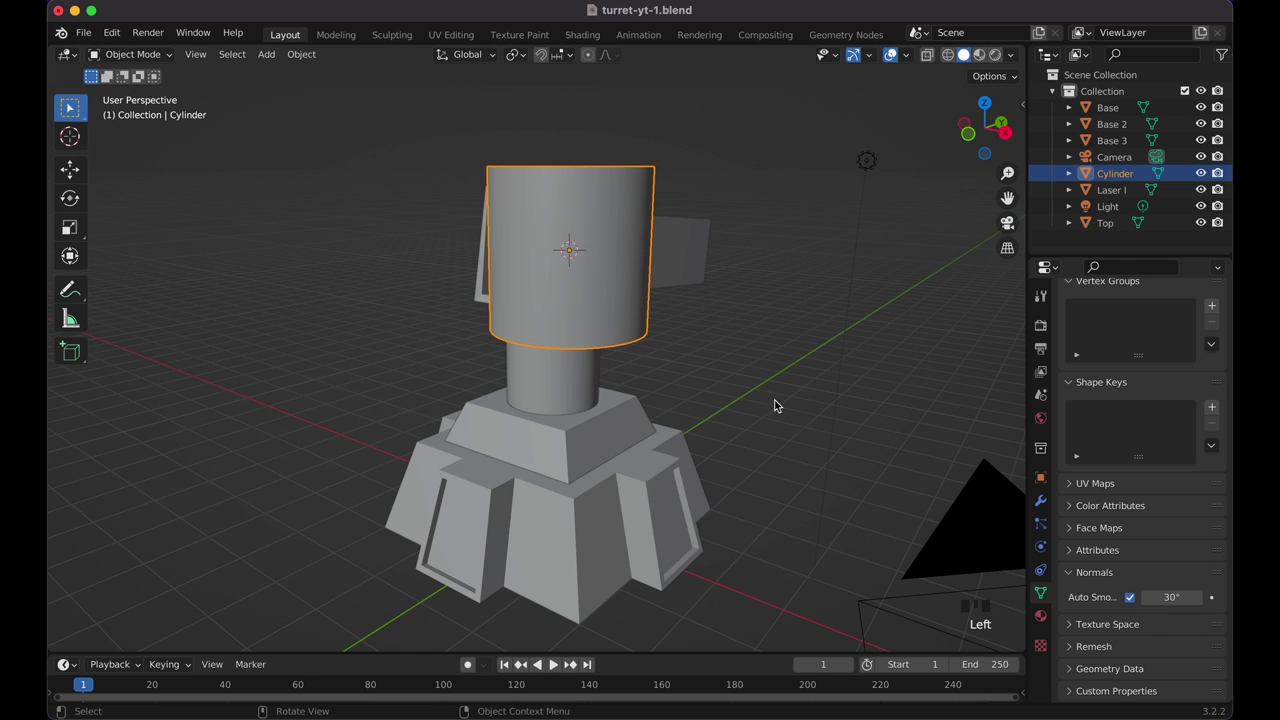
{"action": "key", "text": "r"}
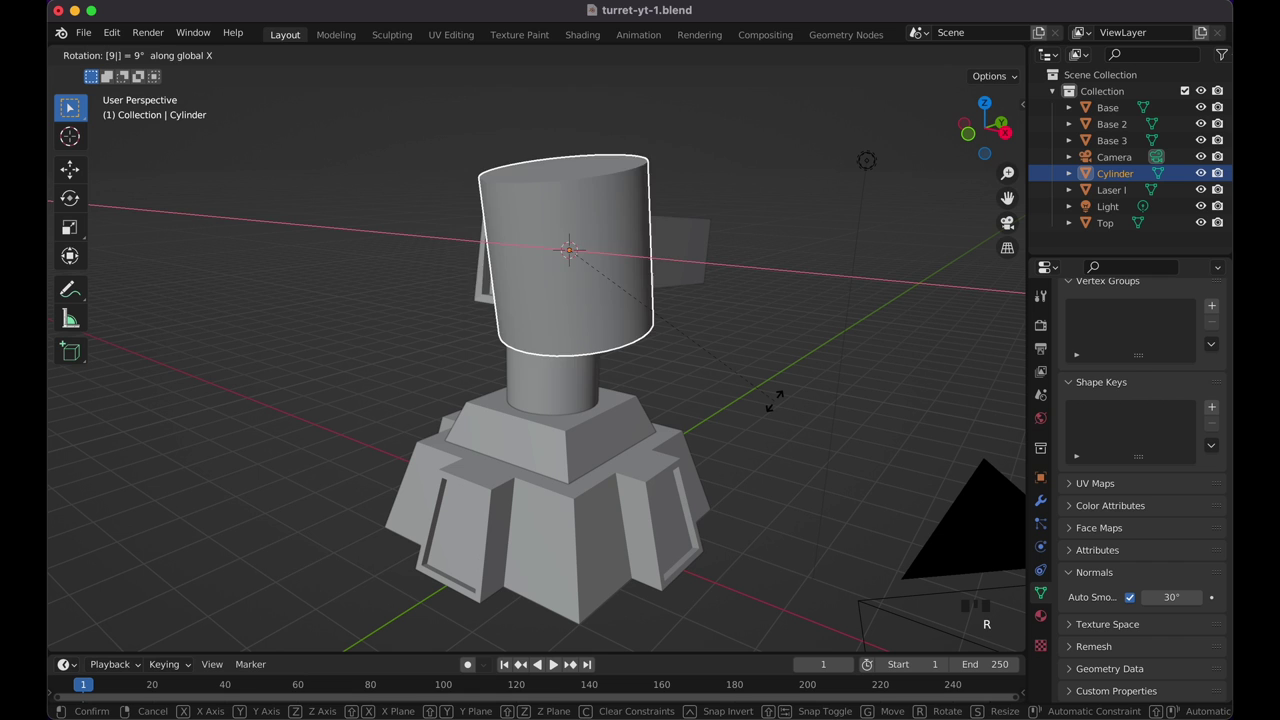
{"action": "key", "text": "s"}
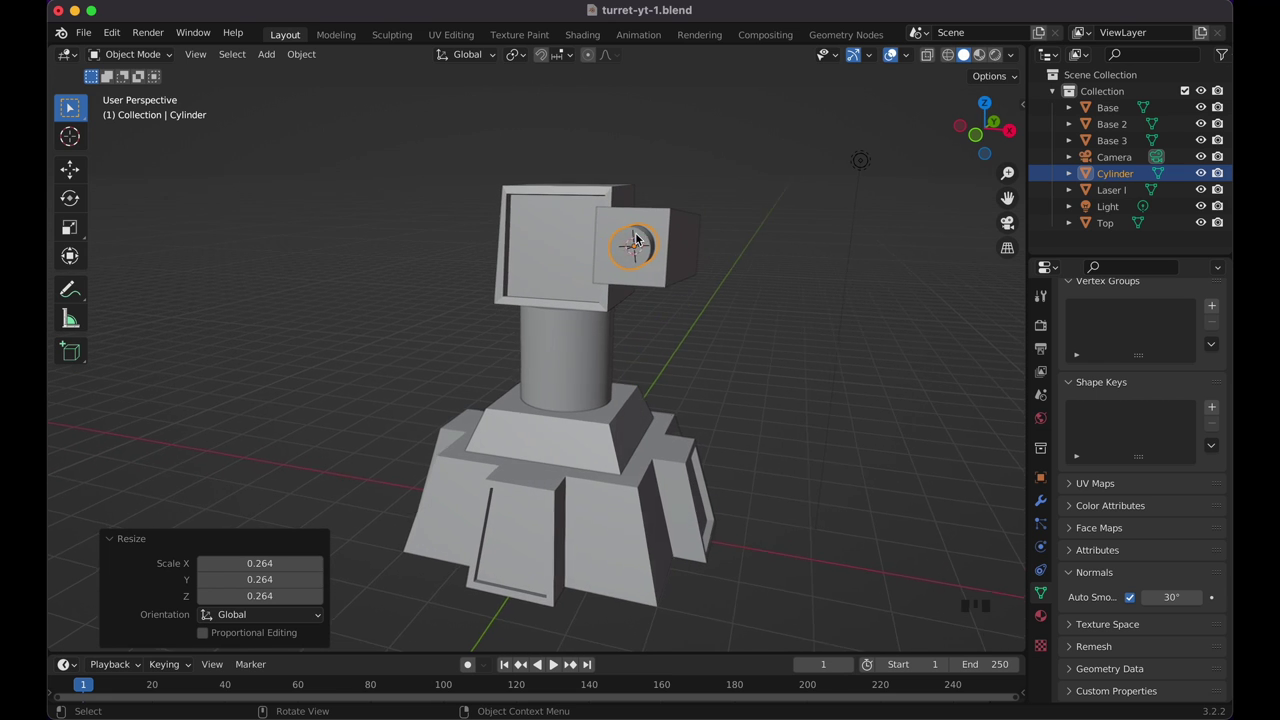
Step: Tilt the barrel -5 degrees on X, stretch it about three times along Y and push it forward
{"action": "key", "text": "r"}
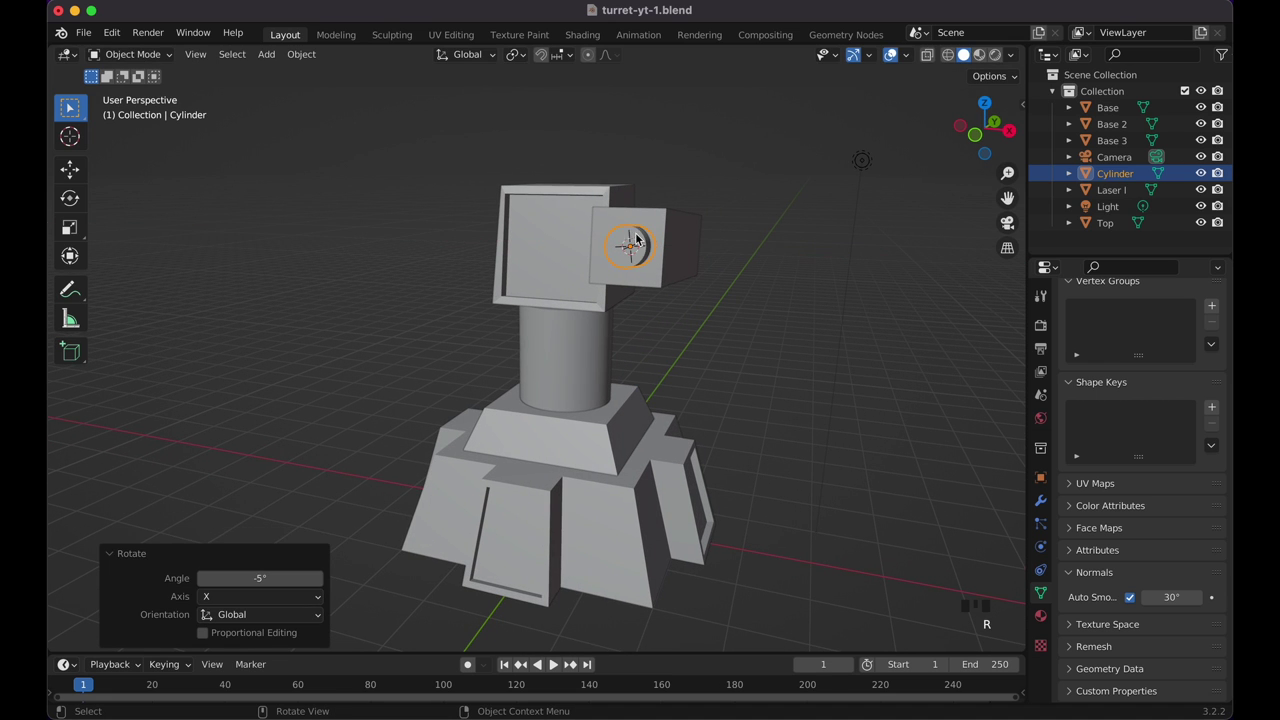
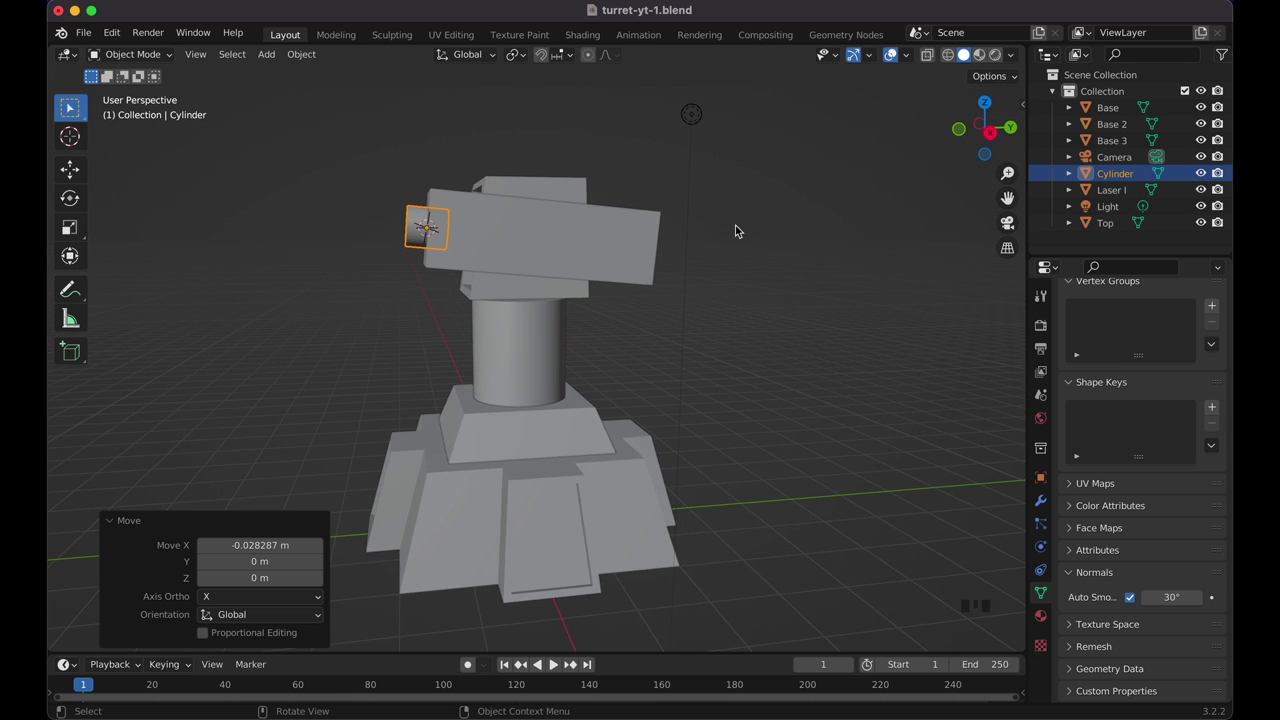
{"action": "key", "text": "s"}
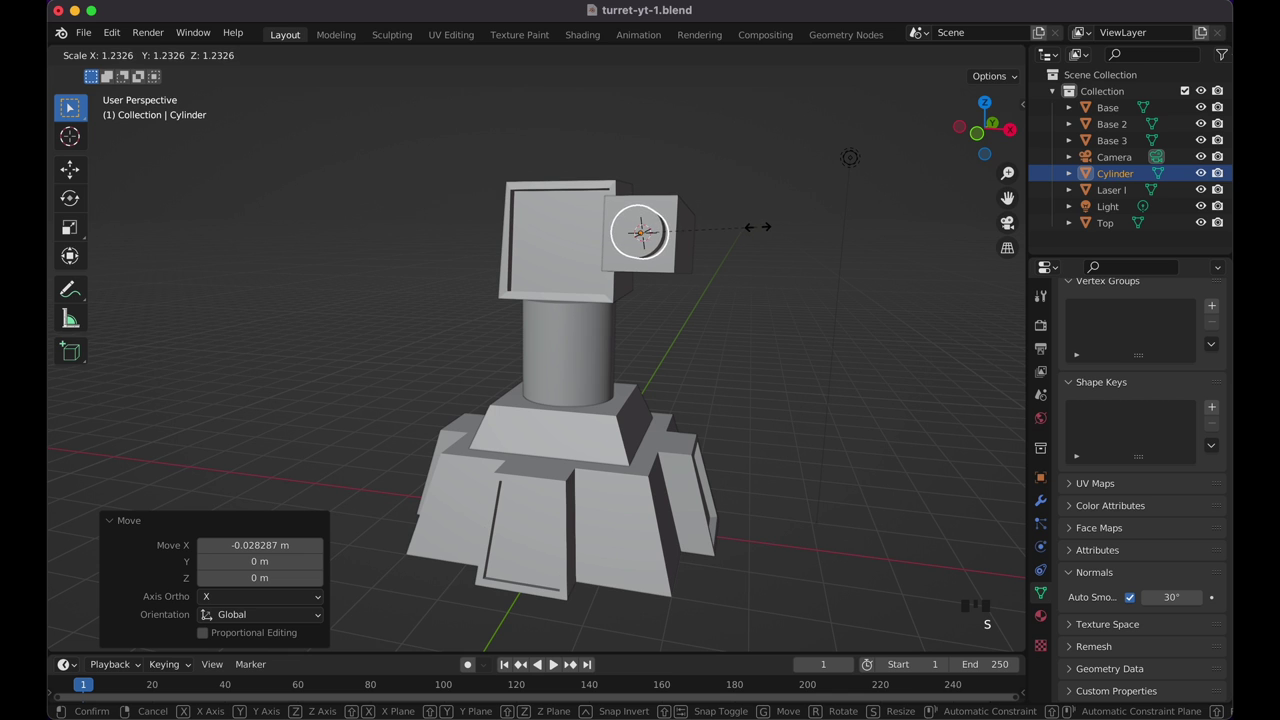
{"action": "key", "text": "KP_1"}
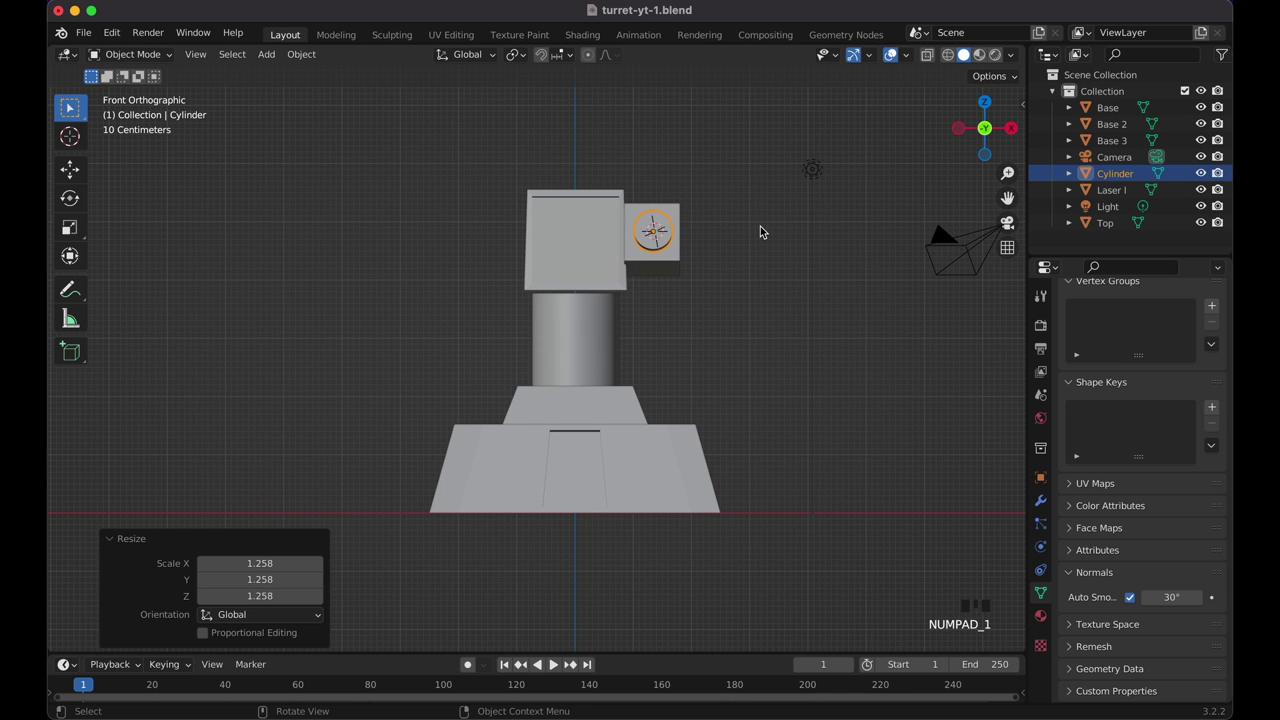
{"action": "middle_click", "coordinate": [768, 234]}
{"action": "middle_click", "coordinate": [529, 253]}
{"action": "key", "text": "s"}
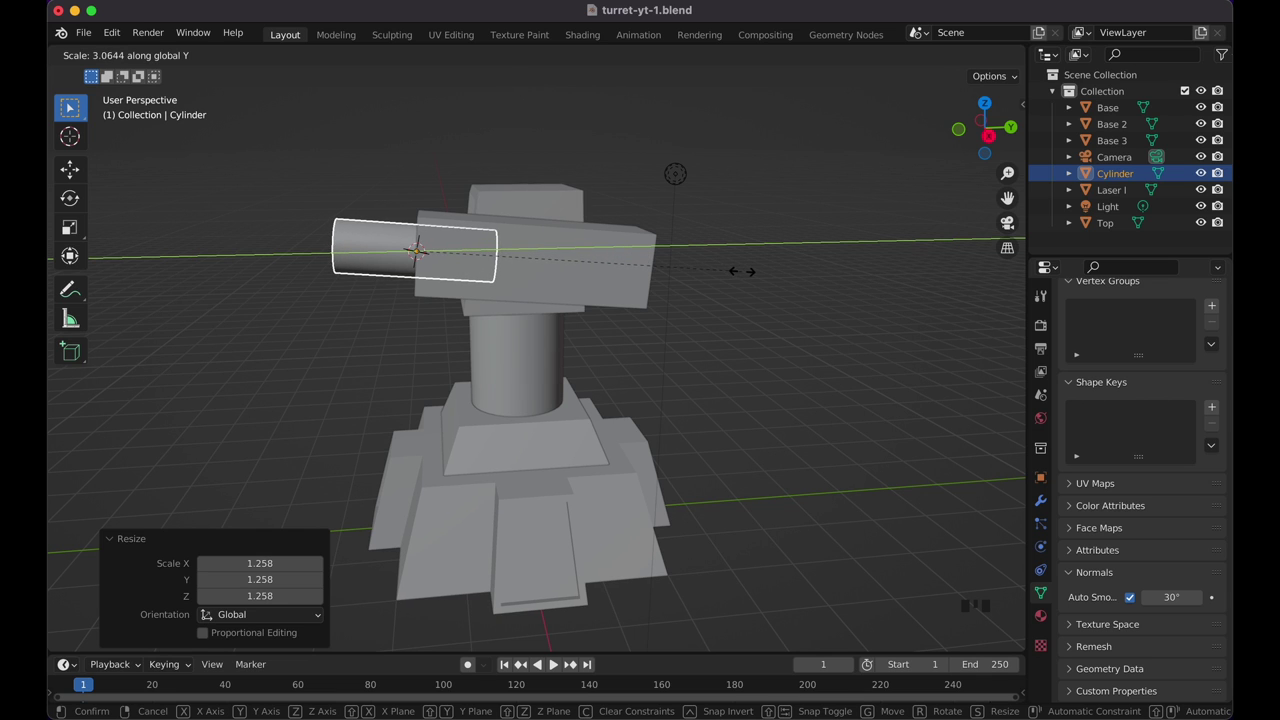
{"action": "key", "text": "g"}
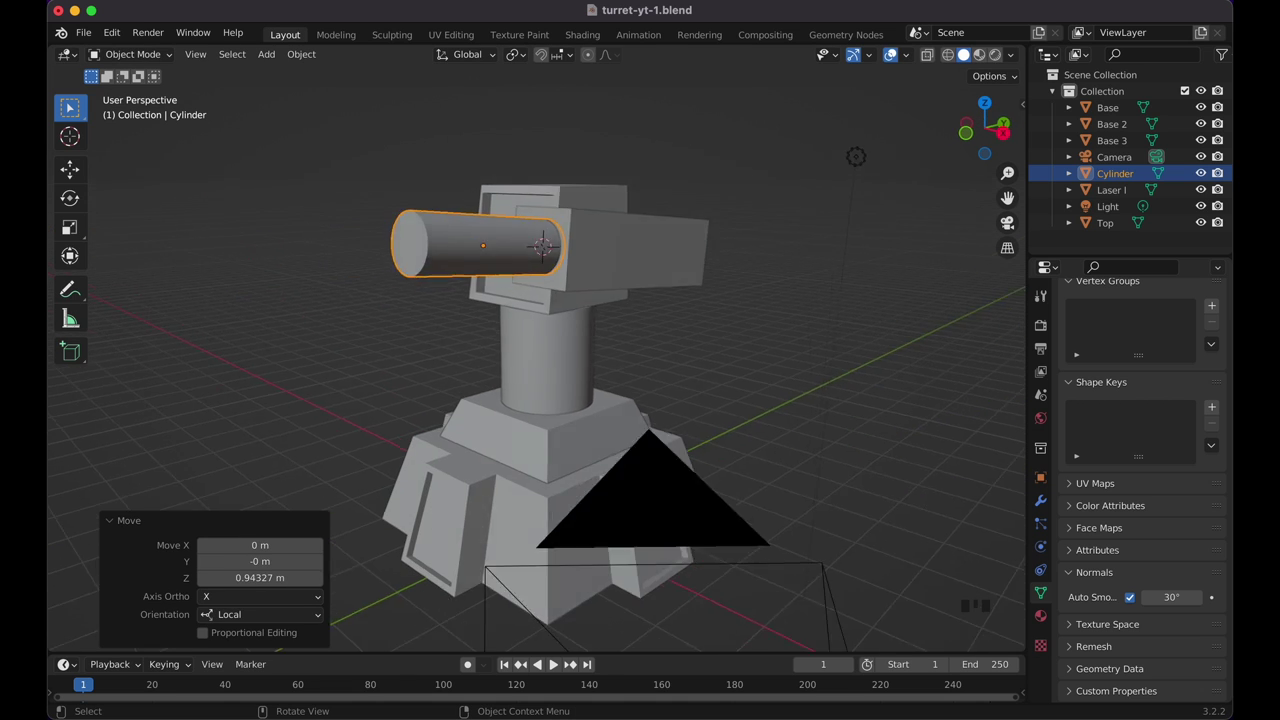
Step: Bevel all edges of the Laser I box by about 0.108 m with three segments
{"action": "left_click", "coordinate": [609, 189]}
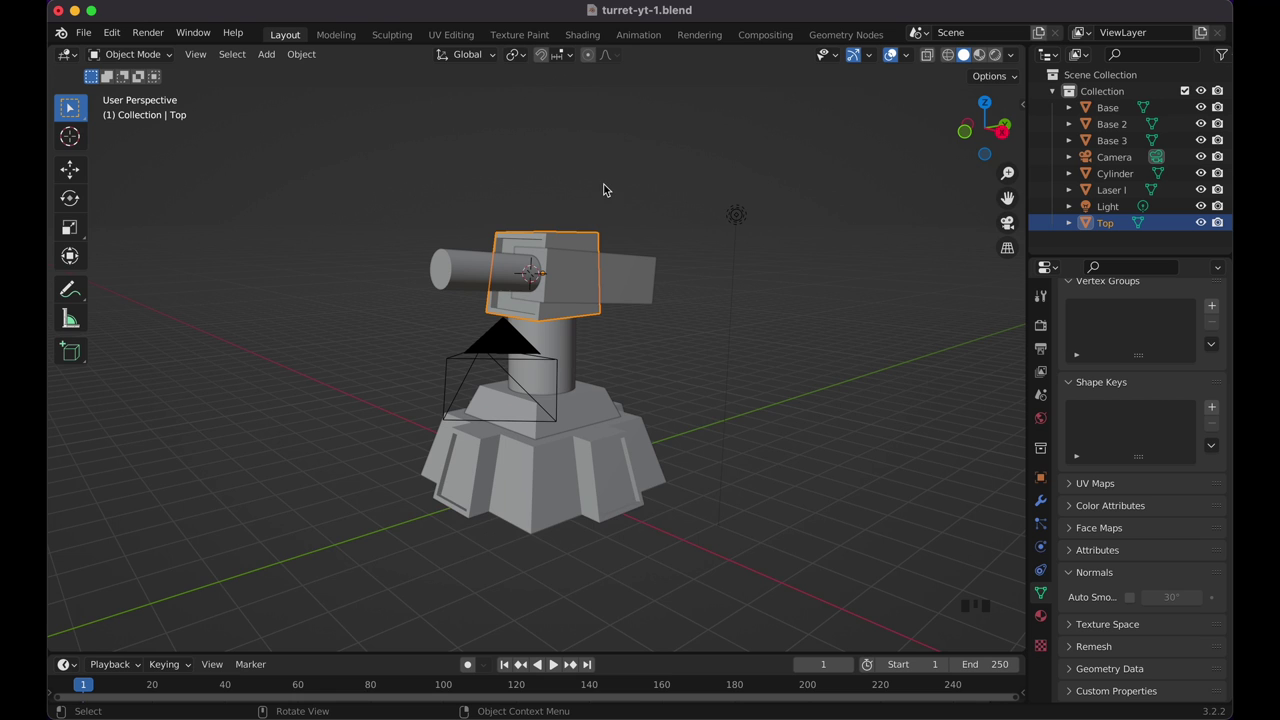
{"action": "left_click", "coordinate": [646, 241]}
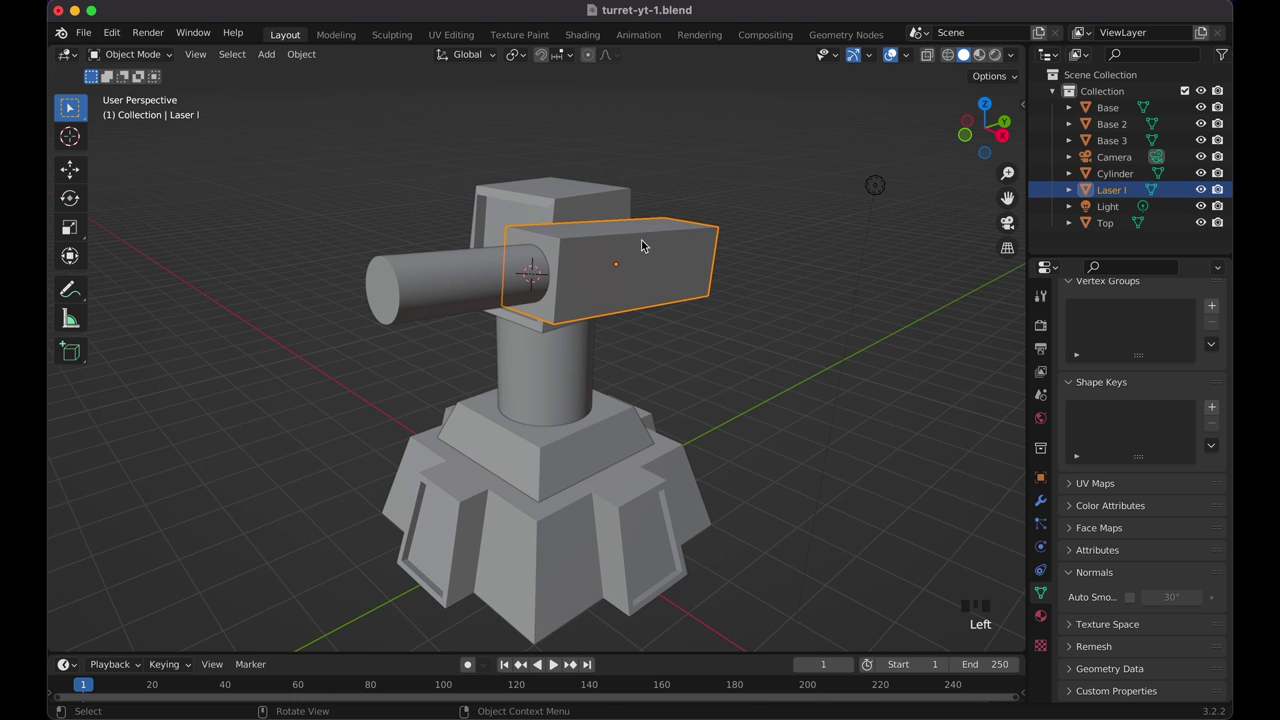
{"action": "key", "text": "Tab"}
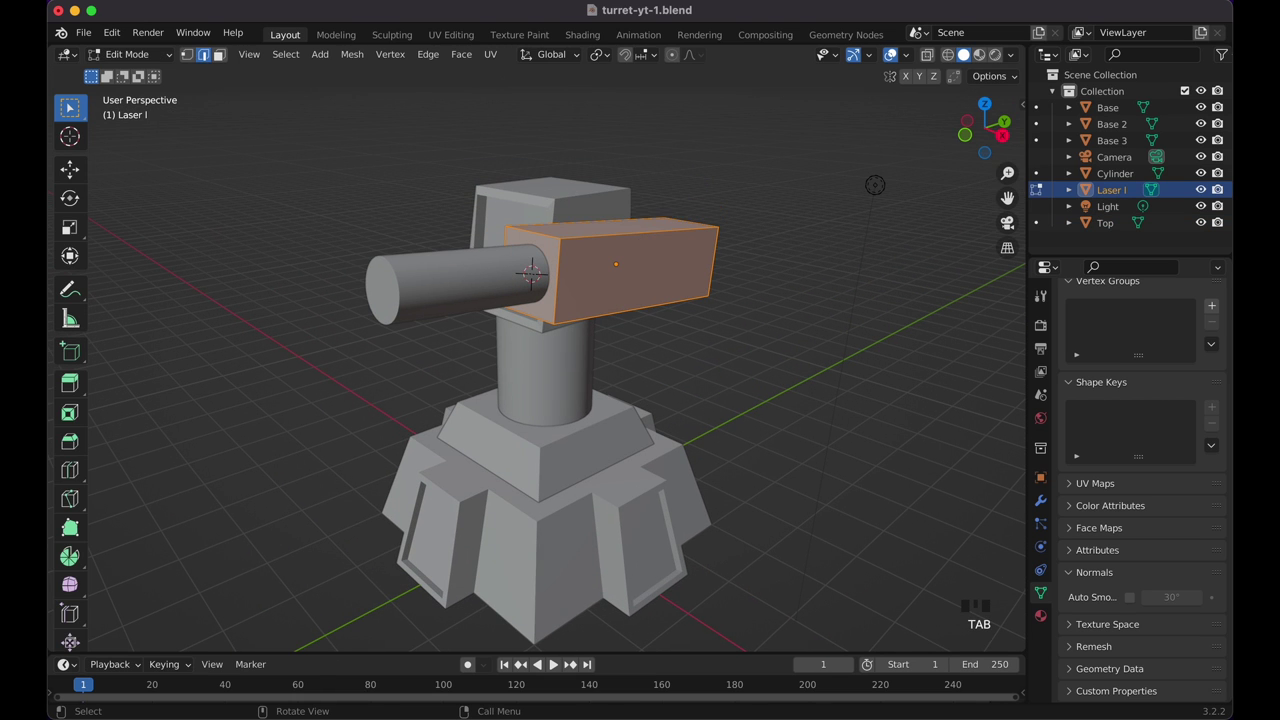
{"action": "key", "text": "b"}
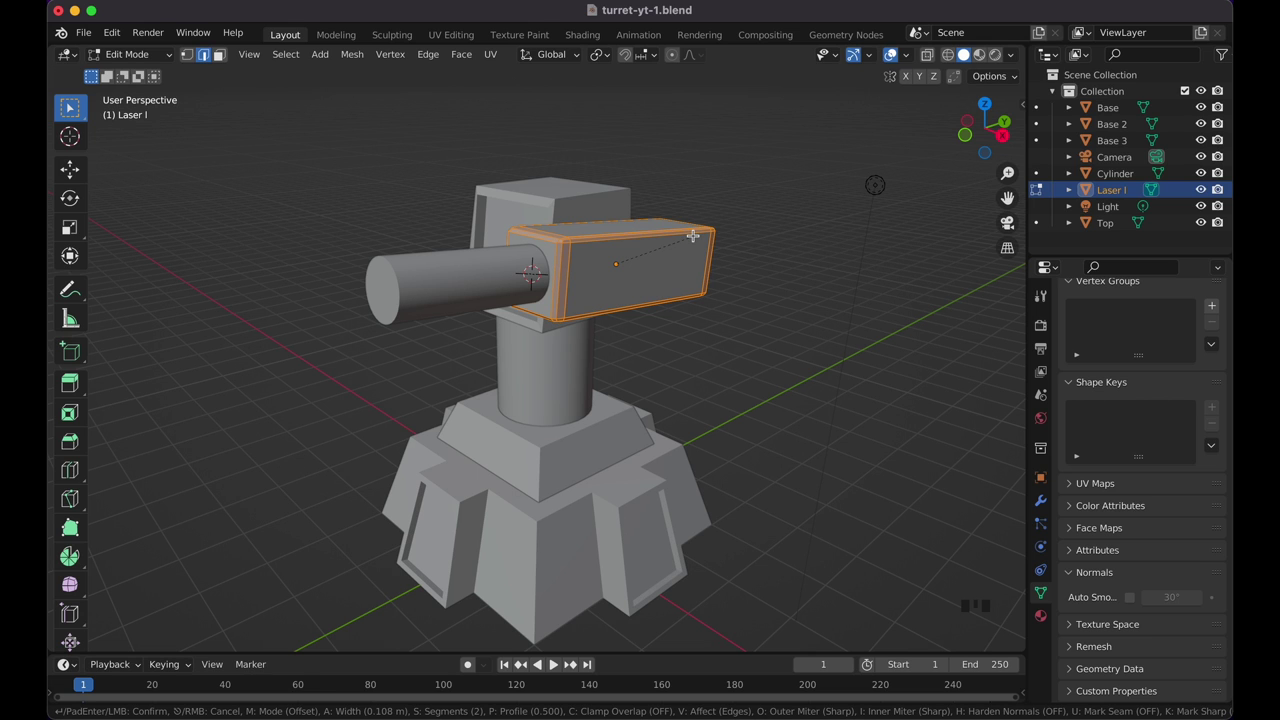
{"action": "key", "text": "Tab"}
{"action": "left_click_drag", "start_coordinate": [686, 269], "coordinate": [1134, 598]}
{"action": "left_click", "coordinate": [1134, 598]}
{"action": "left_click", "coordinate": [1137, 597]}
Step: Orbit round the turret and select the barrel cylinder
{"action": "left_click_drag", "start_coordinate": [700, 260], "coordinate": [523, 210]}
{"action": "left_click", "coordinate": [523, 210]}
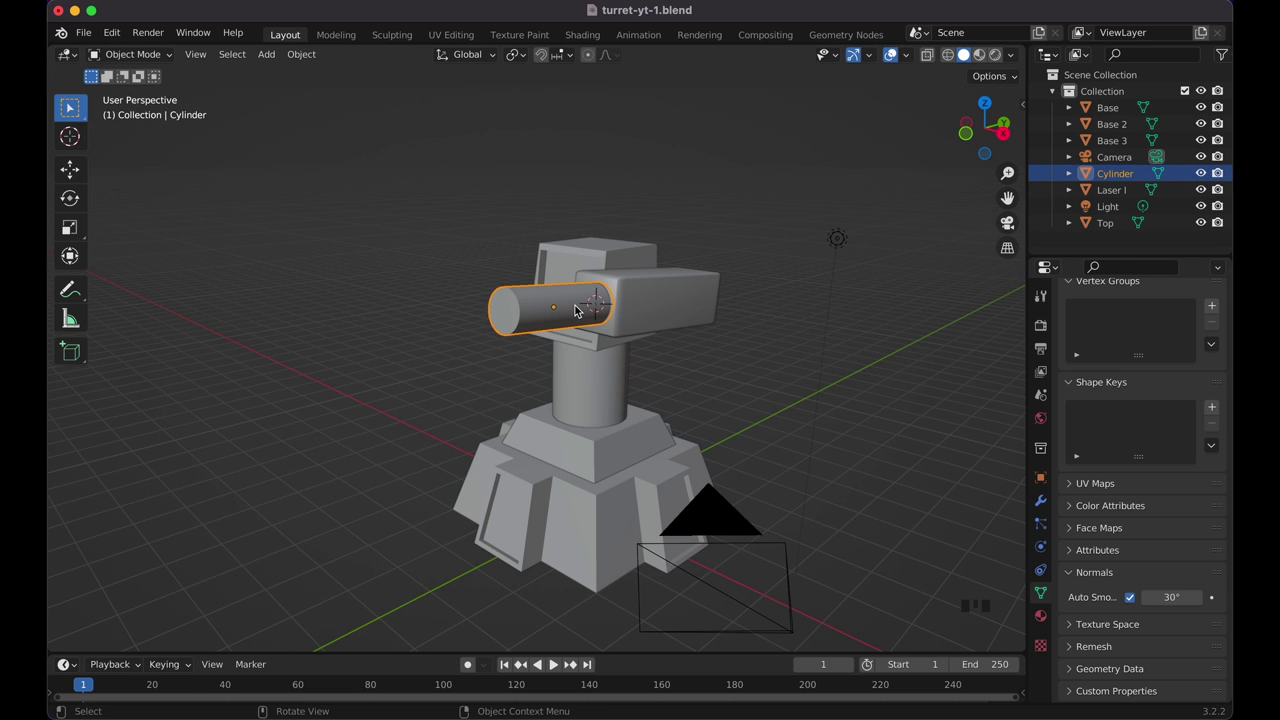
Step: Duplicate the barrel forward, shorten it along Y and widen it to about 1.09 as a front sleeve
{"action": "key", "text": "shift+d"}
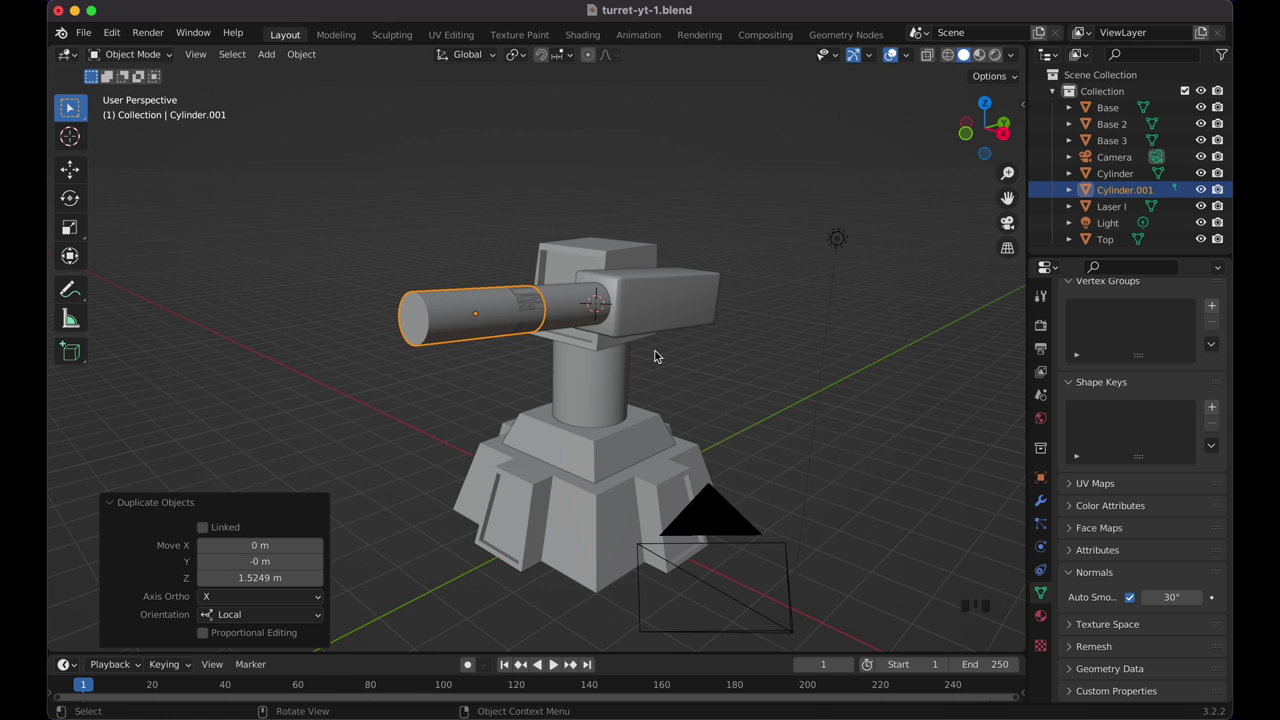
{"action": "key", "text": "s"}
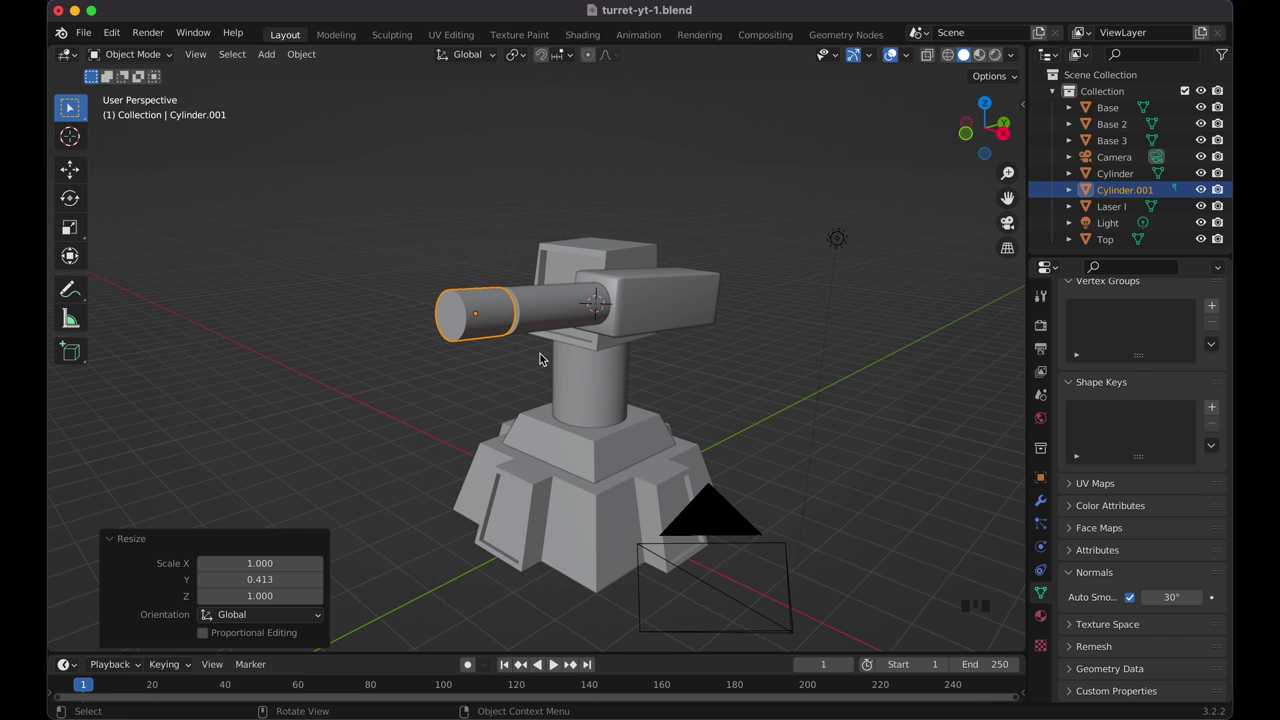
{"action": "key", "text": "s"}
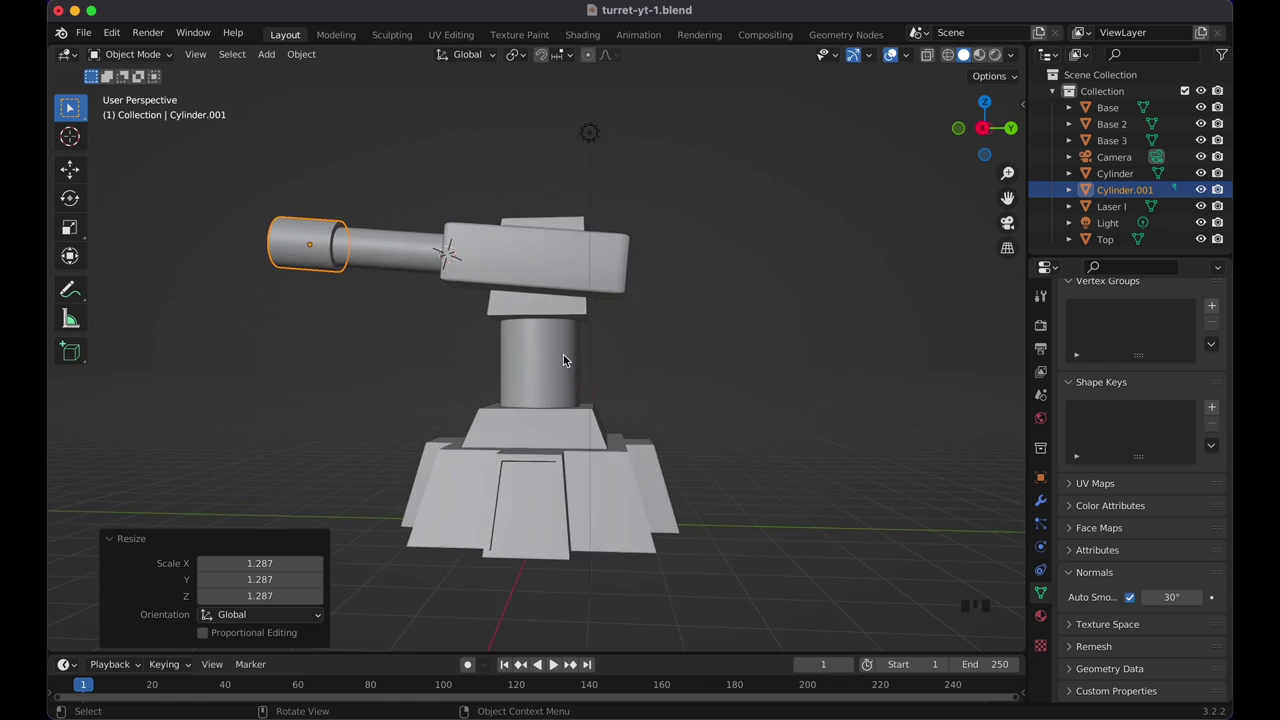
{"action": "key", "text": "s"}
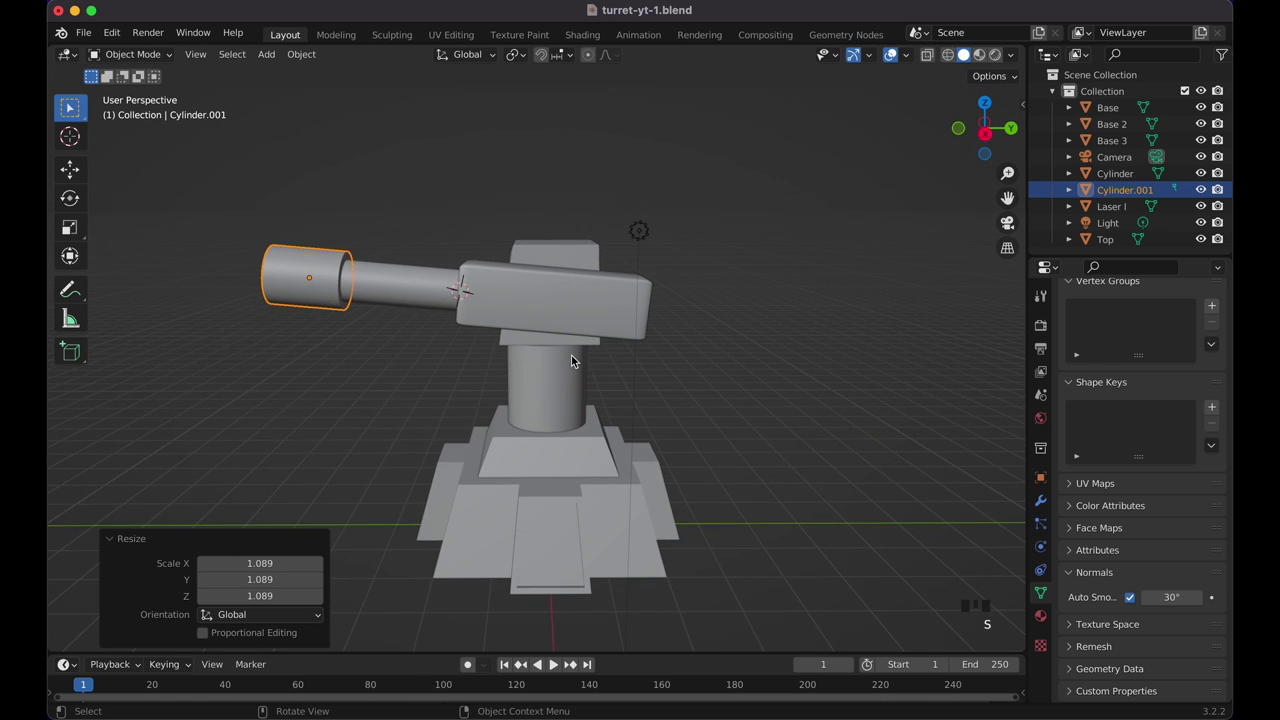
{"action": "key", "text": "shift+z"}
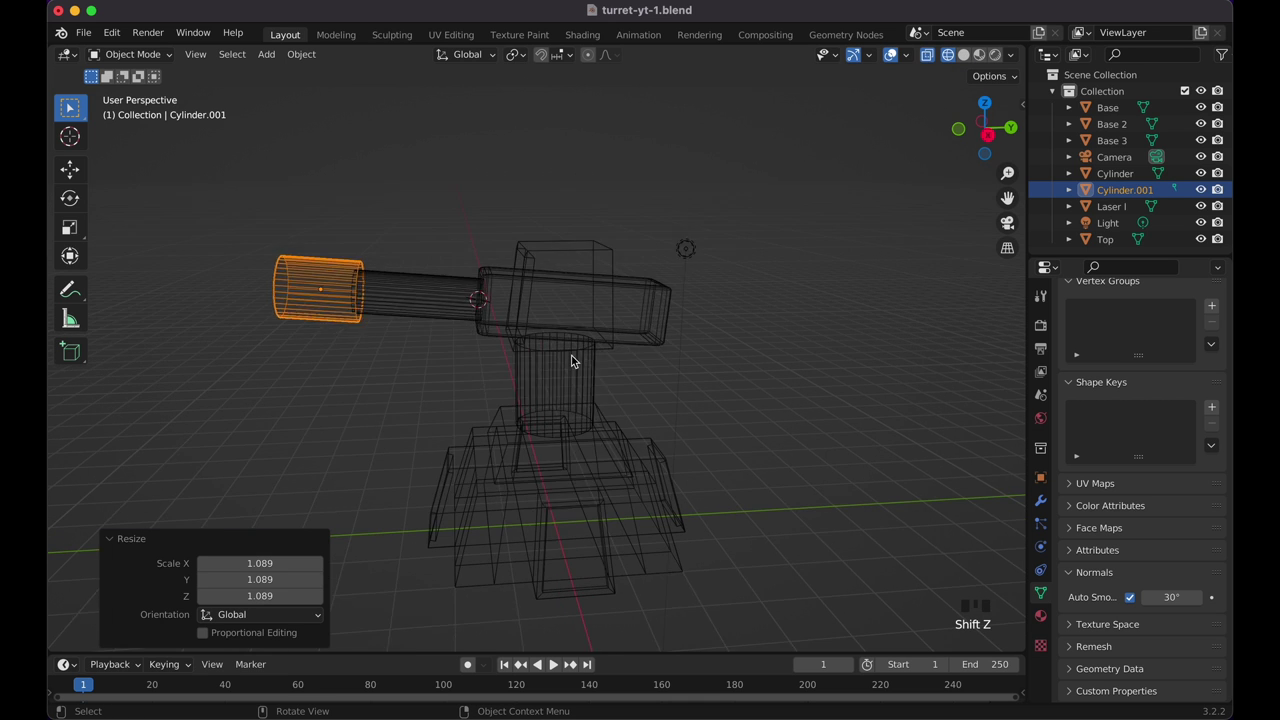
{"action": "key", "text": "shift+z"}
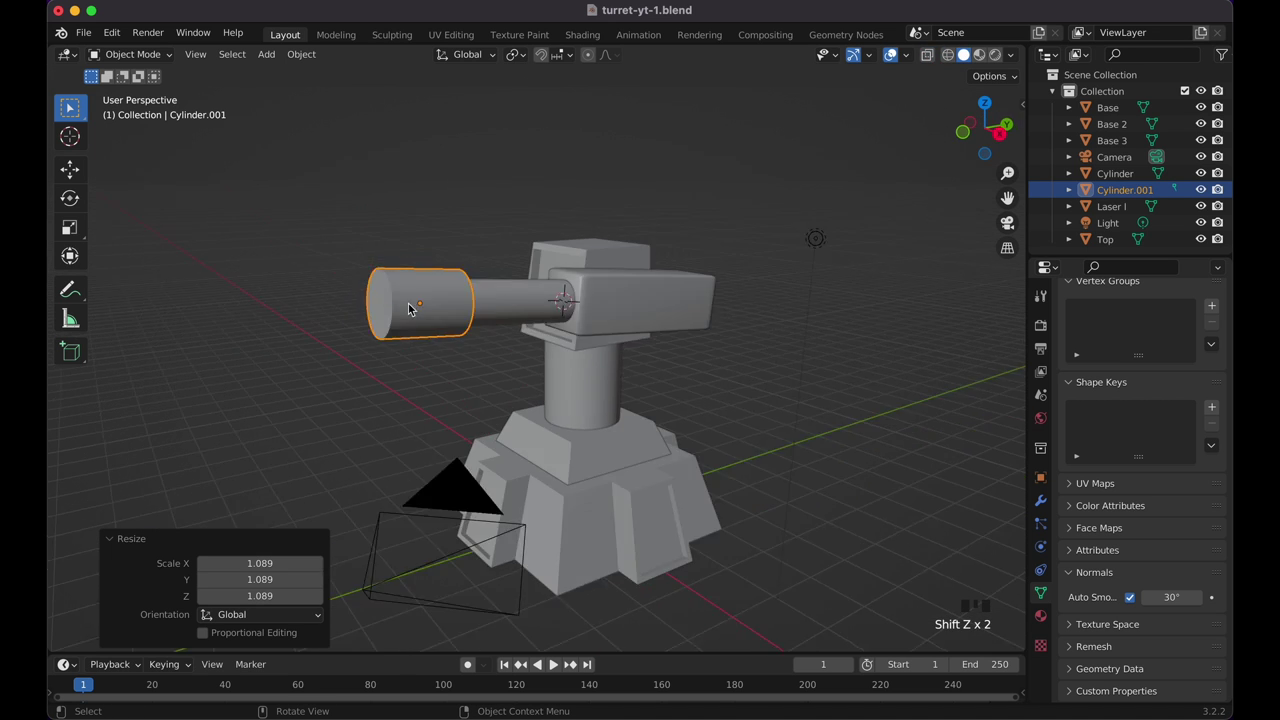
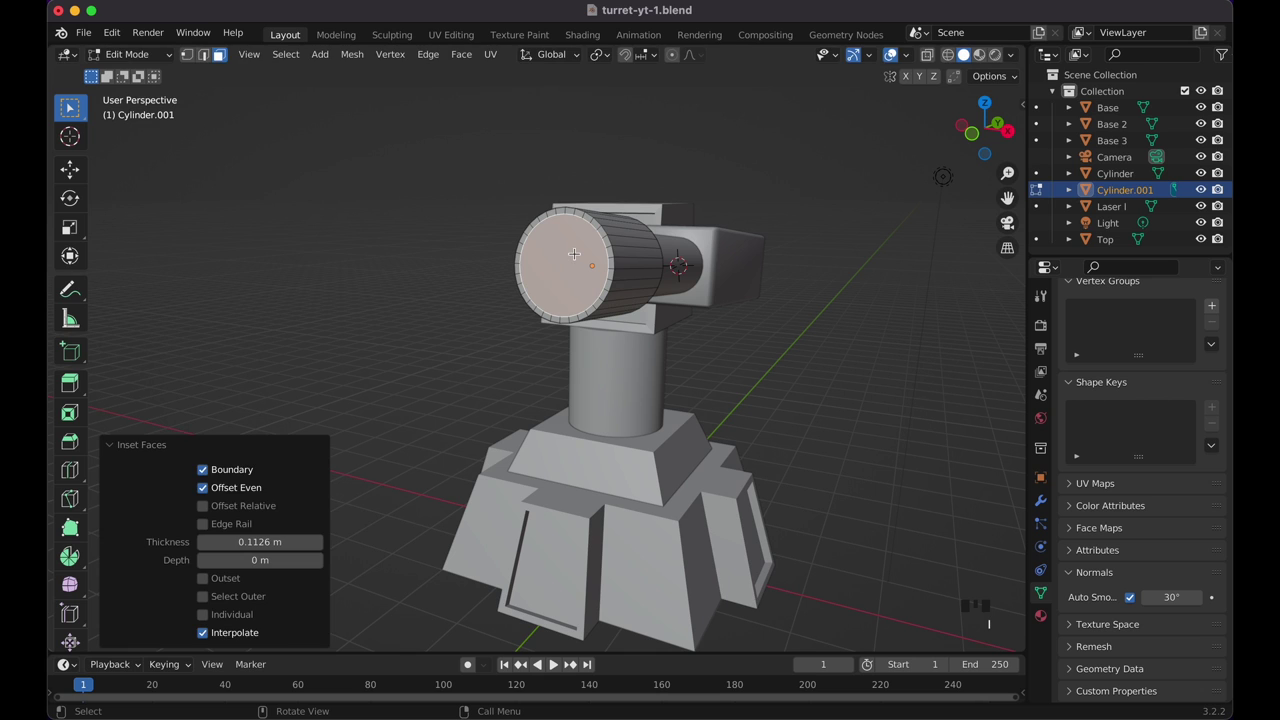
Step: Extrude the inset front face about 0.93 m inward to form a hollow muzzle
{"action": "key", "text": "e"}
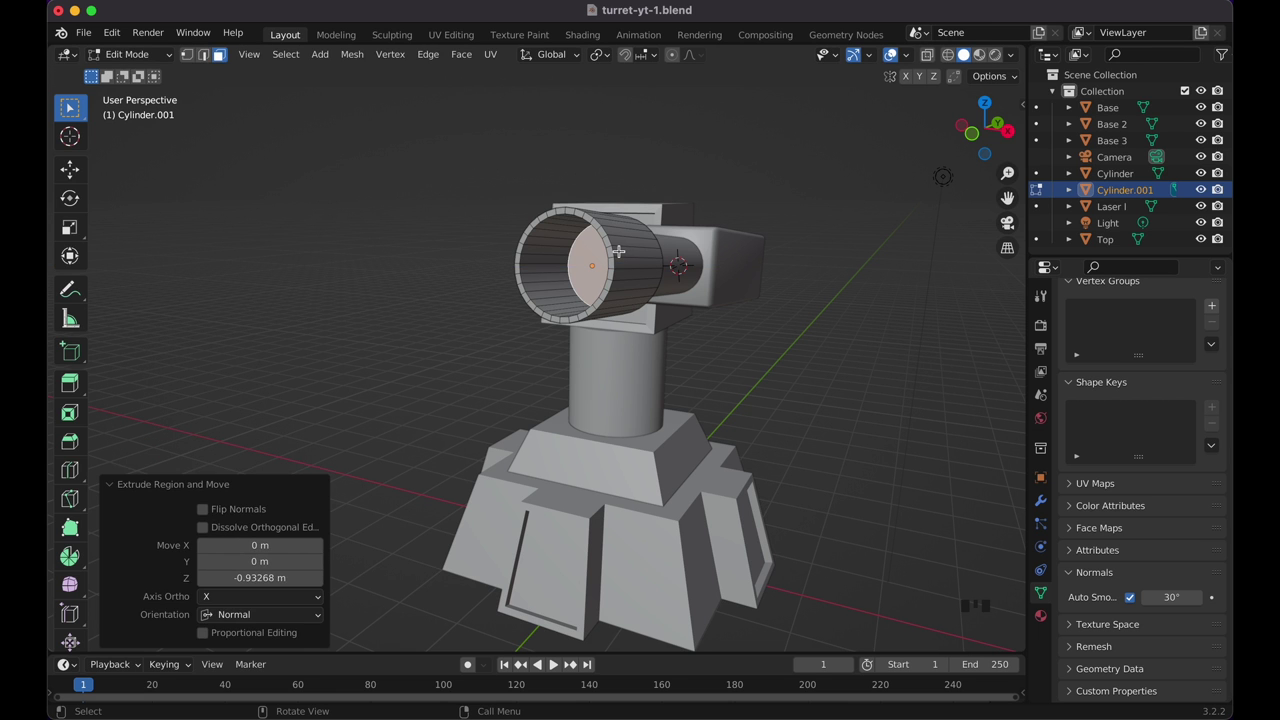
{"action": "key", "text": "Tab"}
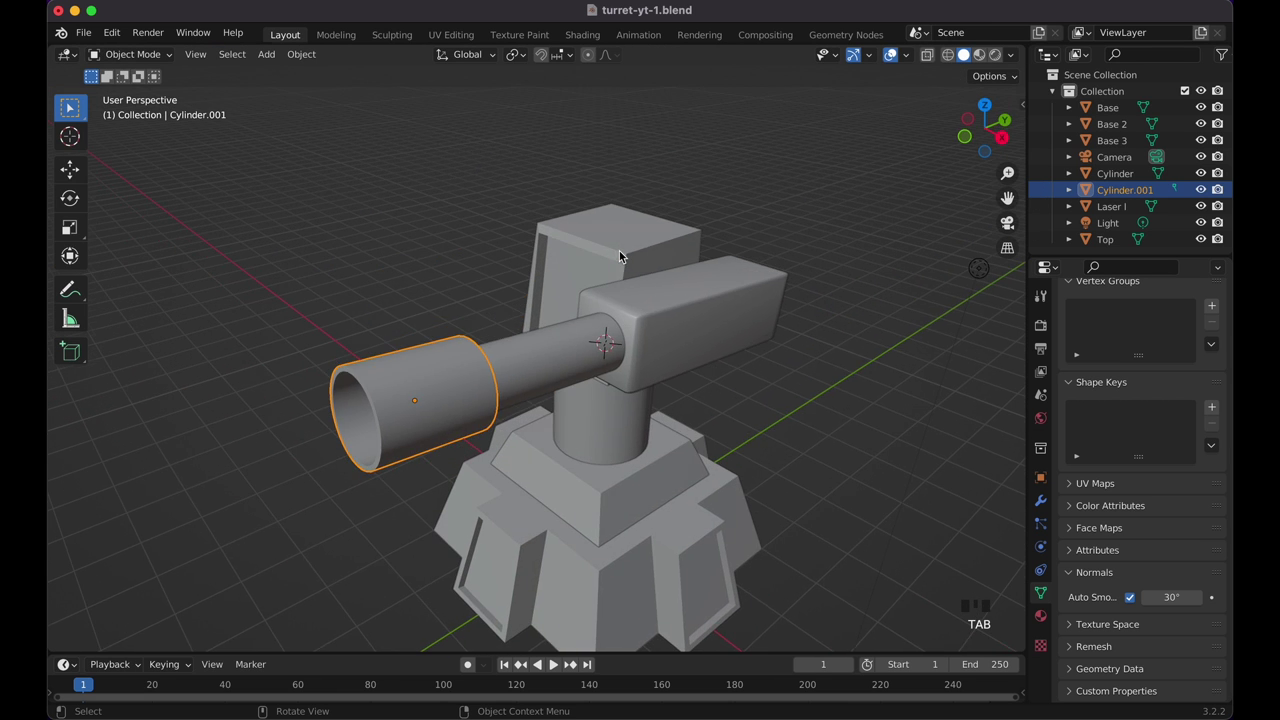
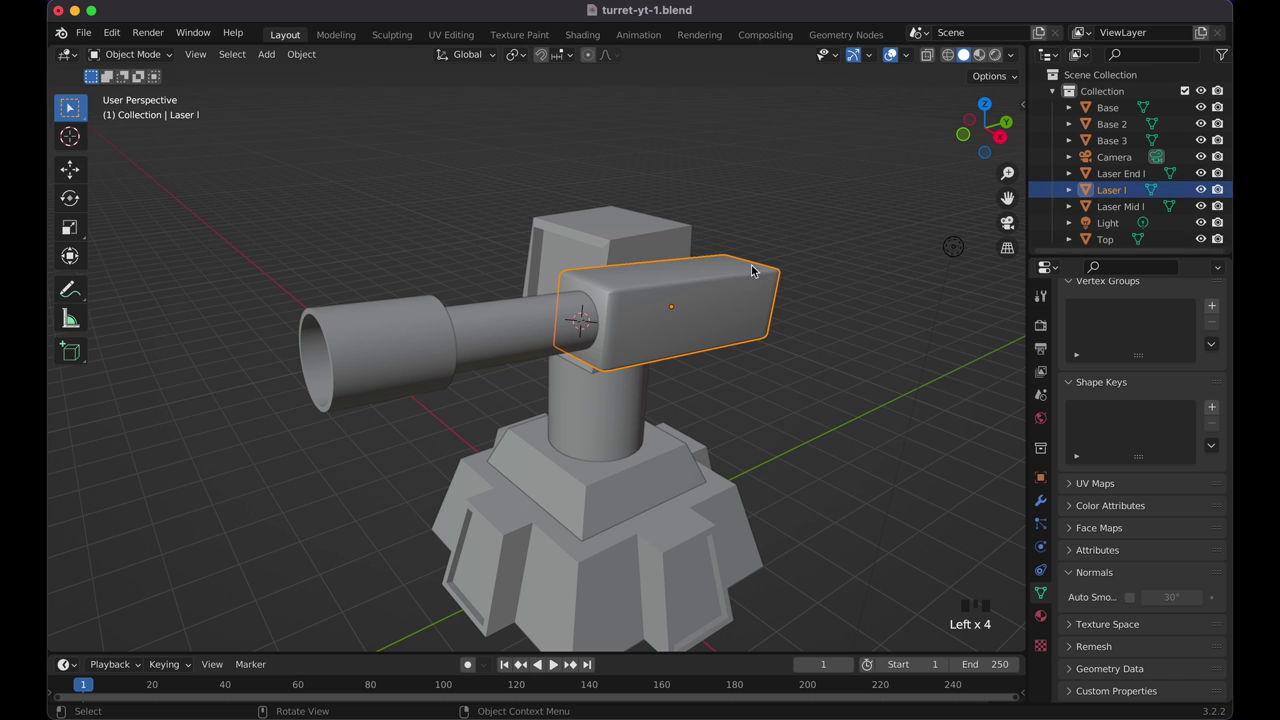
Step: Test-rotate the laser head around the vertical axis before parenting
{"action": "left_click", "coordinate": [808, 366]}
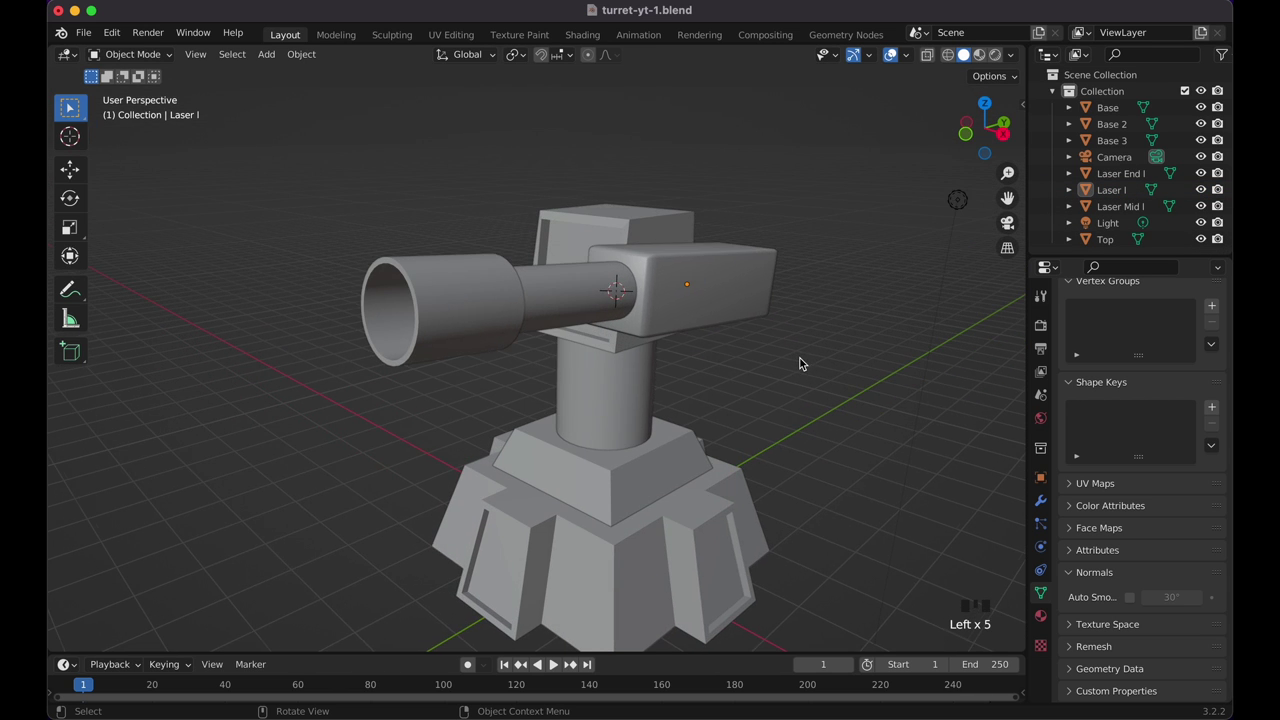
{"action": "left_click", "coordinate": [737, 282]}
{"action": "key", "text": "r"}
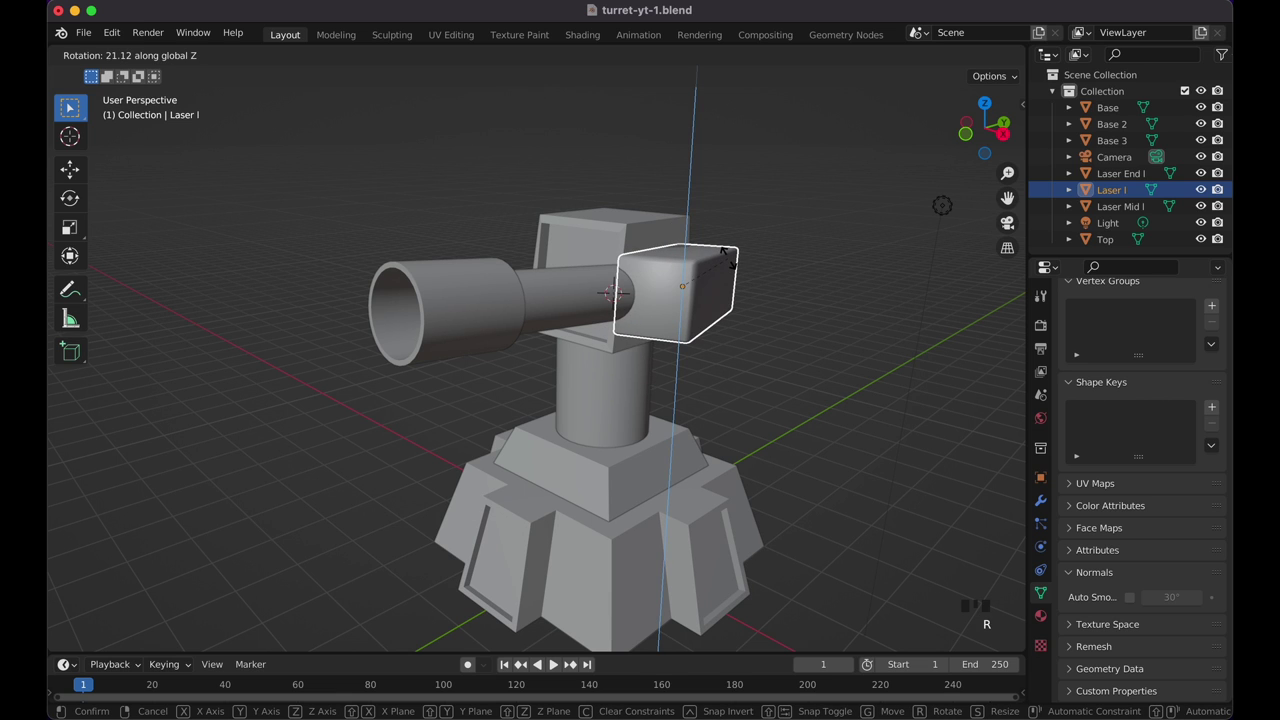
Step: Parent Laser End I and Laser Mid I to Laser I and test-turn the head
{"action": "left_click", "coordinate": [475, 337]}
{"action": "left_click", "coordinate": [572, 309]}
{"action": "left_click", "coordinate": [690, 295]}
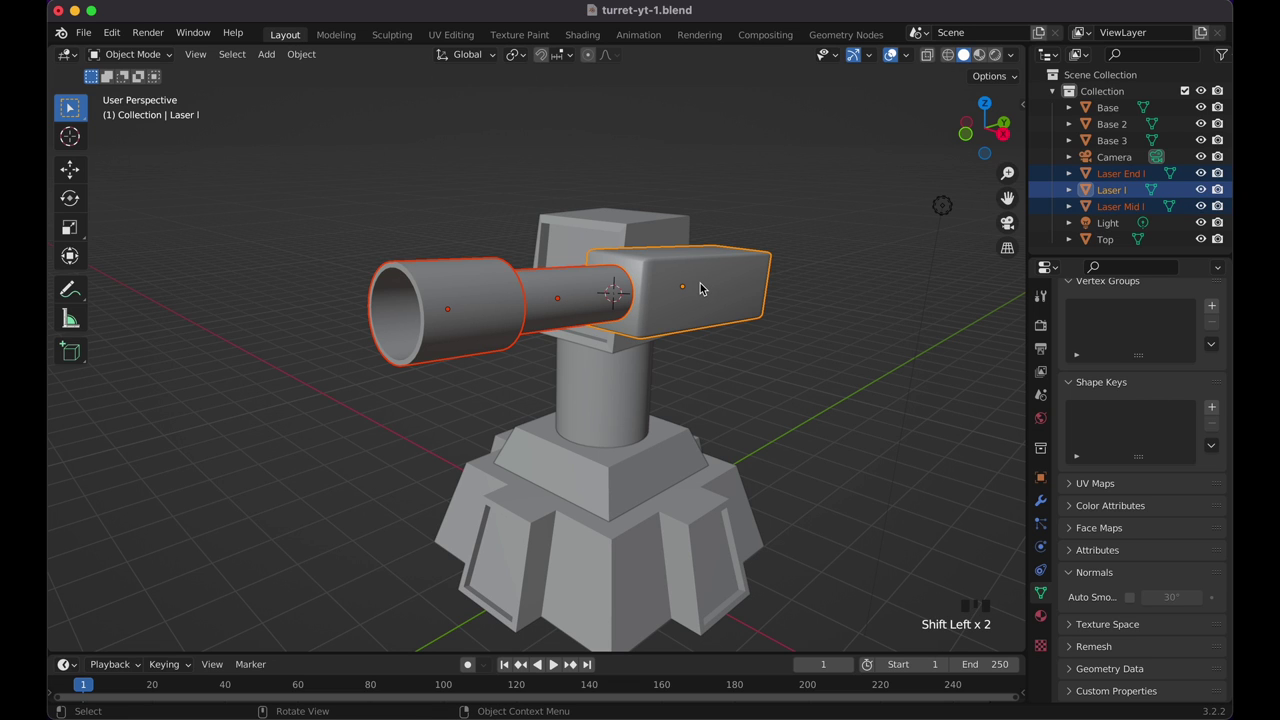
{"action": "key", "text": "p"}
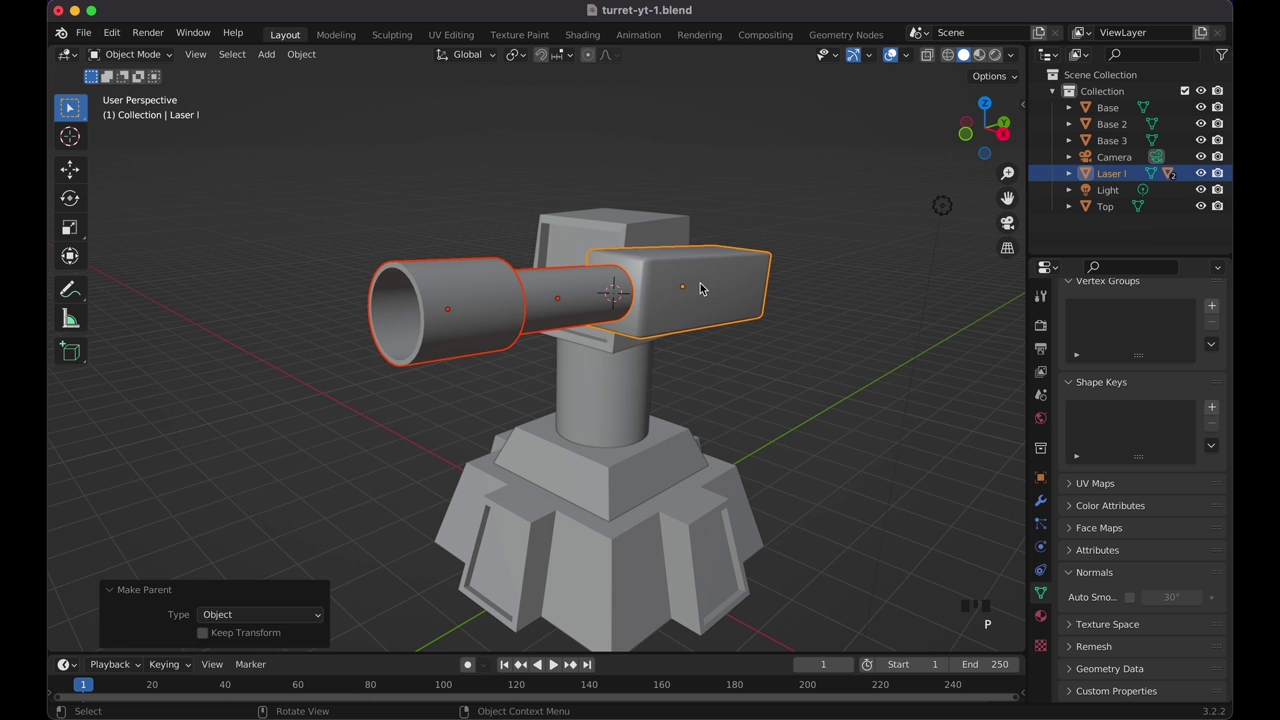
{"action": "left_click", "coordinate": [719, 287]}
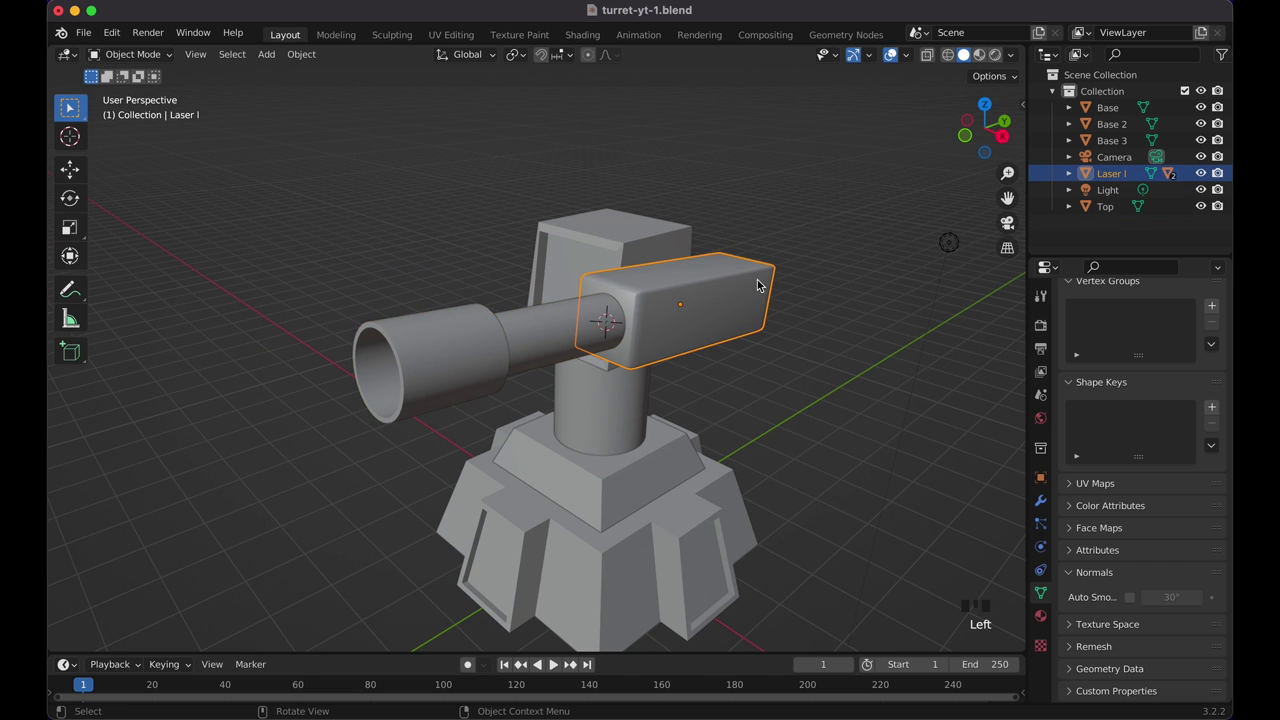
{"action": "key", "text": "r"}
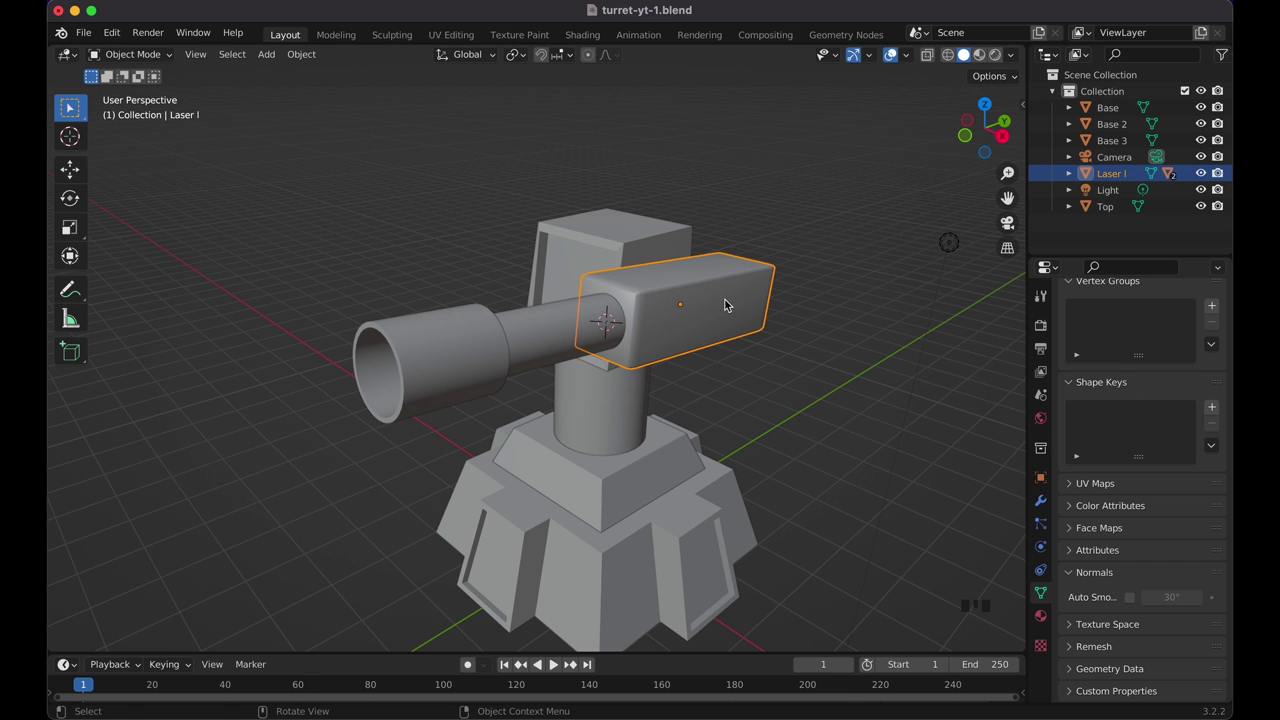
Step: Parent Laser I to the Top piece, test-rotate it, and save the turret file
{"action": "left_click", "coordinate": [726, 288]}
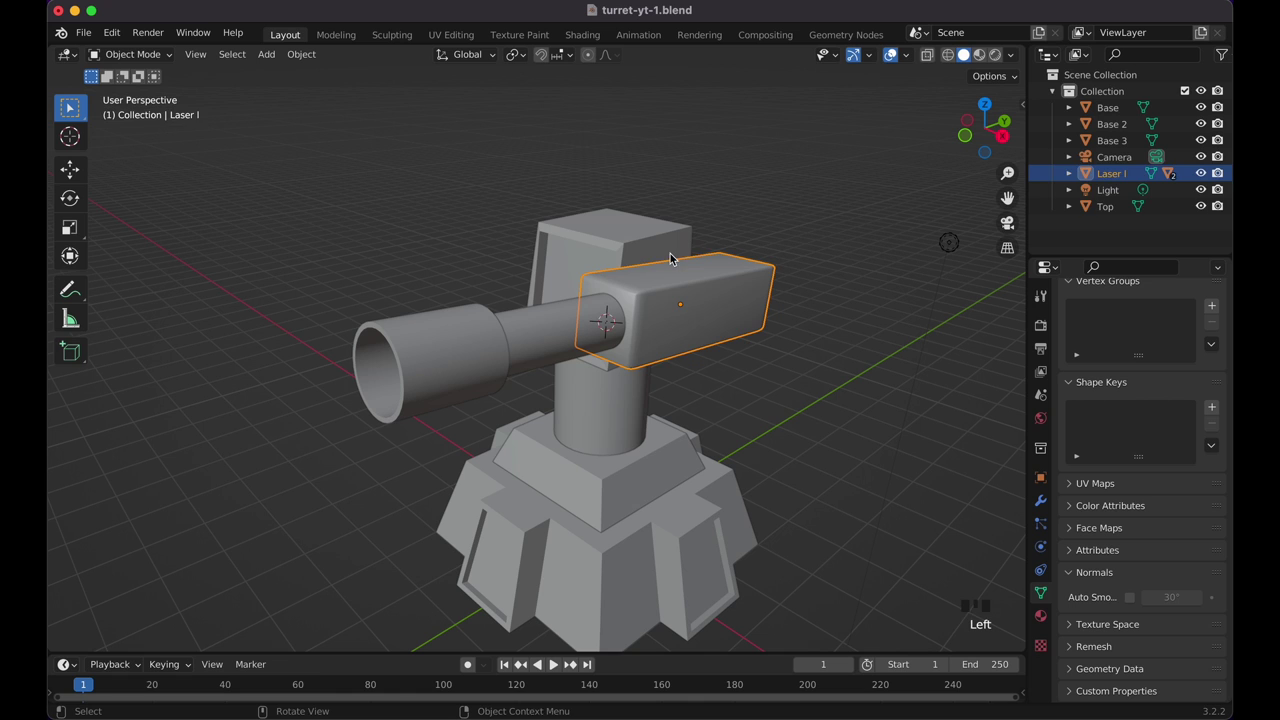
{"action": "left_click", "coordinate": [631, 243]}
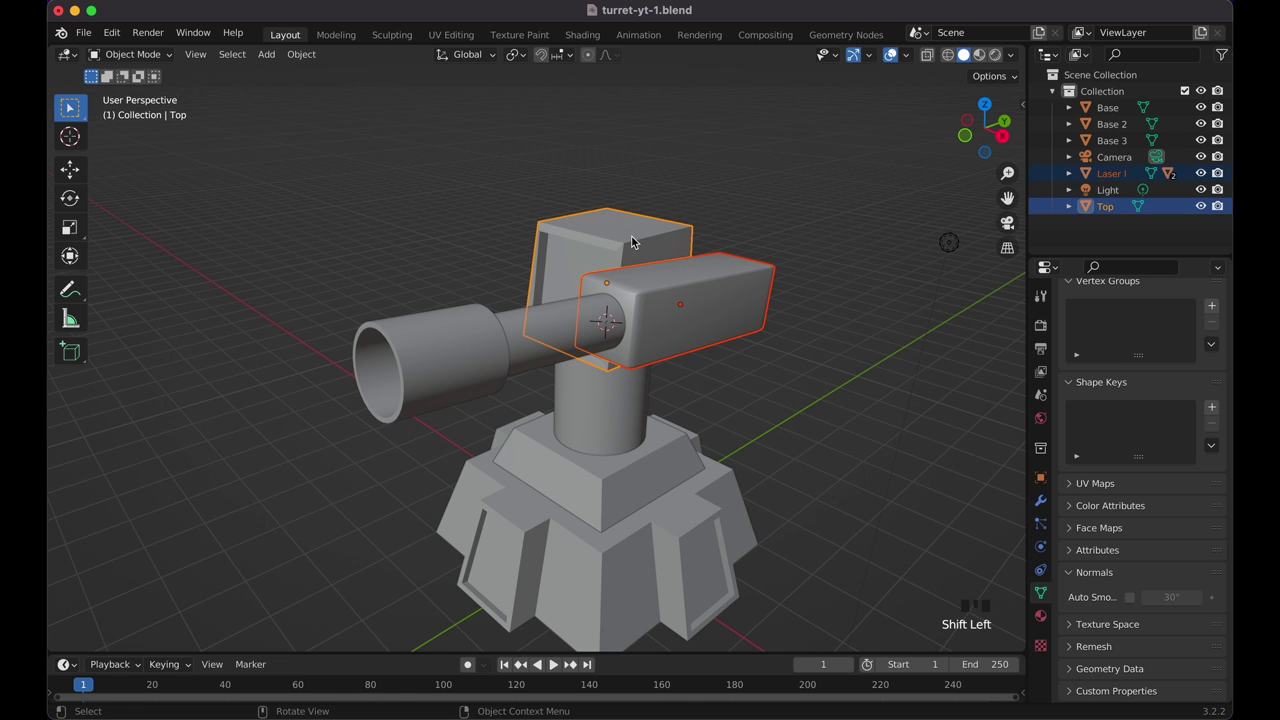
{"action": "key", "text": "p"}
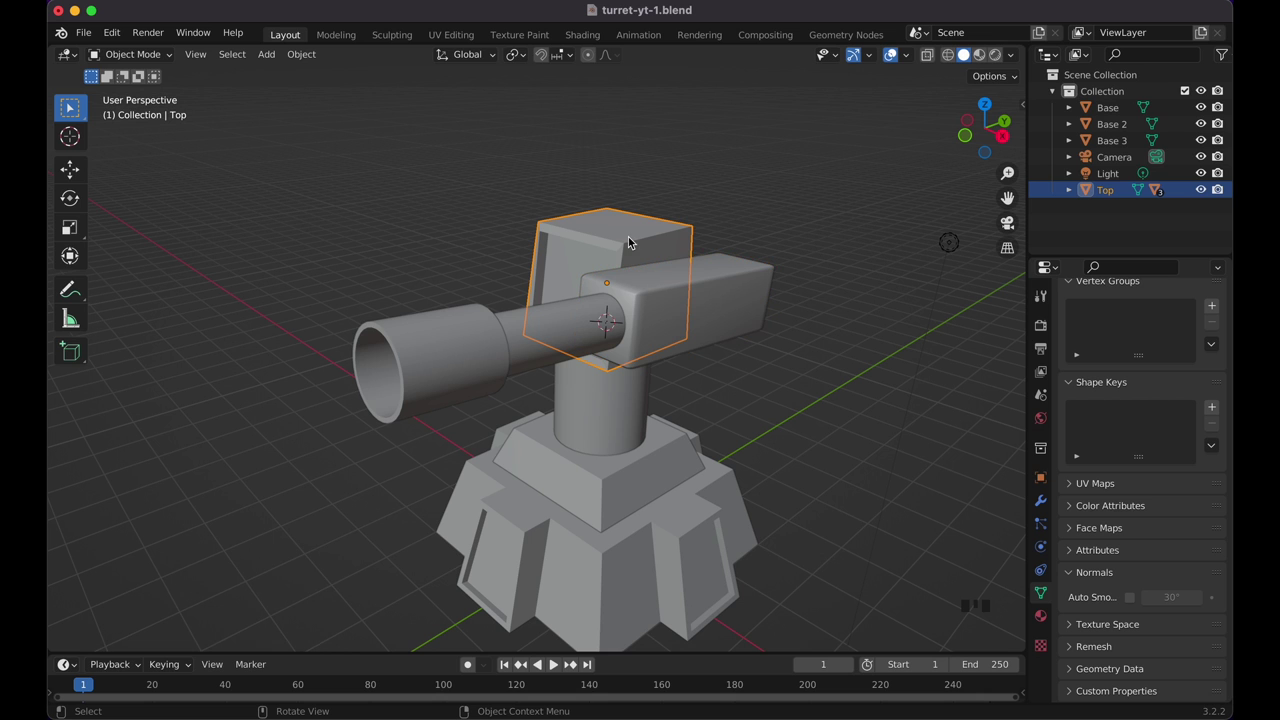
{"action": "key", "text": "r"}
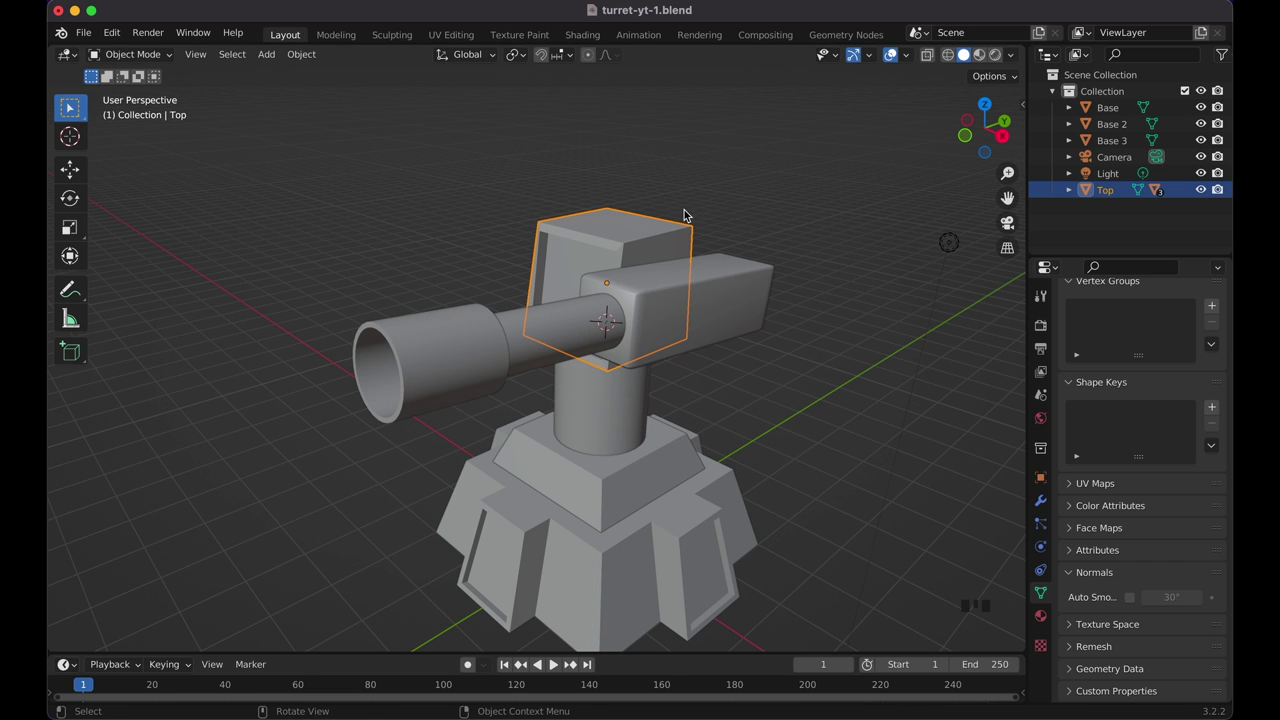
{"action": "key", "text": "r"}
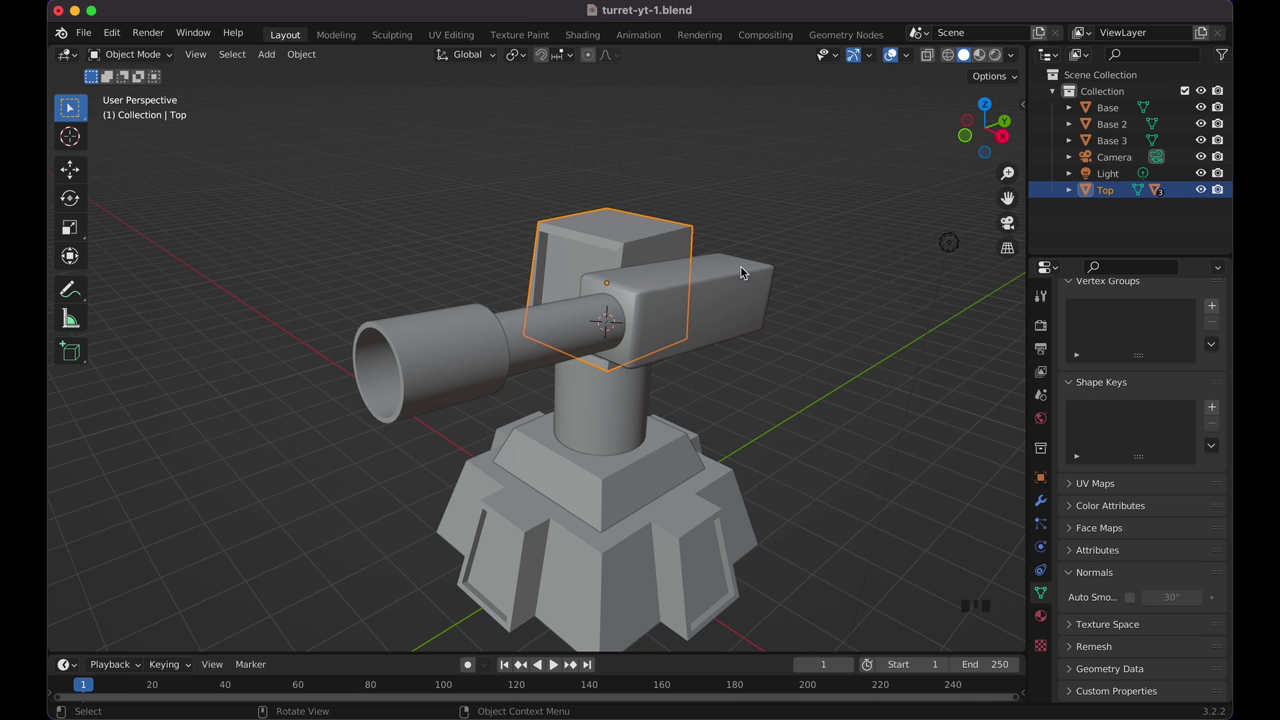
{"action": "key", "text": "s"}
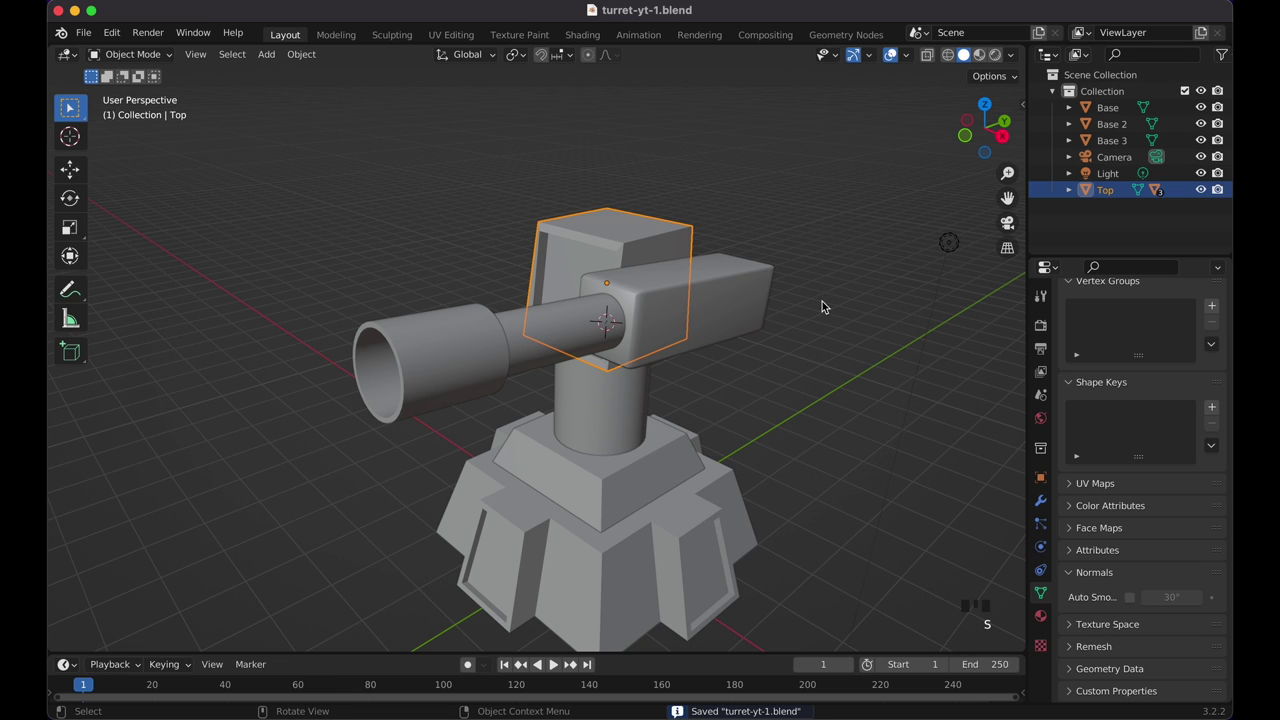
Step: Duplicate the middle barrel, shrink it to about 0.74 and lengthen it 1.133 along Y
{"action": "left_click", "coordinate": [577, 346]}
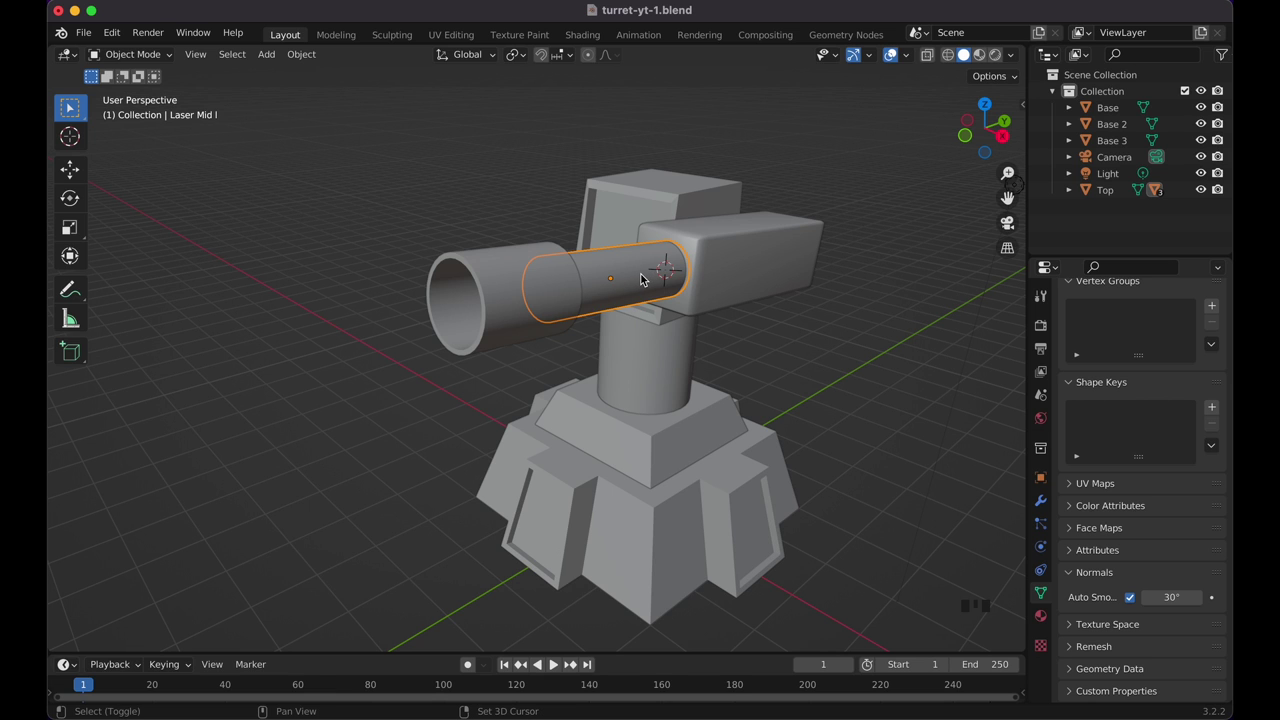
{"action": "key", "text": "shift+d"}
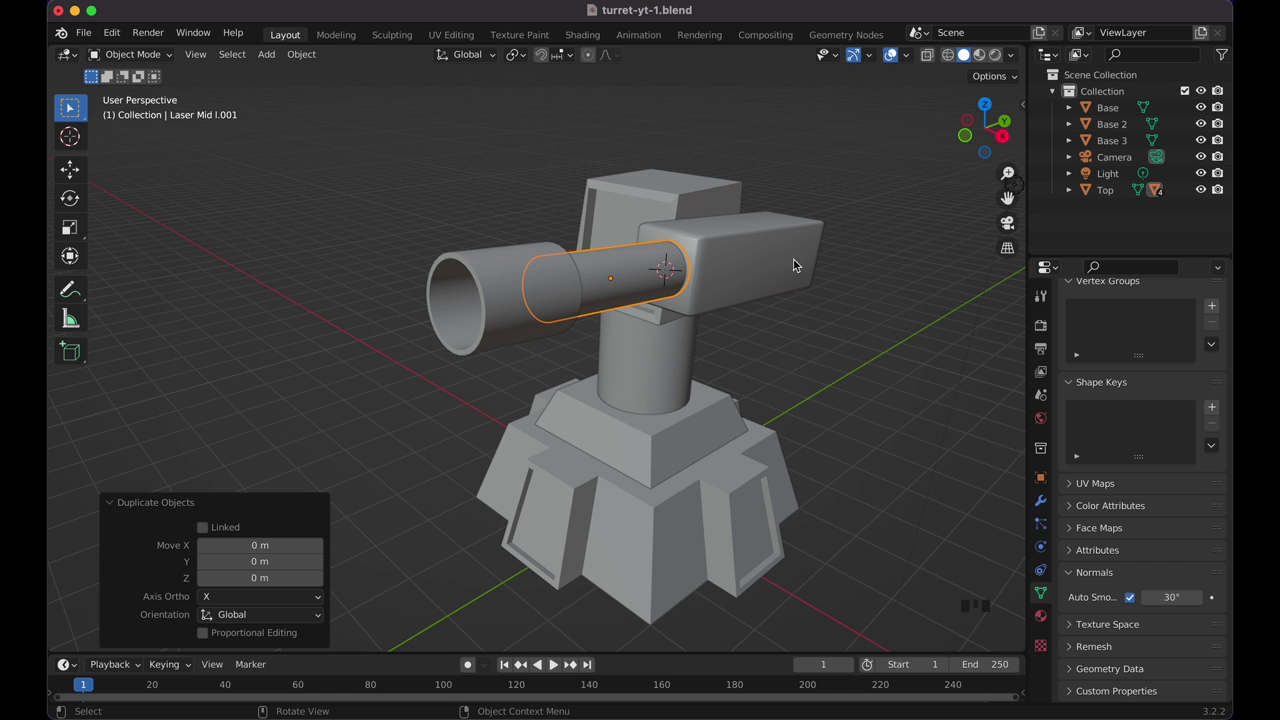
{"action": "key", "text": "s"}
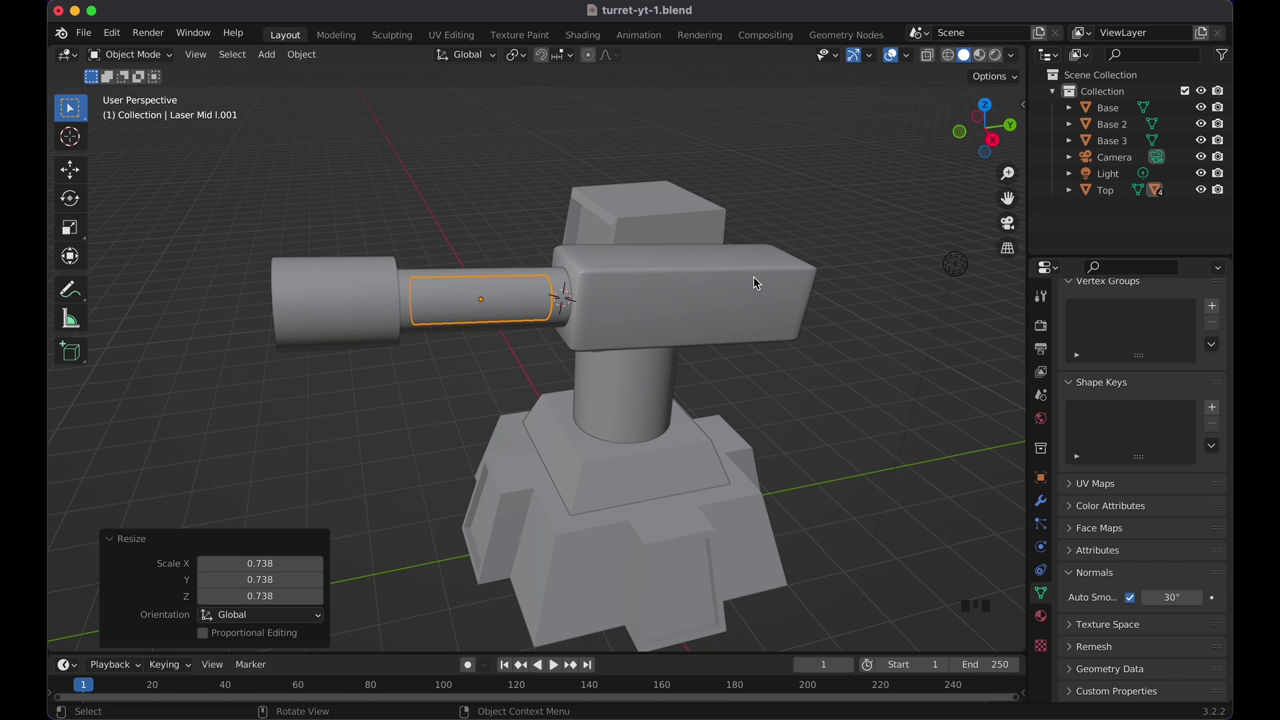
{"action": "key", "text": "s"}
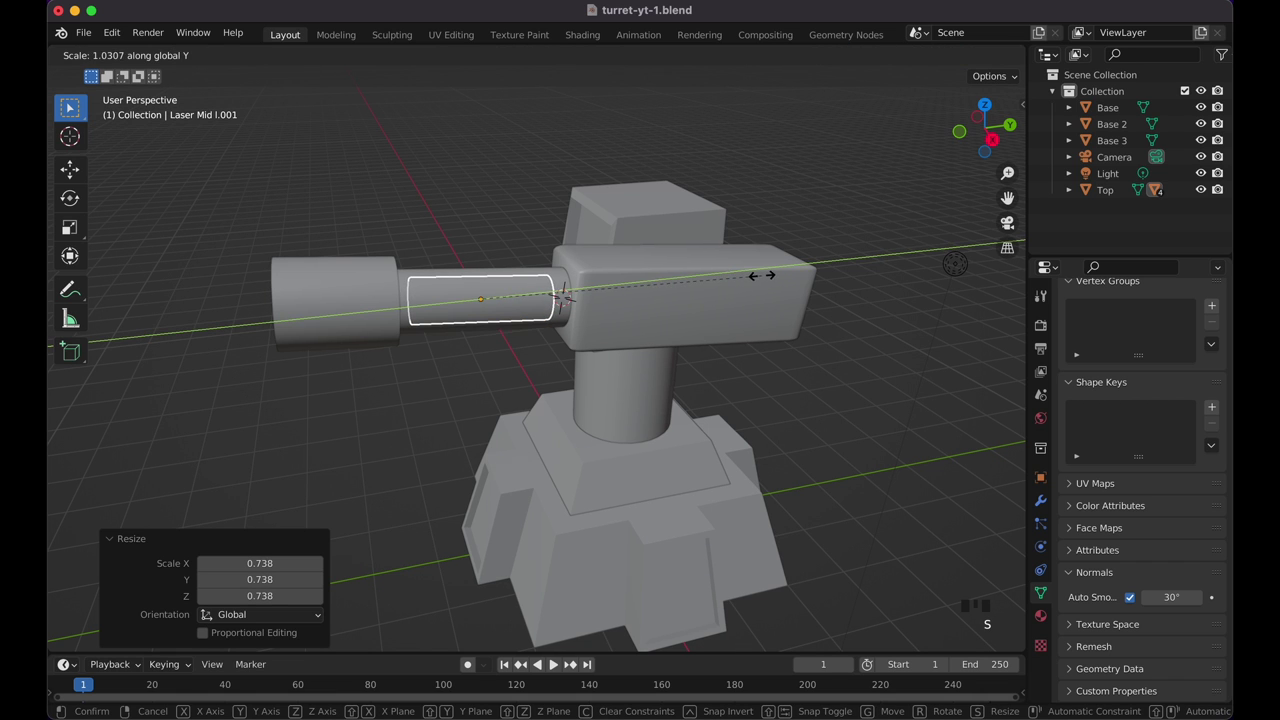
{"action": "key", "text": "s"}
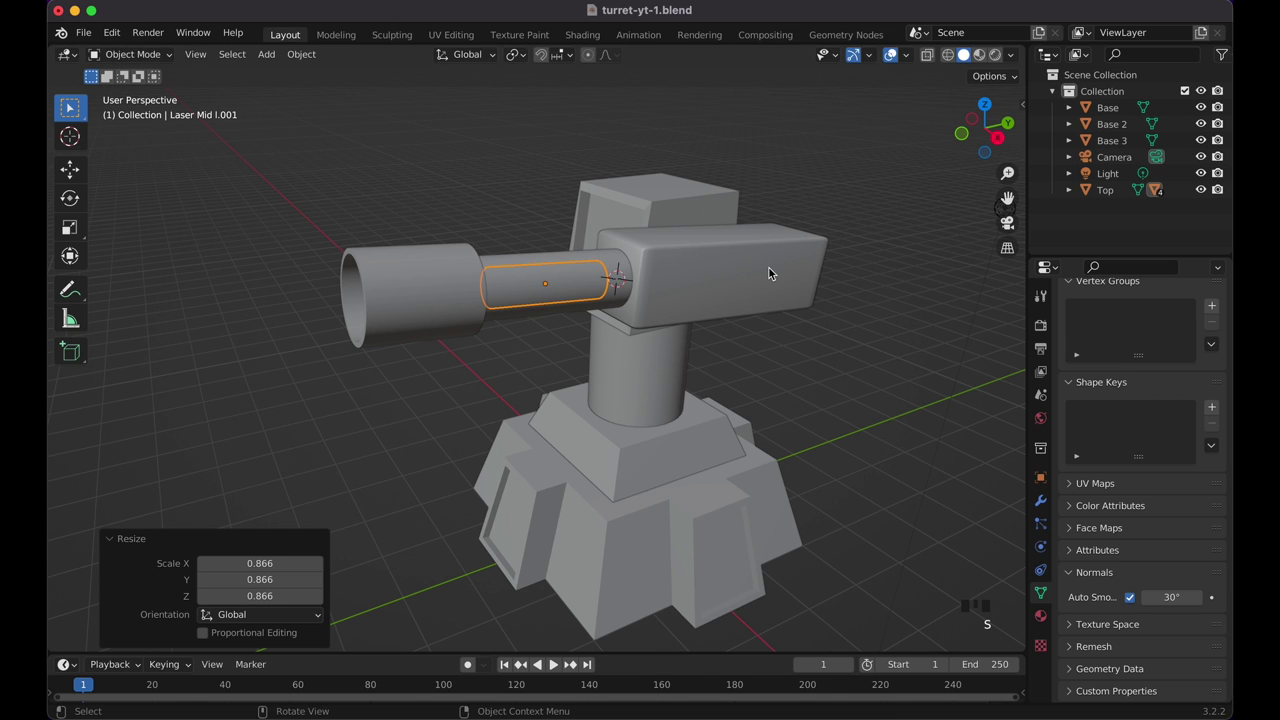
{"action": "key", "text": "s"}
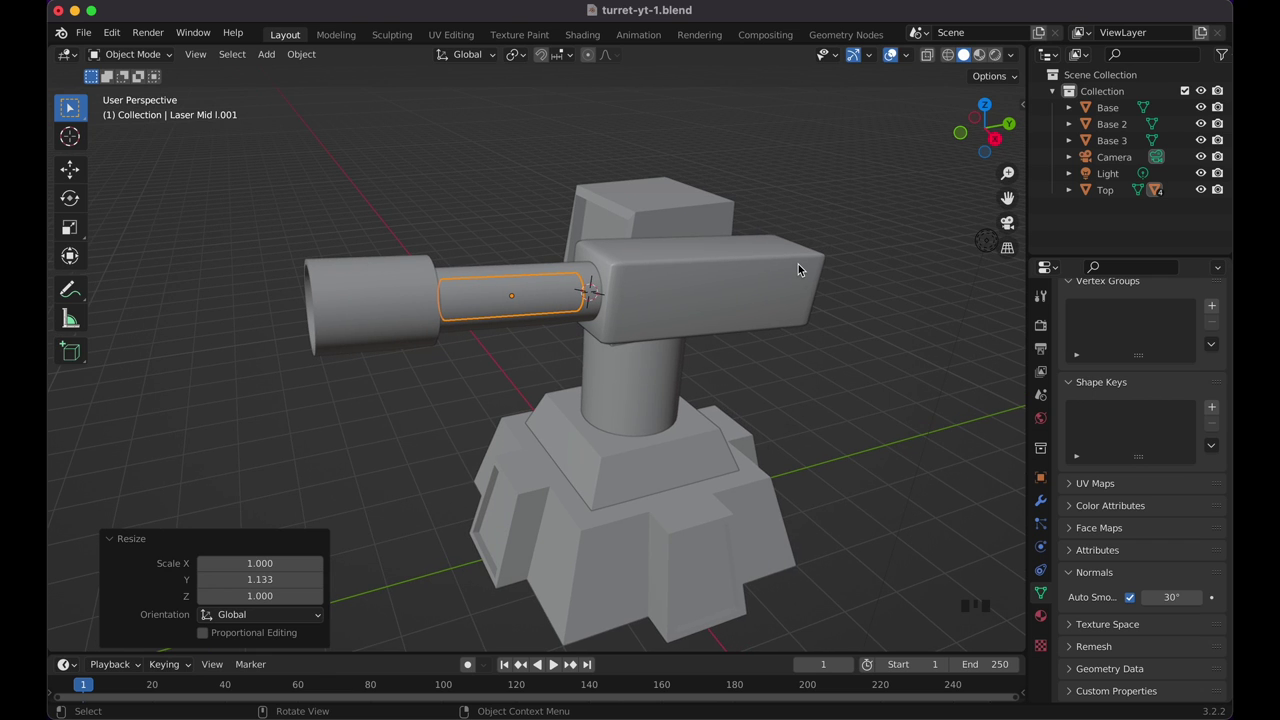
Step: Expand Top and Laser I in the Outliner to reveal the nested barrel parts
{"action": "left_click", "coordinate": [1078, 193]}
{"action": "left_click", "coordinate": [1094, 228]}
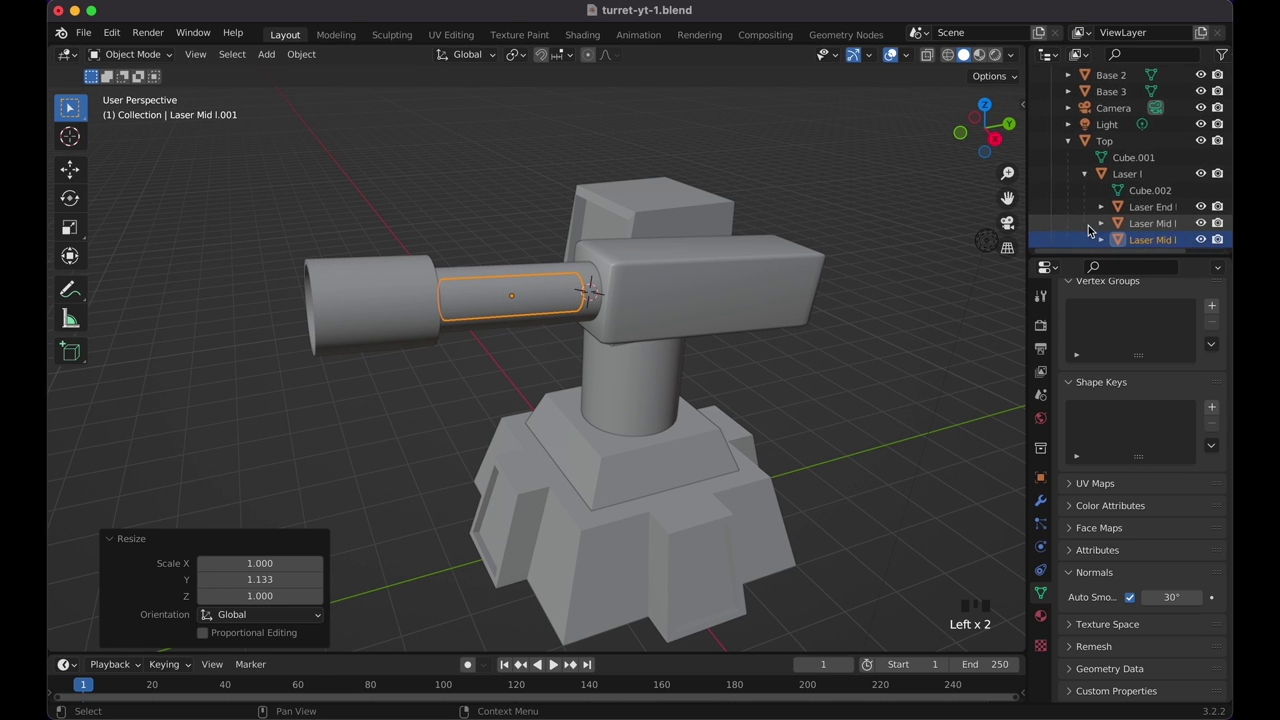
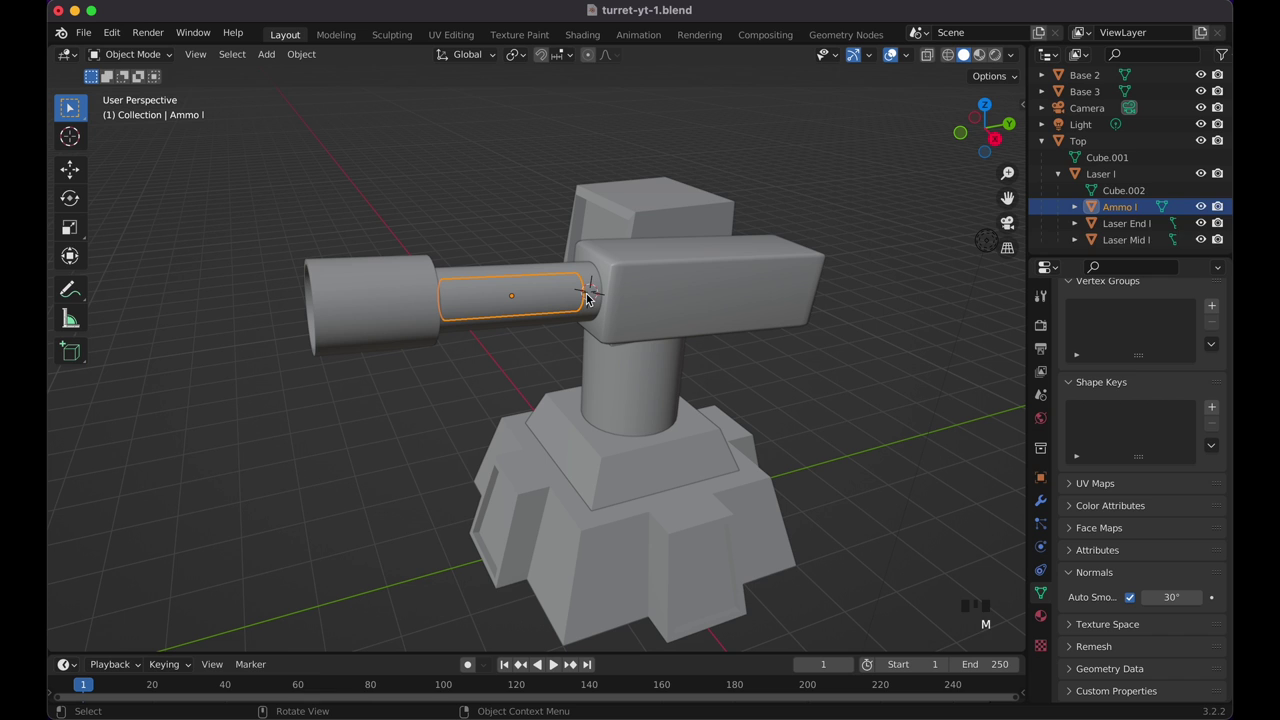
{"action": "left_click", "coordinate": [1122, 207]}
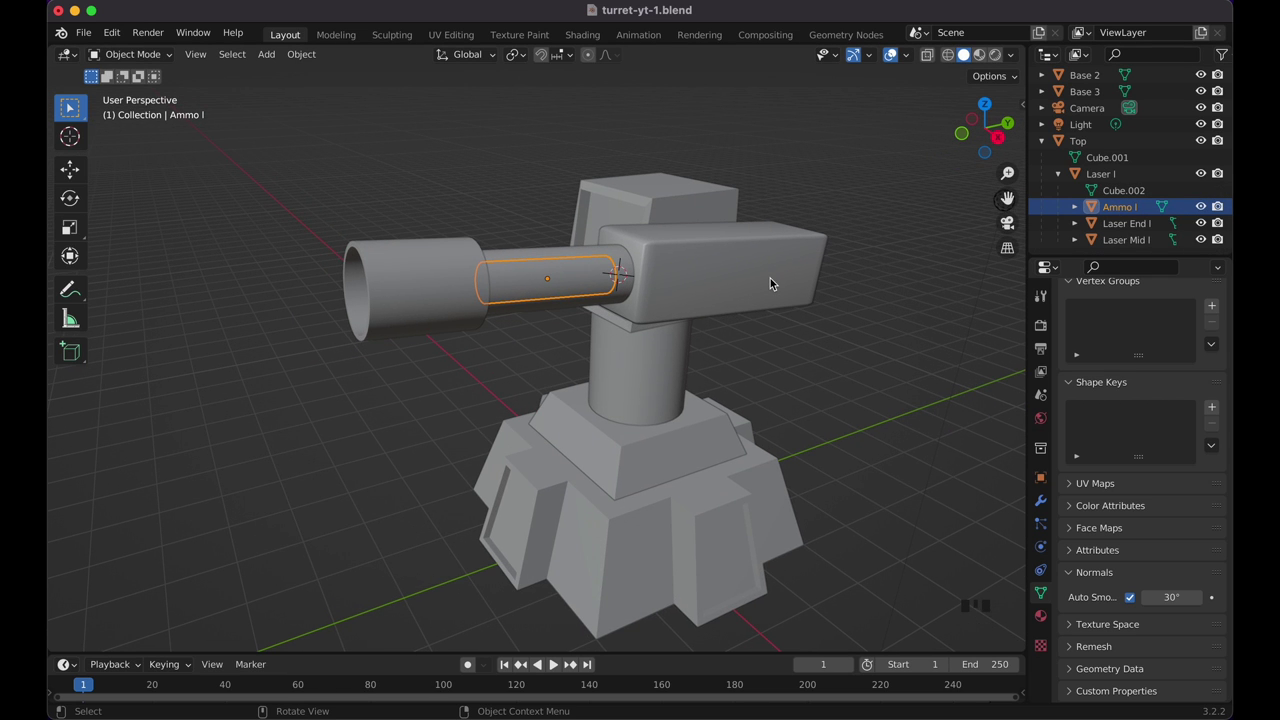
{"action": "key", "text": "alt+p"}
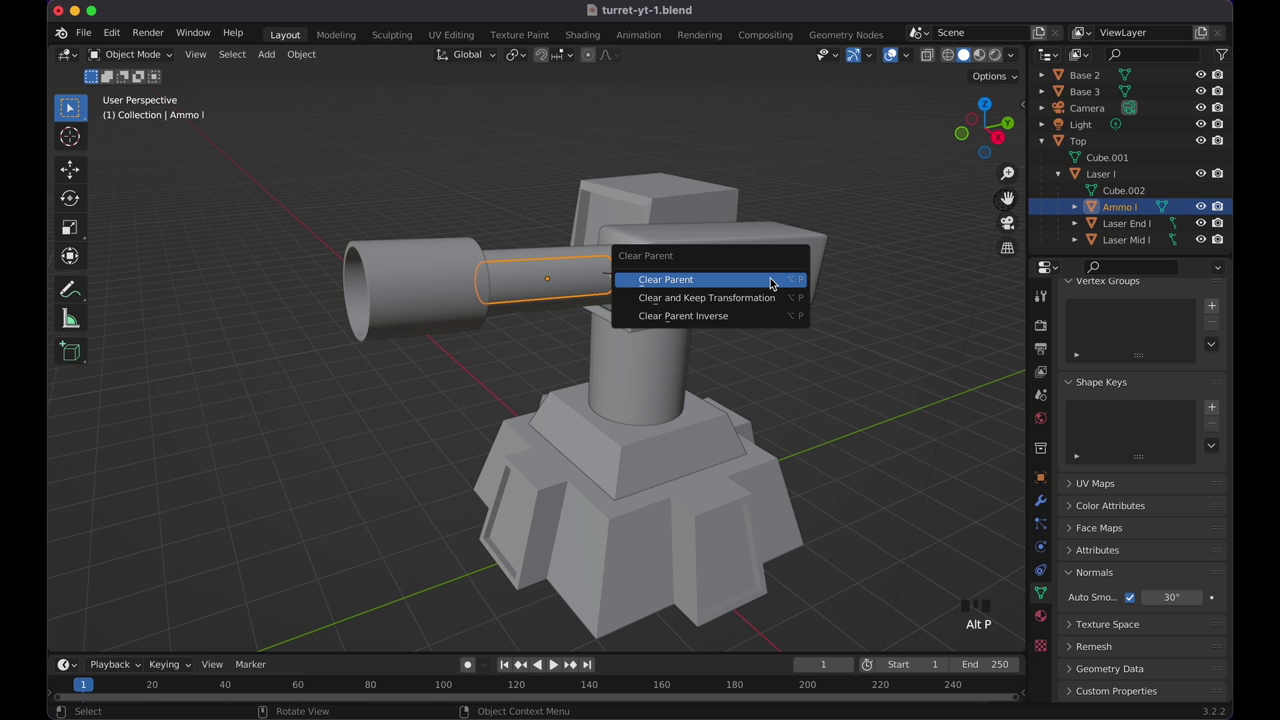
{"action": "left_click", "coordinate": [775, 256]}
{"action": "key", "text": "r"}
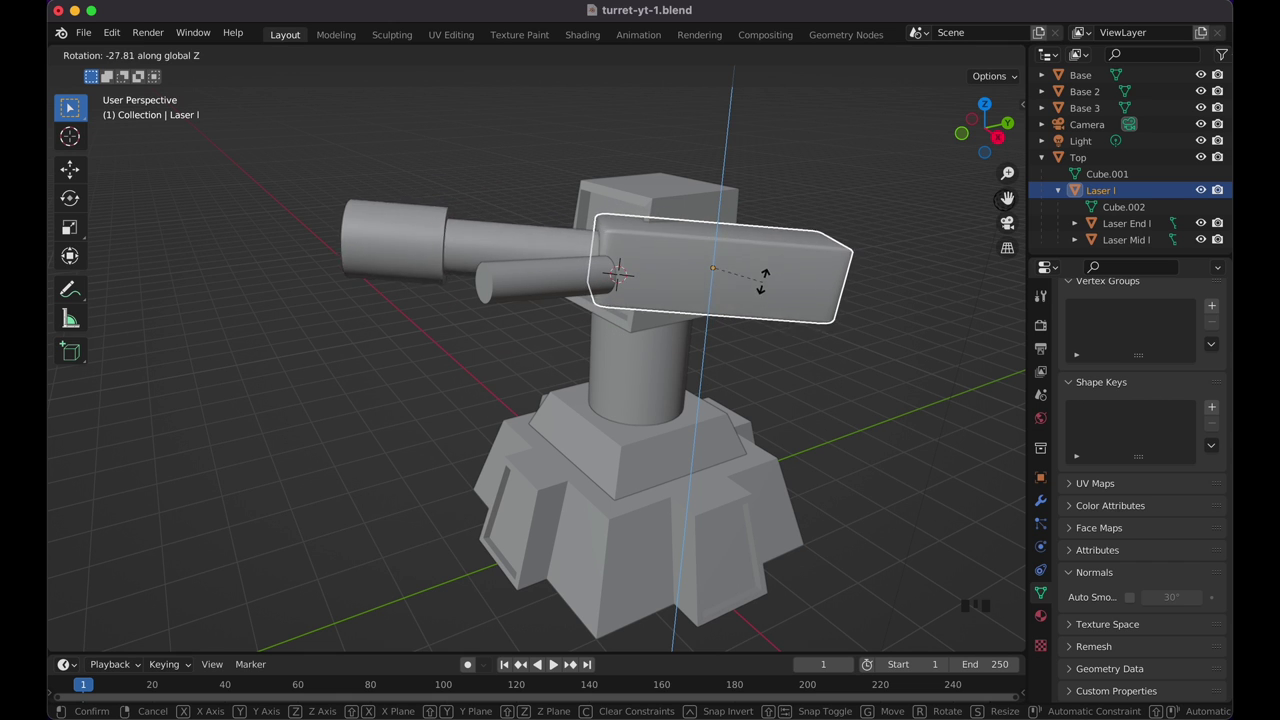
{"action": "key", "text": "z"}
{"action": "key", "text": "z"}
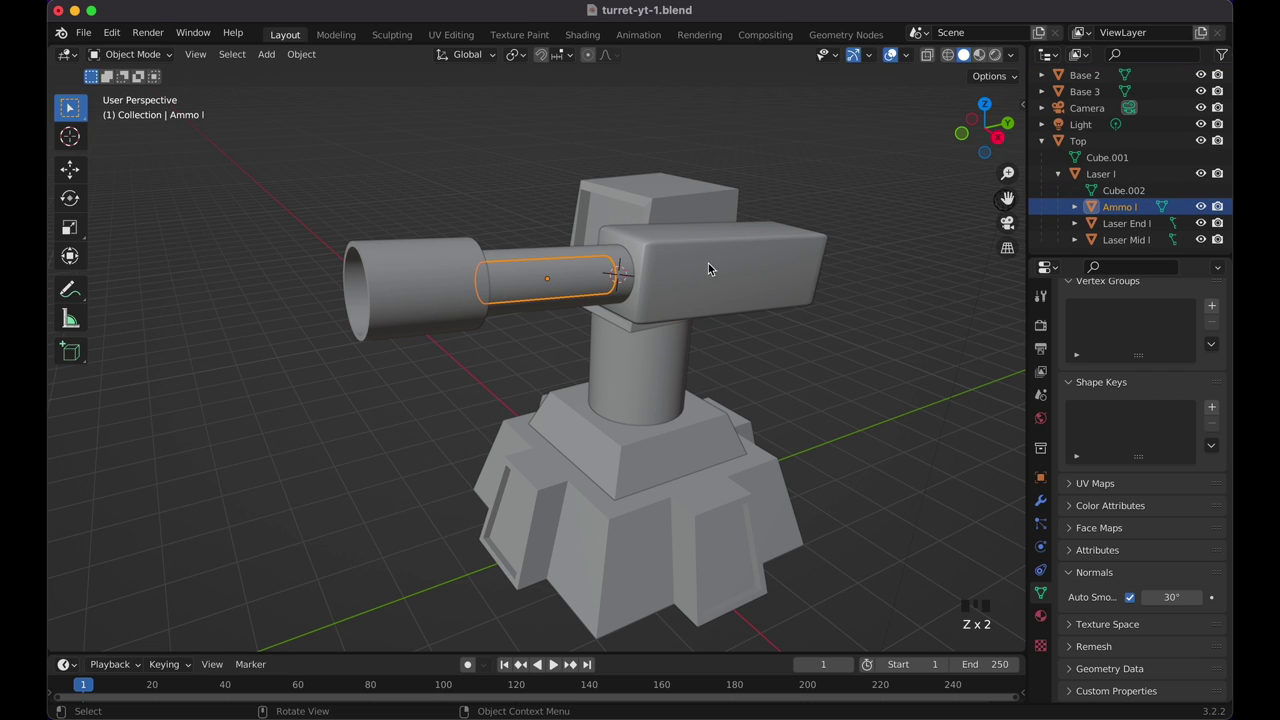
{"action": "left_click", "coordinate": [746, 262]}
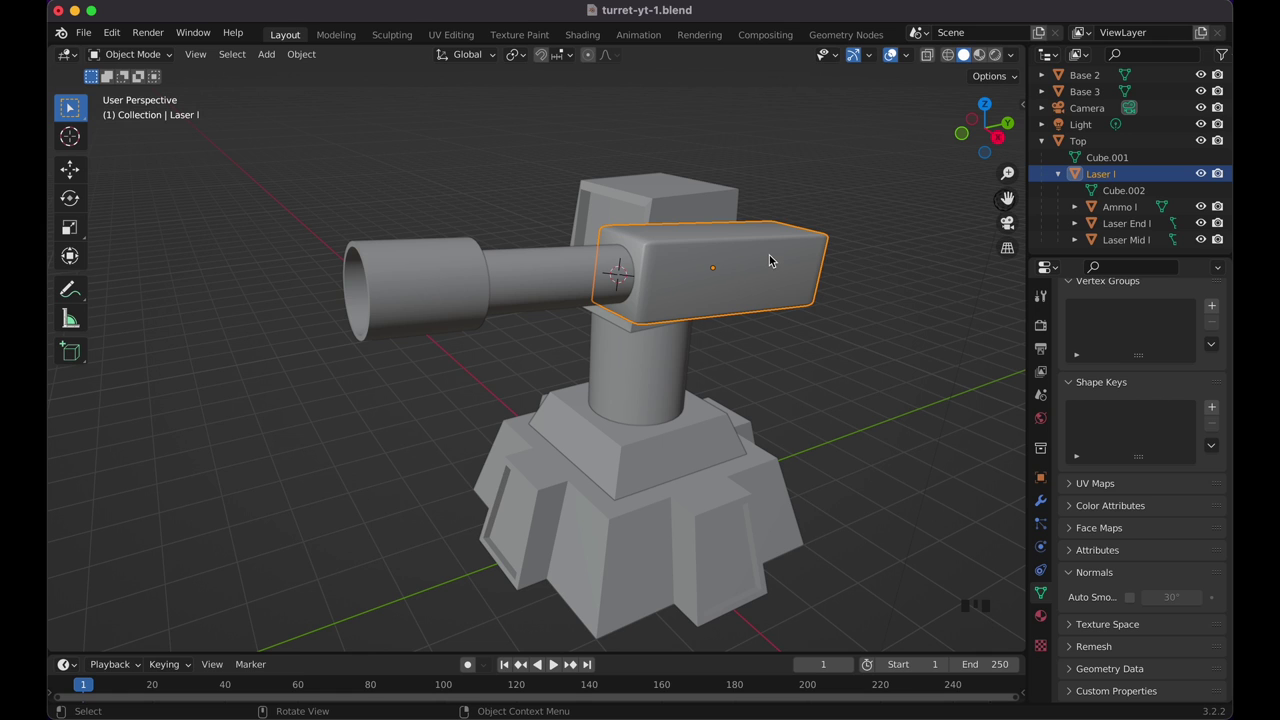
{"action": "left_click_drag", "start_coordinate": [116, 31], "coordinate": [765, 293]}
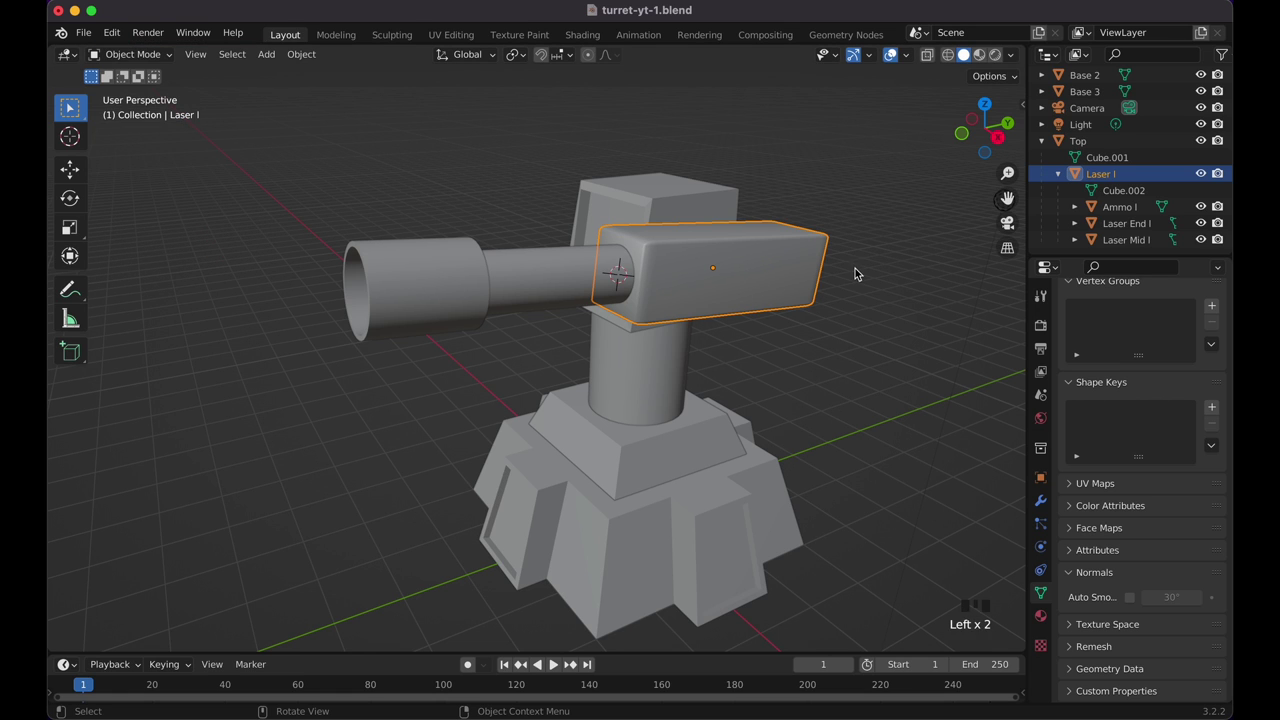
{"action": "key", "text": "r"}
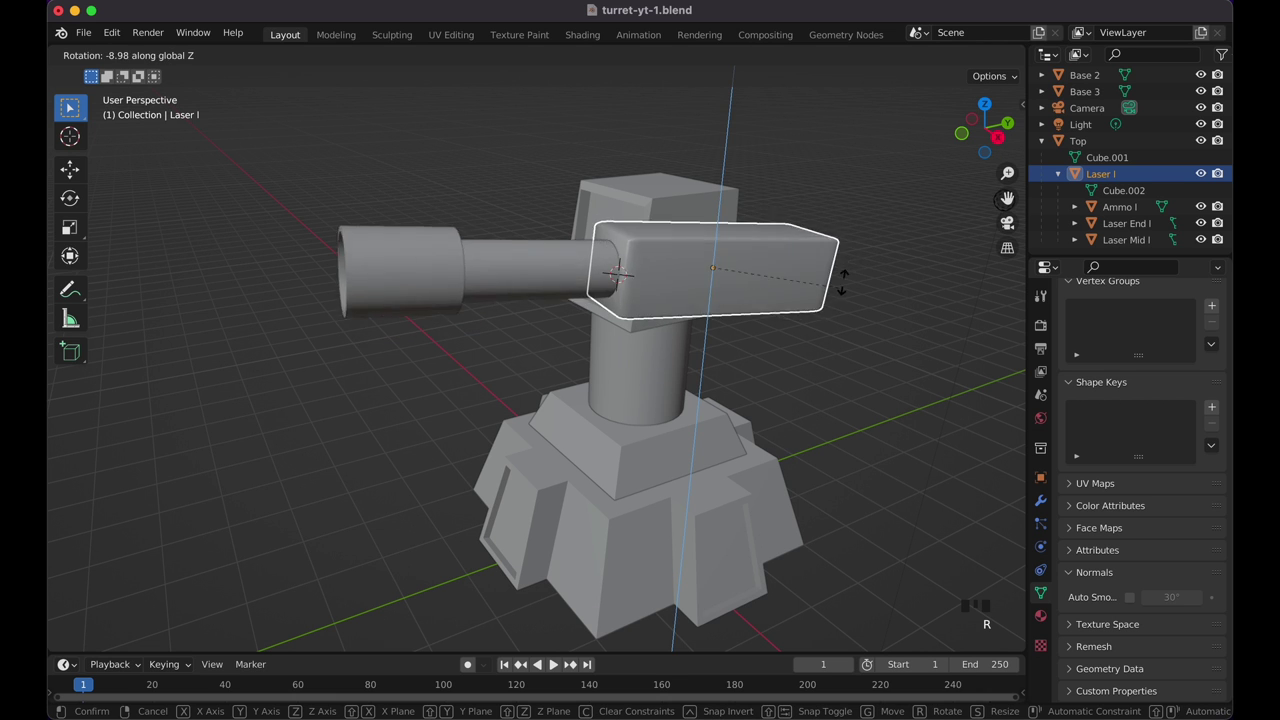
{"action": "key", "text": "shift+z"}
{"action": "key", "text": "r"}
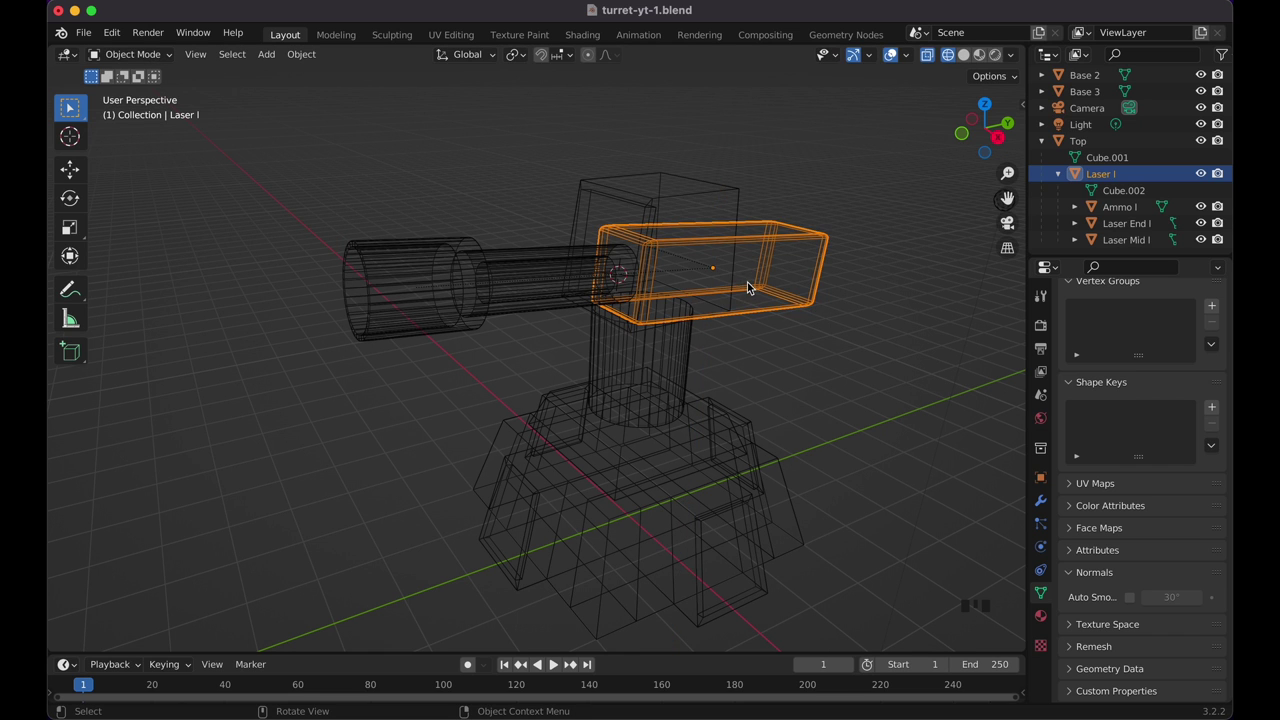
{"action": "key", "text": "shift+z"}
{"action": "left_click", "coordinate": [859, 328]}
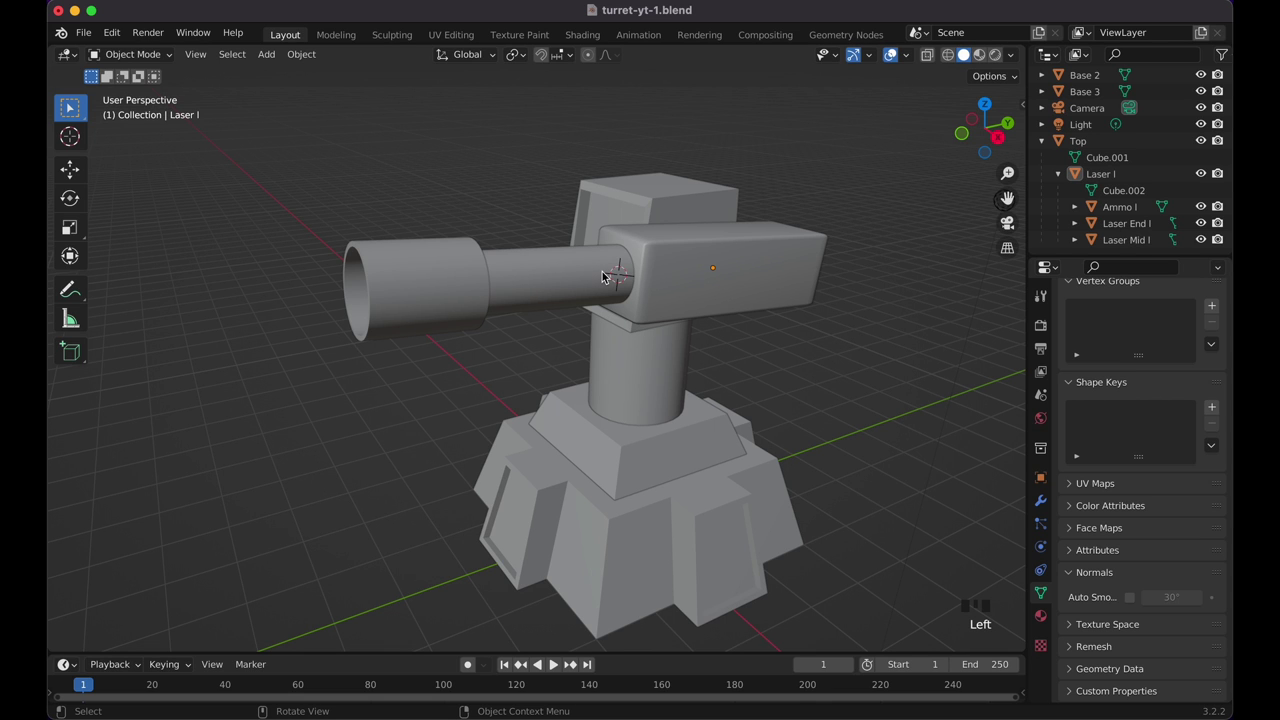
{"action": "key", "text": "KP_1"}
Step: Select Laser I, Laser End I, Laser Mid I and Ammo I together
{"action": "left_click", "coordinate": [715, 199]}
{"action": "left_click", "coordinate": [760, 238]}
{"action": "left_click", "coordinate": [808, 293]}
{"action": "left_click", "coordinate": [762, 256]}
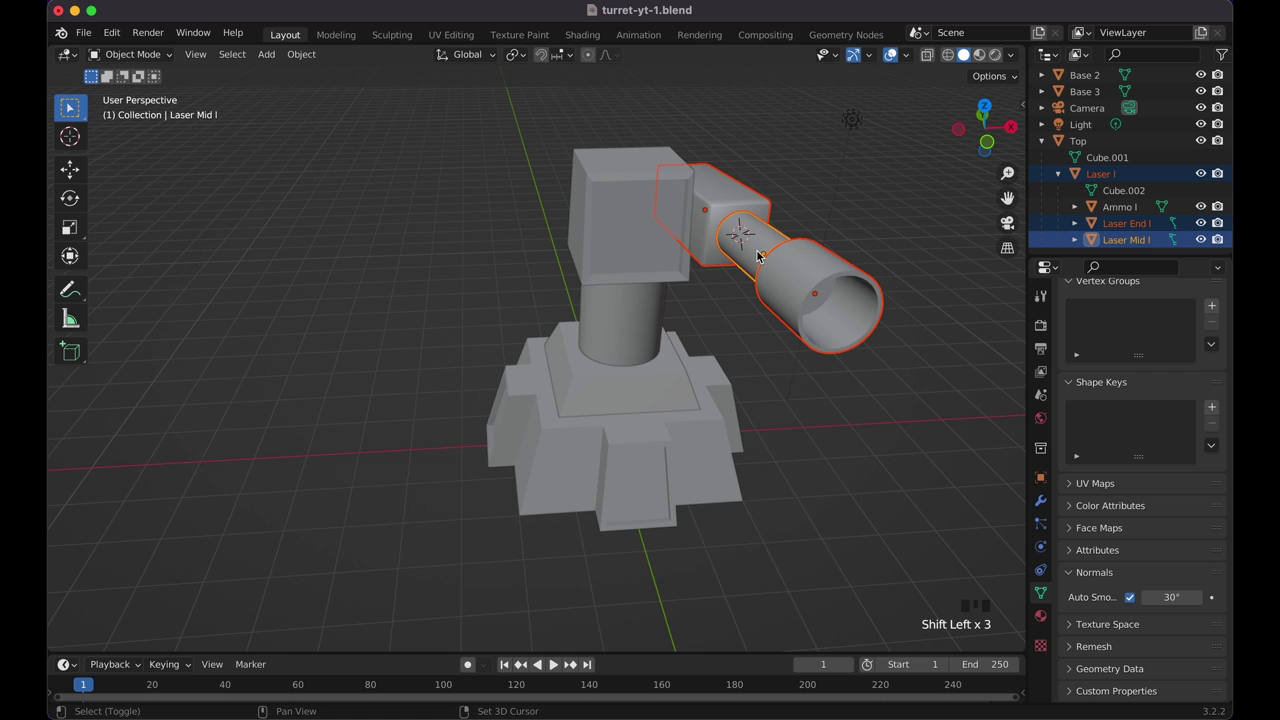
{"action": "double_click", "coordinate": [762, 256]}
{"action": "left_click", "coordinate": [762, 256]}
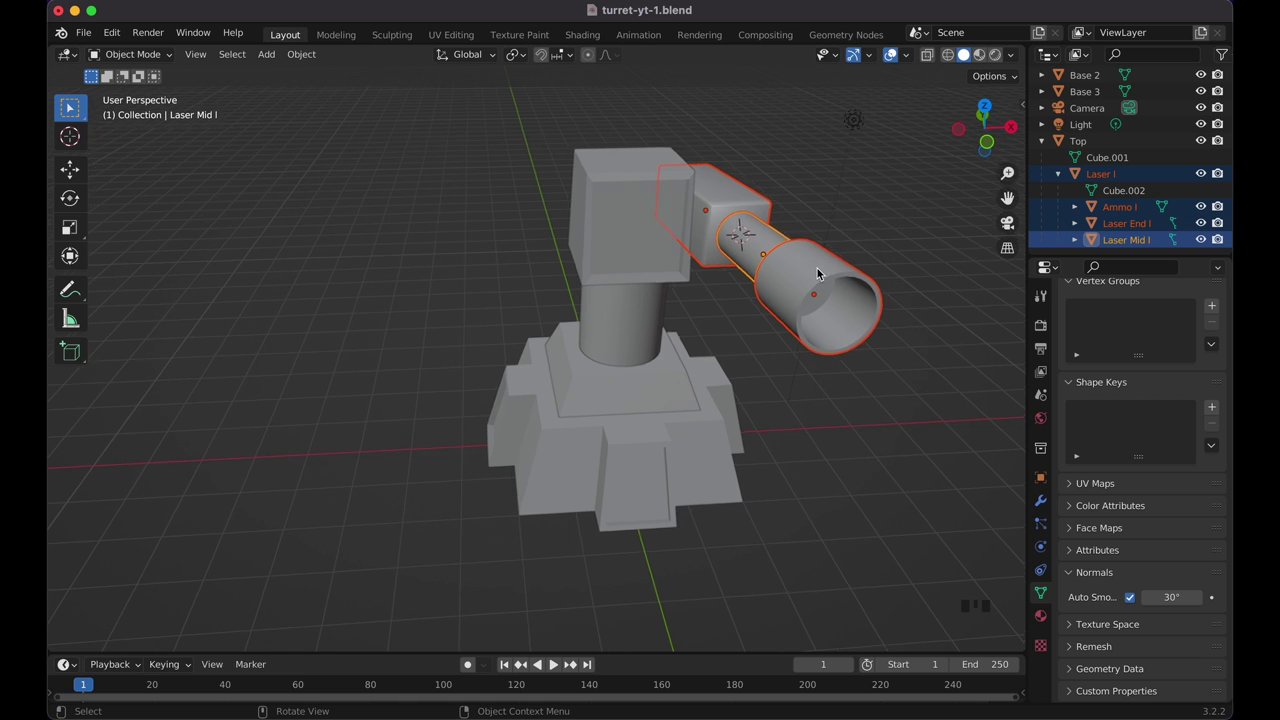
Step: Make a linked copy of the barrel assembly about -2.62 m along X on the head's other side
{"action": "key", "text": "KP_1"}
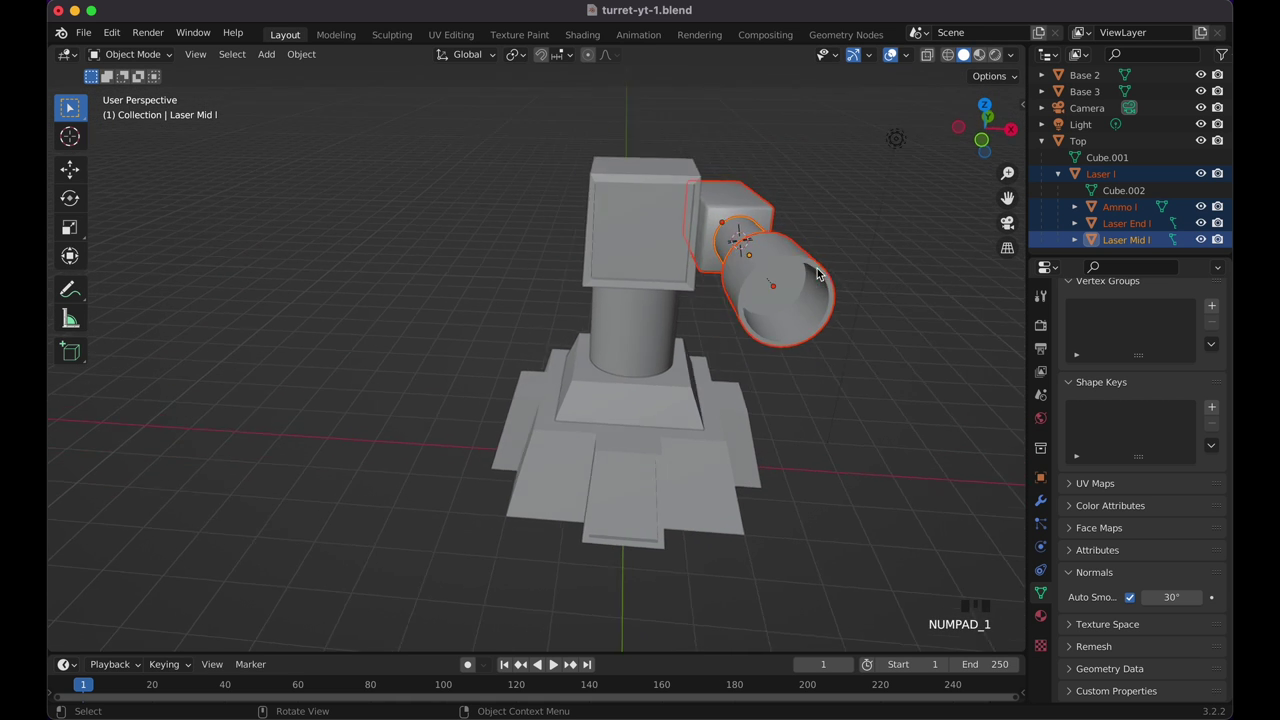
{"action": "key", "text": "g"}
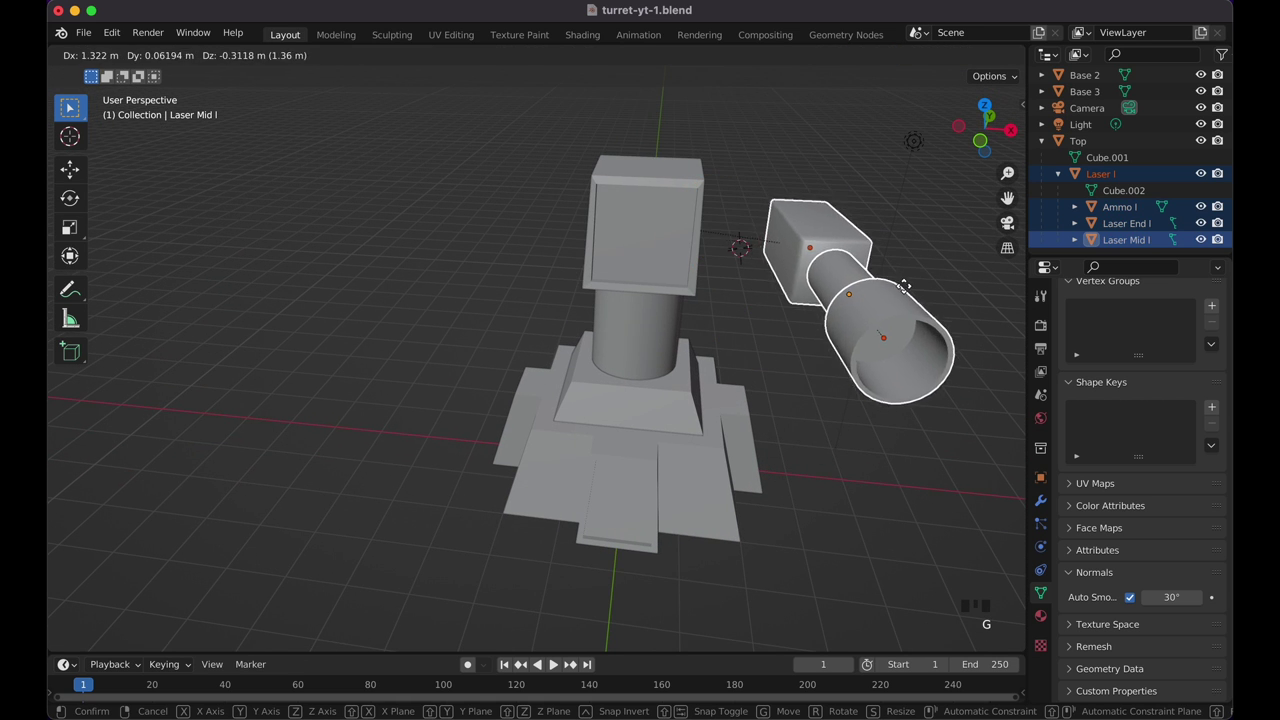
{"action": "key", "text": "shift+z"}
{"action": "left_click", "coordinate": [741, 152]}
{"action": "key", "text": "shift+z"}
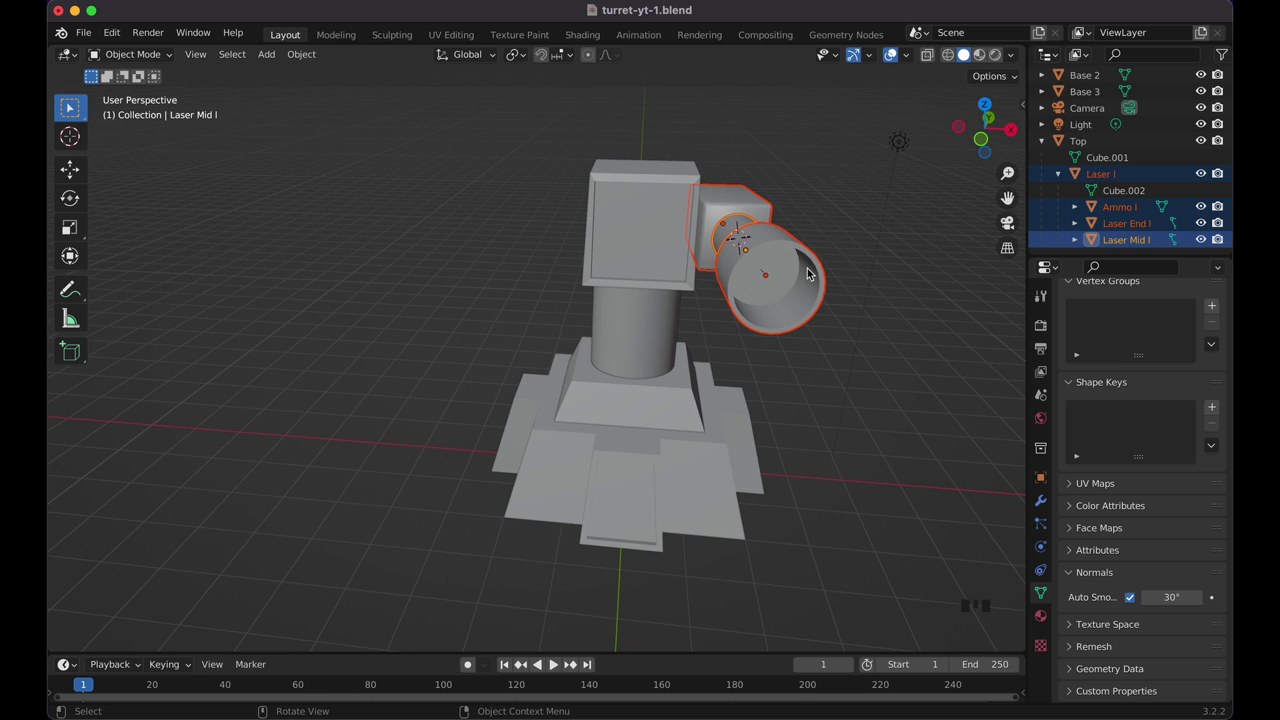
{"action": "key", "text": "alt+d"}
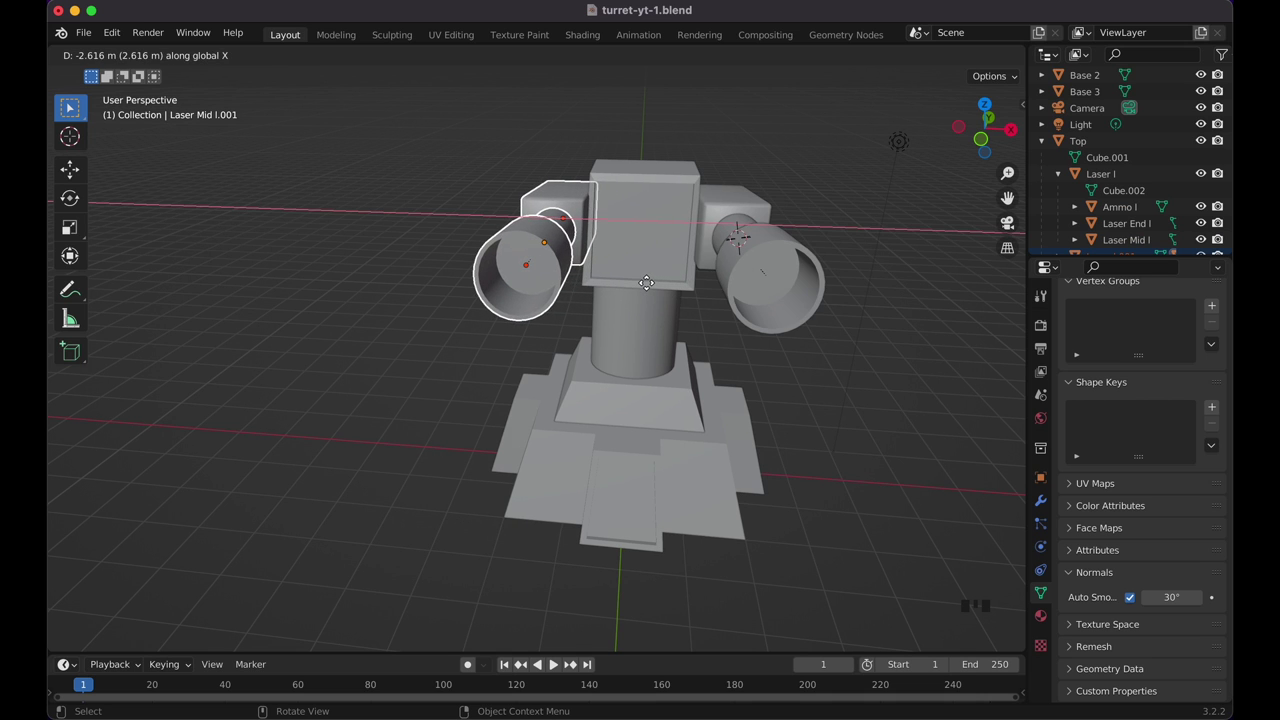
{"action": "key", "text": "KP_1"}
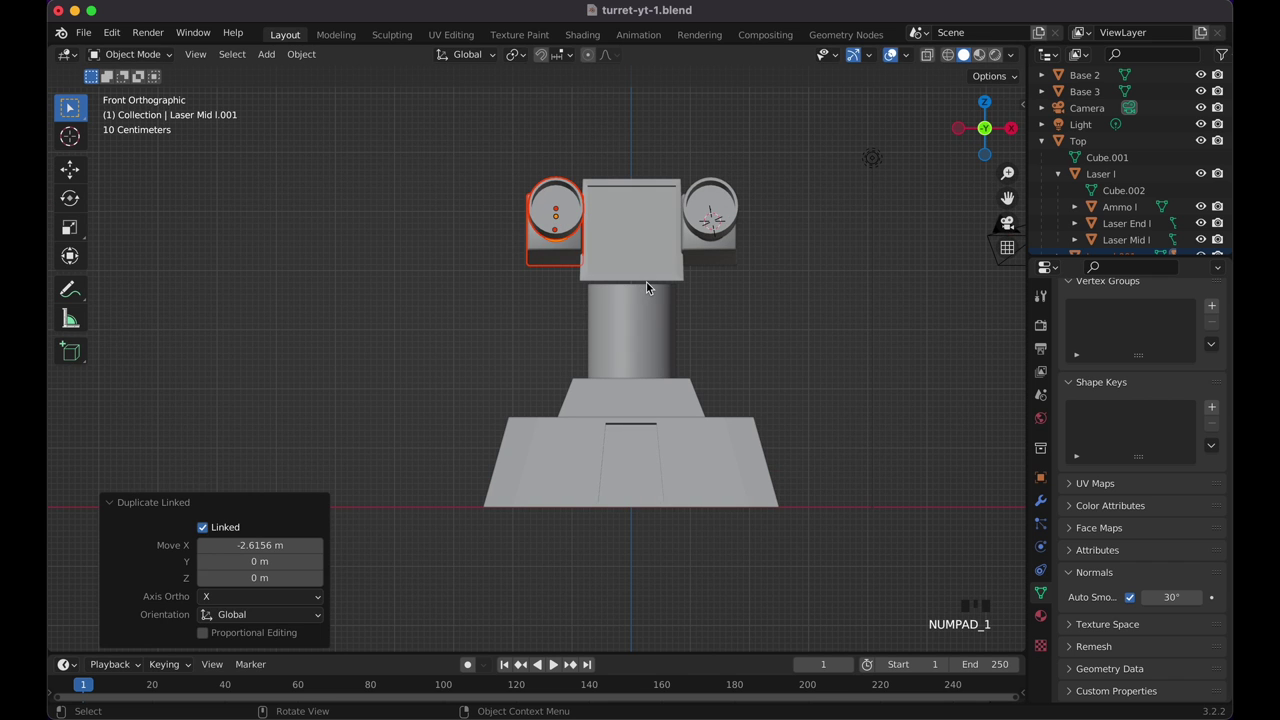
Step: Test-turn Top to confirm both barrels follow, save as turret-yt-1.blend, and switch to Material Preview shading
{"action": "key", "text": "g"}
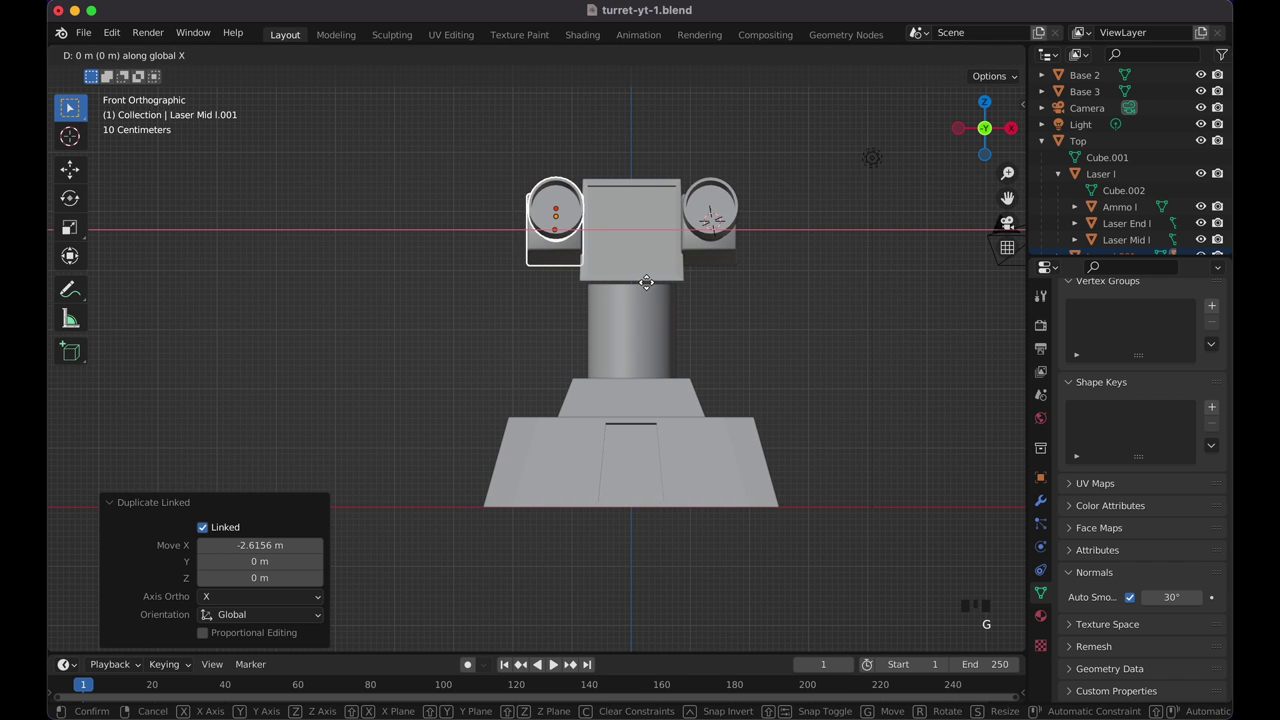
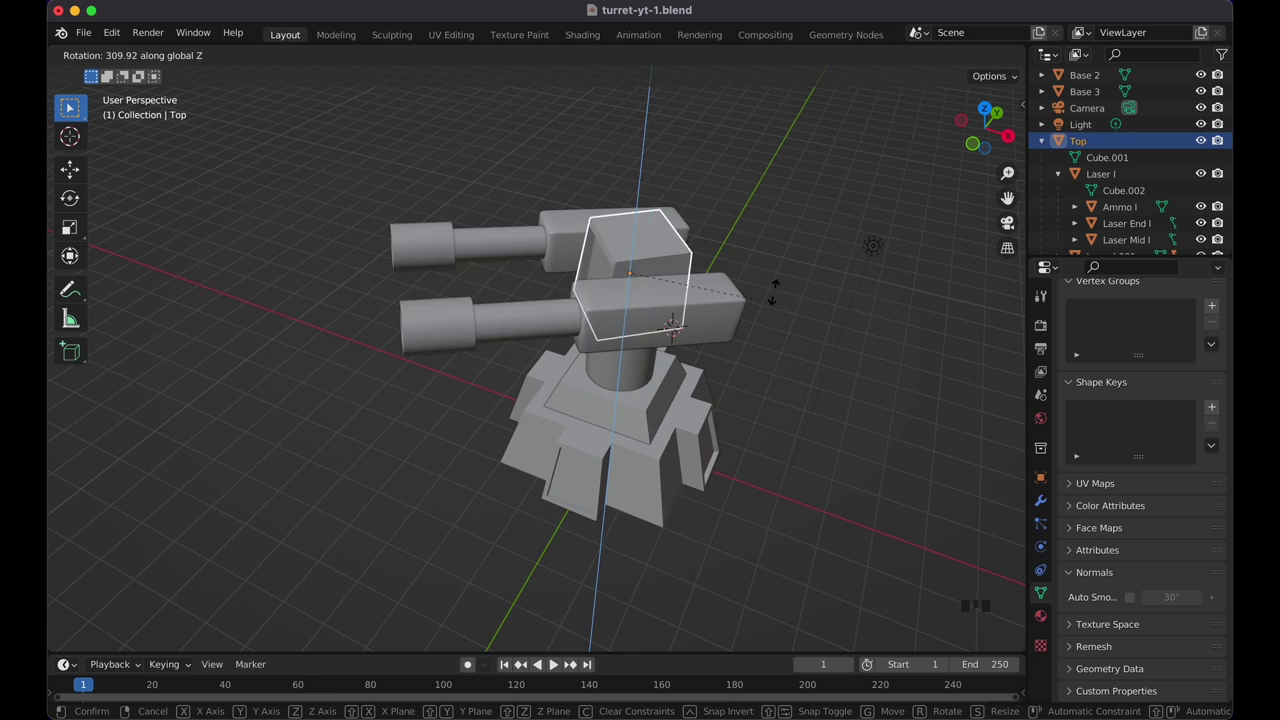
{"action": "key", "text": "r"}
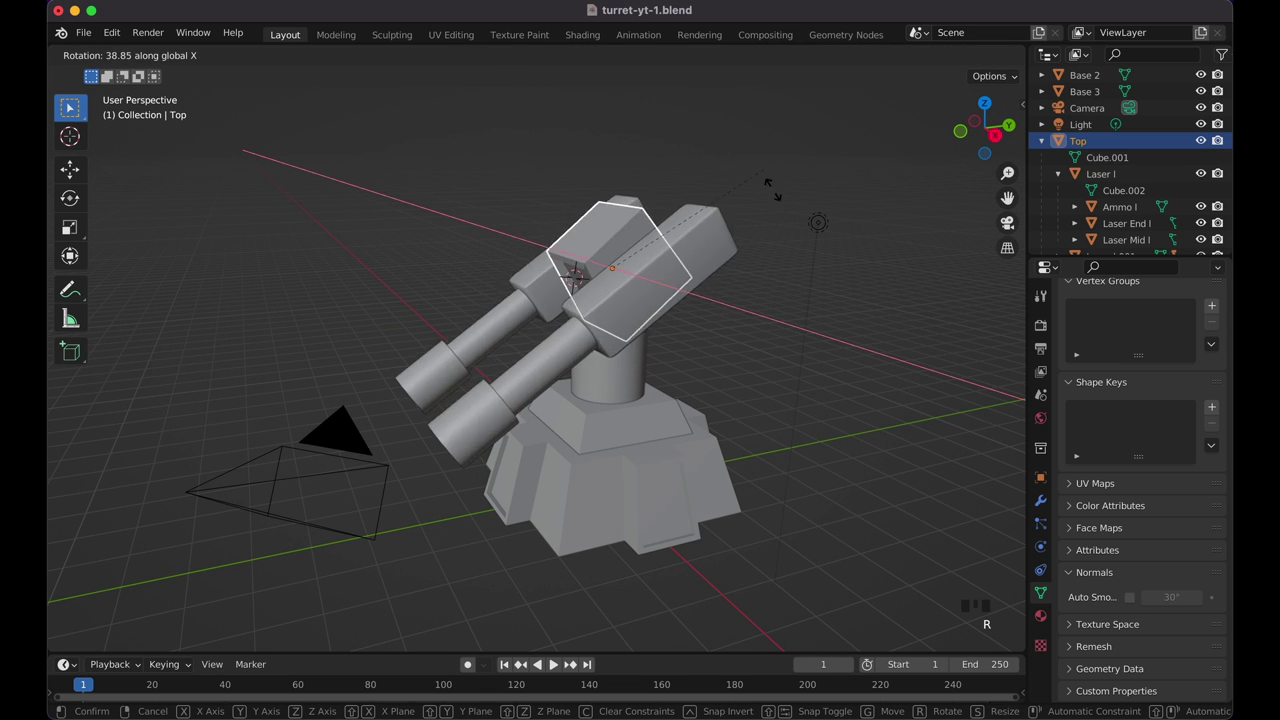
{"action": "left_click", "coordinate": [763, 374]}
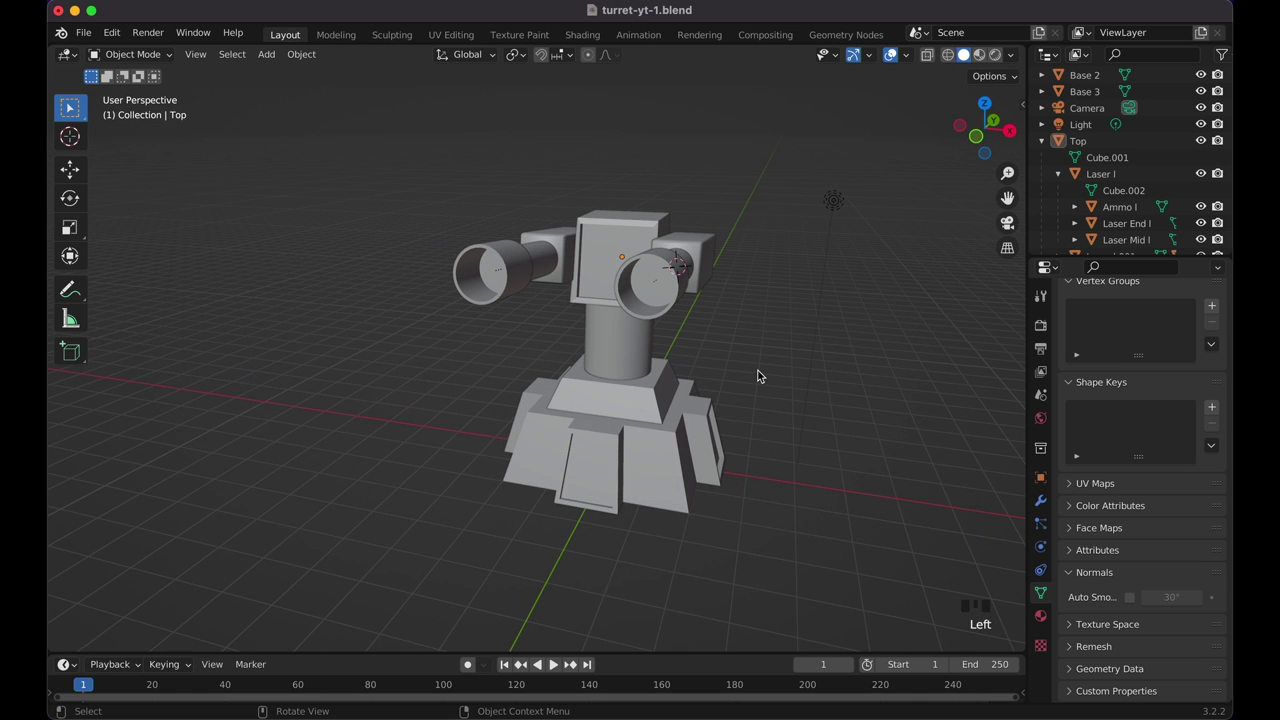
{"action": "key", "text": "s"}
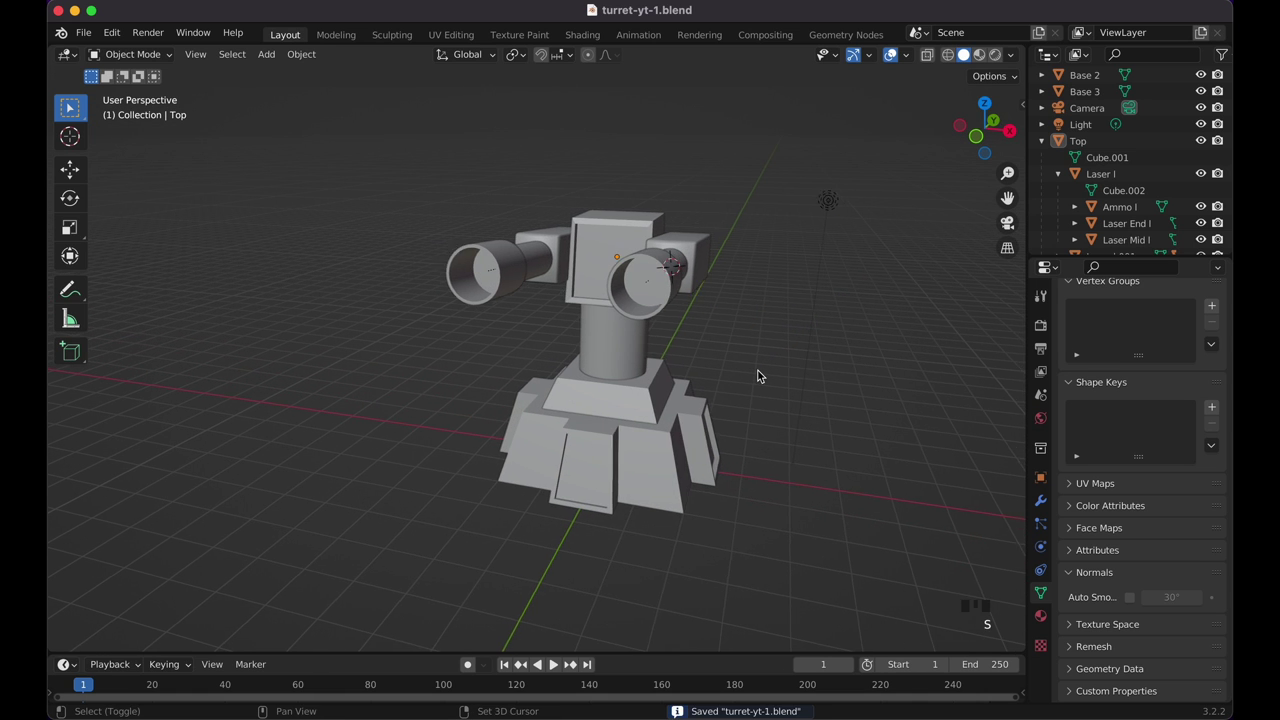
{"action": "left_click", "coordinate": [987, 61]}
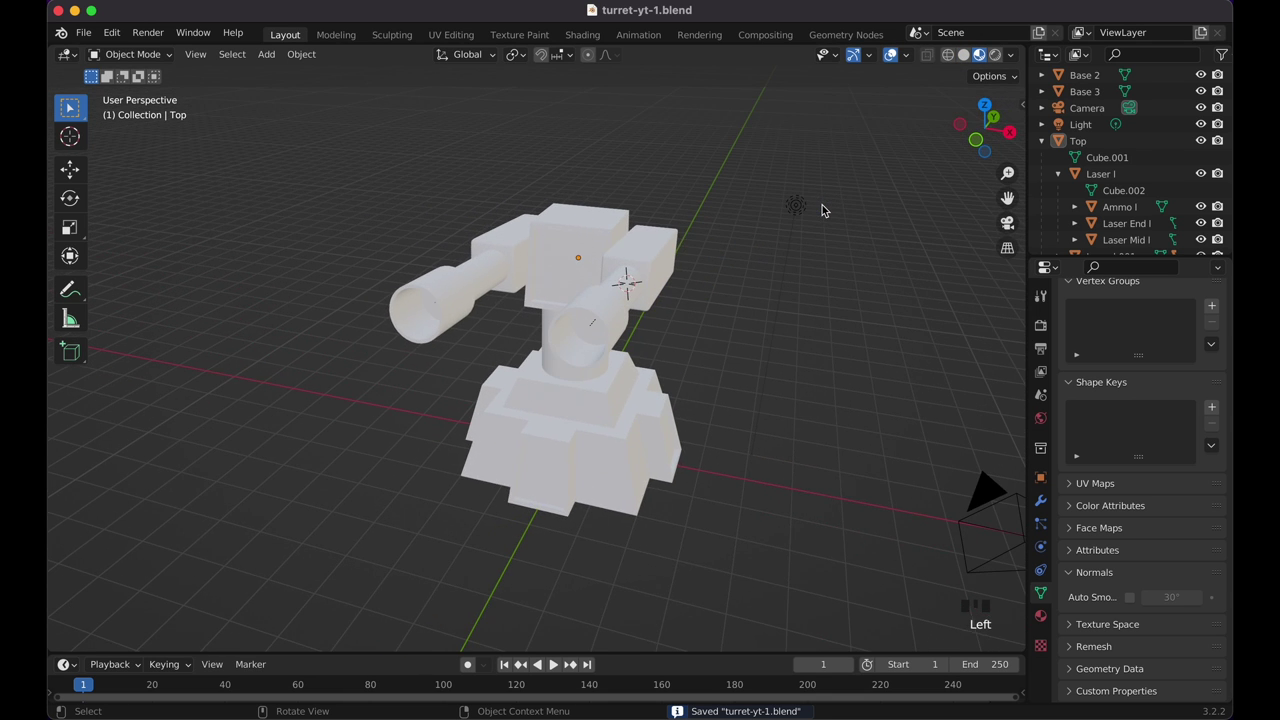